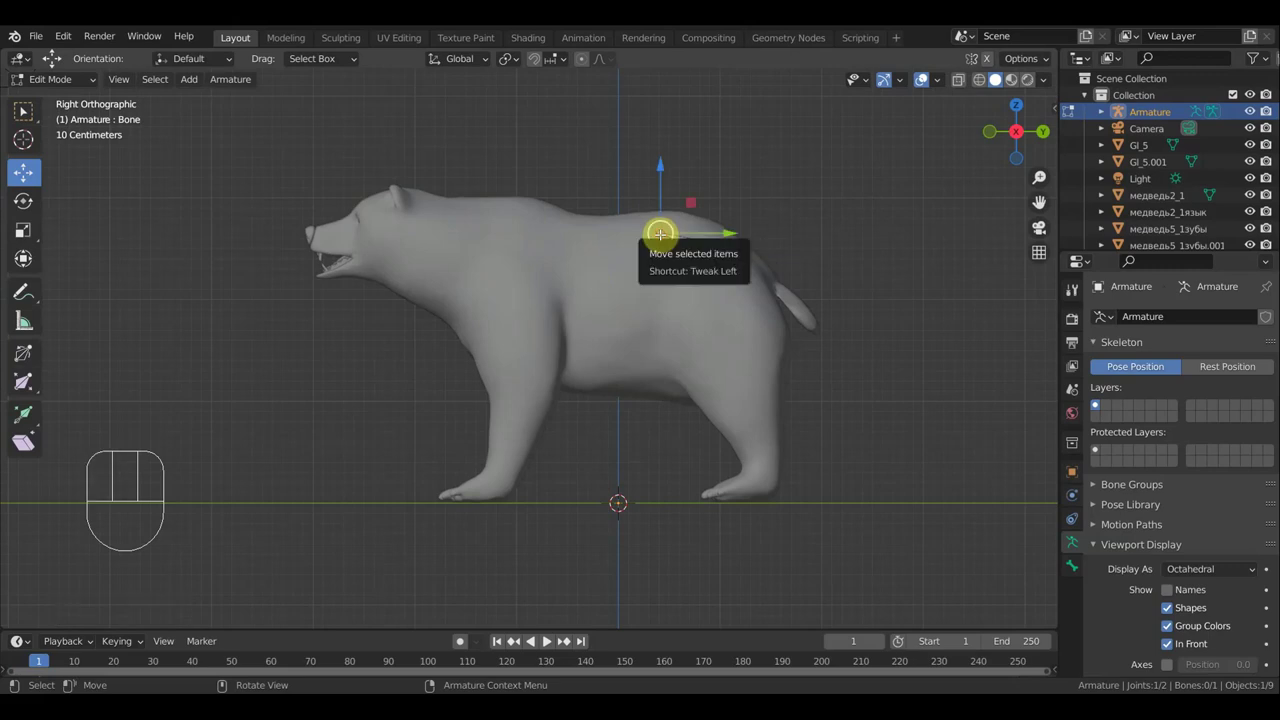
# Extrude four spine bones forward along the bear's back from the hips up to the neck
pyautogui.press('e')
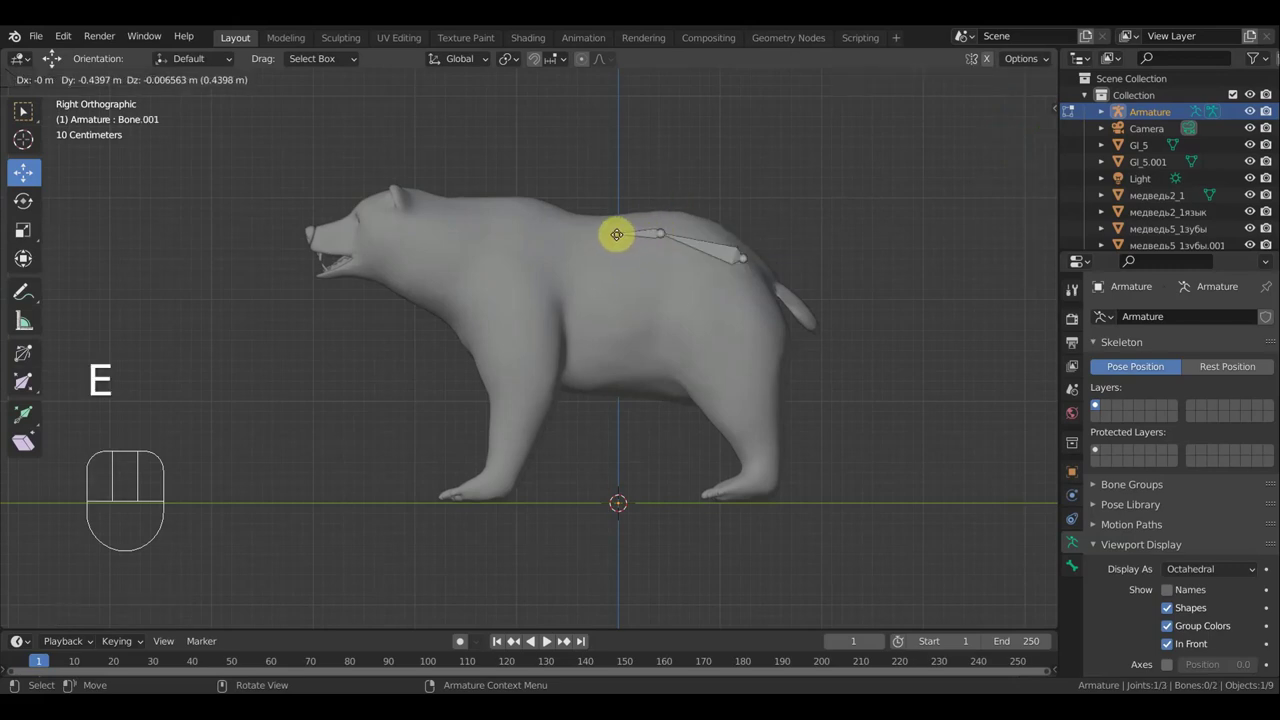
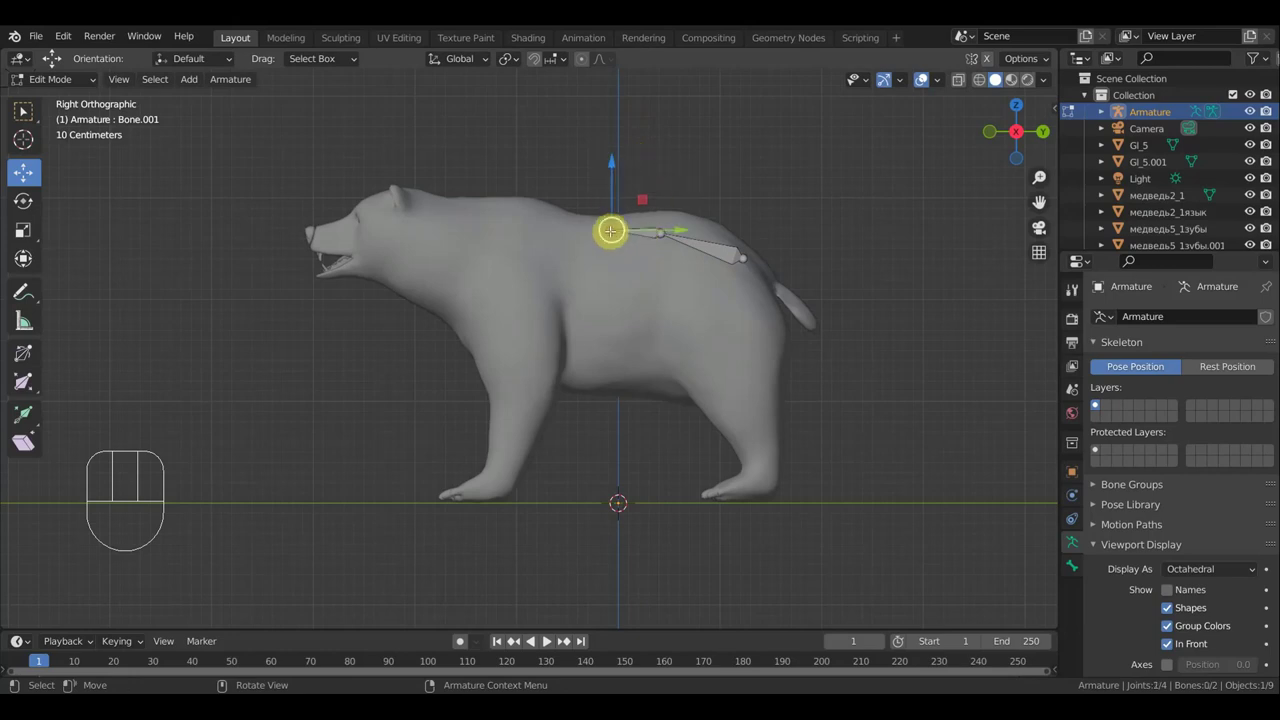
pyautogui.press('e')
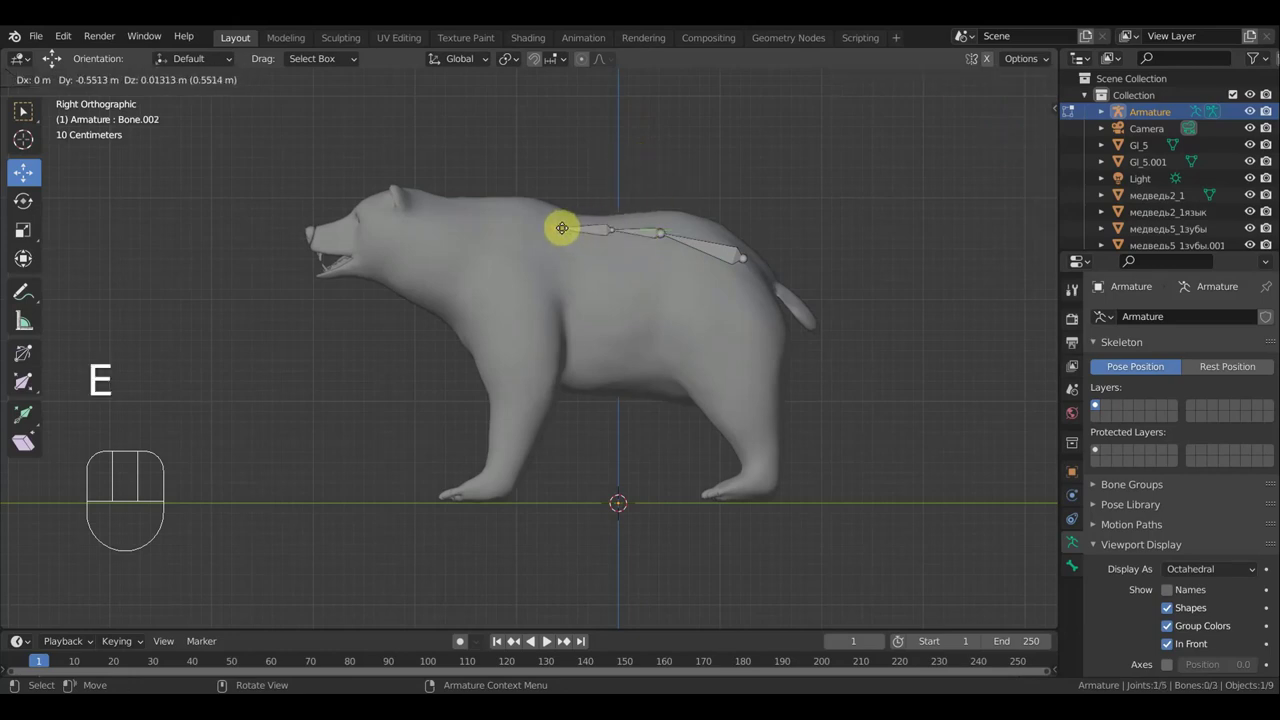
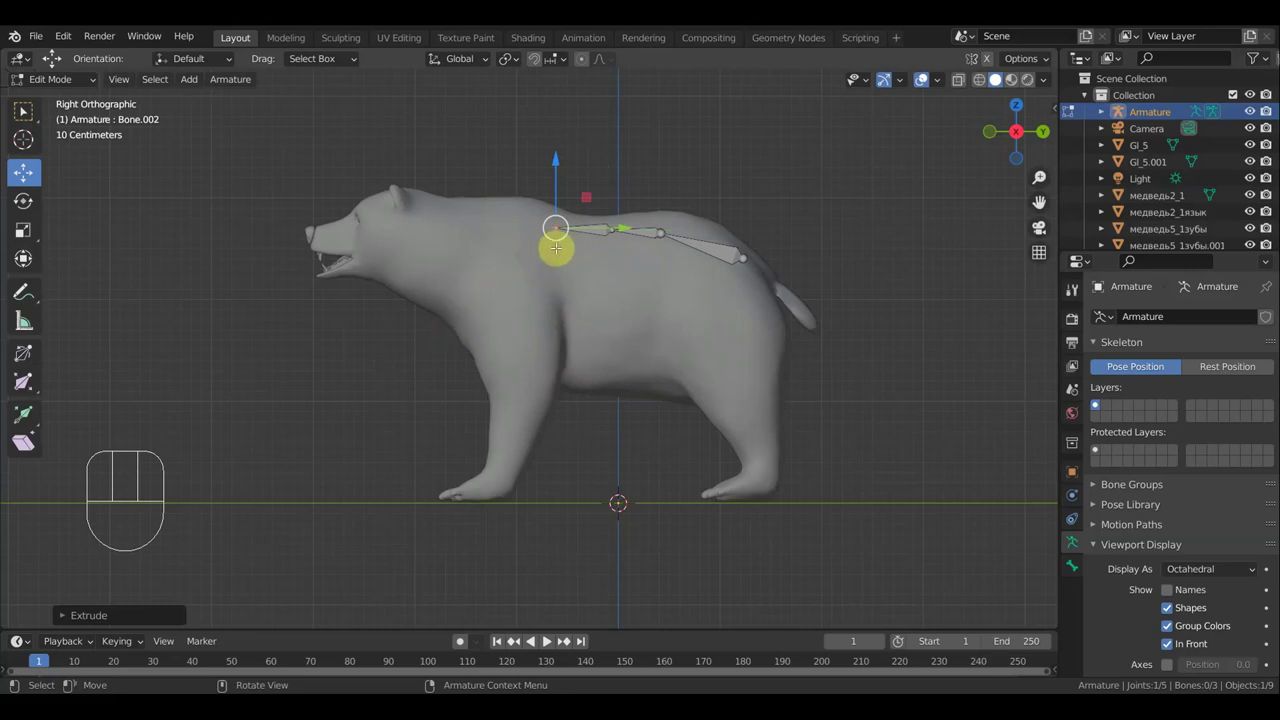
pyautogui.press('e')
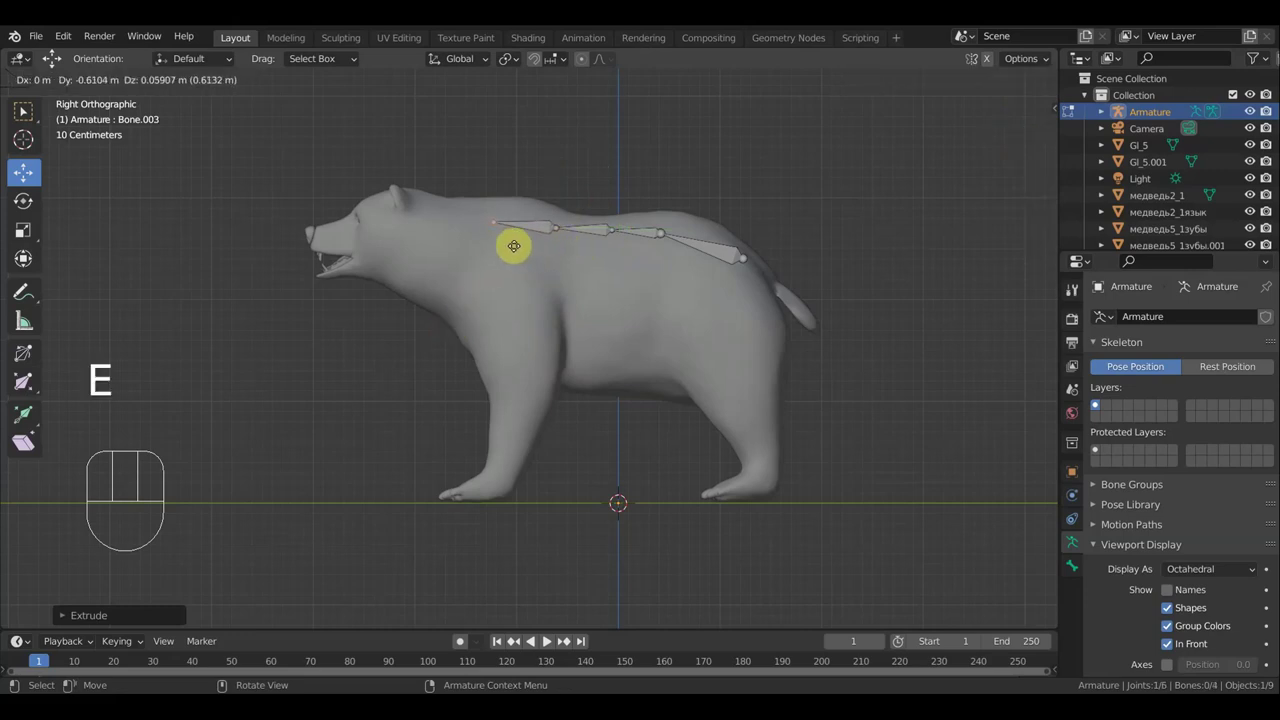
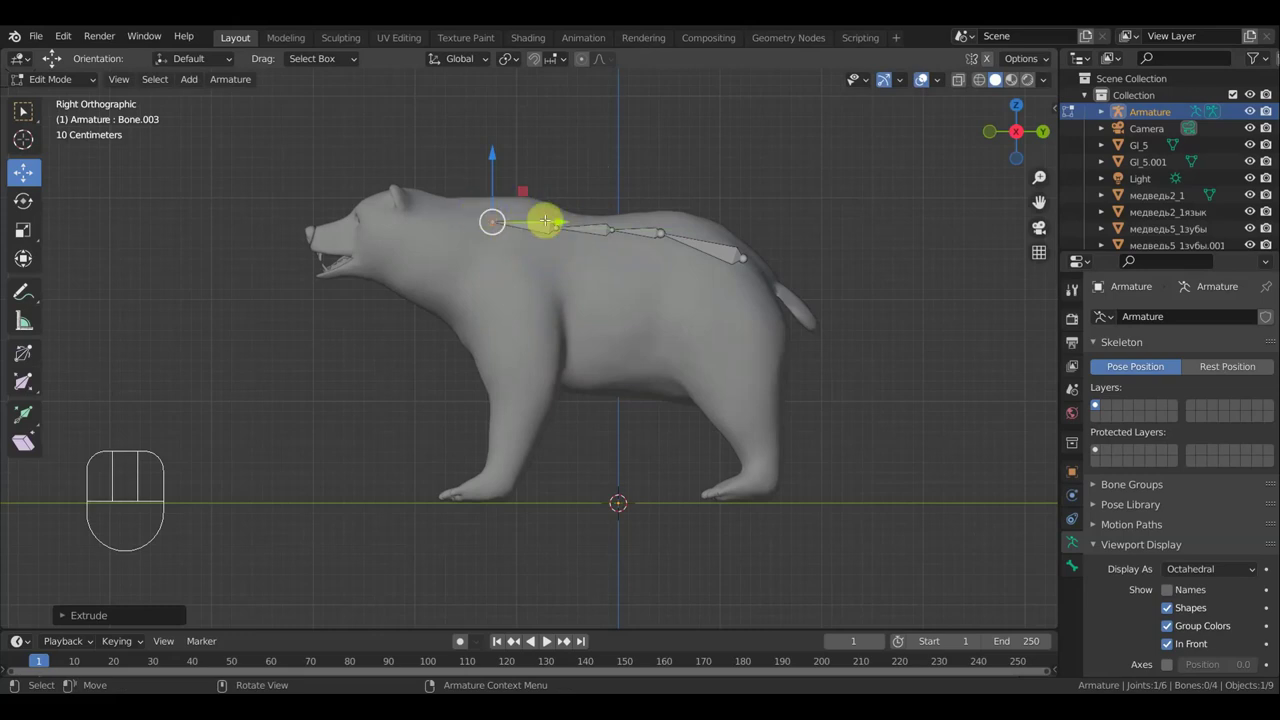
pyautogui.press('e')
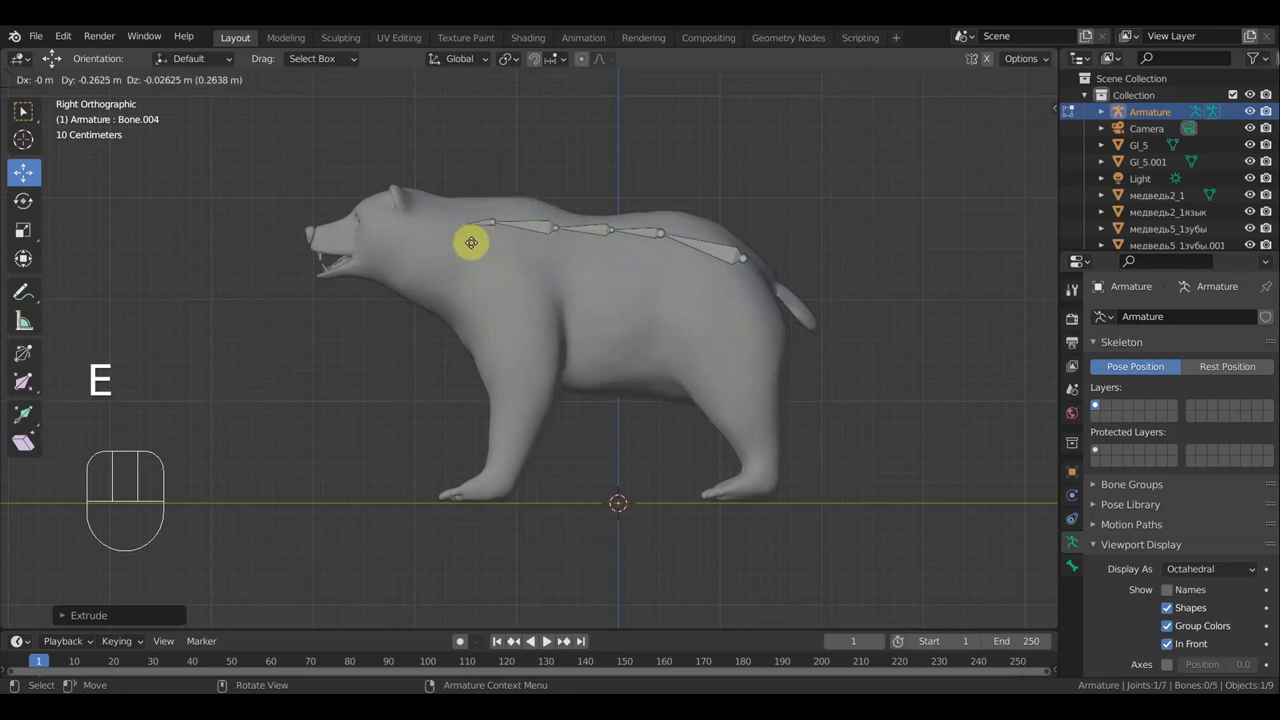
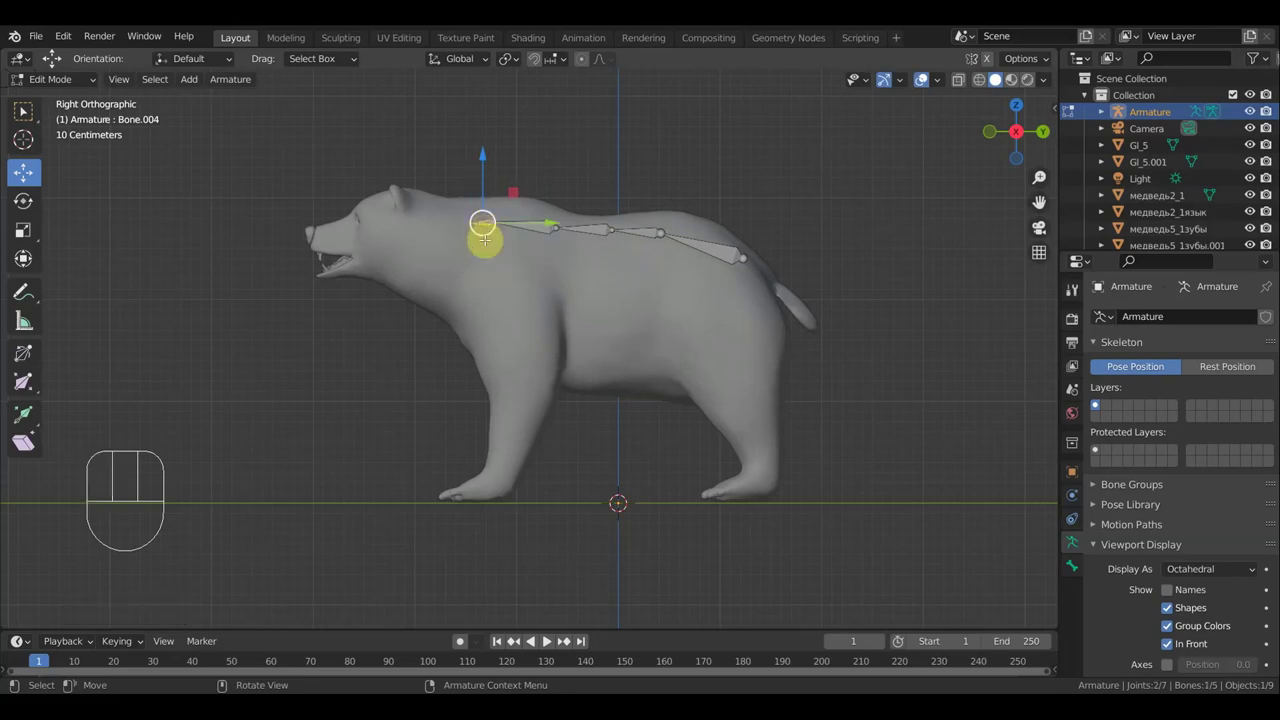
# Branch a bone down from the neck joint into the chest and extrude two more toward the head
pyautogui.press('shift+d')
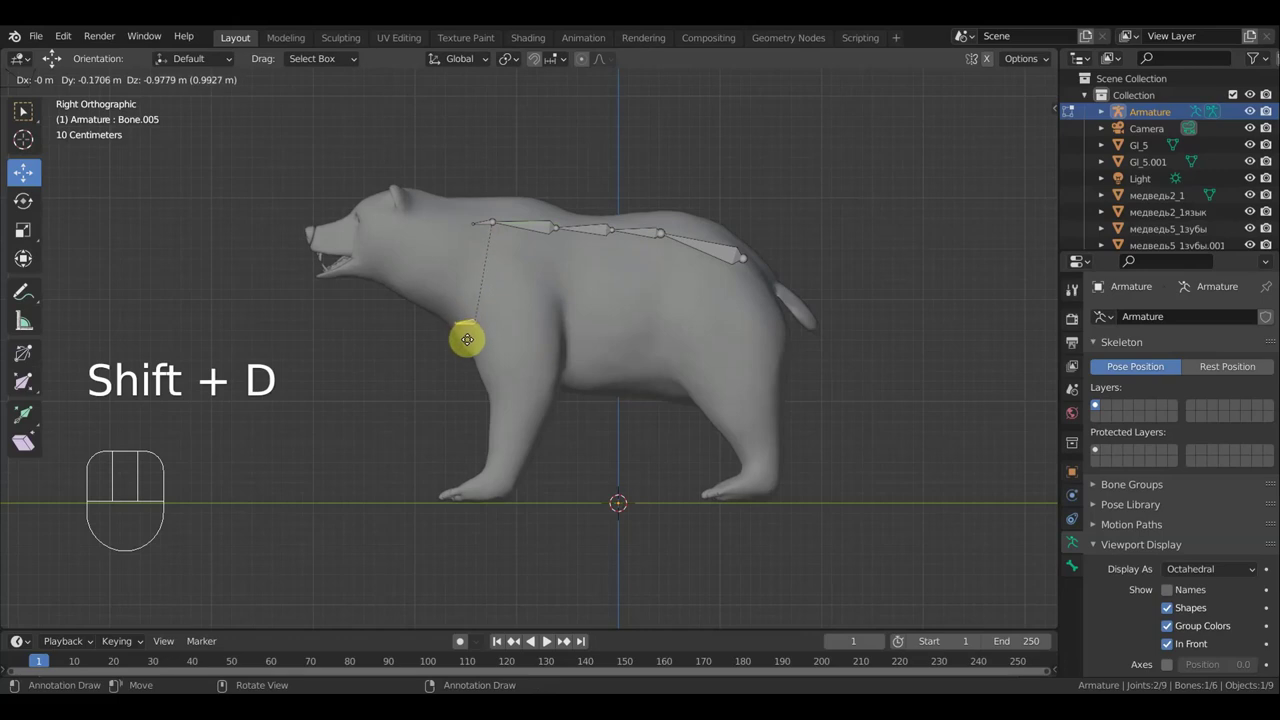
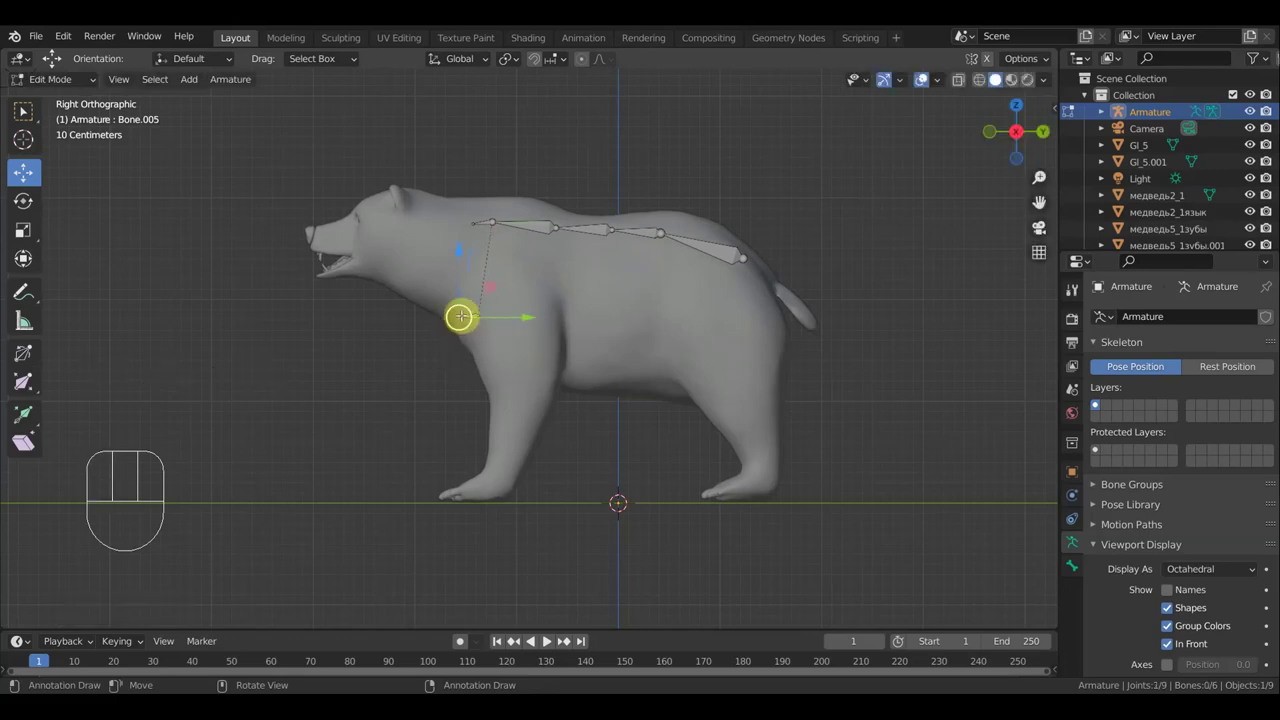
pyautogui.press('g')
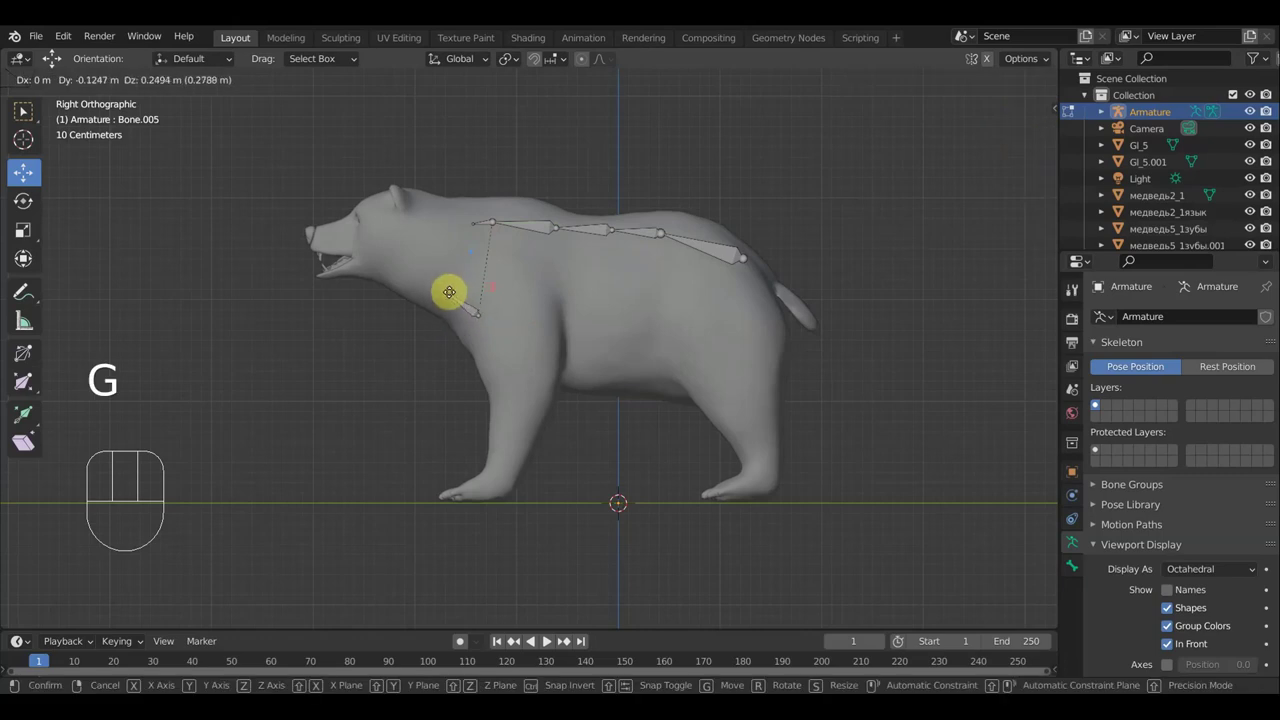
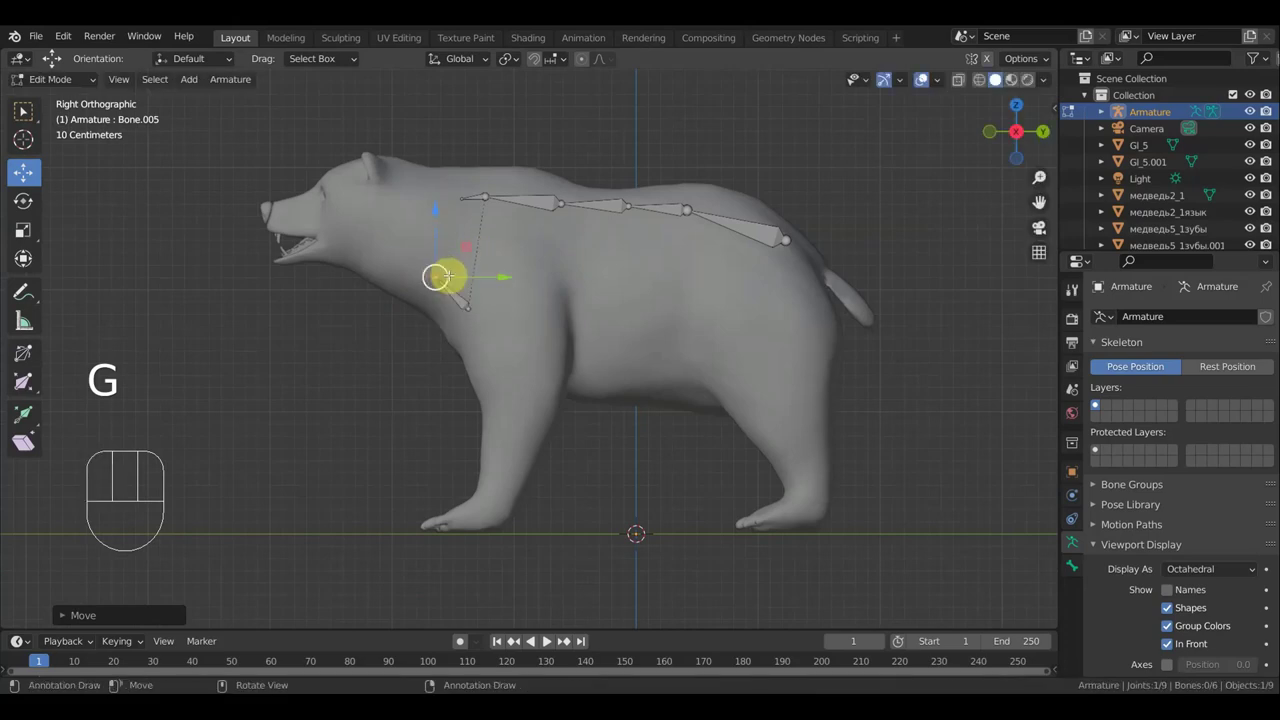
pyautogui.press('e')
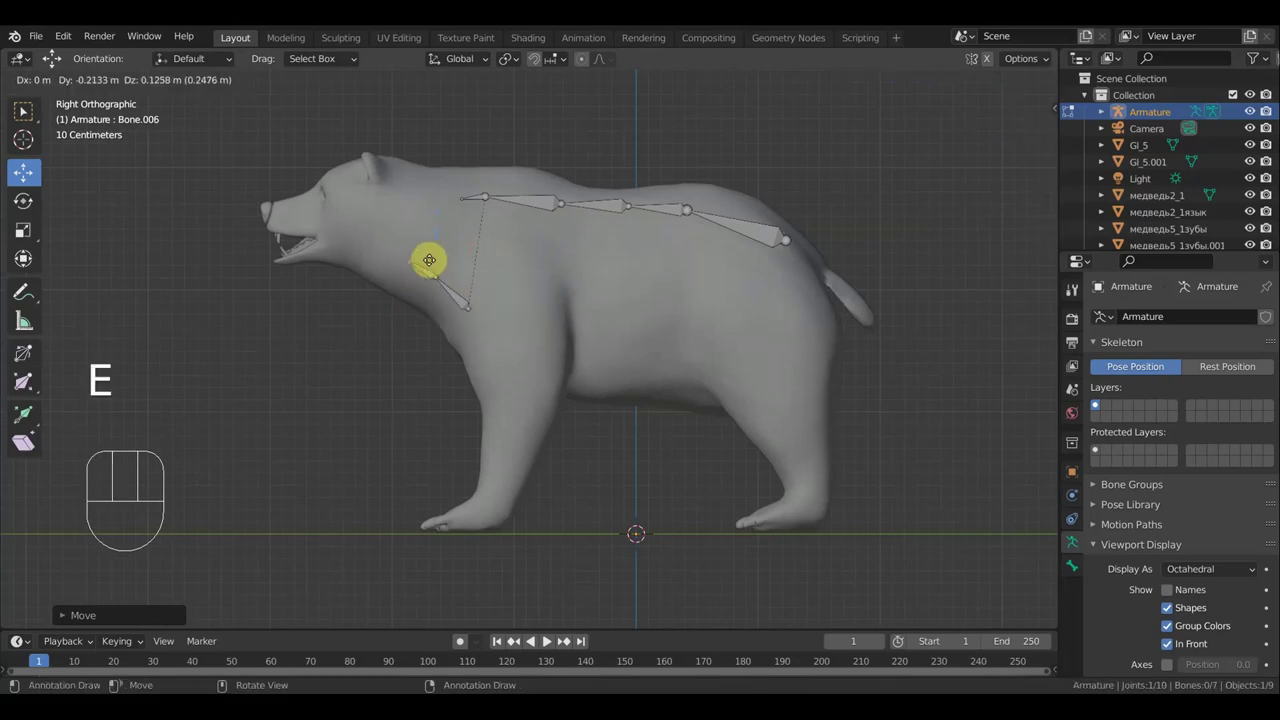
pyautogui.press('e')
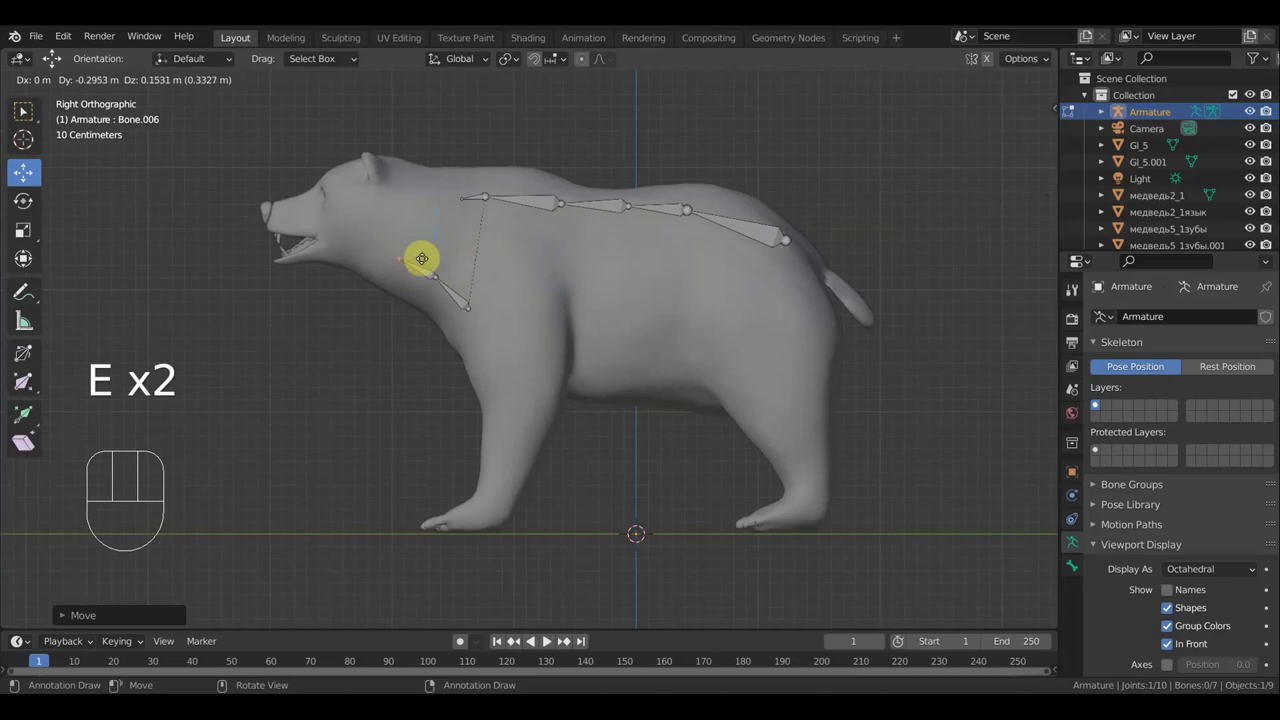
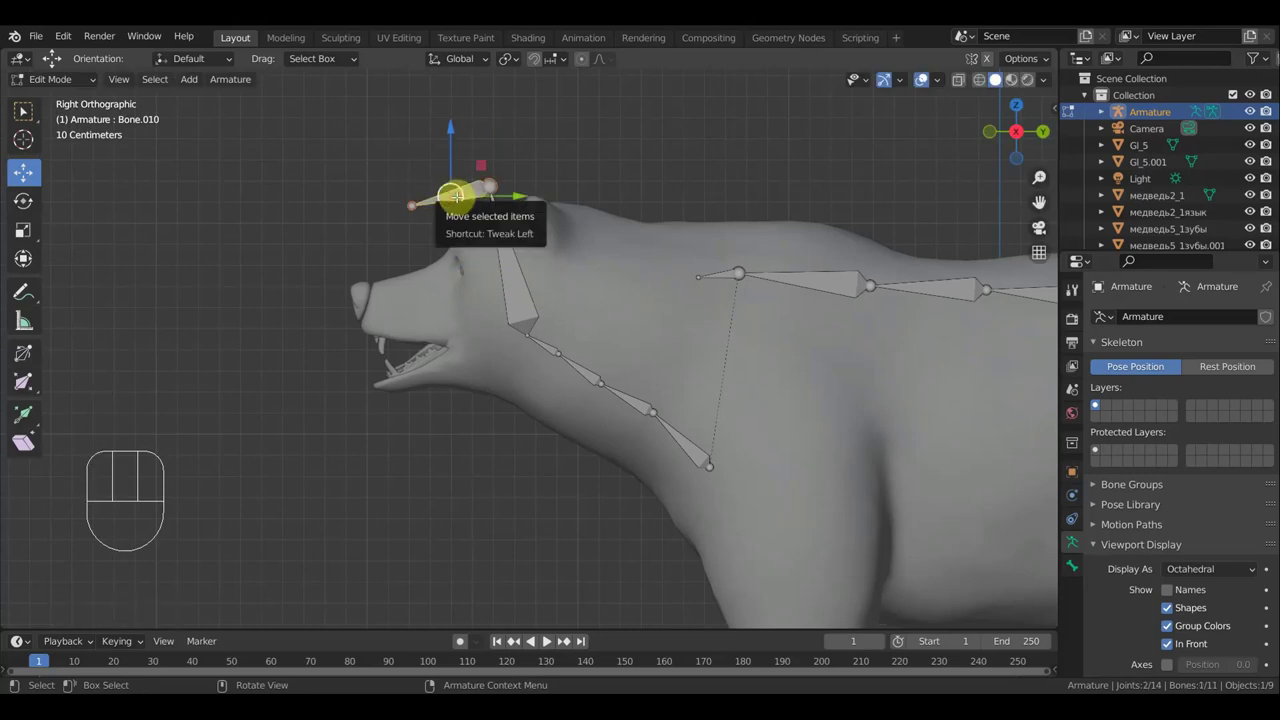
# Clear the top head bone's parent, then duplicate two small bones into the head chain in side view
pyautogui.press('alt+p')
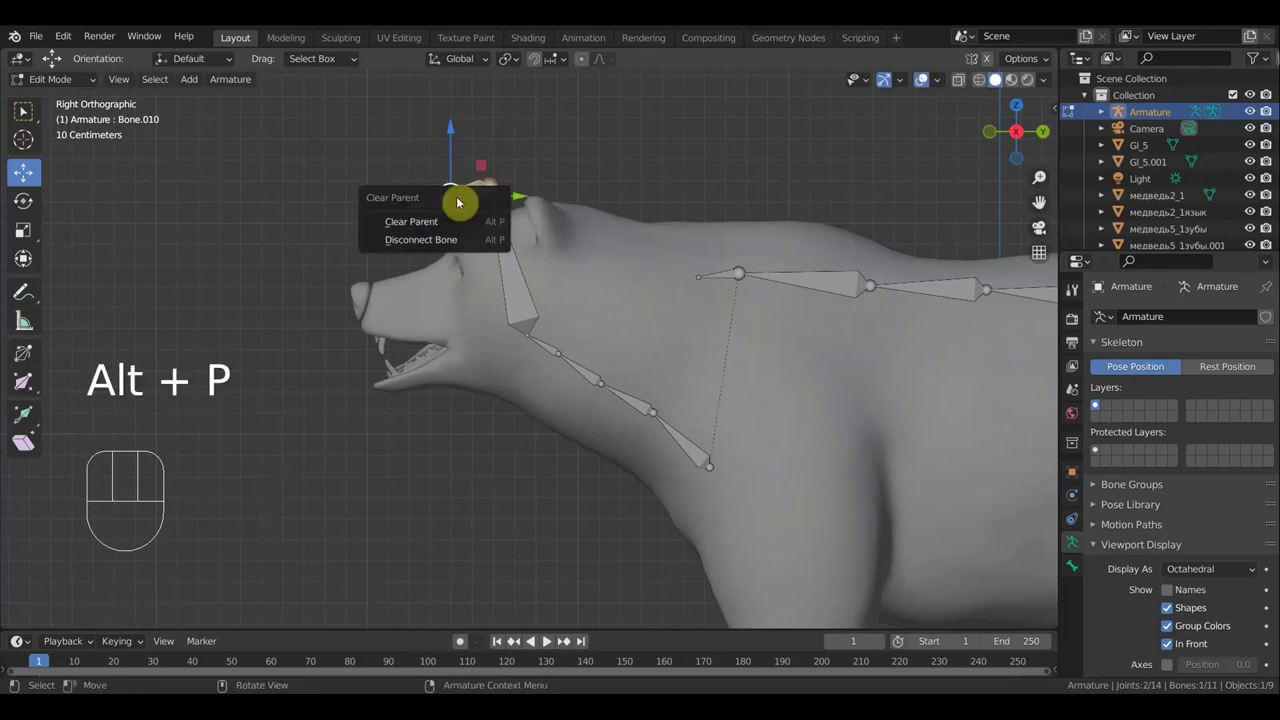
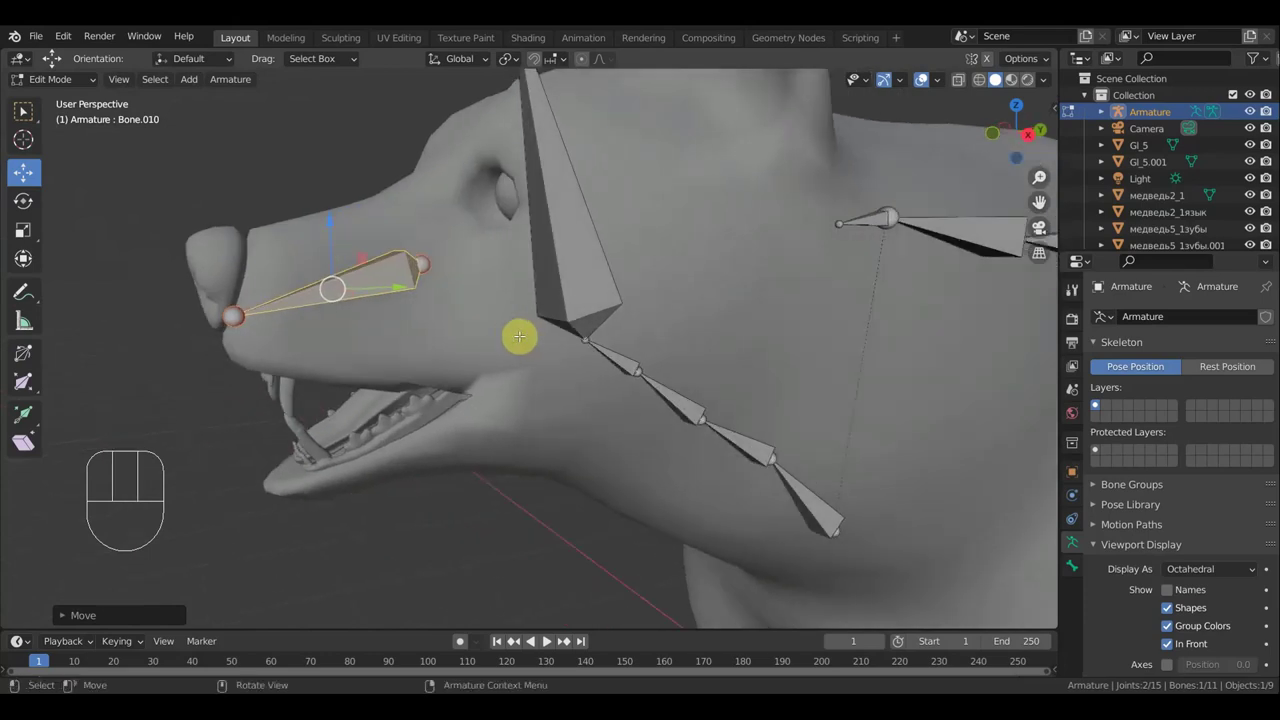
pyautogui.press('KP_3')
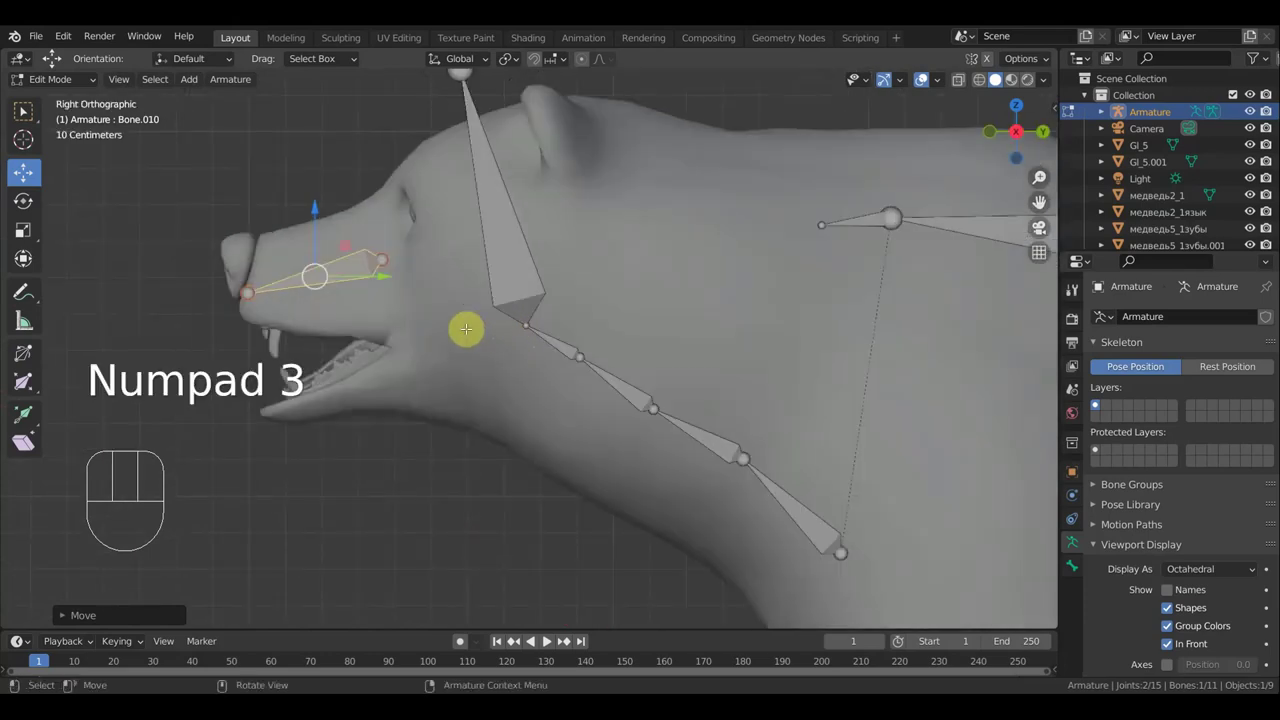
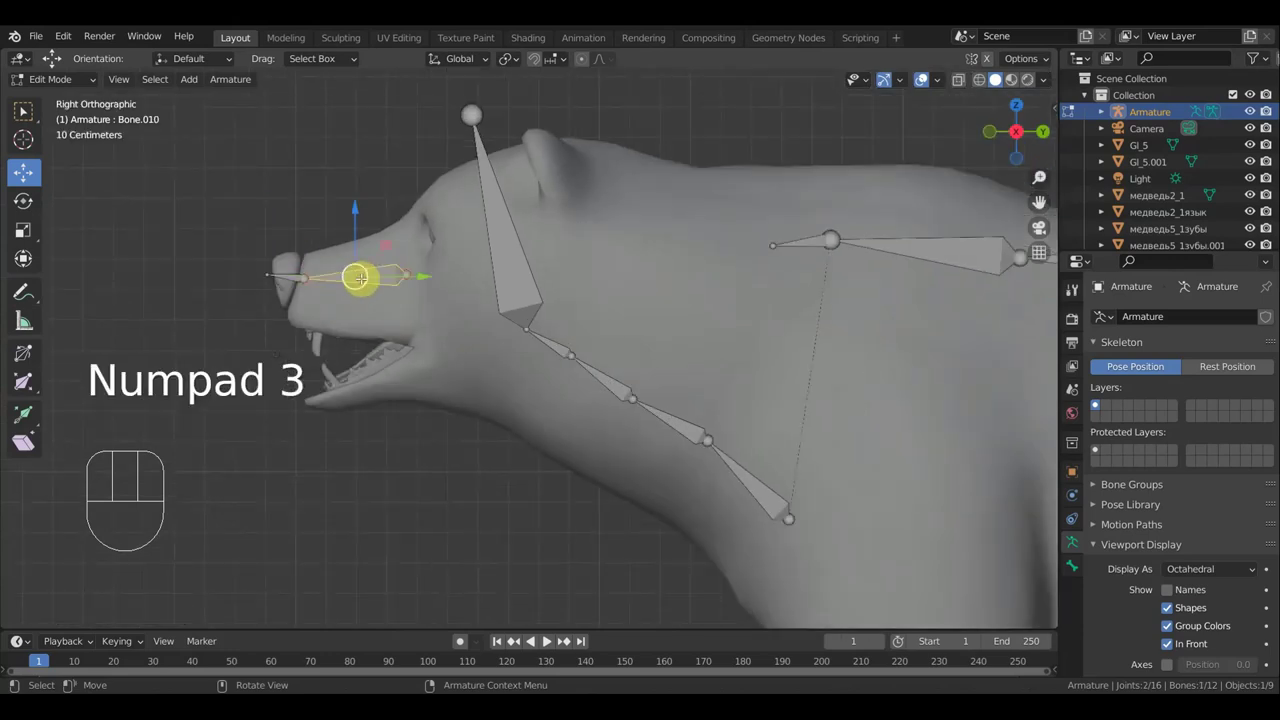
pyautogui.press('shift+d')
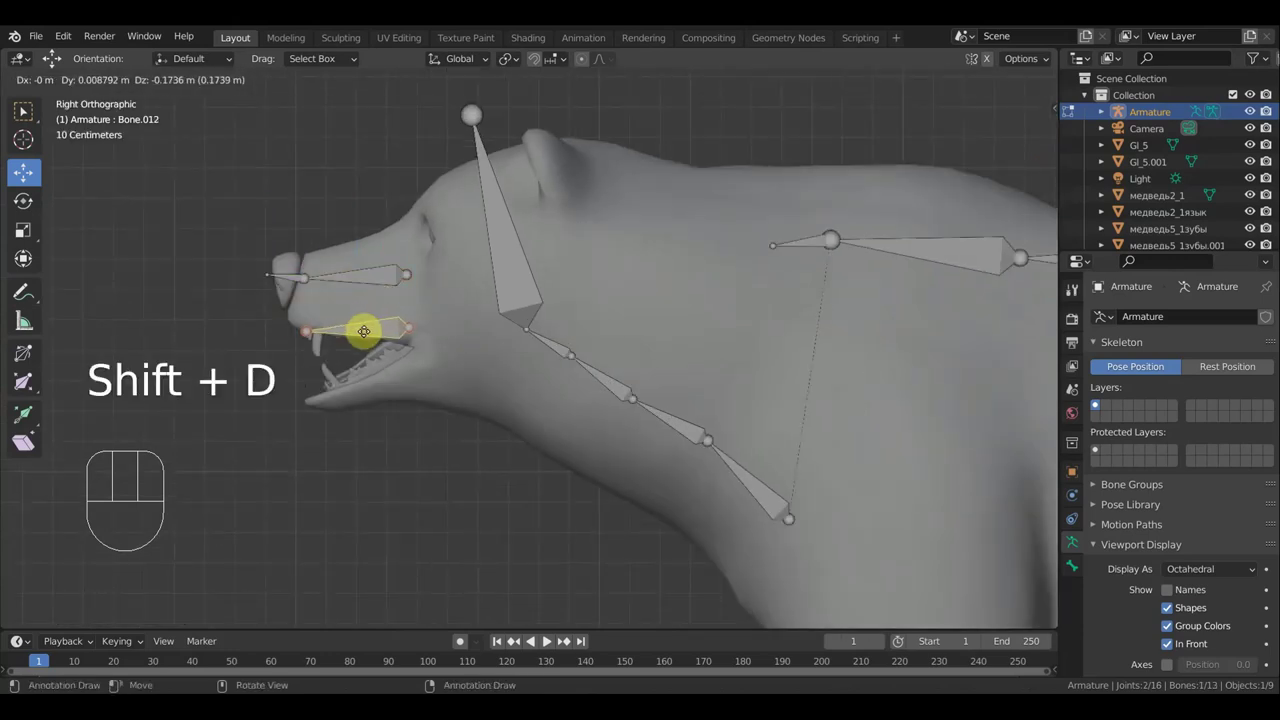
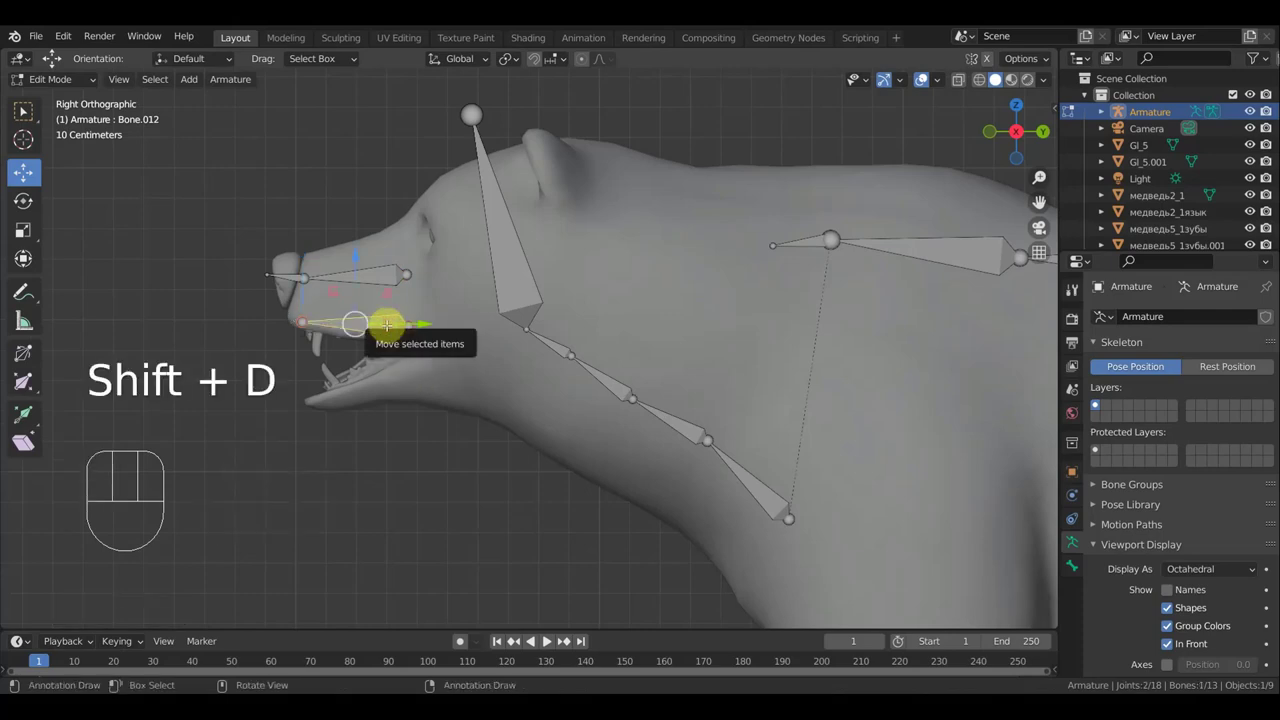
pyautogui.press('shift+d')
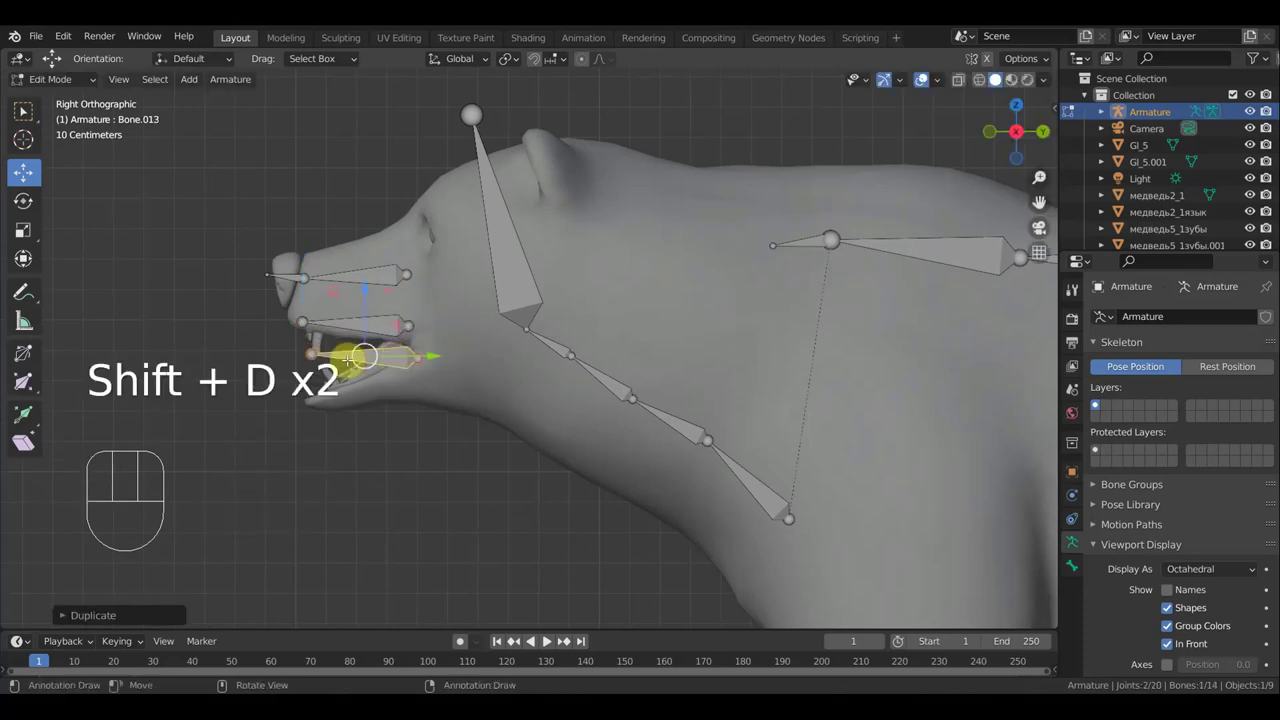
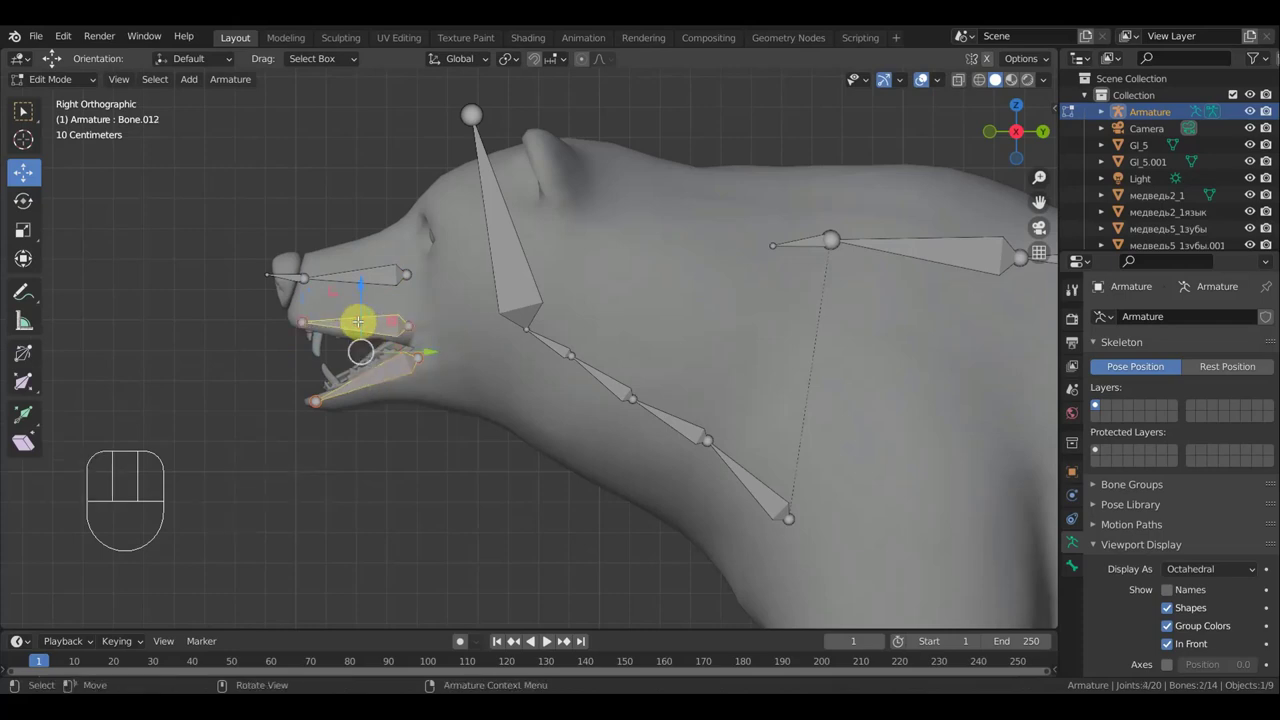
# Parent the head bones back into the chain with Keep Offset so the head ties to the spine
pyautogui.press('ctrl+p')
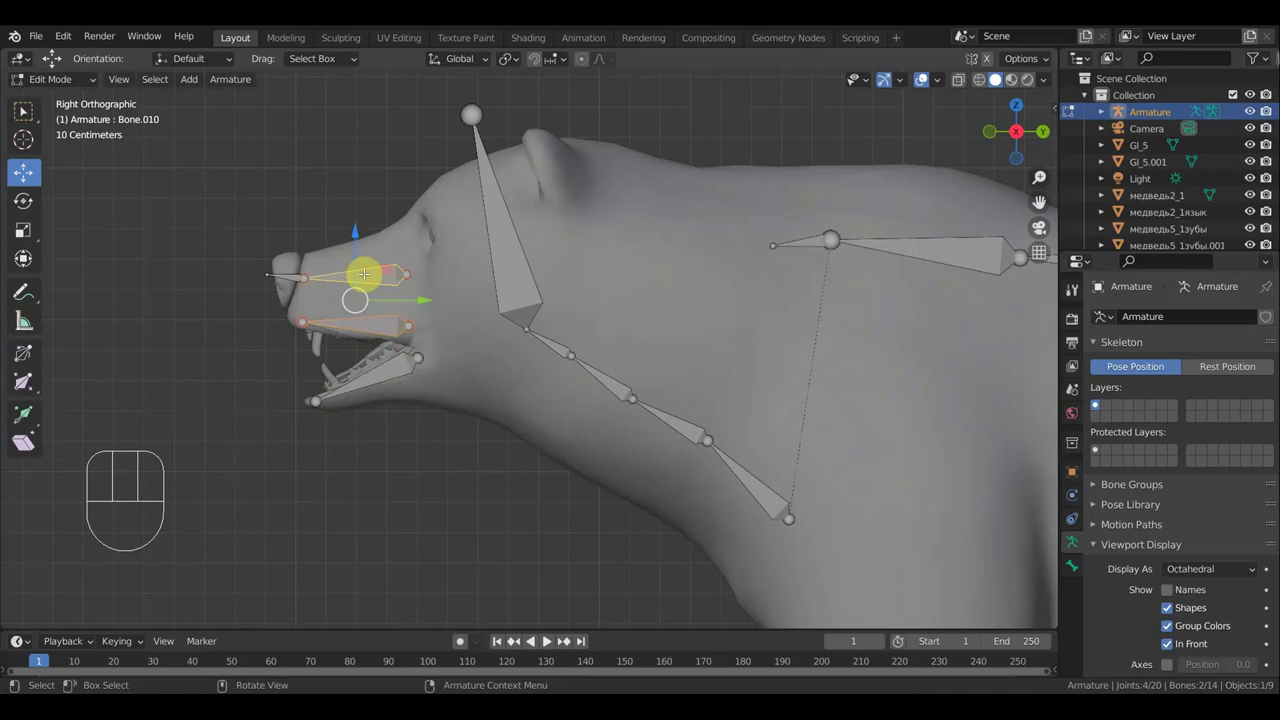
pyautogui.press('ctrl+p')
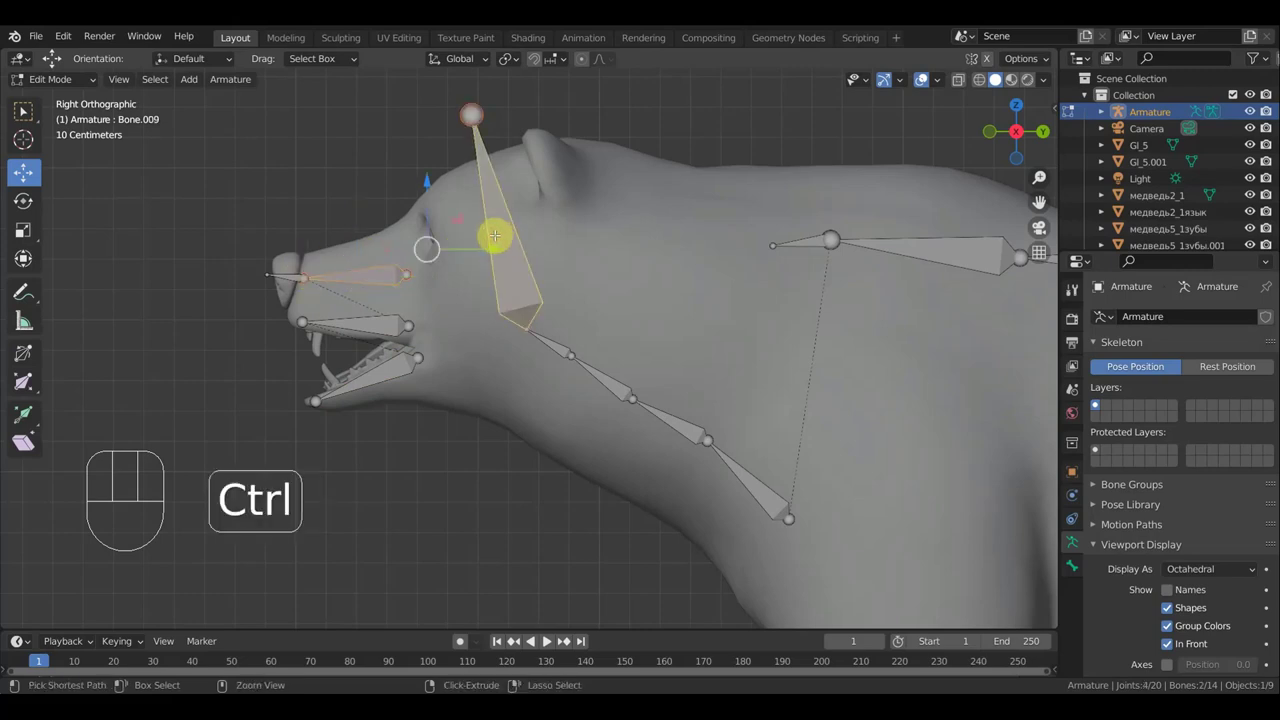
pyautogui.press('ctrl+p')
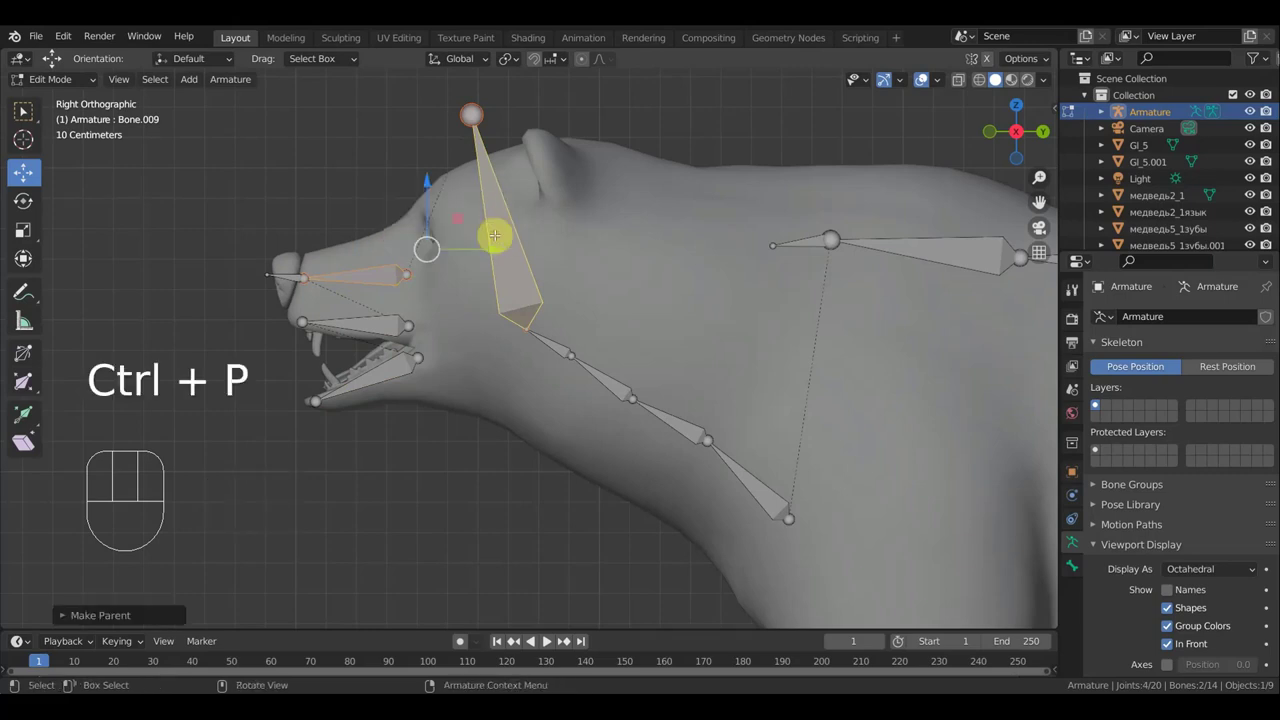
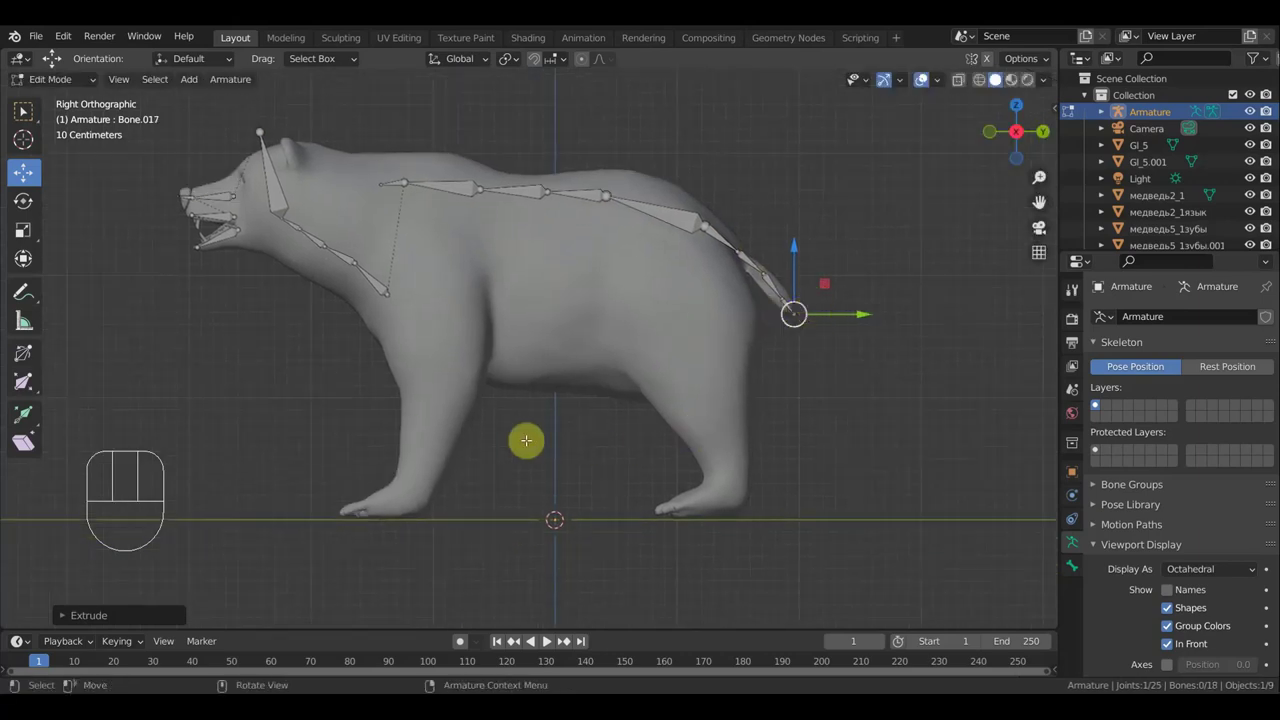
# Extrude a bone from the spine joint toward the front shoulder, checking it from front and side views
pyautogui.press('KP_1')
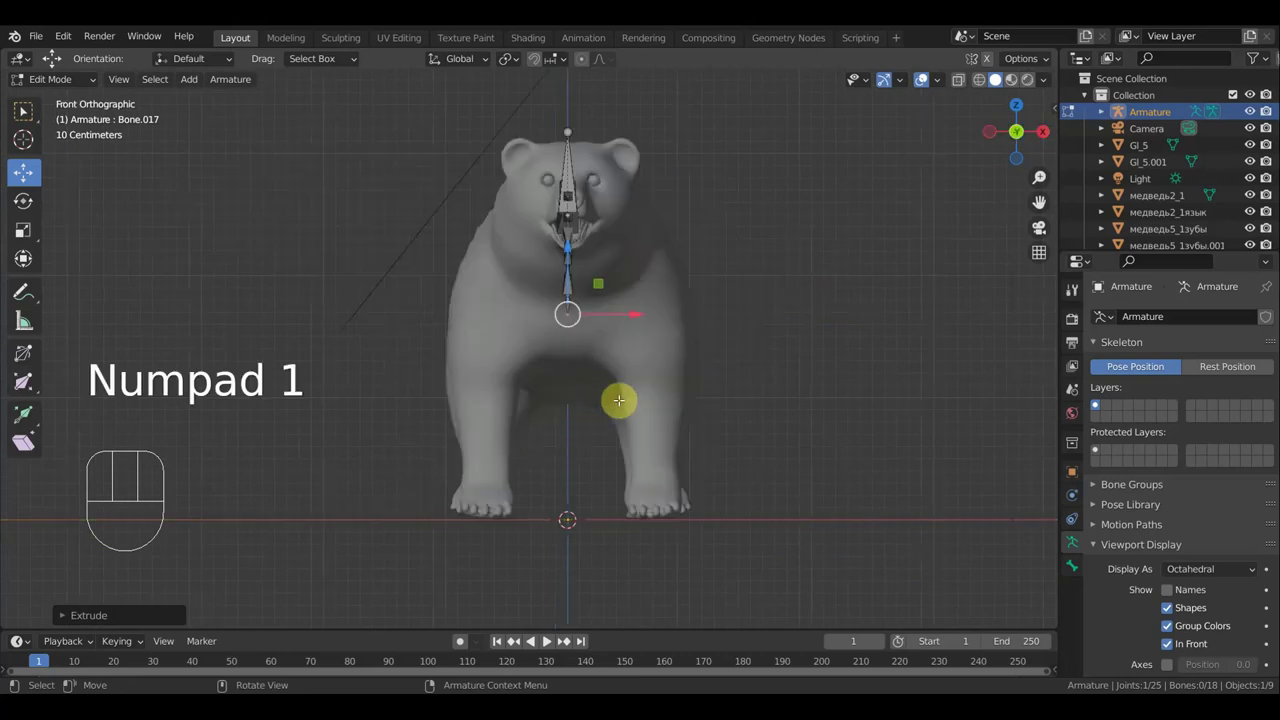
pyautogui.press('KP_3')
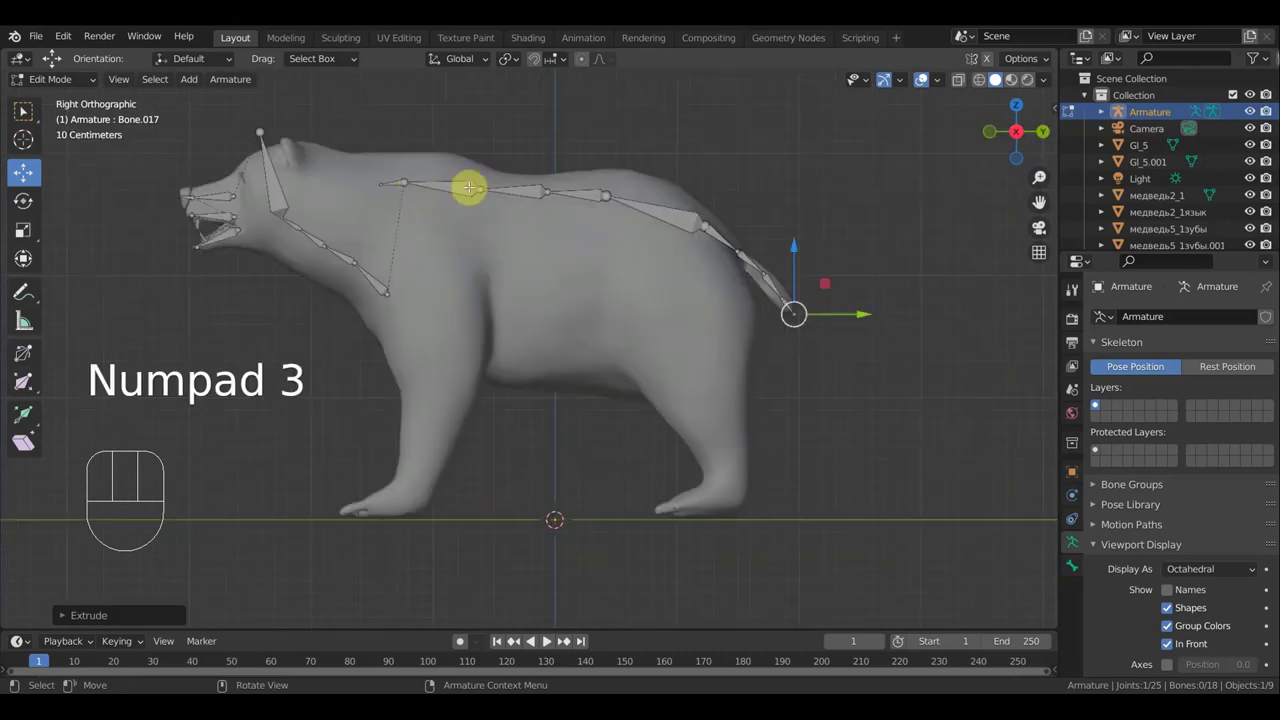
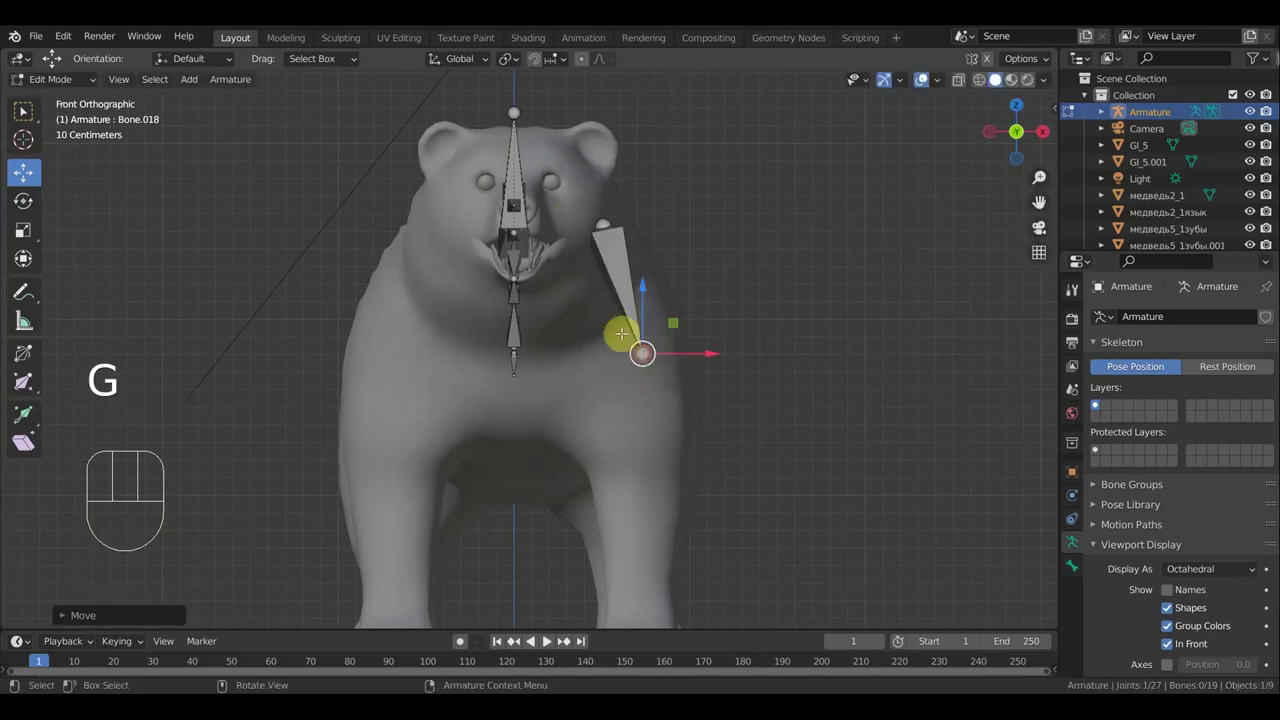
pyautogui.press('KP_3')
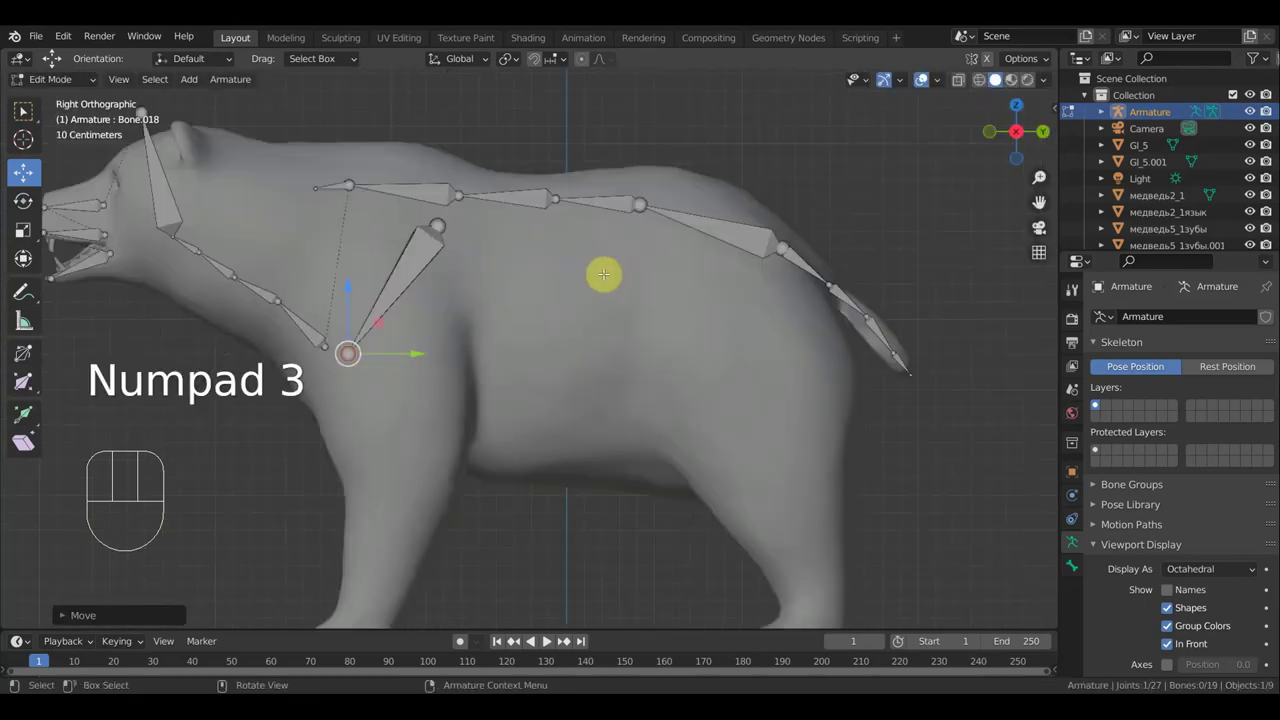
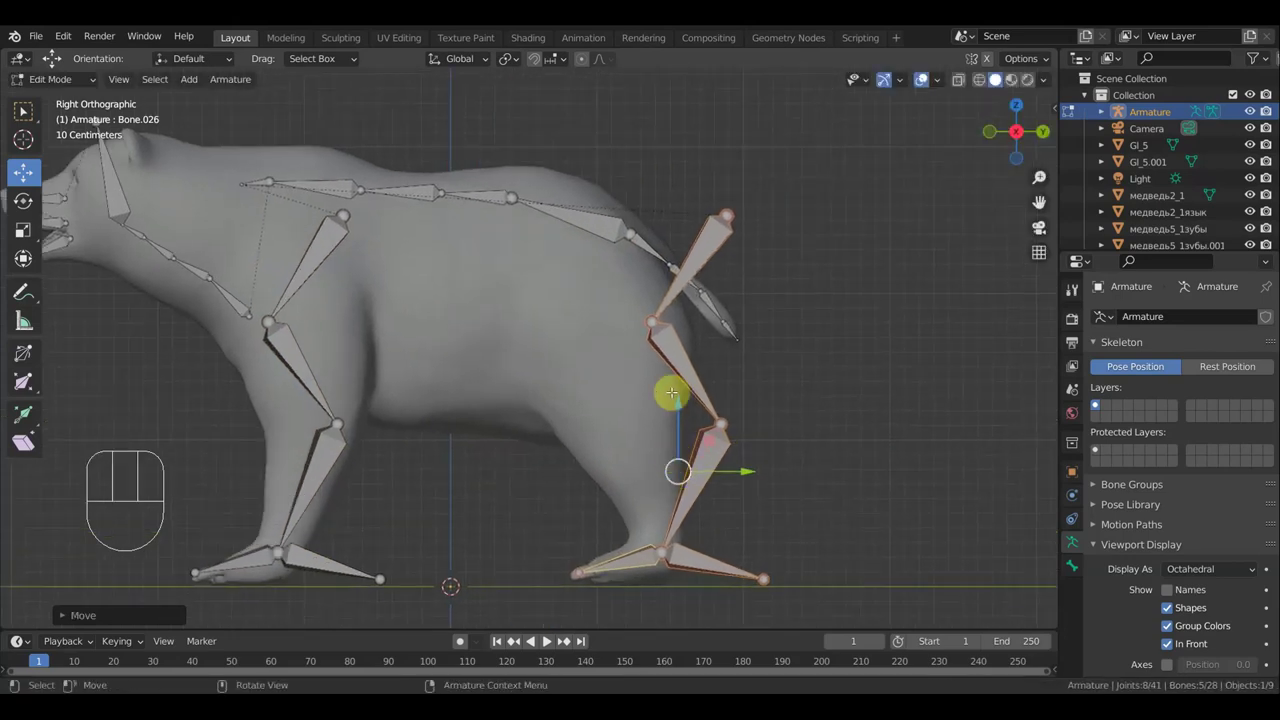
# Move the hind-leg joints so the chain follows the leg, dropping the hip joint into the rump
pyautogui.press('g')
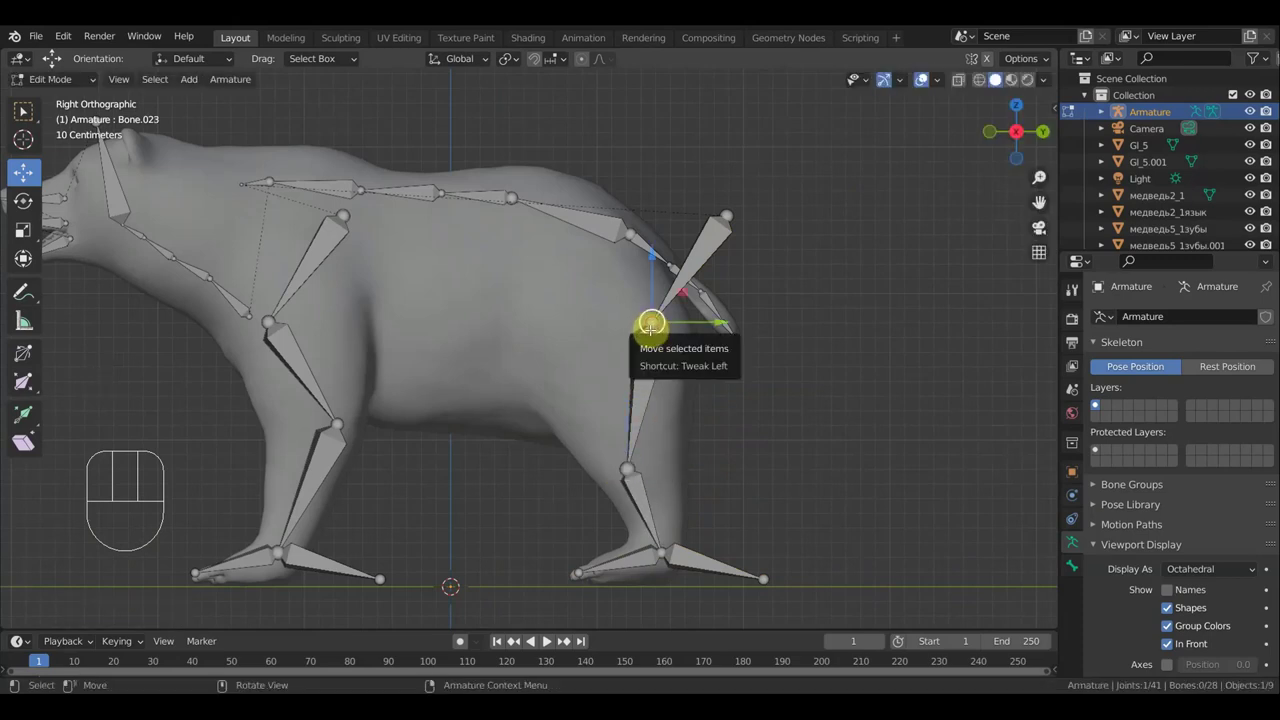
pyautogui.press('g')
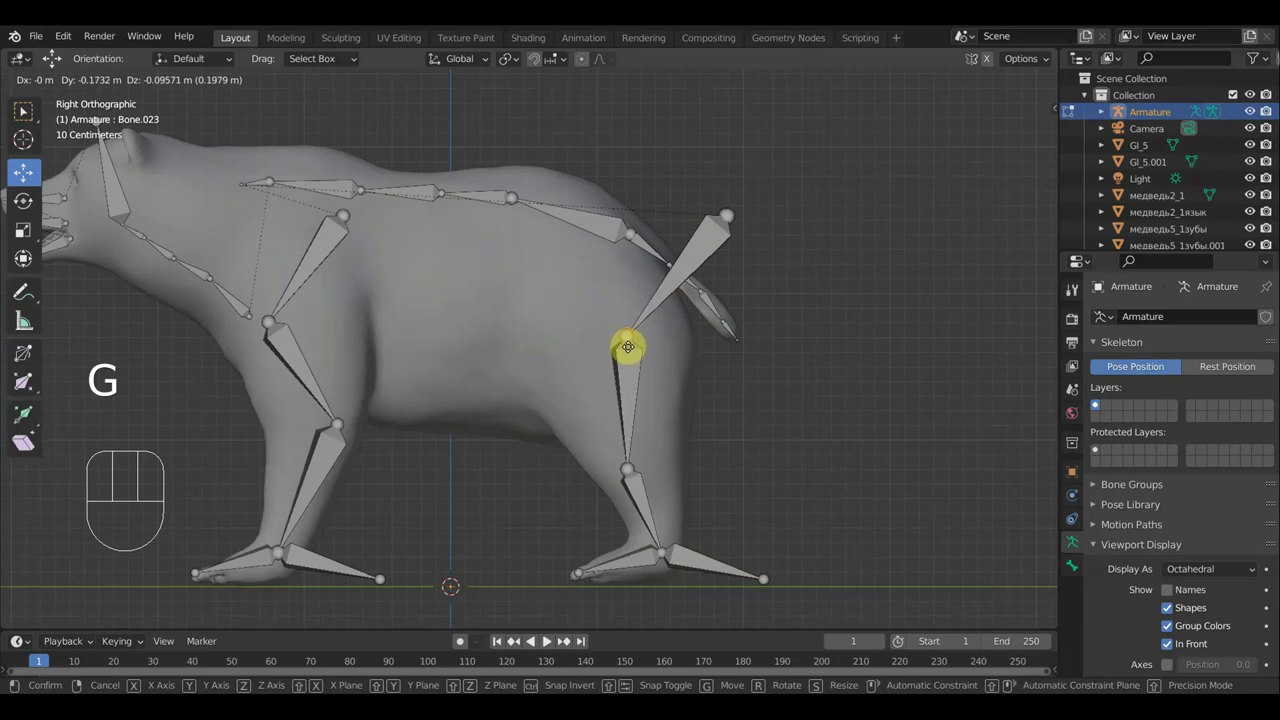
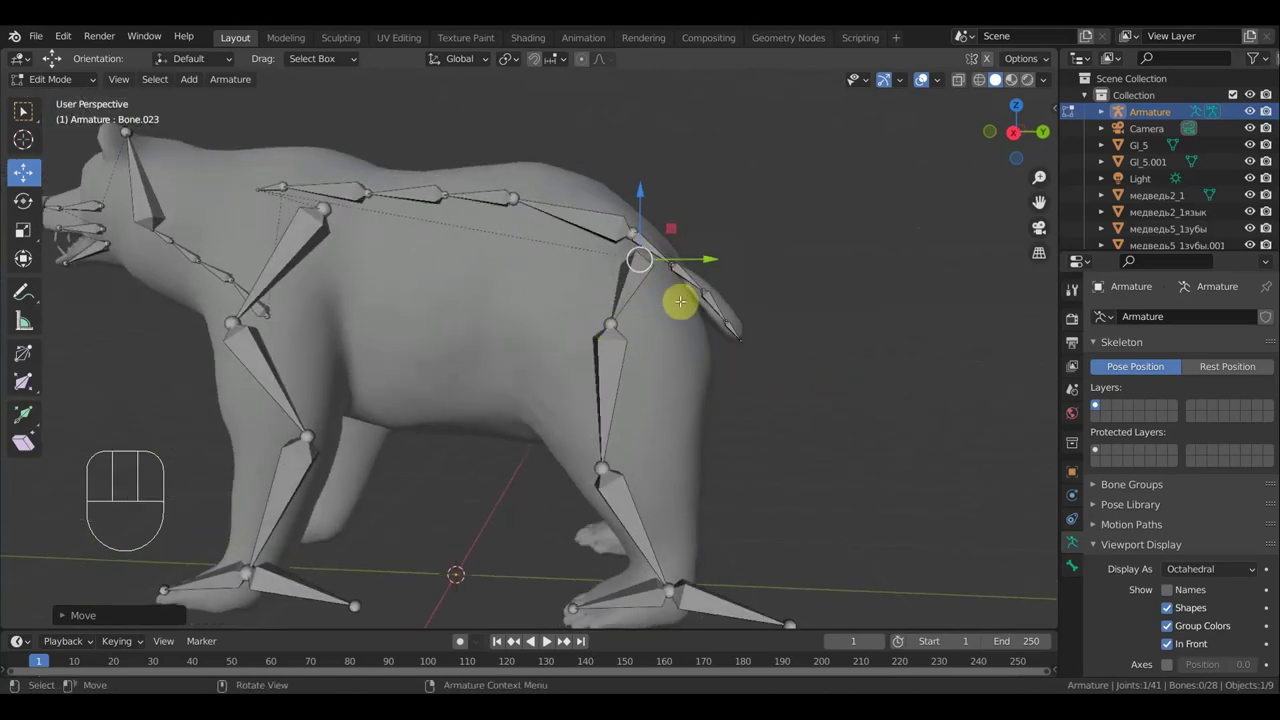
pyautogui.press('g')
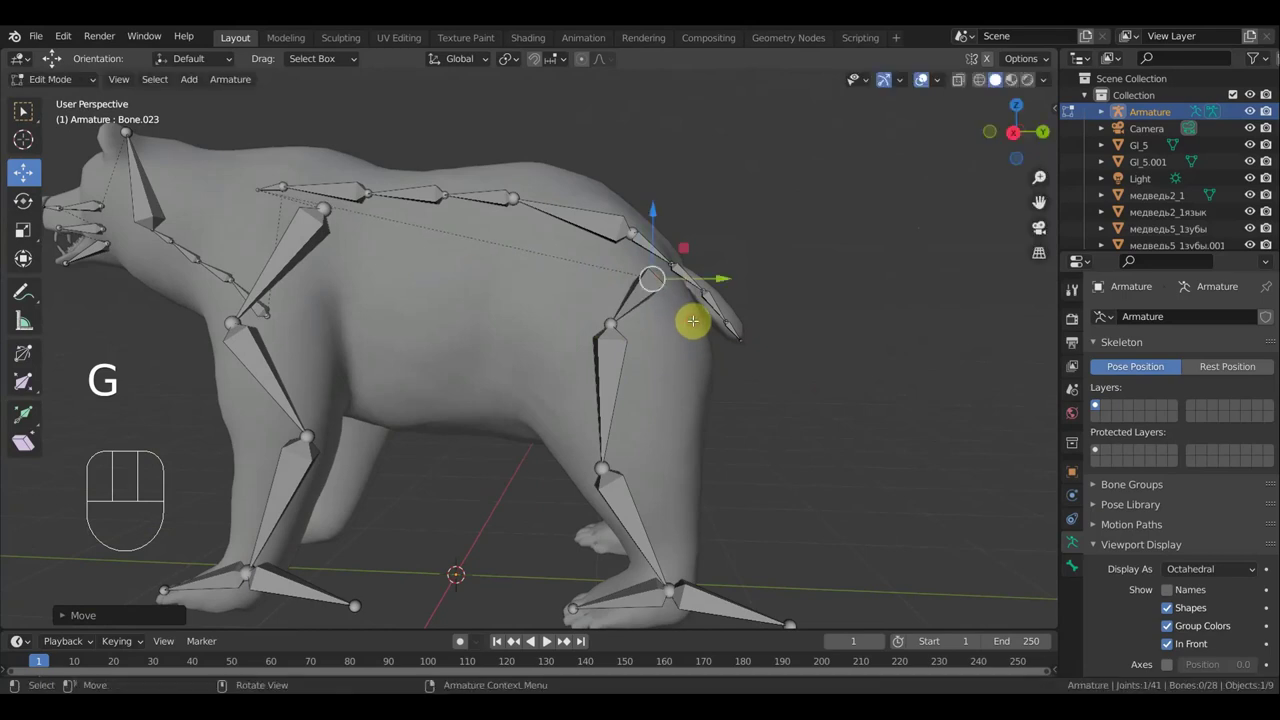
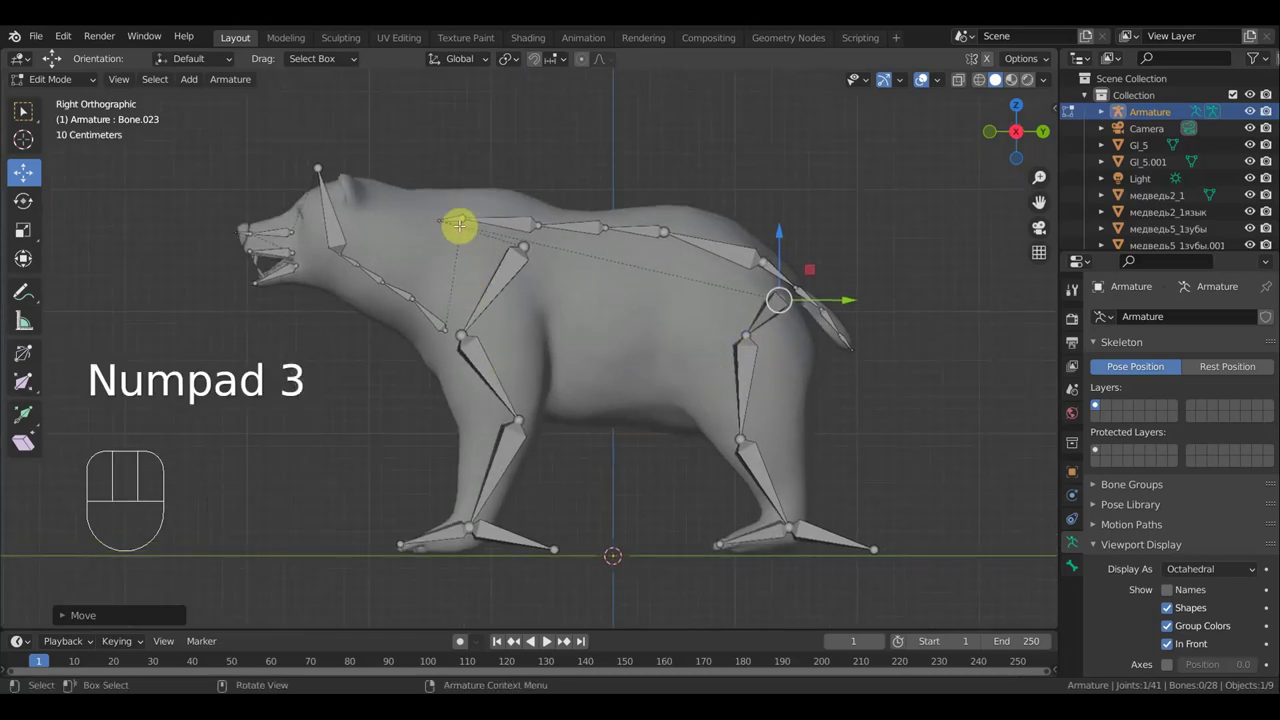
# Extrude a small bone from the spine and clear its parent so it hangs free in the belly
pyautogui.press('e')
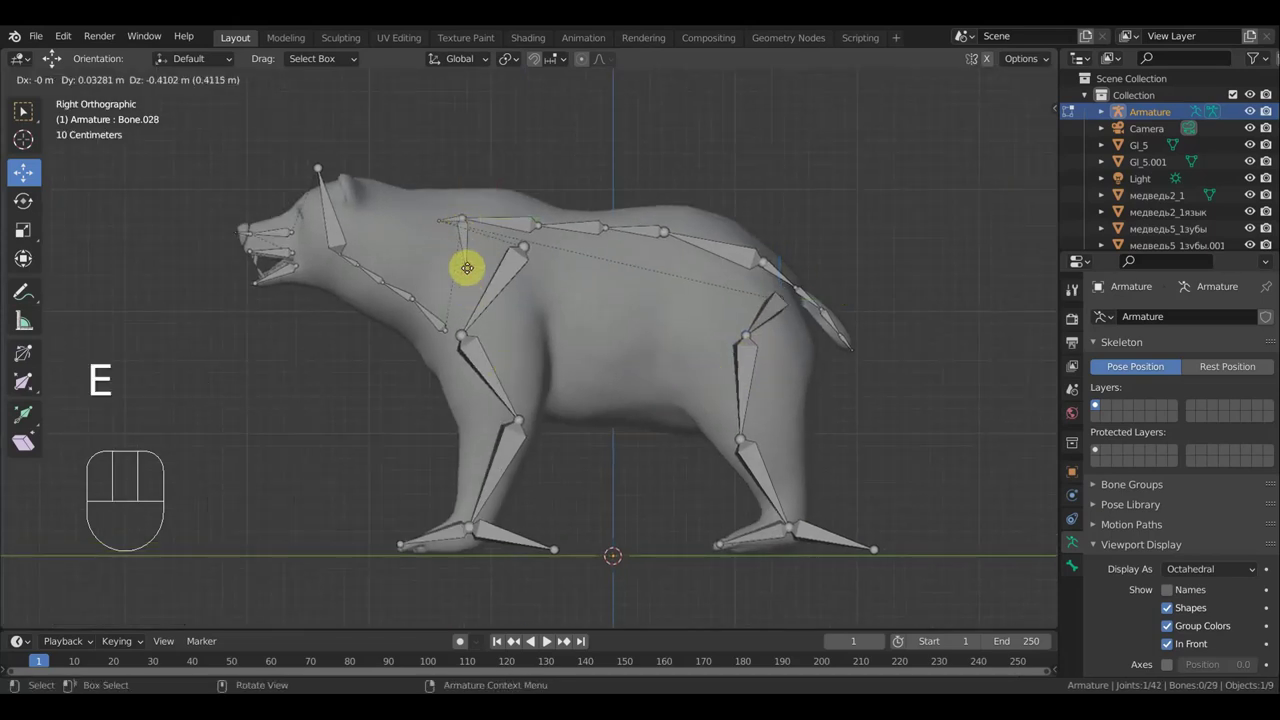
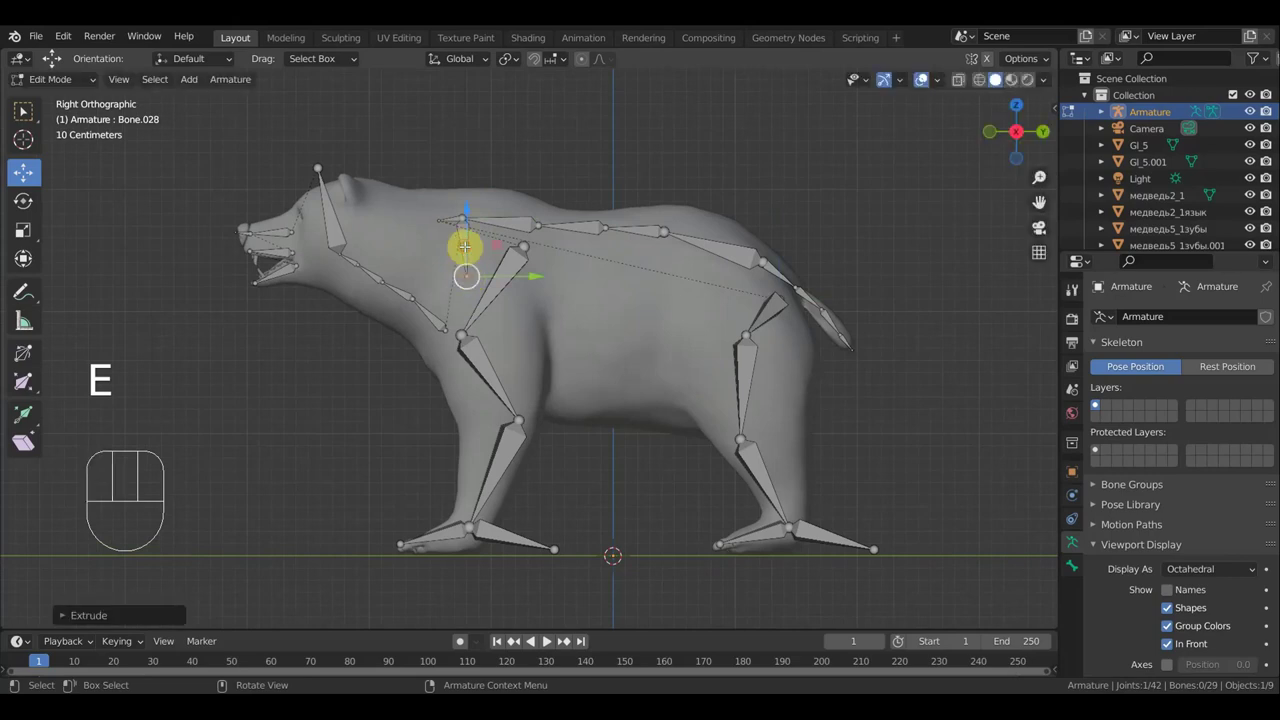
pyautogui.press('alt+p')
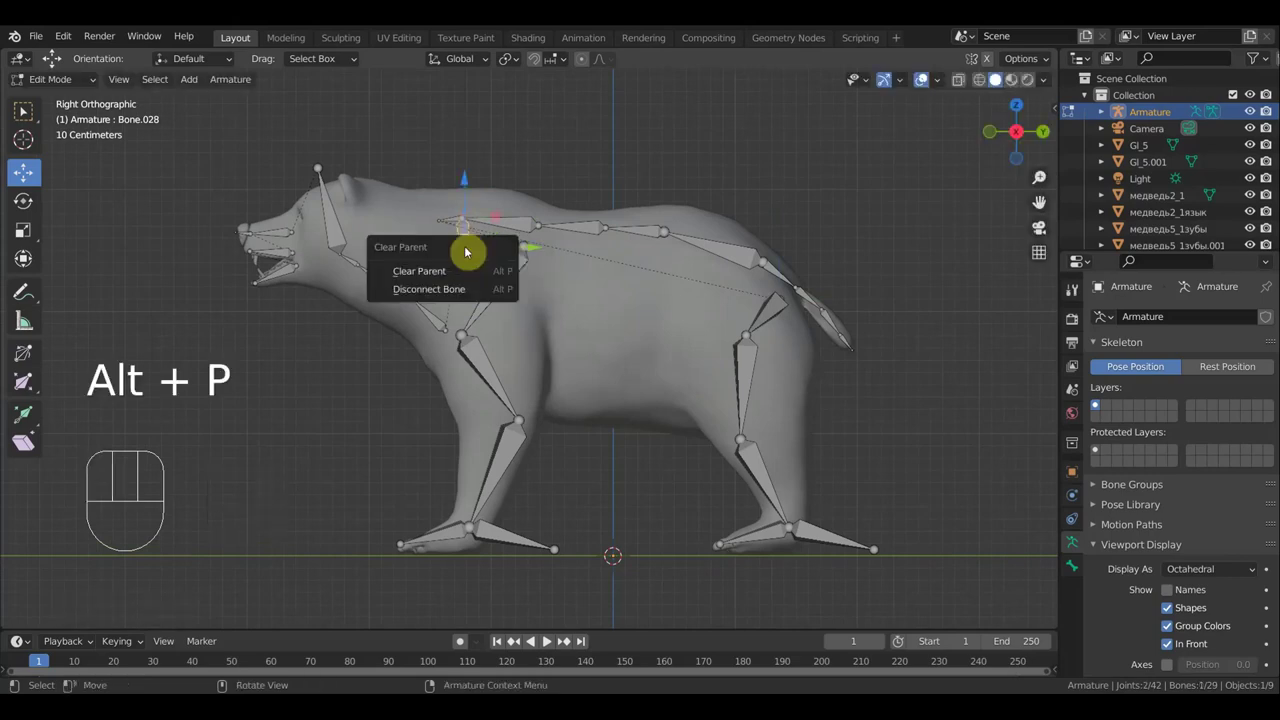
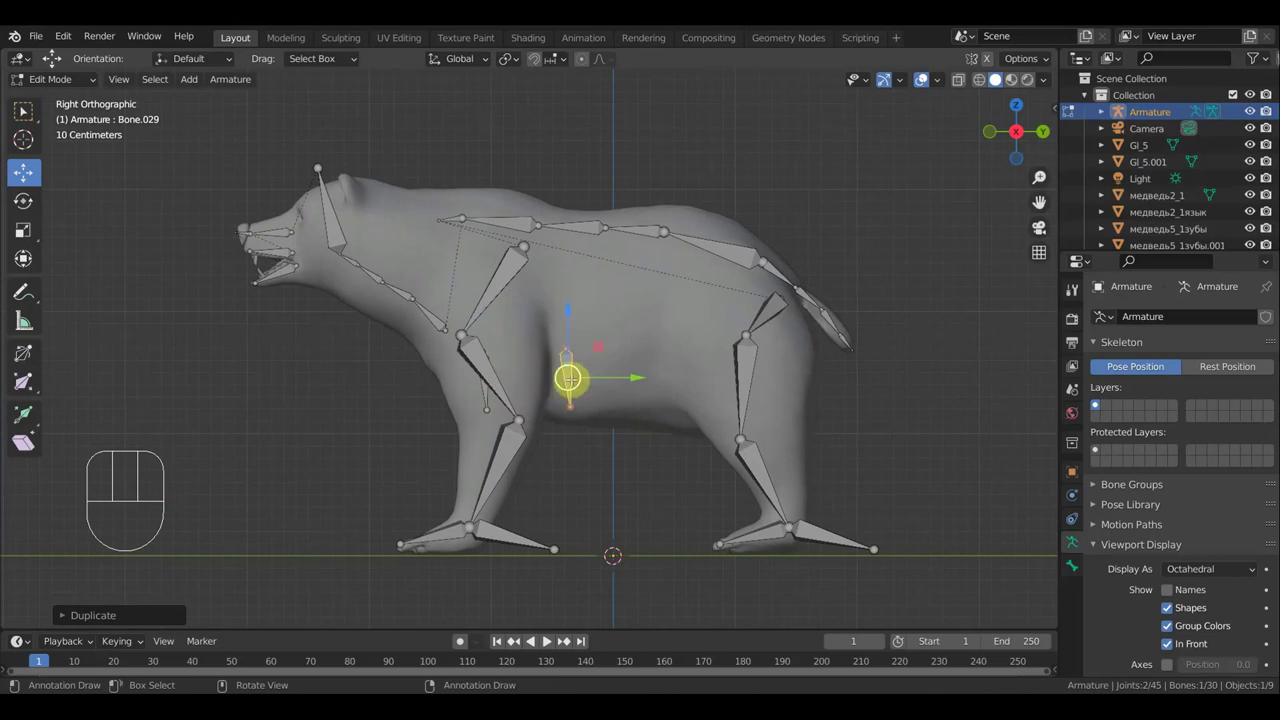
# Duplicate the belly bone and slide the copy along the underside toward the hind leg
pyautogui.press('KP_1')
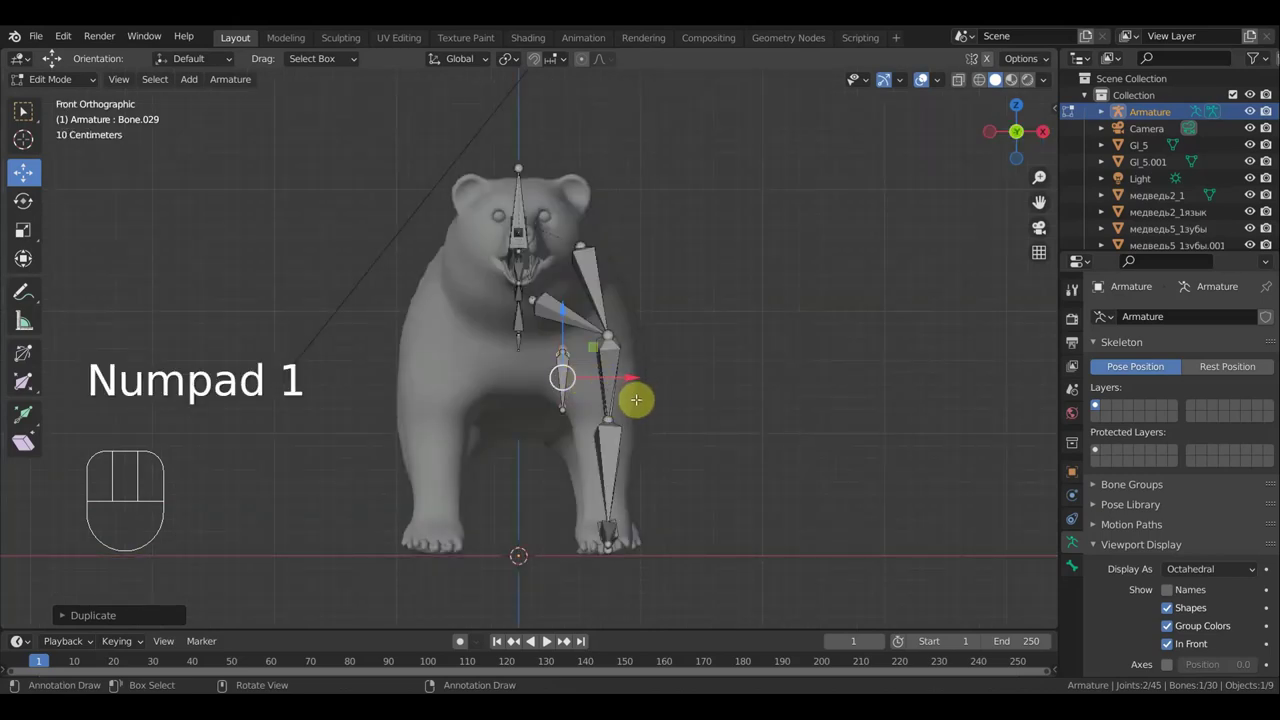
pyautogui.press('KP_3')
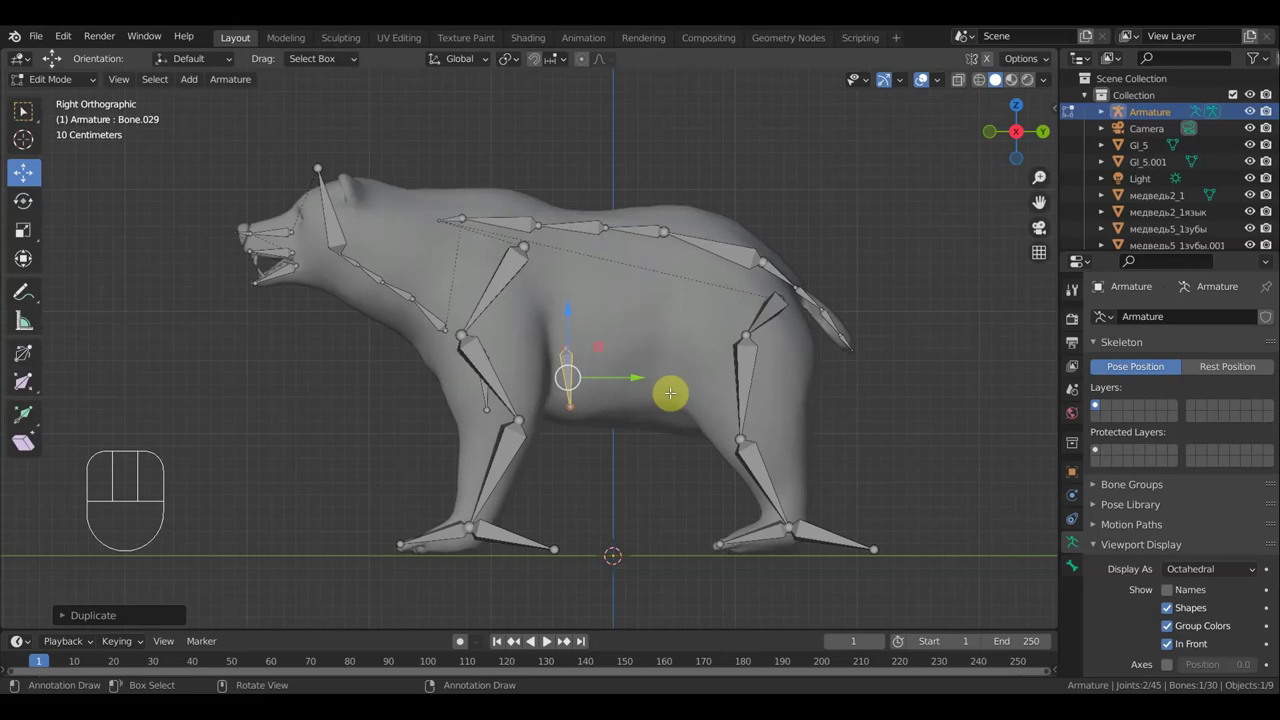
pyautogui.press('shift+d')
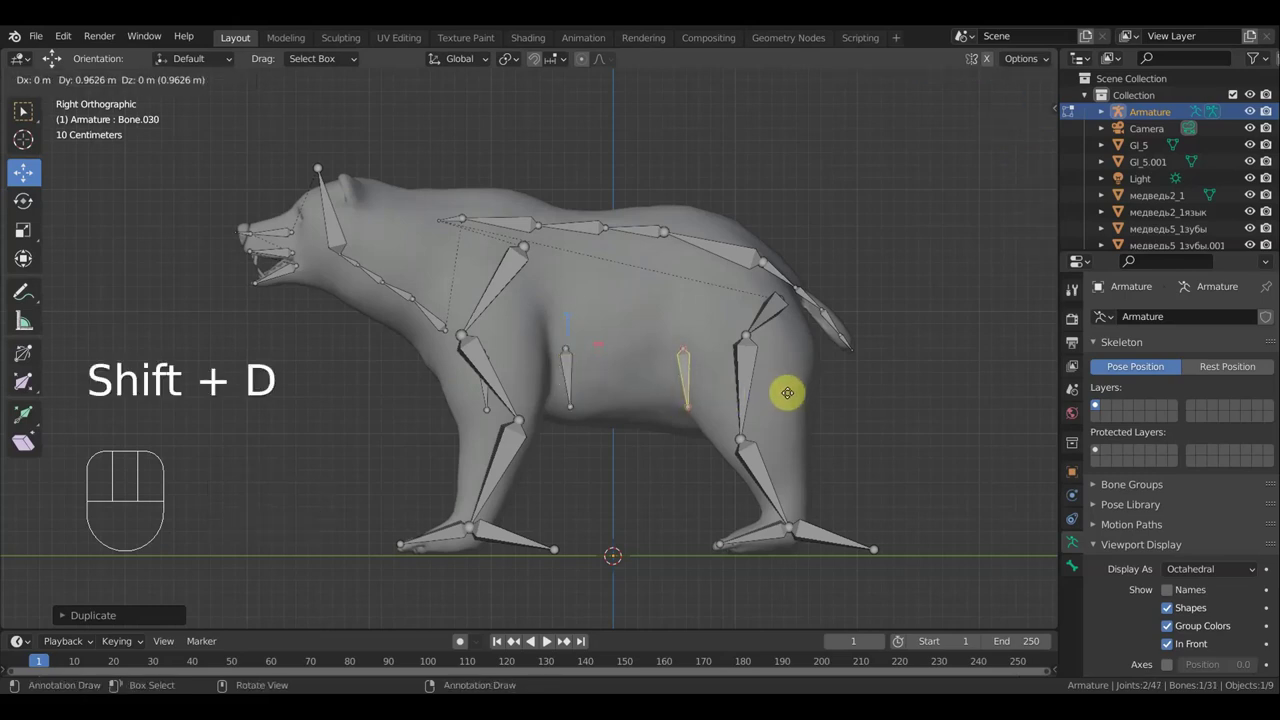
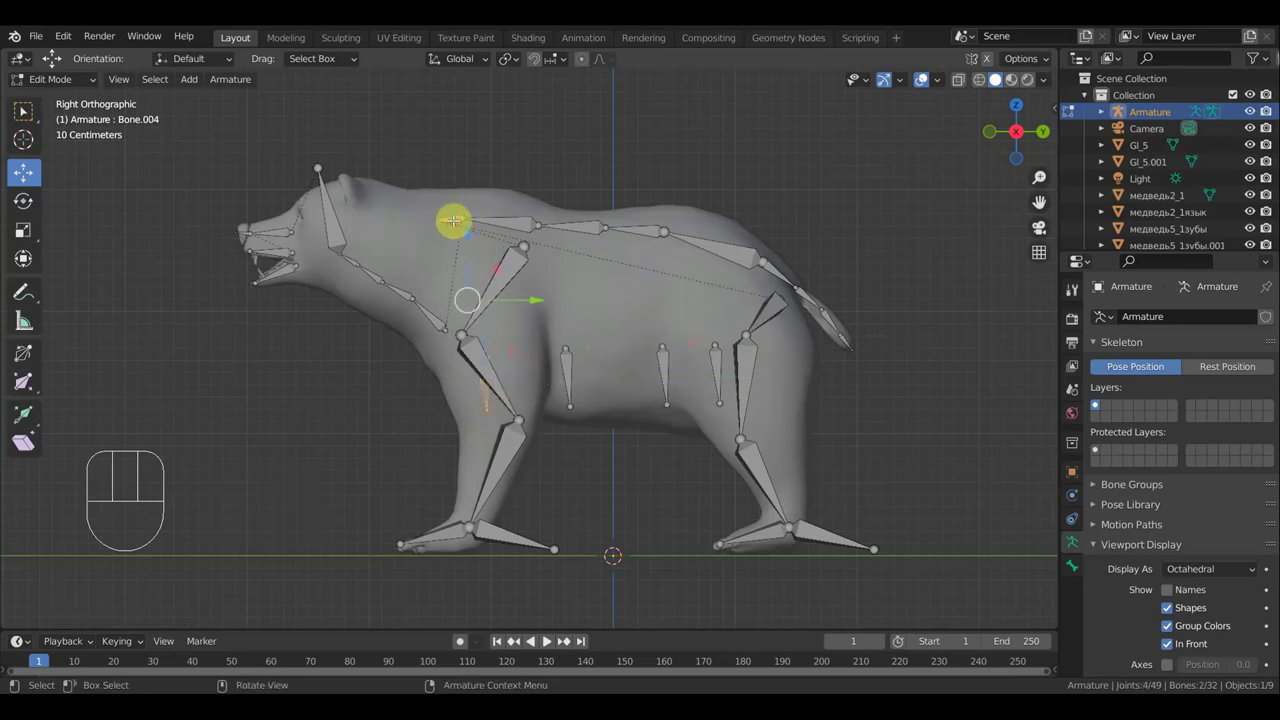
# Parent each belly bone, including the two rear ones, to the spine bone above it with Keep Offset
pyautogui.press('ctrl+p')
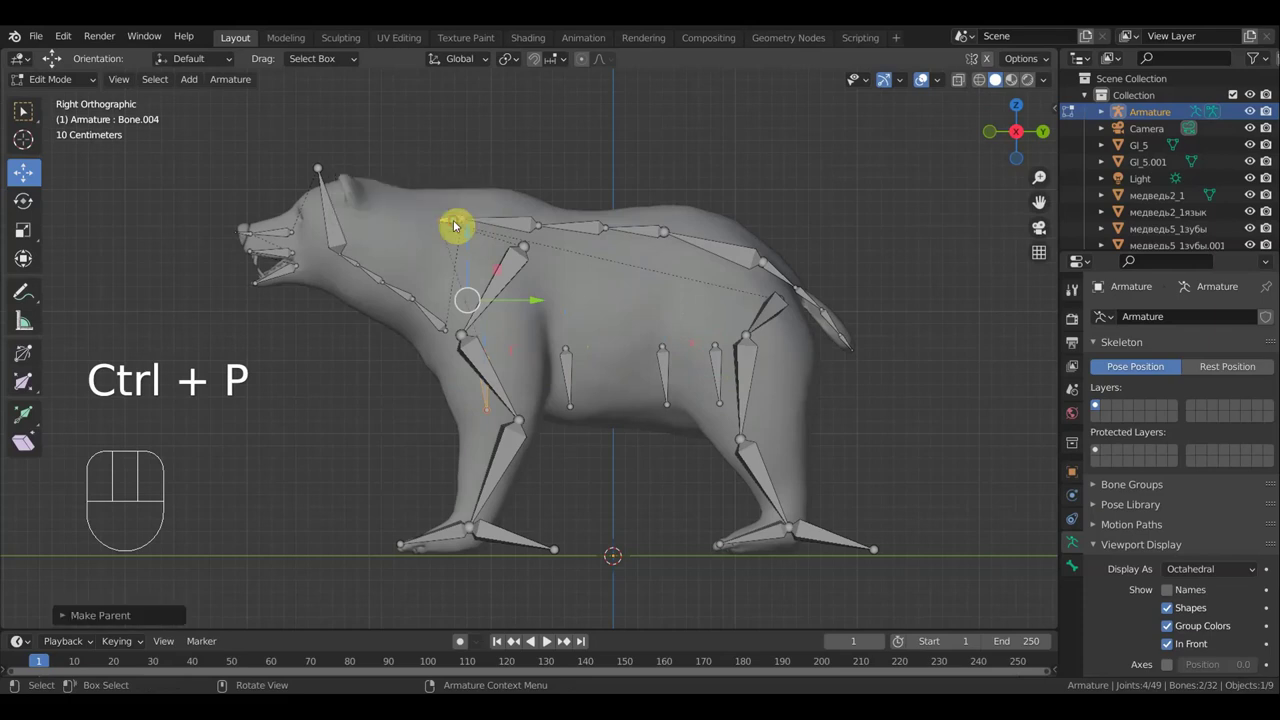
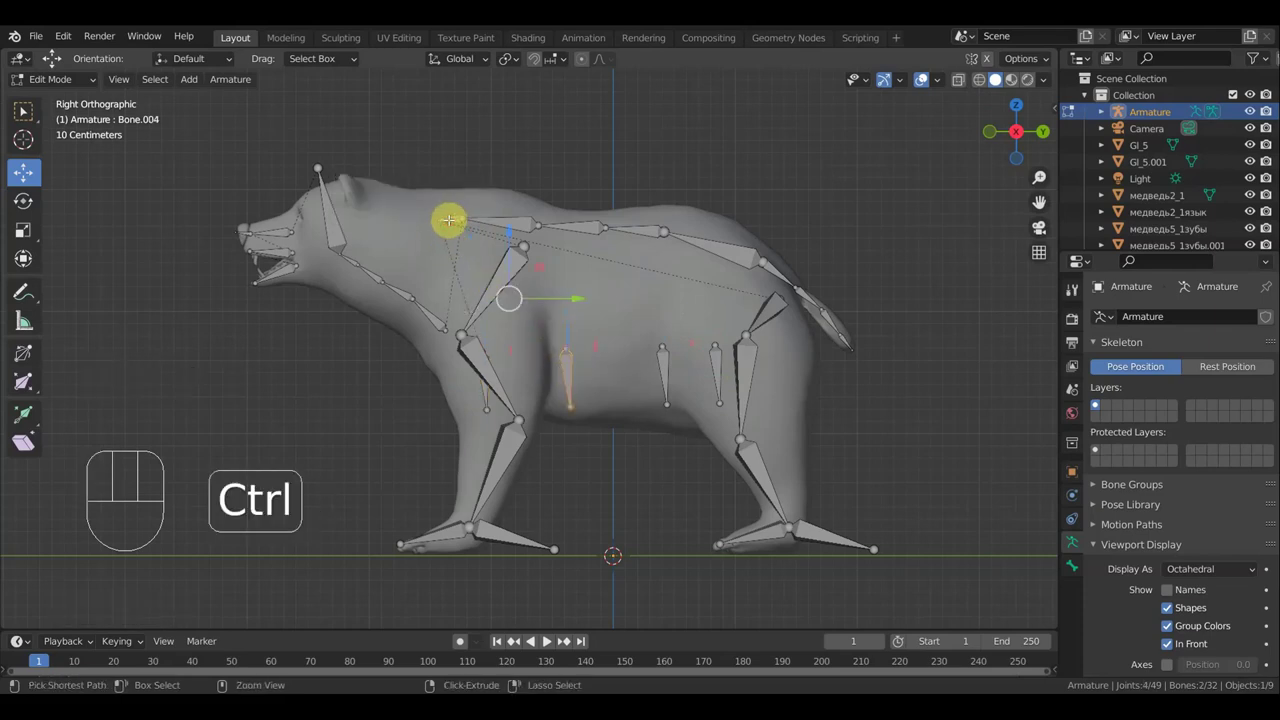
pyautogui.press('ctrl+p')
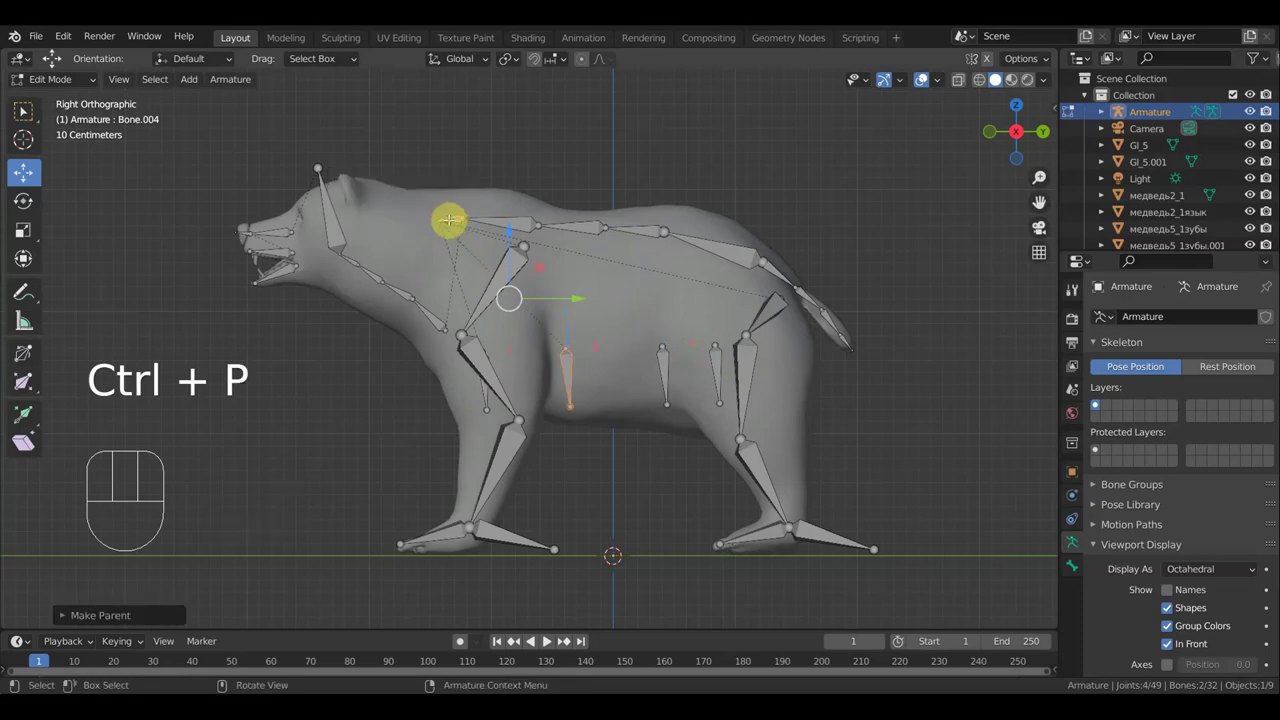
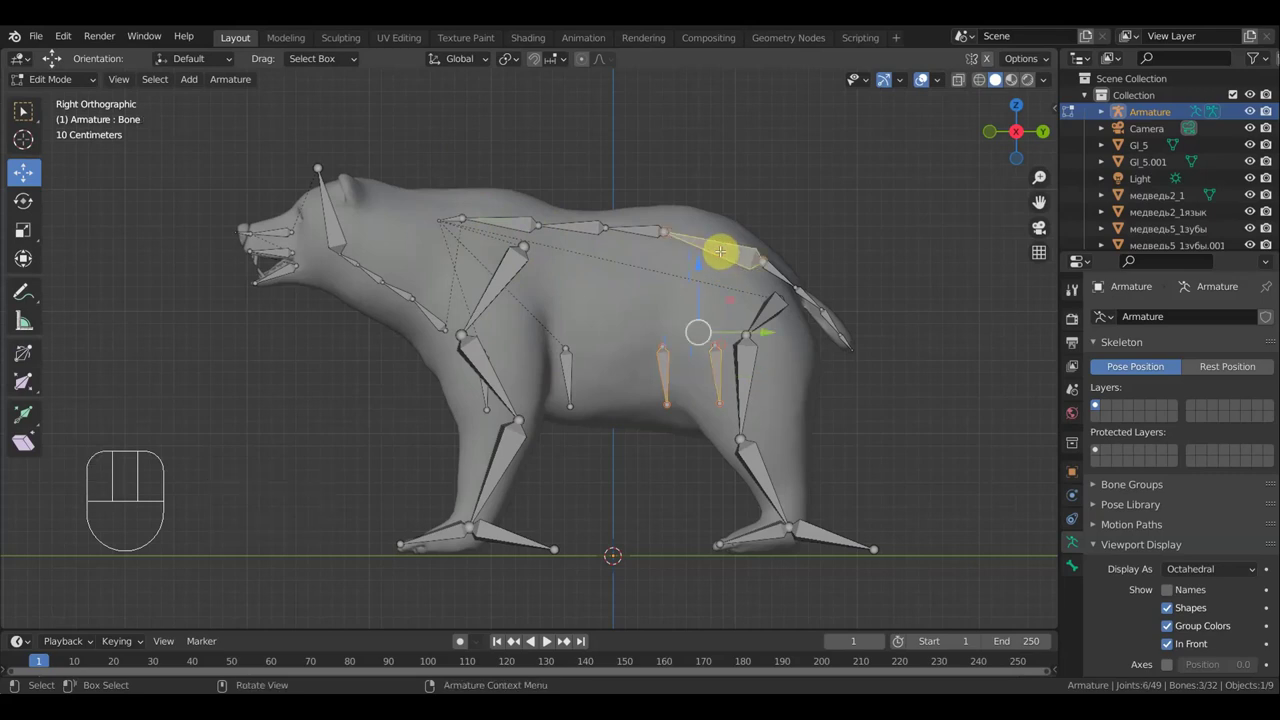
pyautogui.press('ctrl+p')
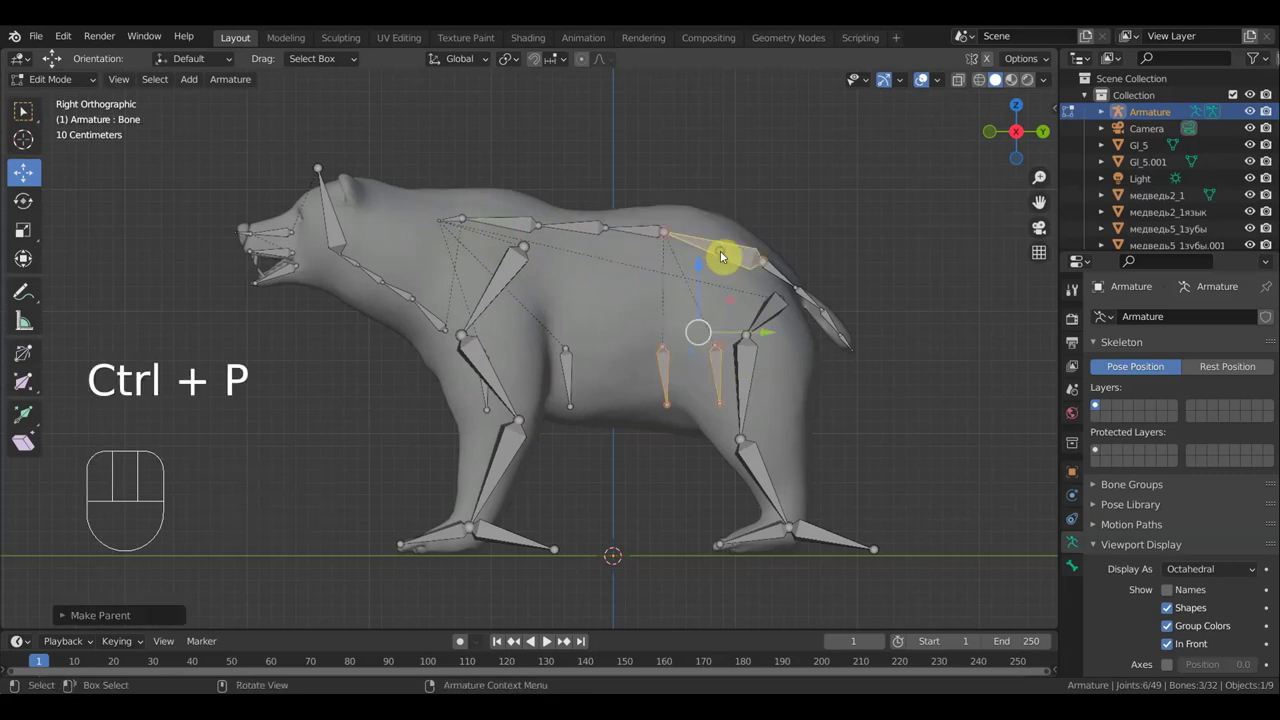
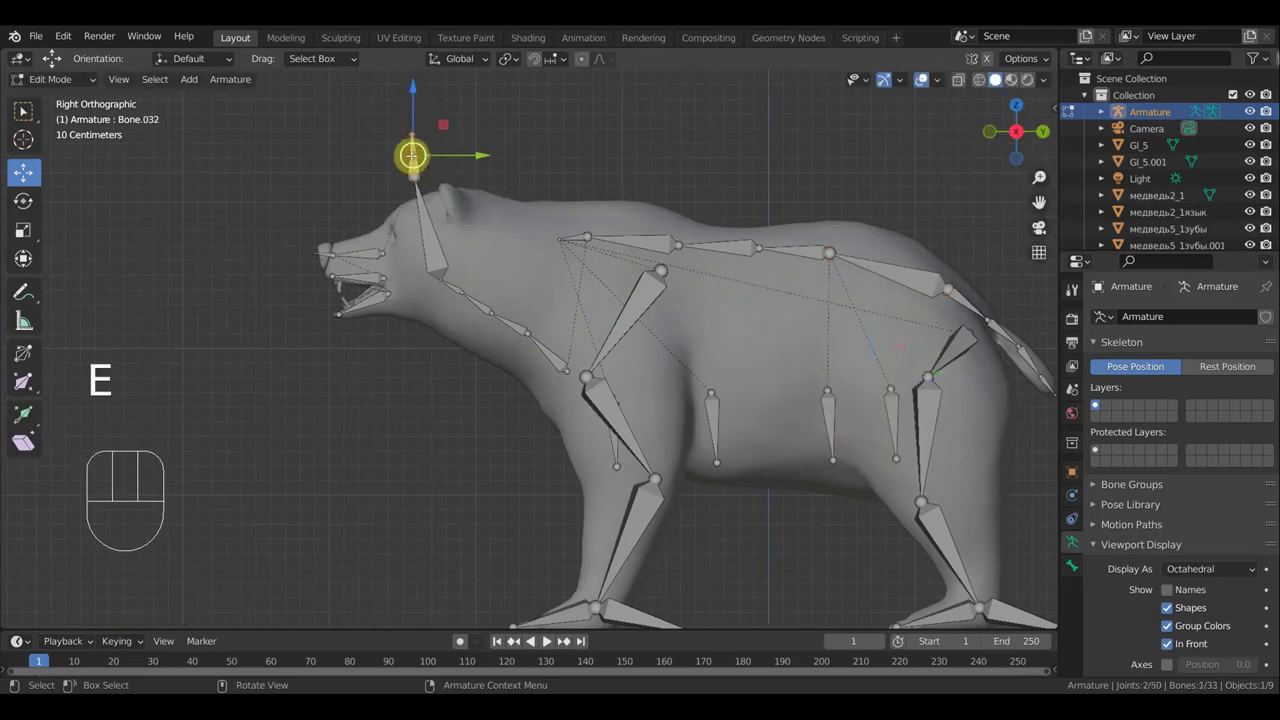
# Detach the upper head bone, move it down into the head, and parent it to the neighbouring head bone
pyautogui.press('alt+p')
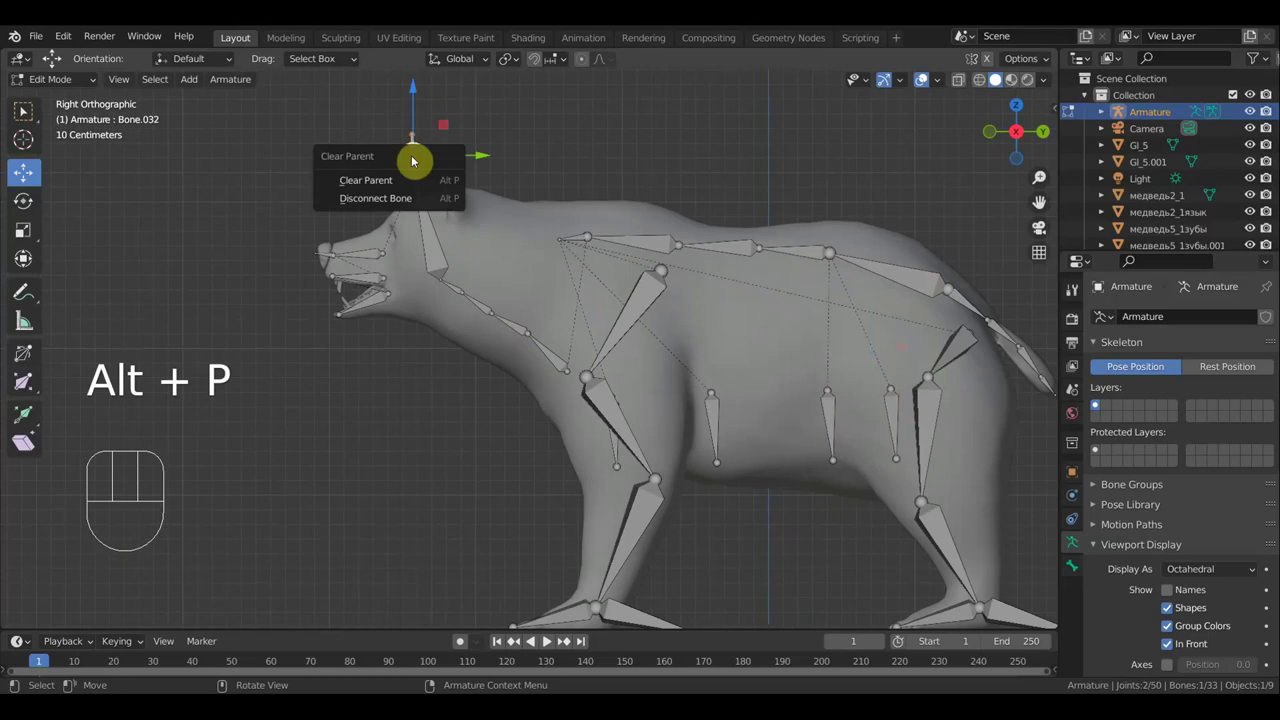
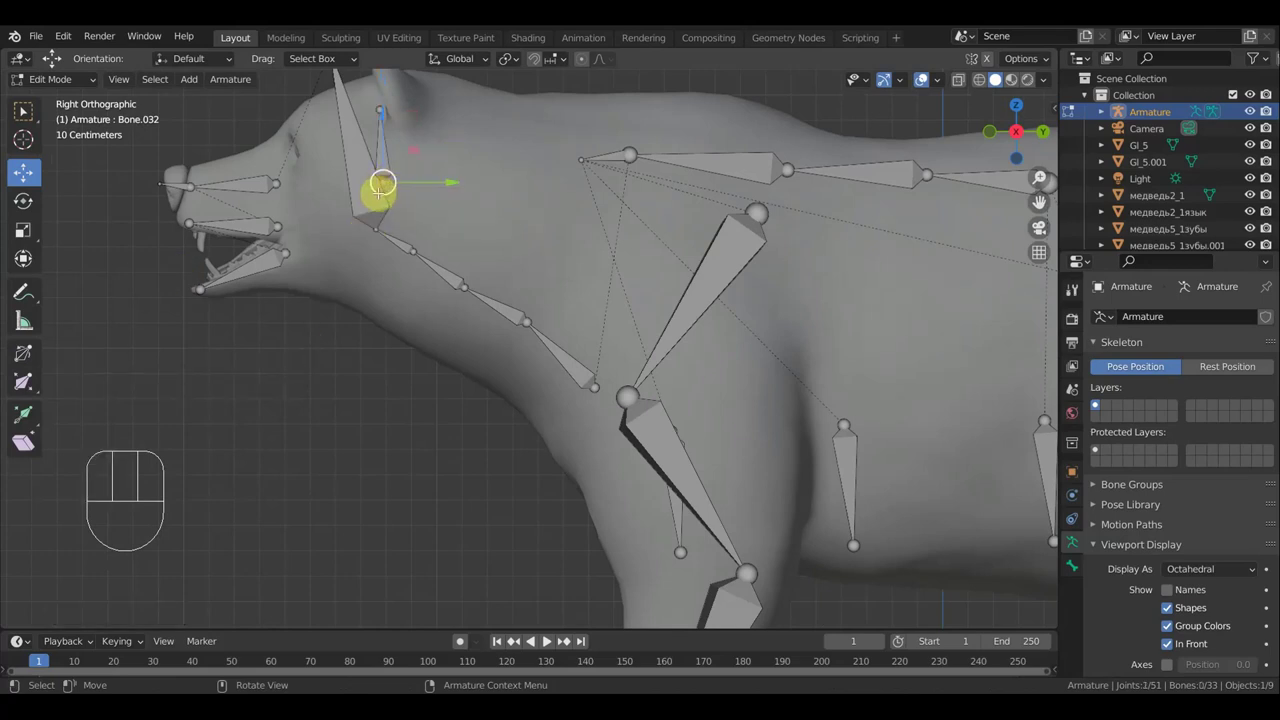
pyautogui.press('g')
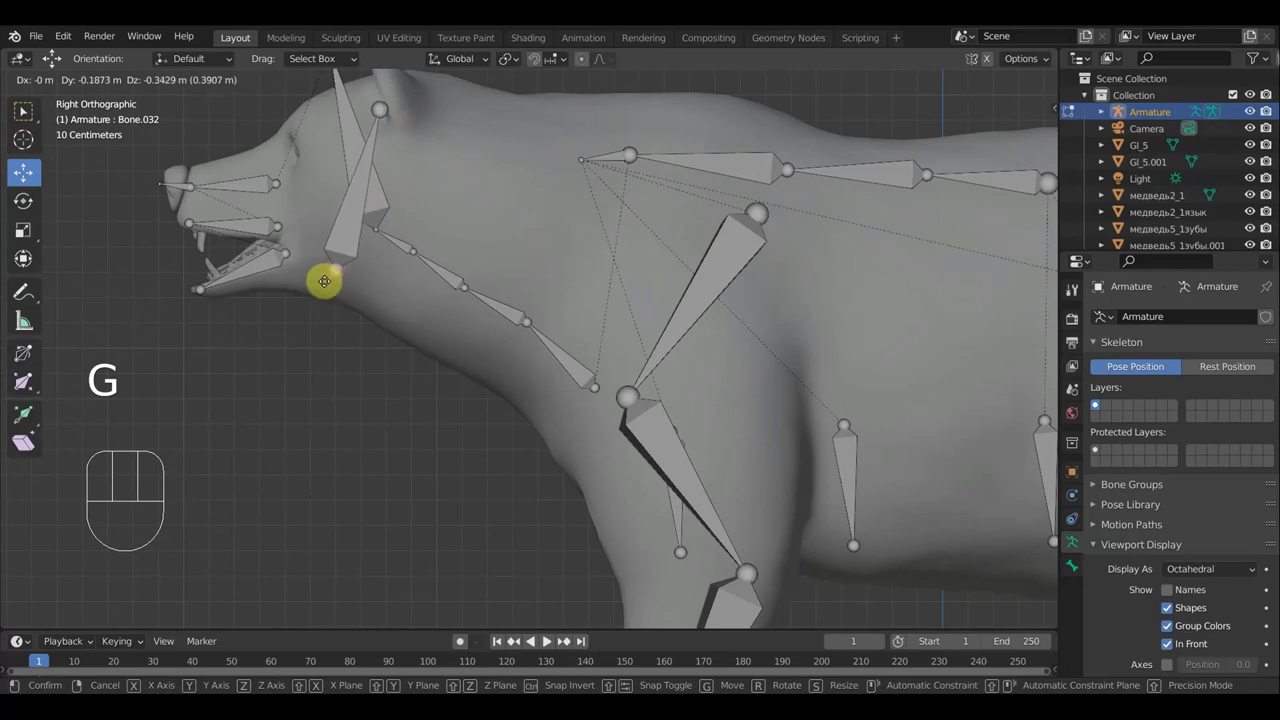
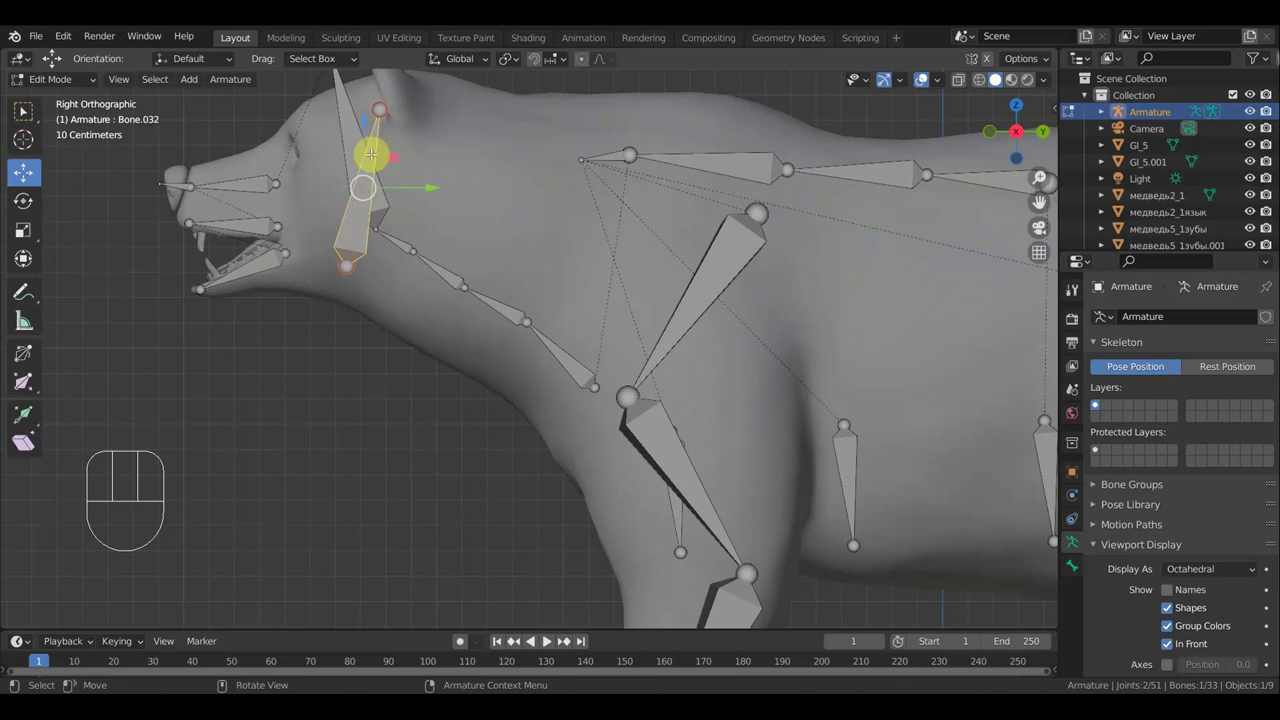
pyautogui.press('KP_1')
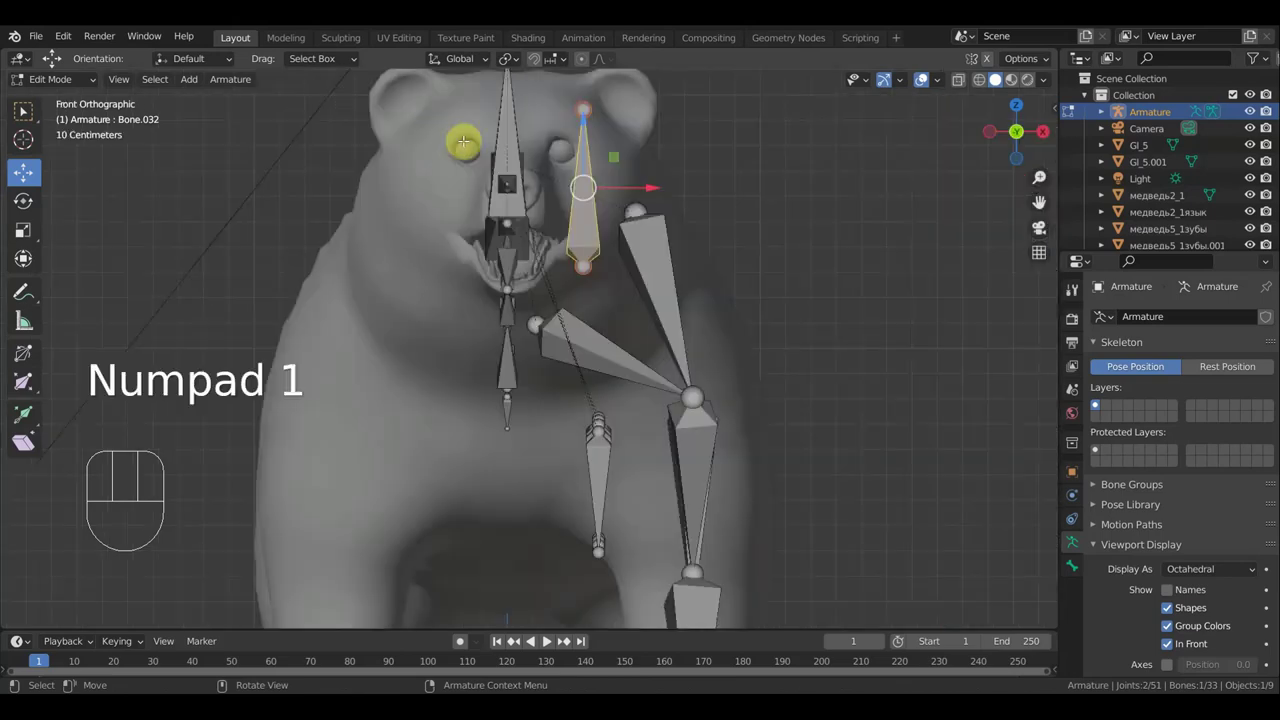
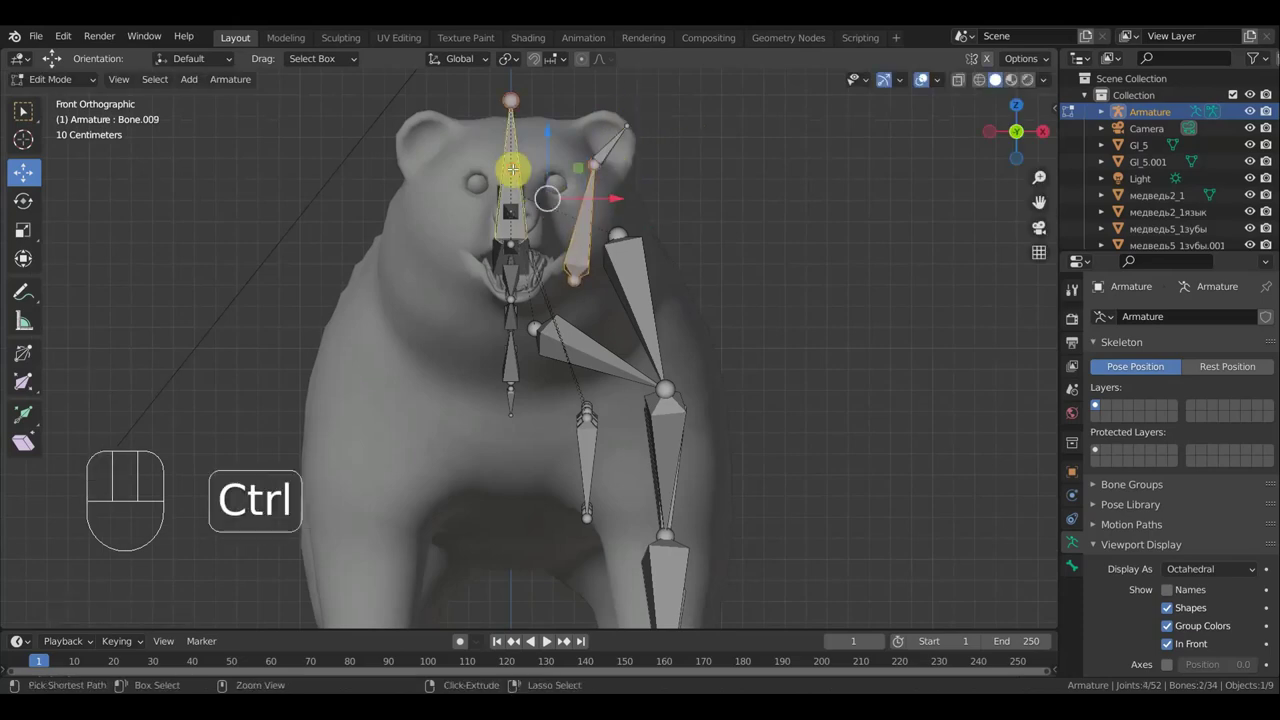
pyautogui.press('ctrl+p')
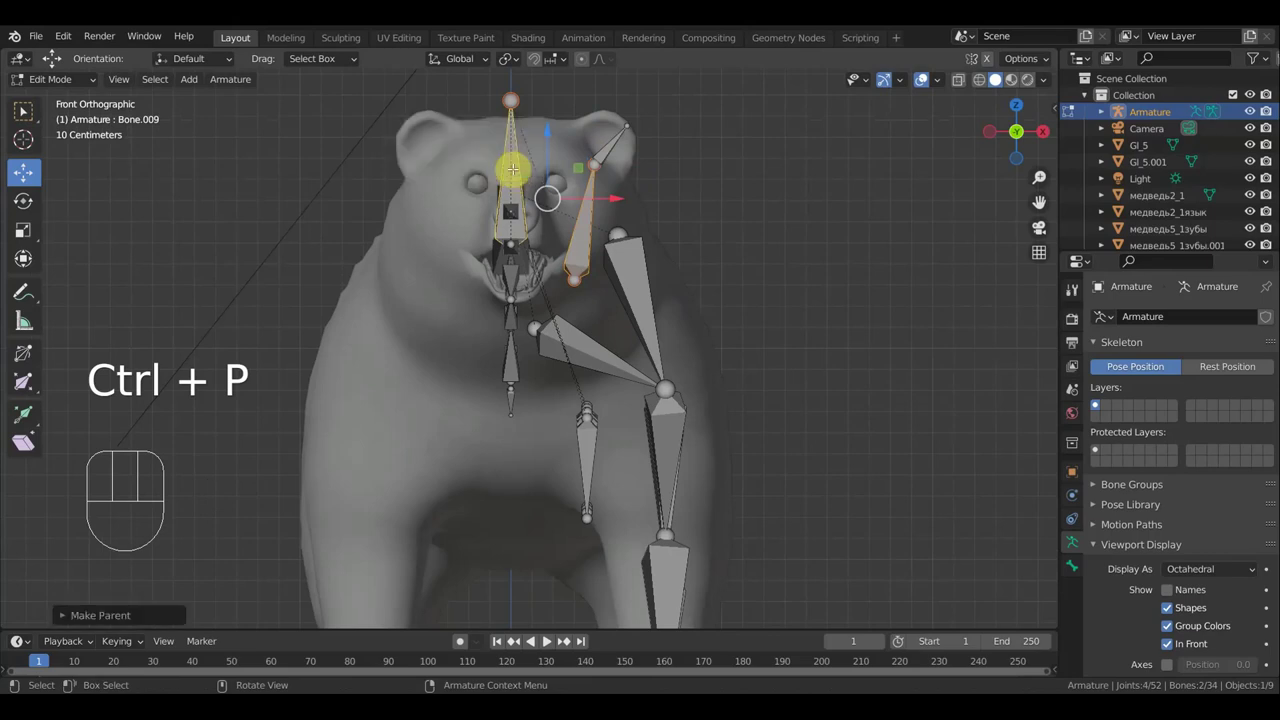
# Move the leg bone chains inside the bear's body from the side view and enable bone name labels
pyautogui.press('KP_3')
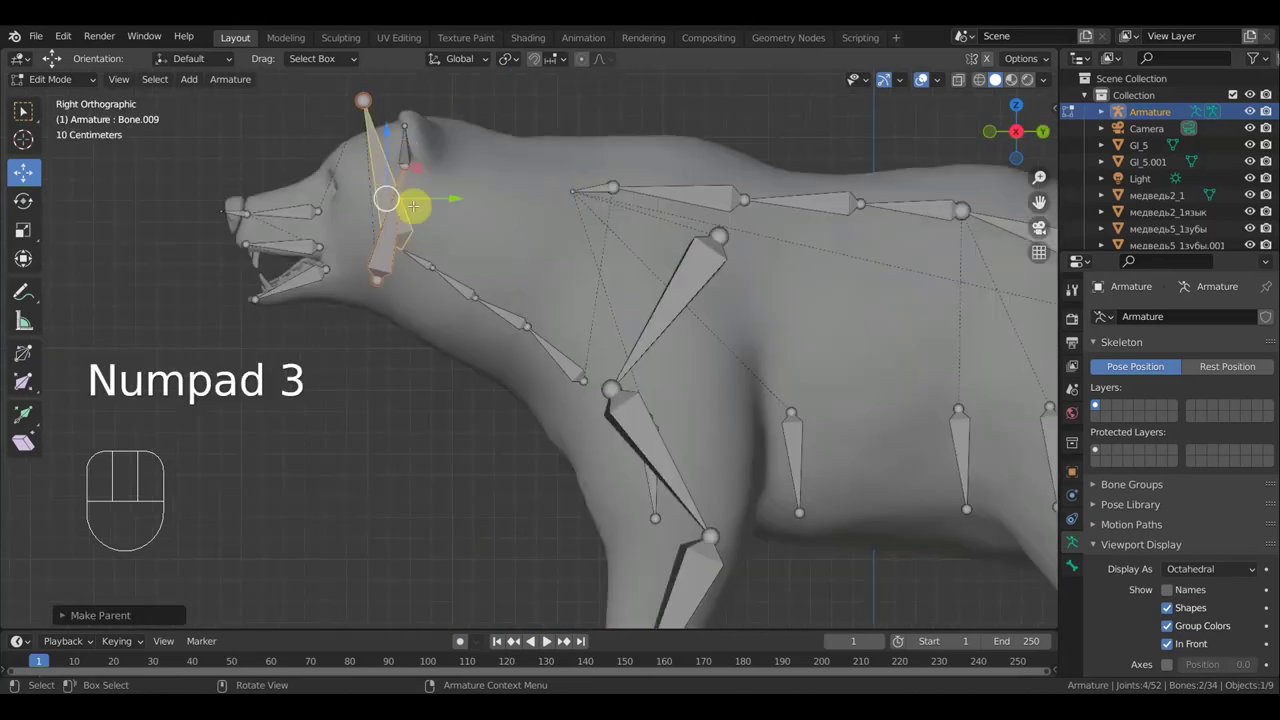
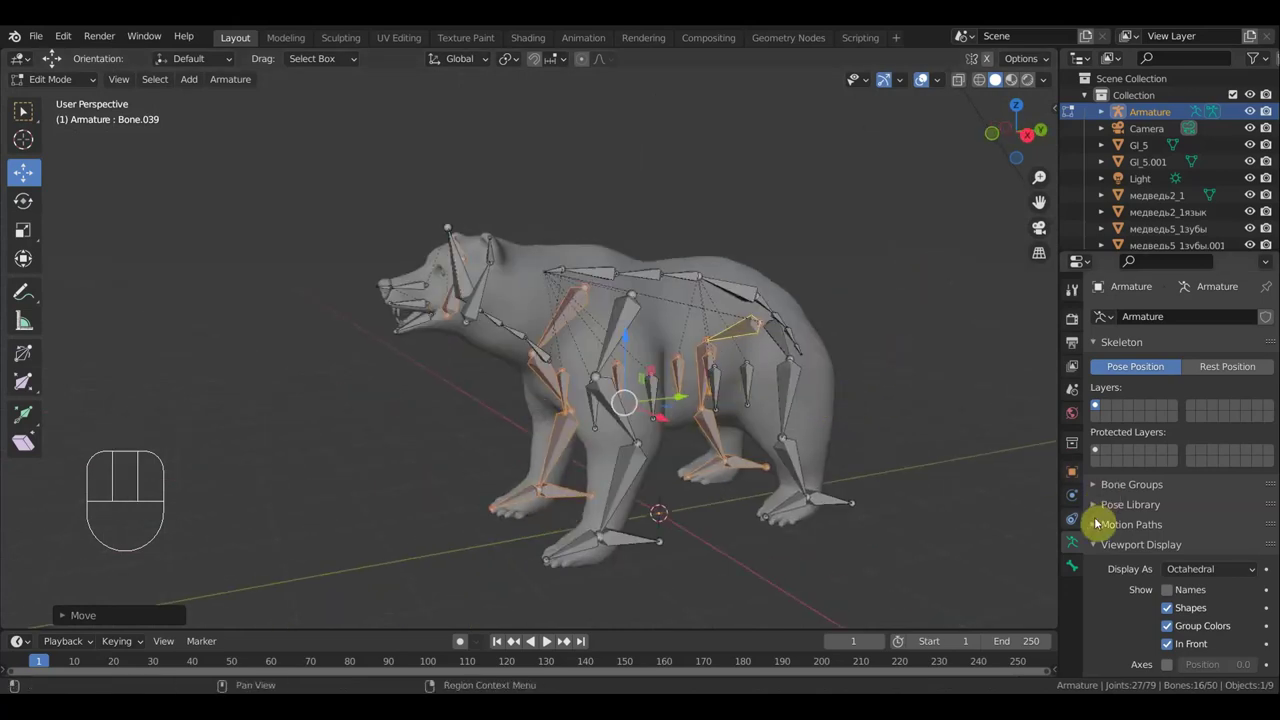
pyautogui.moveTo(1173, 590); pyautogui.dragTo(1121, 581)
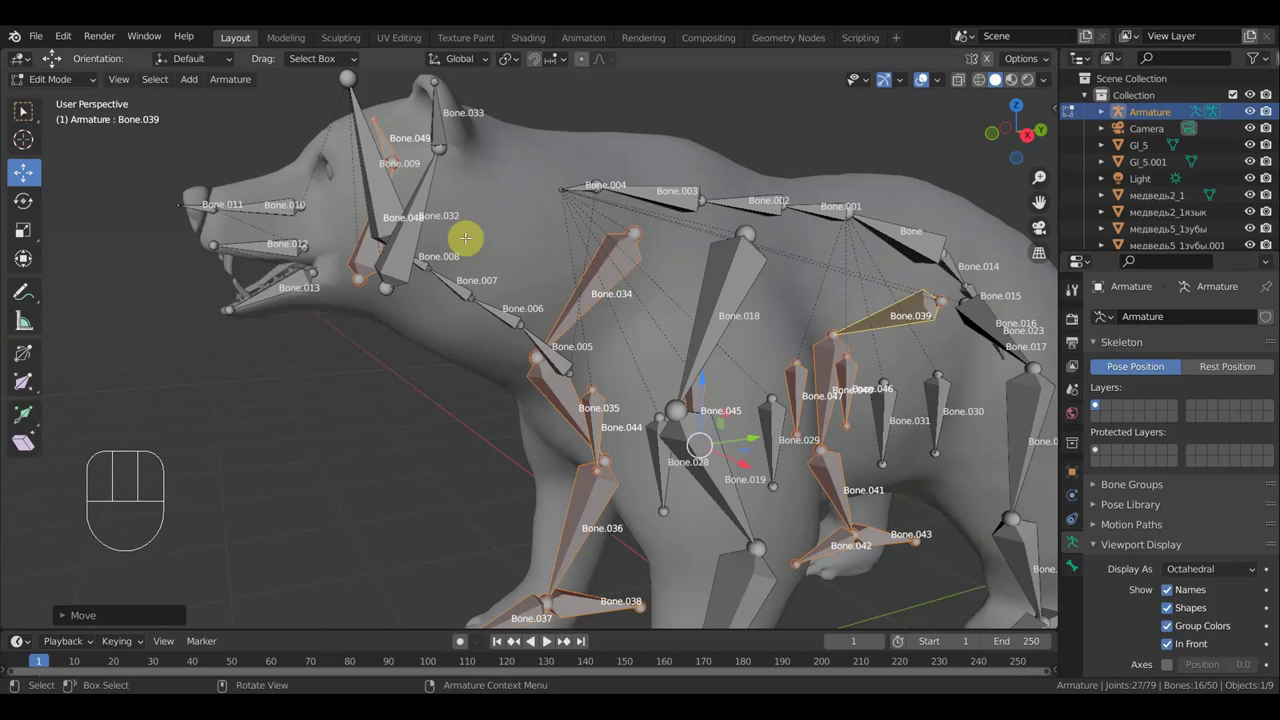
# Inspect the skeleton from the front view and turn the bone name labels off
pyautogui.press('KP_1')
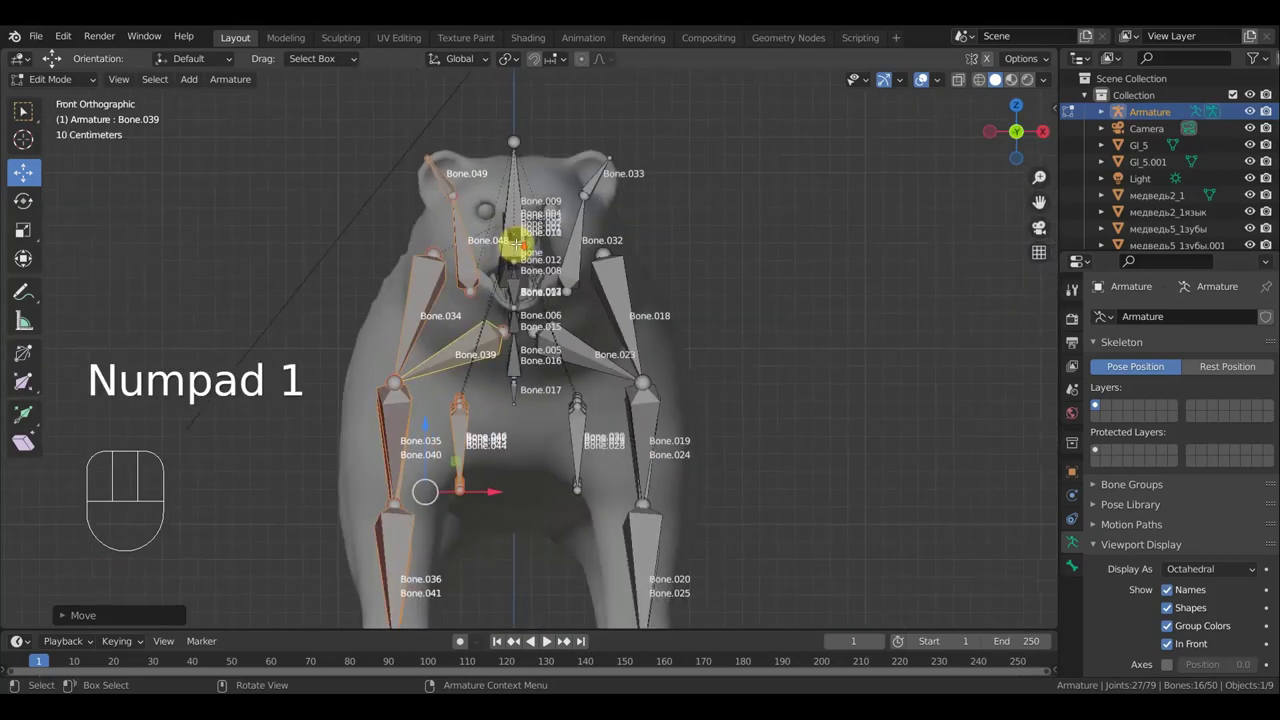
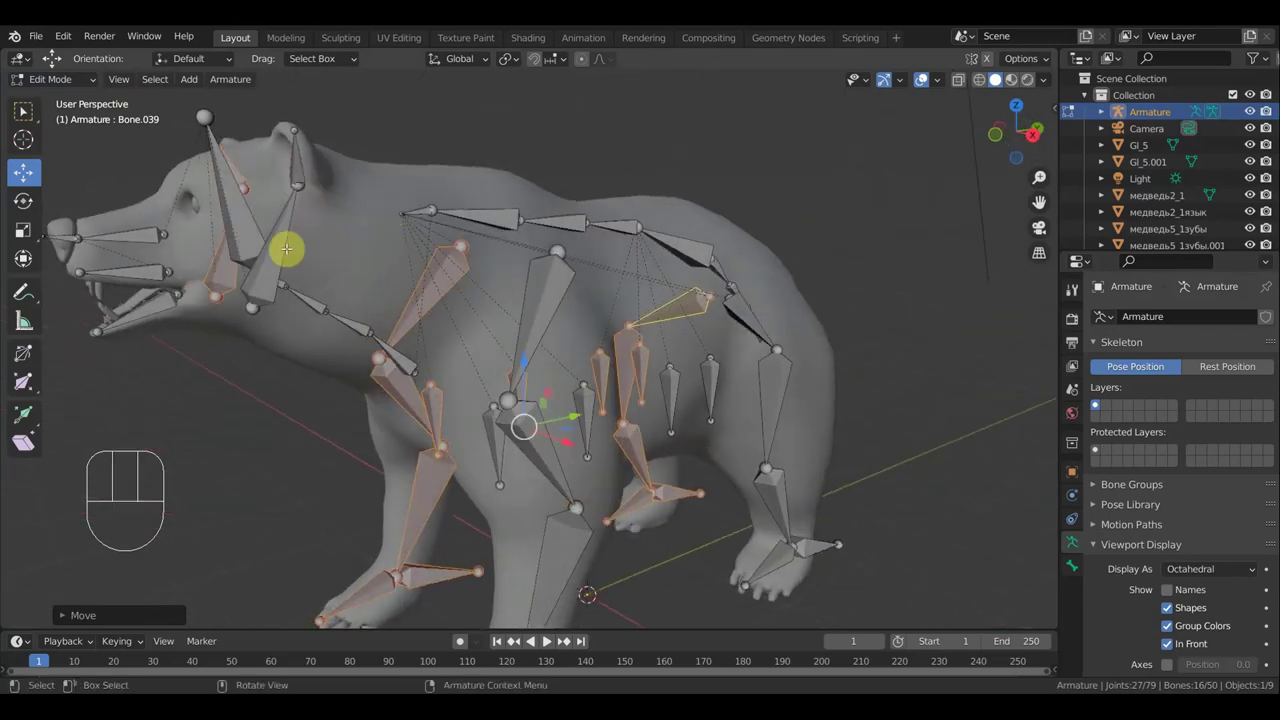
# Select the bear's body mesh in Object Mode and line it up in side view
pyautogui.click(57, 78)
pyautogui.middleClick(224, 171)
pyautogui.click(332, 202)
pyautogui.press('i')
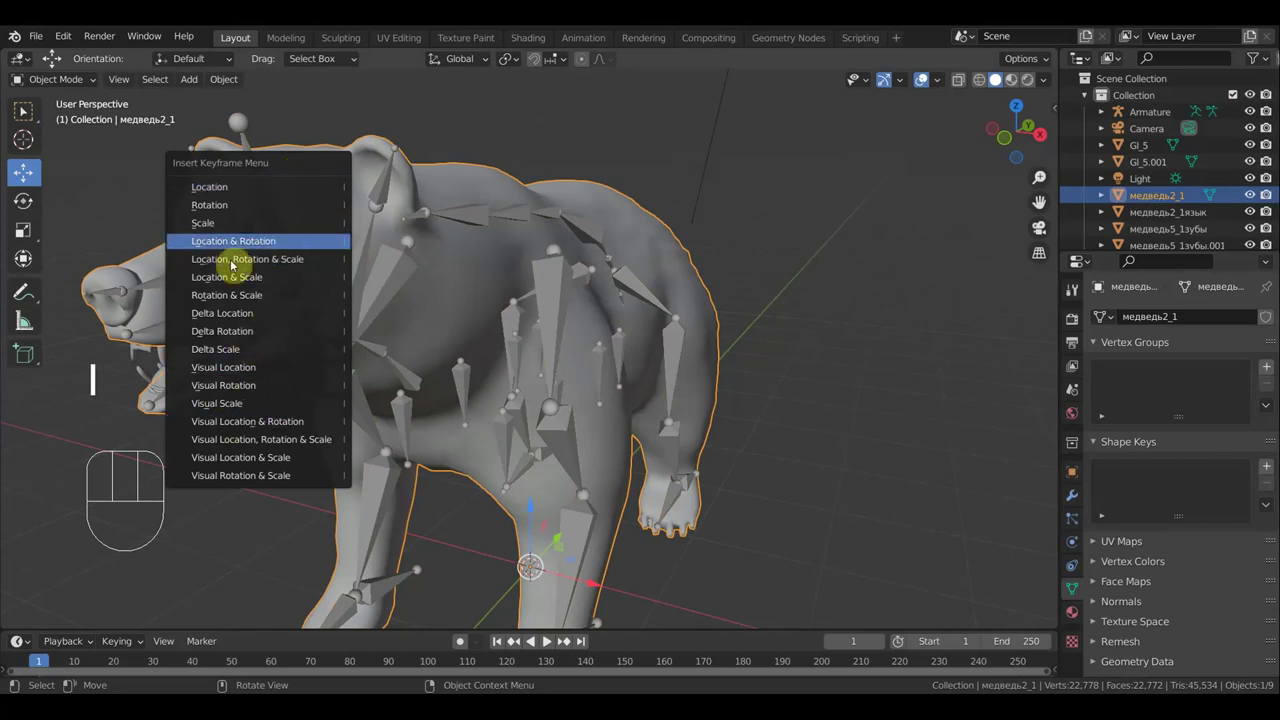
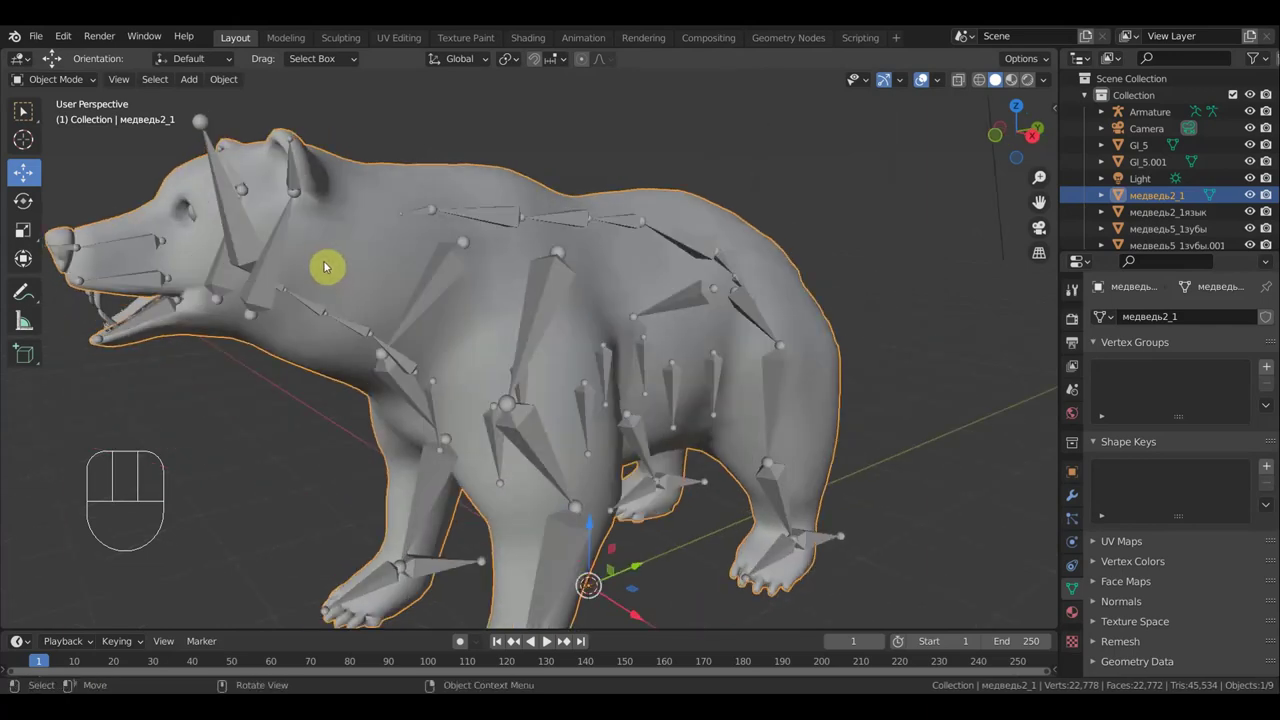
pyautogui.press('KP_3')
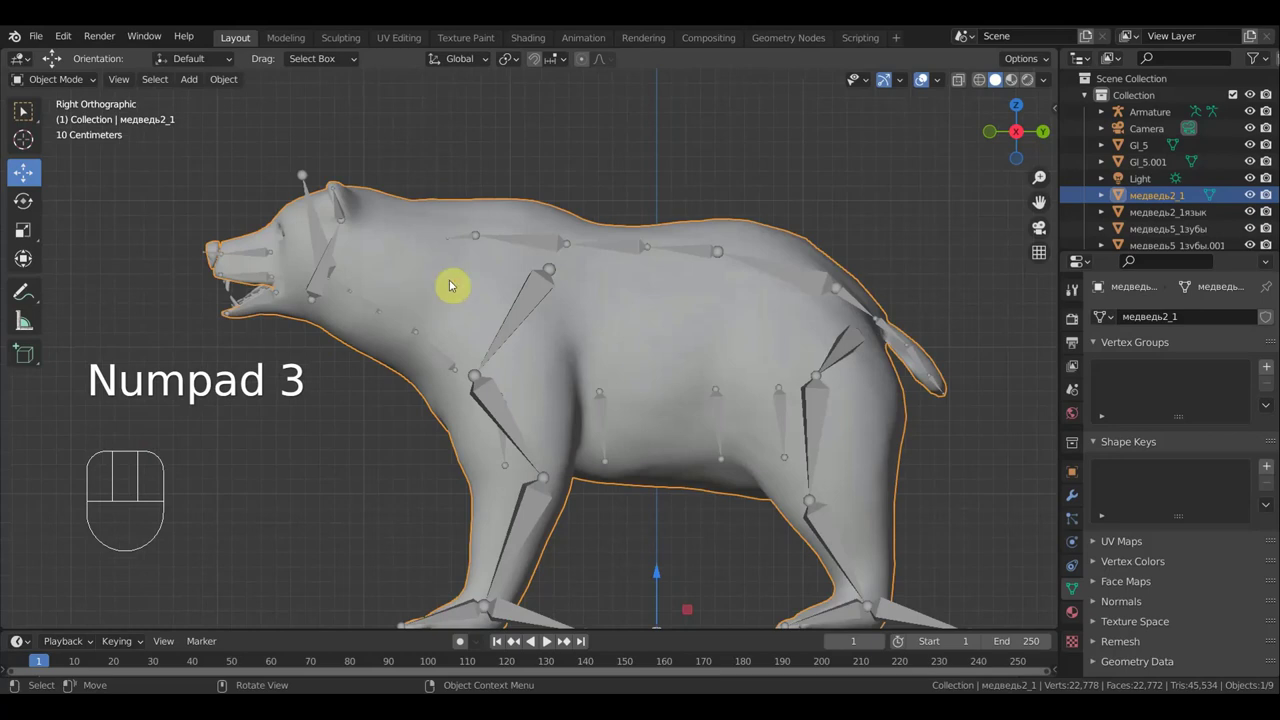
# Parent the body mesh to the Armature with automatic weights via Ctrl+P
pyautogui.click(462, 284)
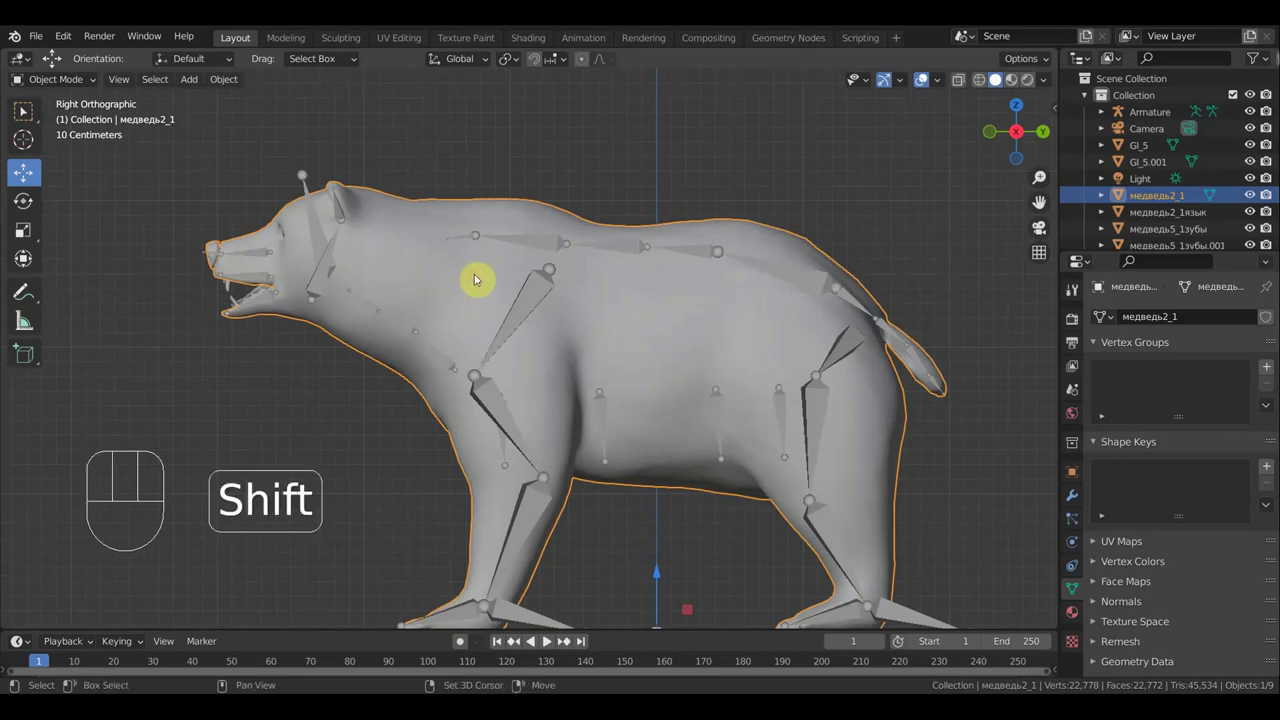
pyautogui.click(526, 239)
pyautogui.press('ctrl+p')
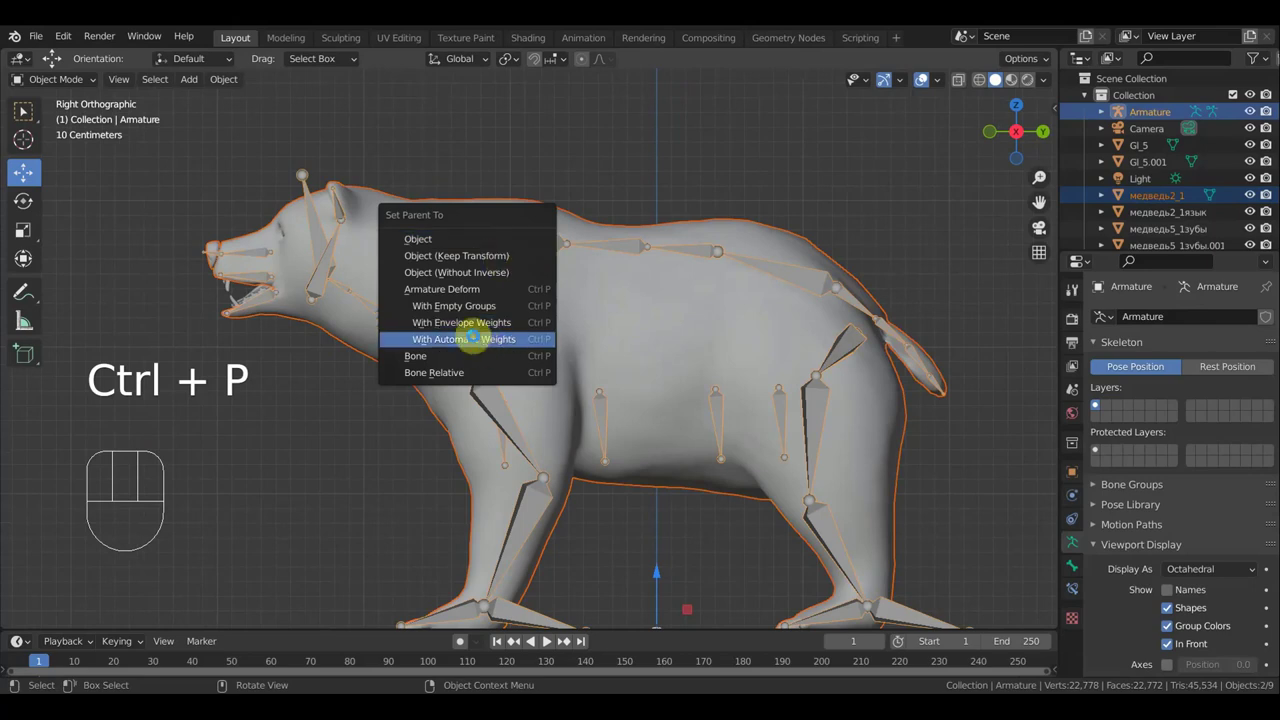
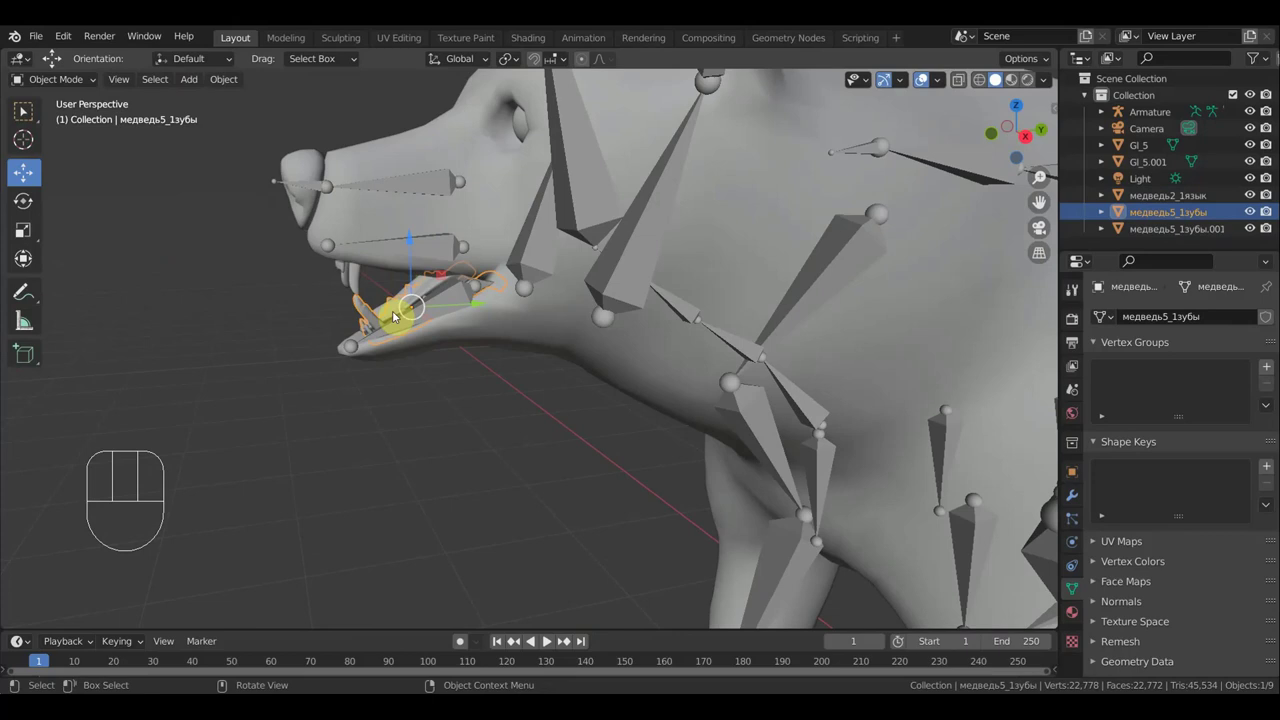
# Select the медведь5_1зубы teeth mesh with the Armature and enter Pose Mode
pyautogui.click(442, 248)
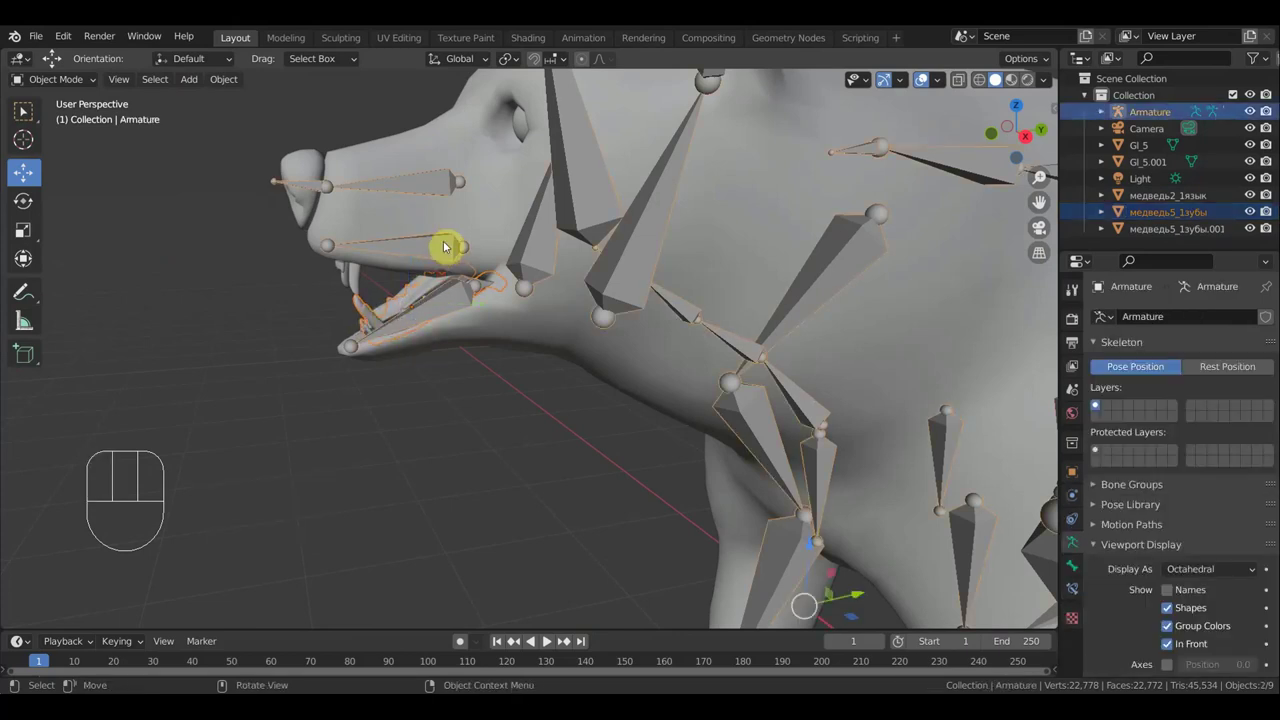
# Parent both teeth meshes to the jaw bone with Ctrl+P > Bone
pyautogui.click(81, 77)
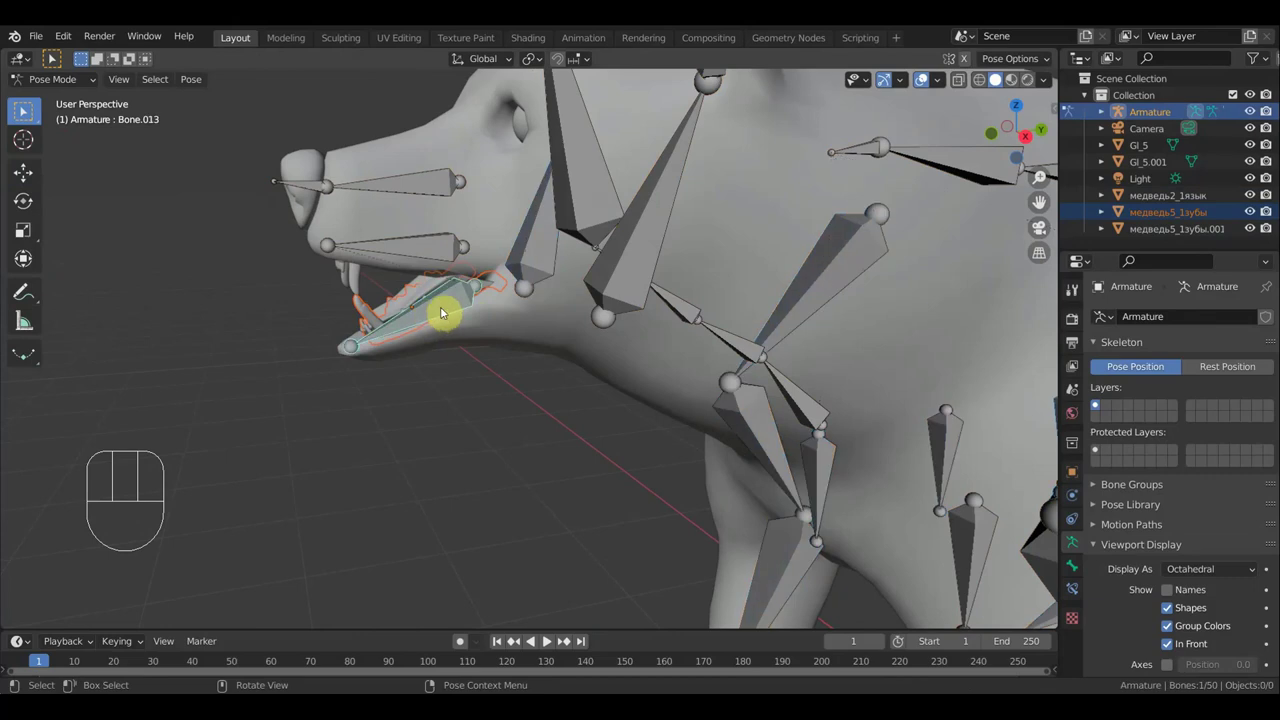
pyautogui.press('ctrl+p')
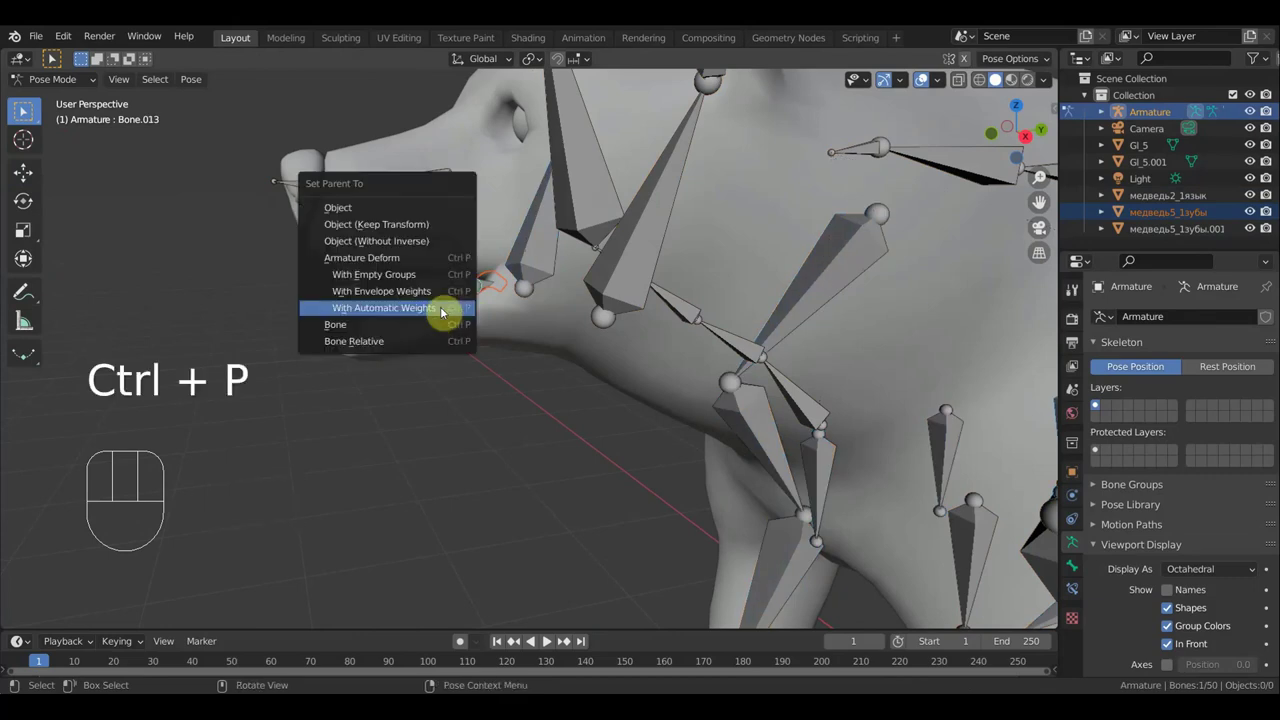
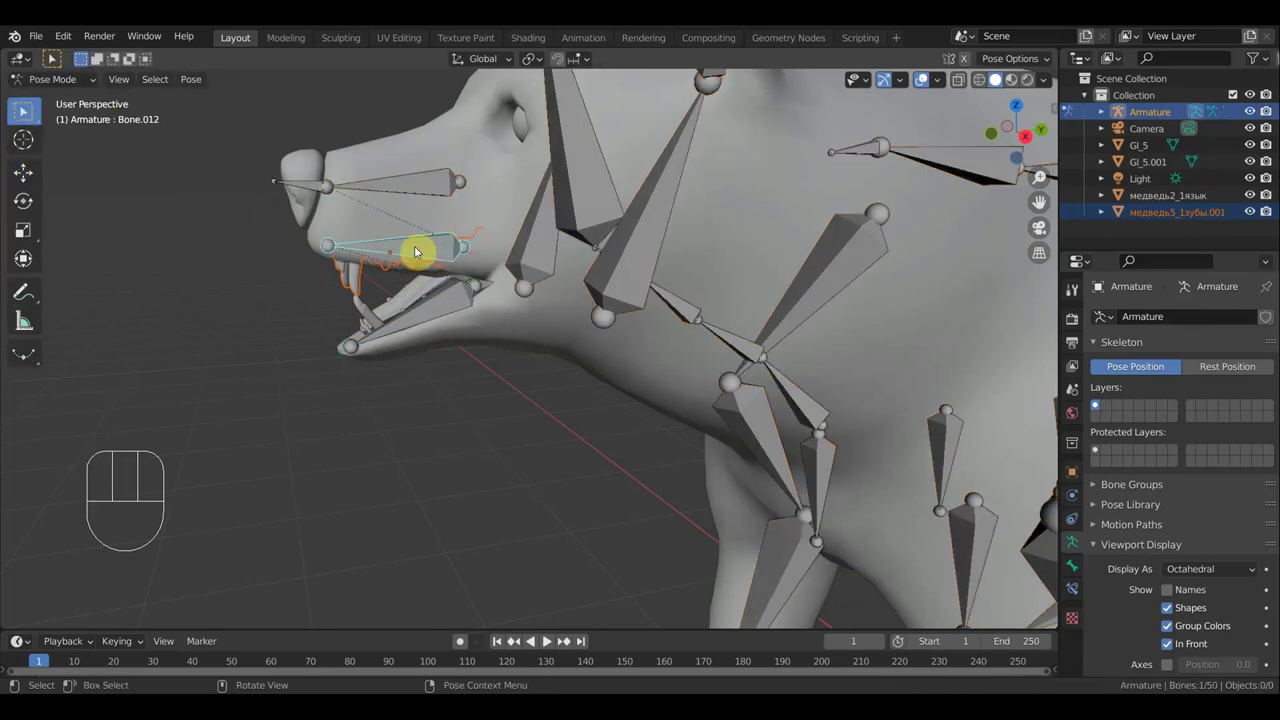
pyautogui.press('ctrl+p')
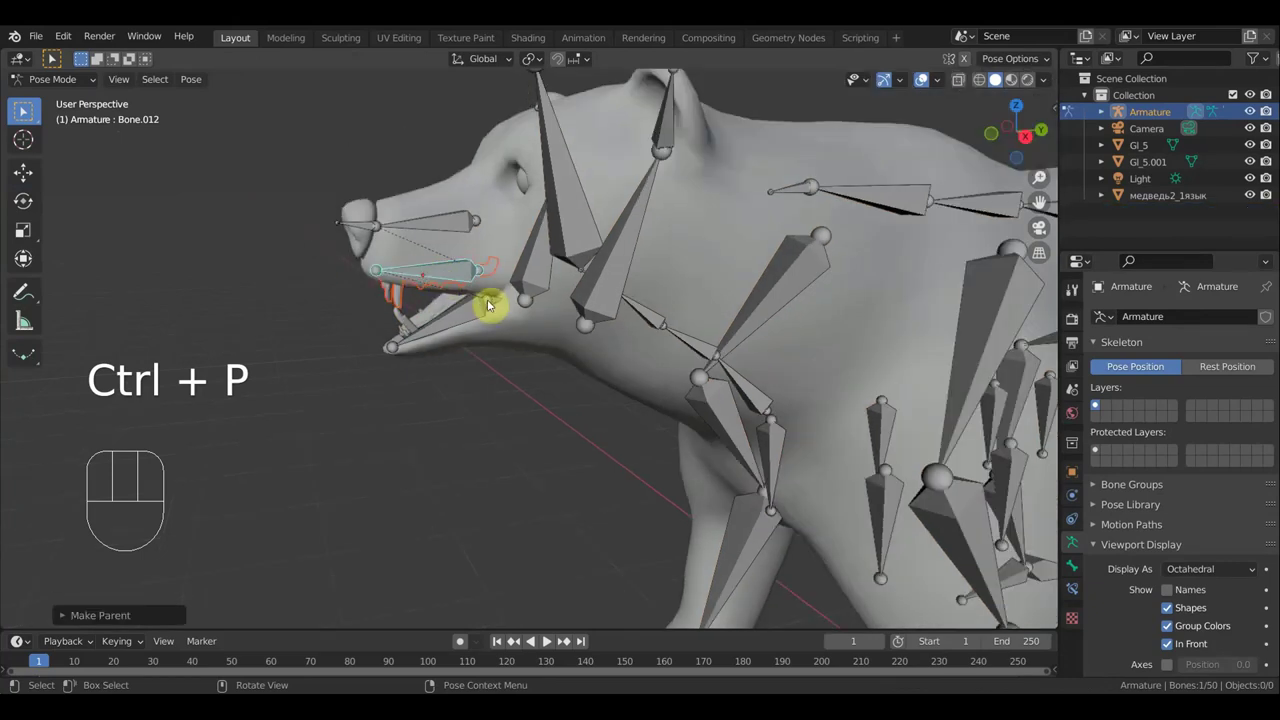
pyautogui.middleClick(26, 107)
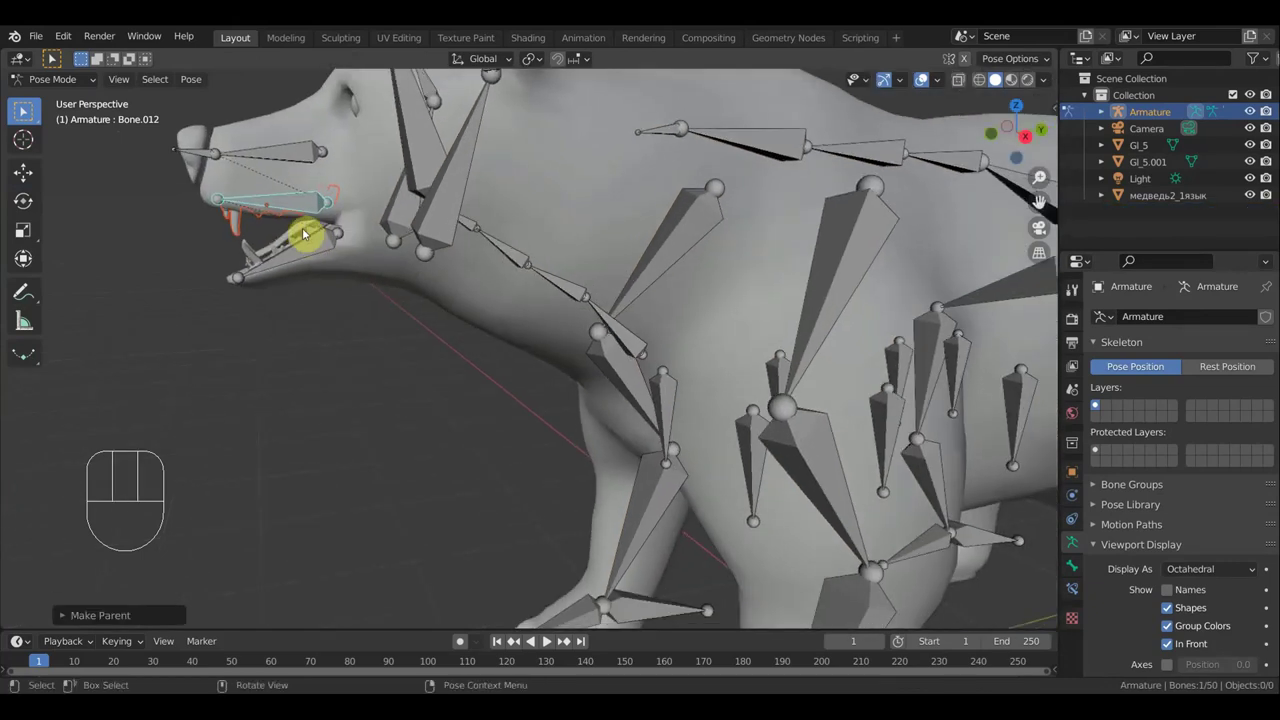
pyautogui.moveTo(67, 82); pyautogui.dragTo(72, 99)
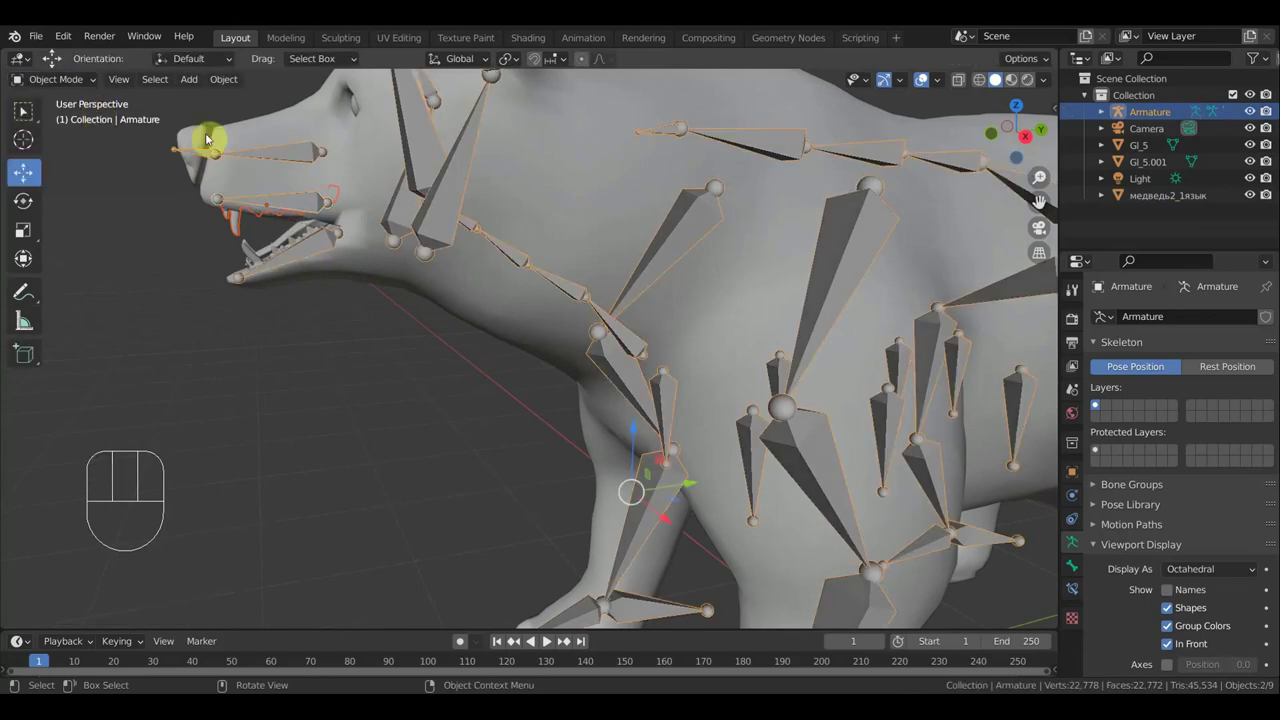
# Select the Gl_5 object and parent it to the head bone
pyautogui.click(530, 183)
pyautogui.click(456, 201)
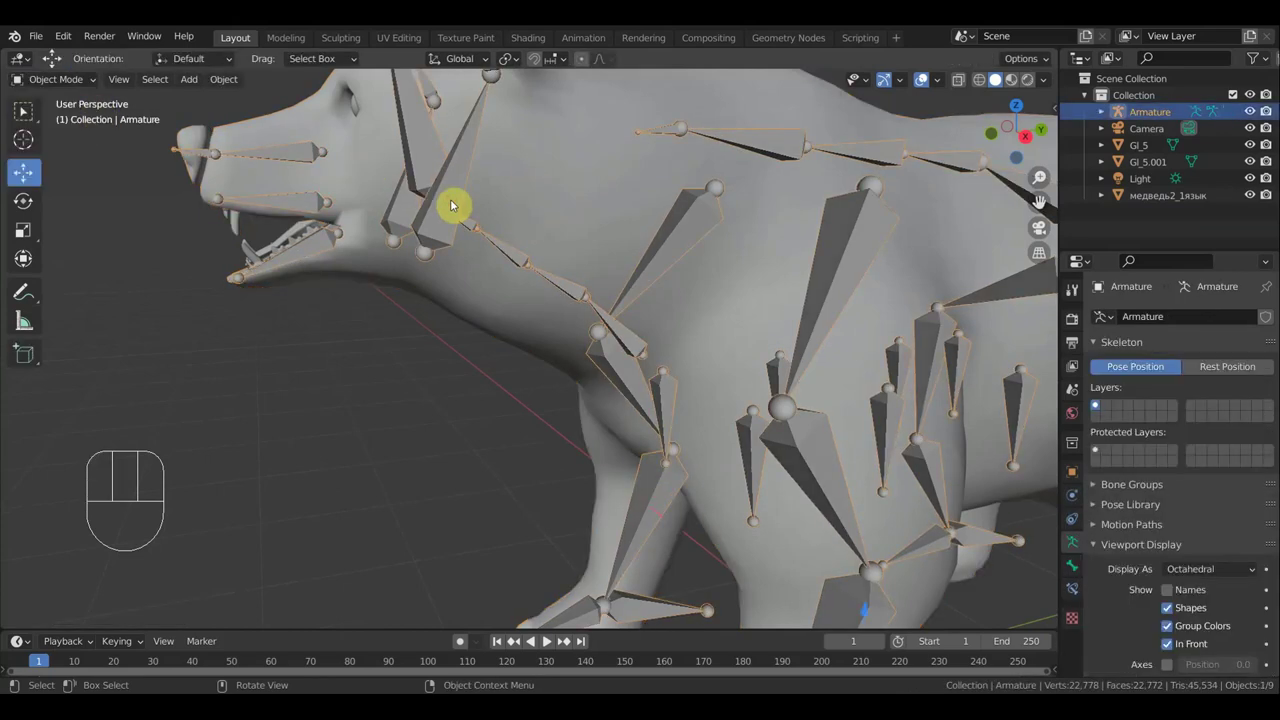
pyautogui.moveTo(438, 160); pyautogui.dragTo(479, 156)
pyautogui.moveTo(480, 155); pyautogui.dragTo(511, 253)
pyautogui.moveTo(493, 236); pyautogui.dragTo(464, 240)
pyautogui.click(420, 222)
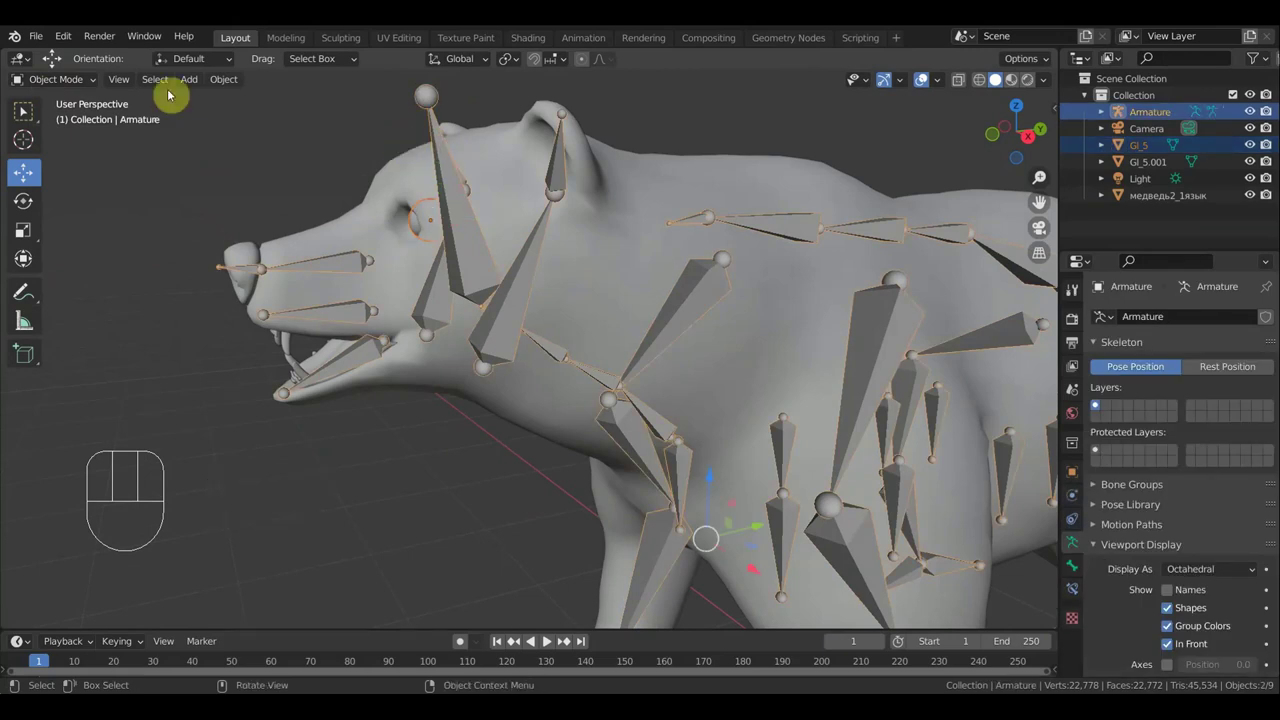
pyautogui.moveTo(73, 78); pyautogui.dragTo(26, 107)
pyautogui.click(26, 107)
pyautogui.press('ctrl+p')
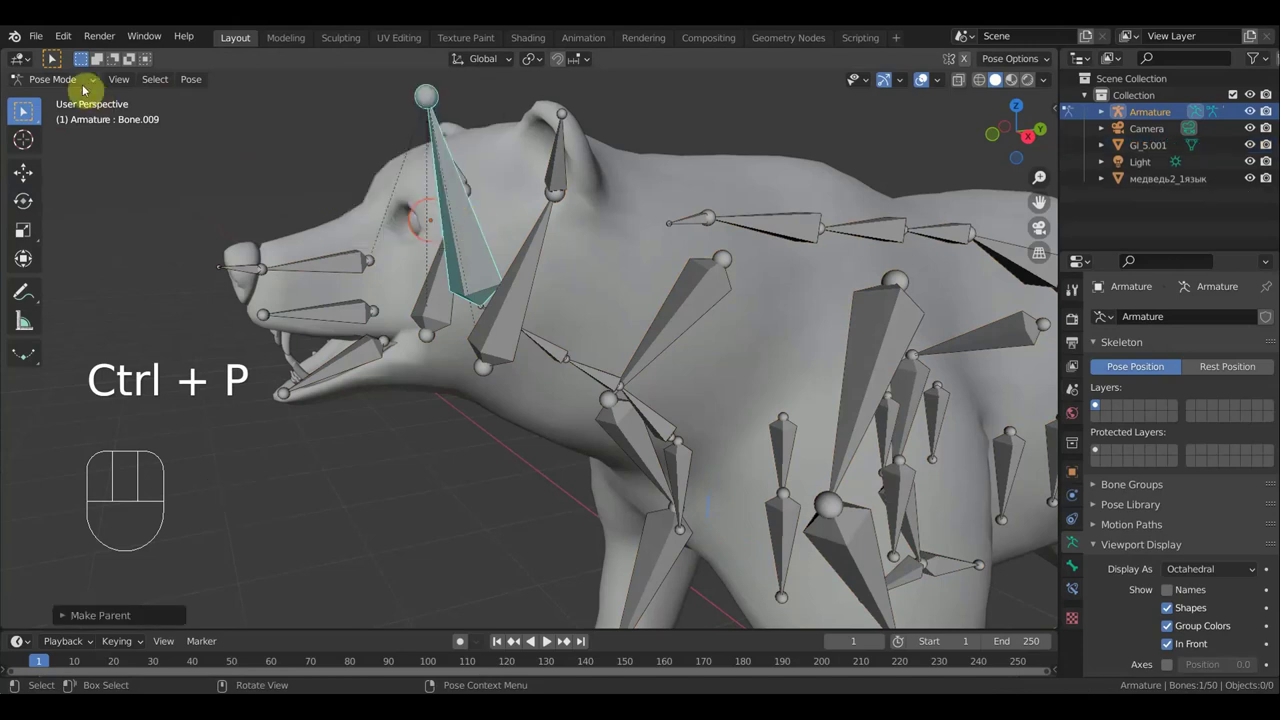
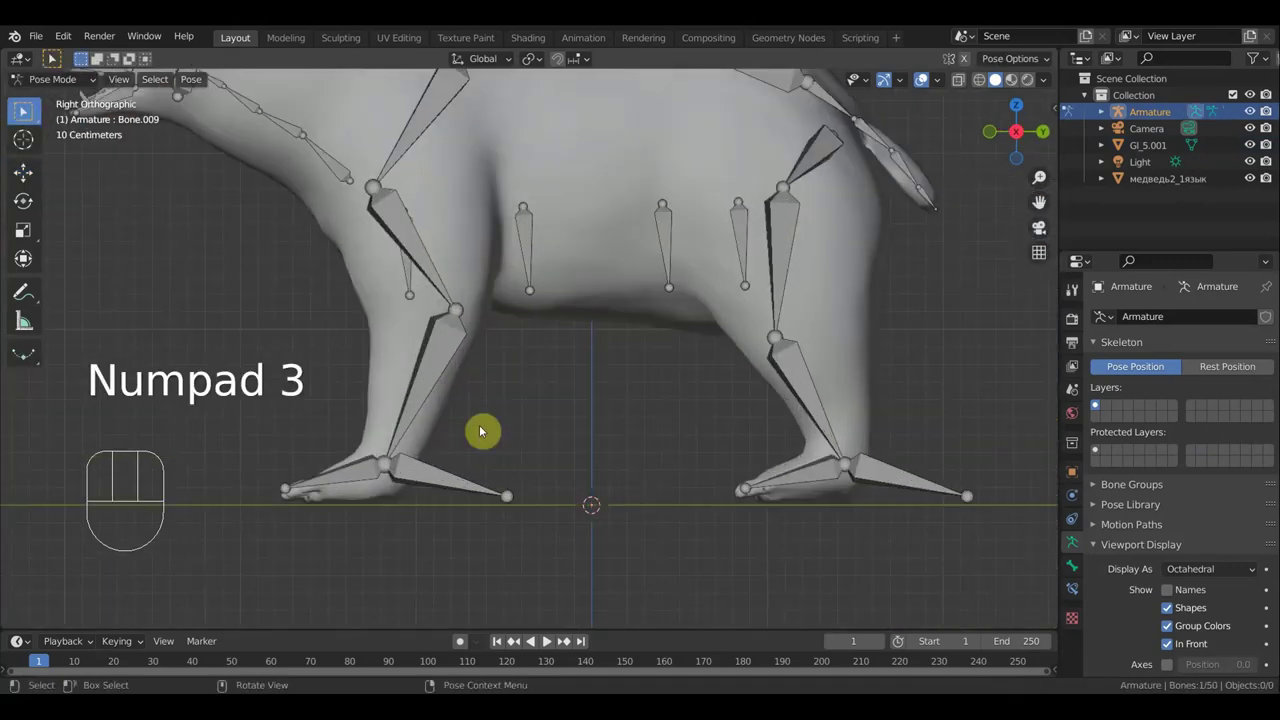
# Add an Inverse Kinematics constraint on Bone.020 targeting Bone.022 with chain length 3
pyautogui.click(418, 392)
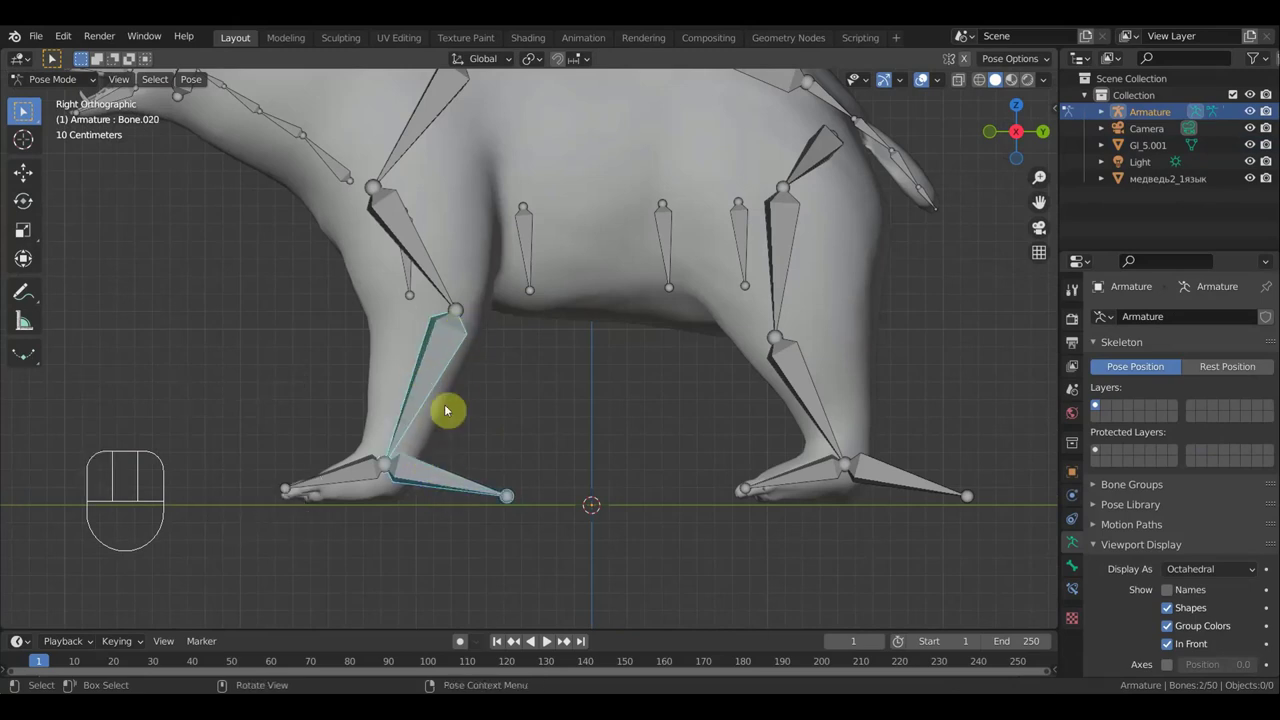
pyautogui.press('ctrl+shift+c')
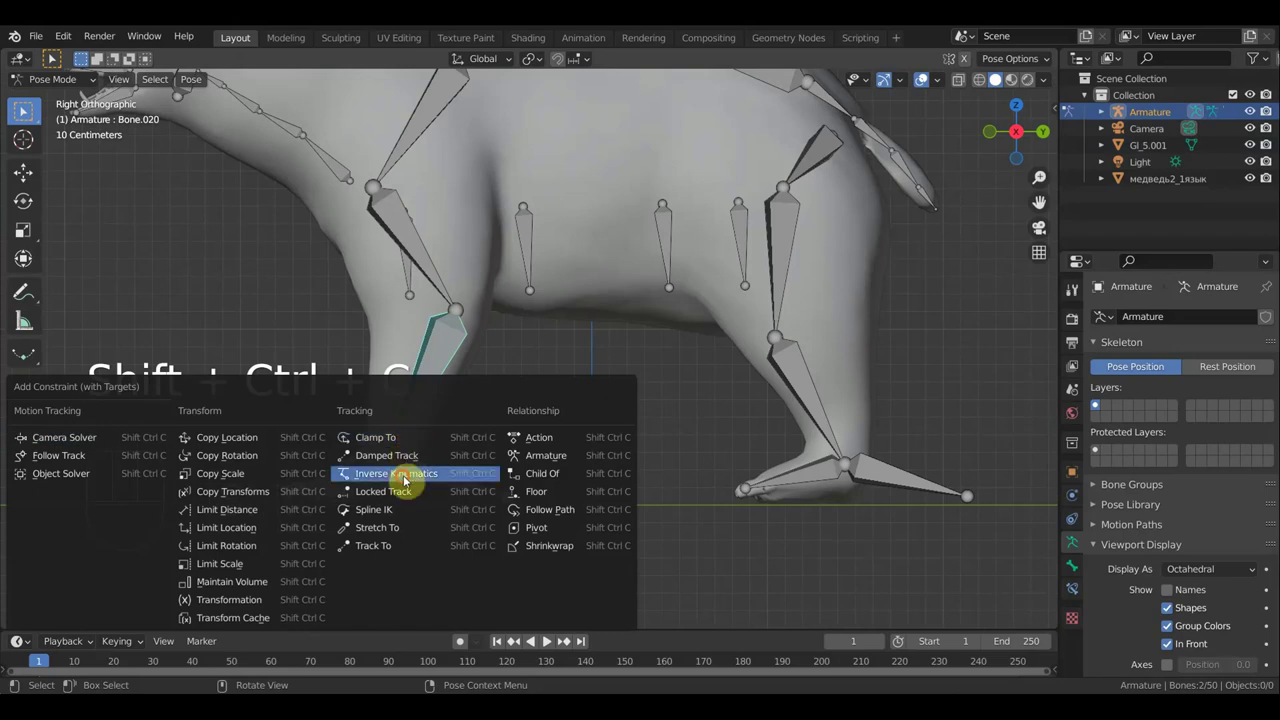
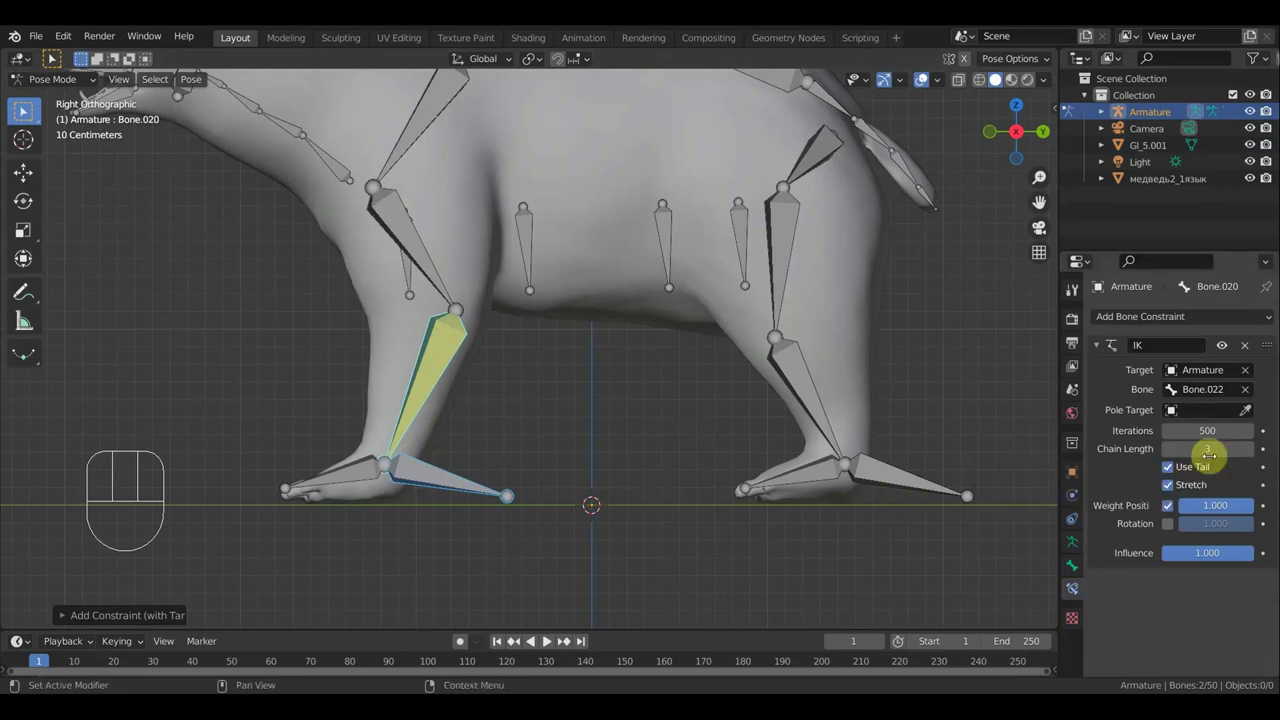
pyautogui.moveTo(659, 440); pyautogui.dragTo(640, 448)
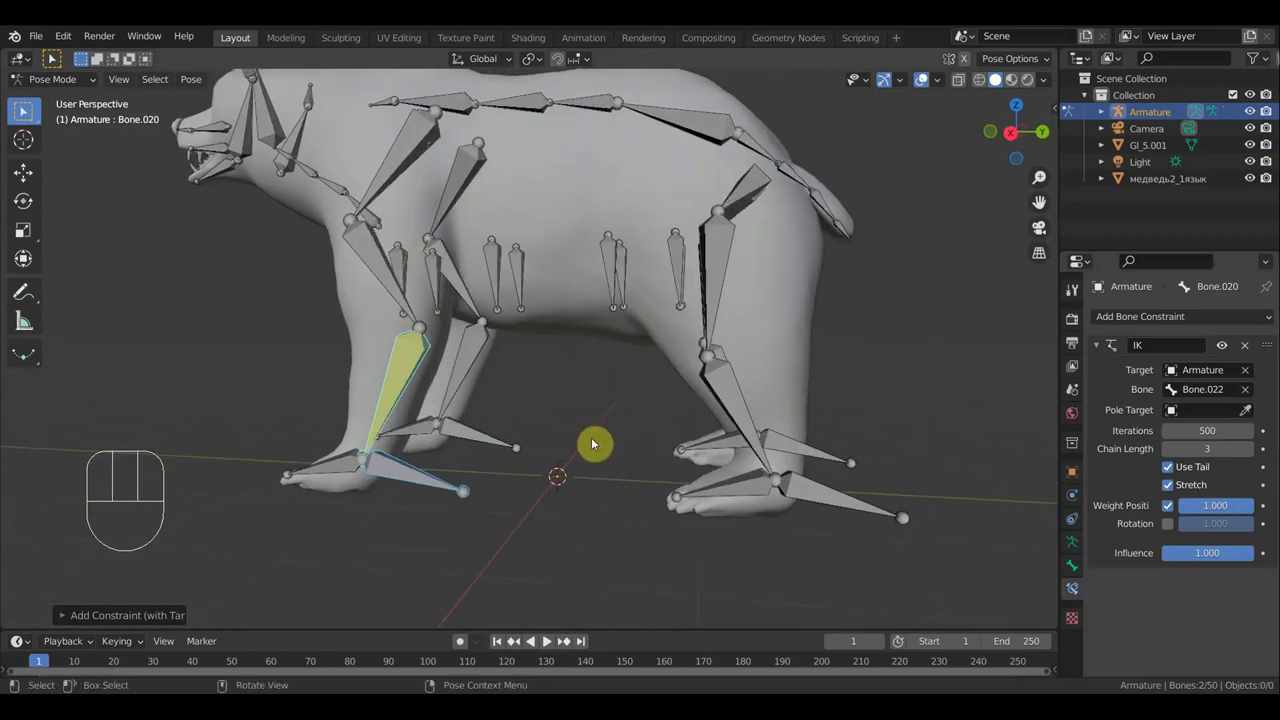
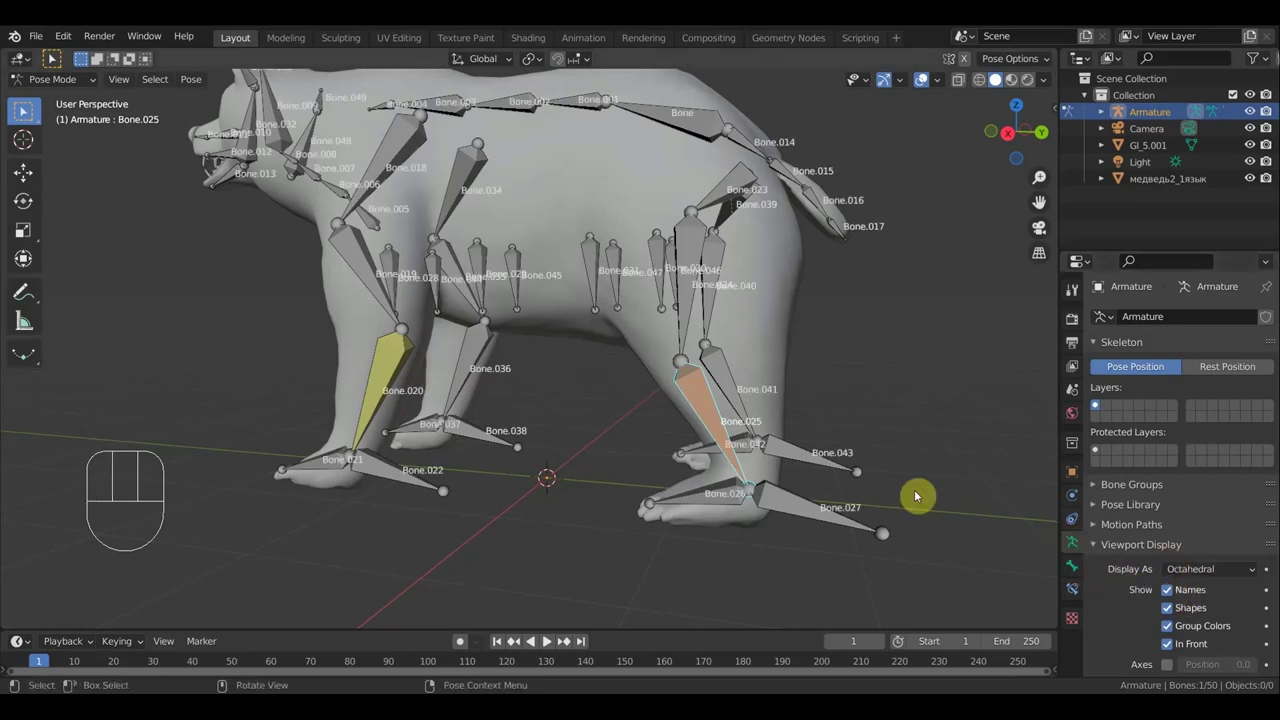
# Add an IK constraint to leg bone Bone.025 with the Armature as its target
pyautogui.middleClick(807, 472)
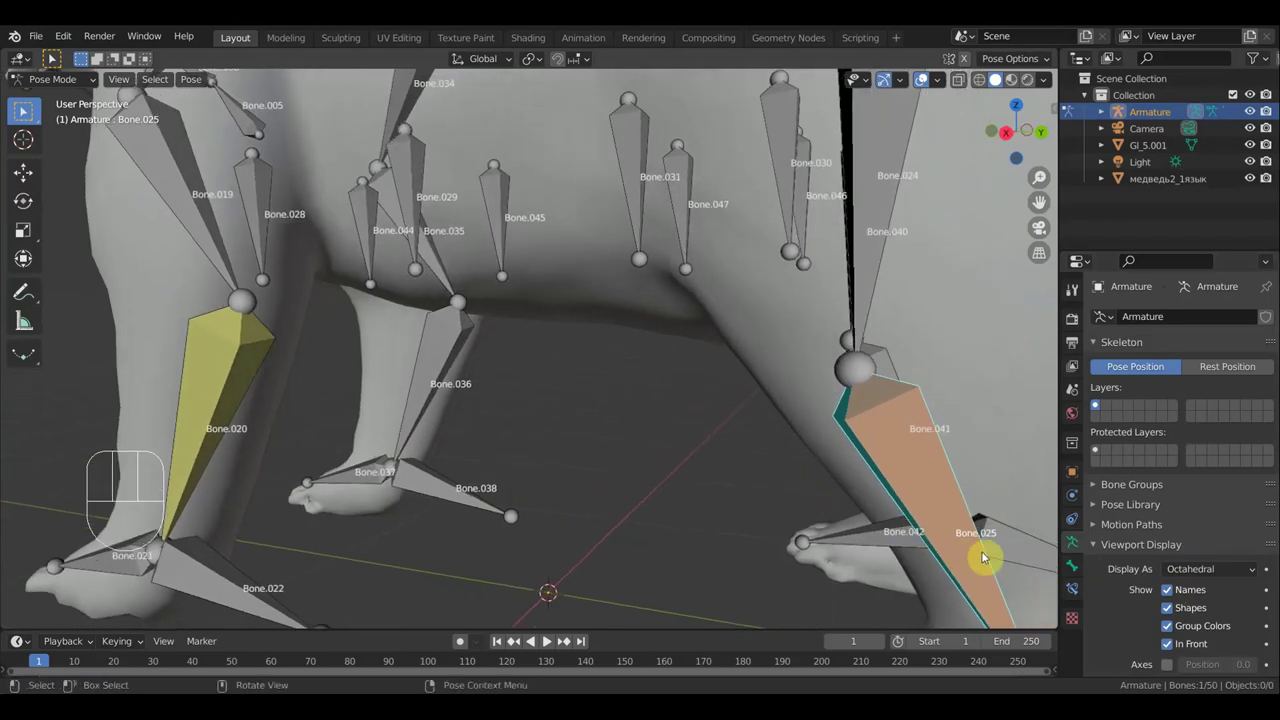
pyautogui.moveTo(850, 520); pyautogui.dragTo(834, 518)
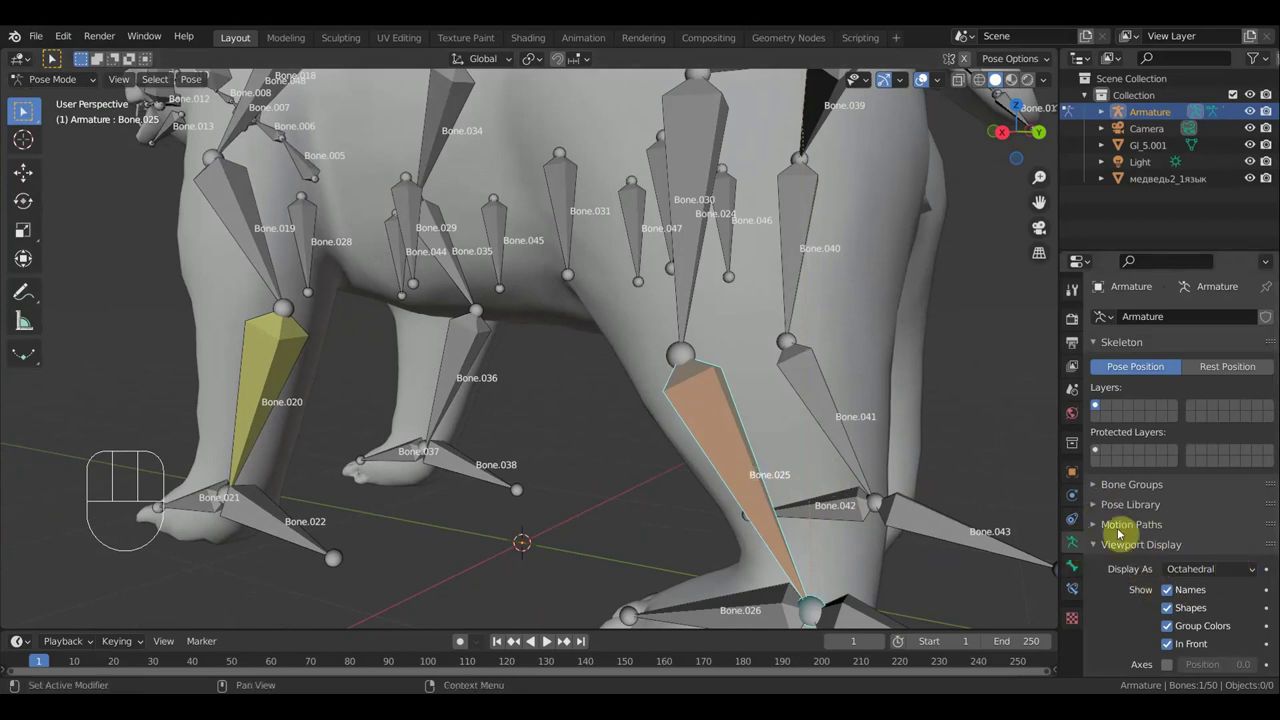
pyautogui.click(1075, 593)
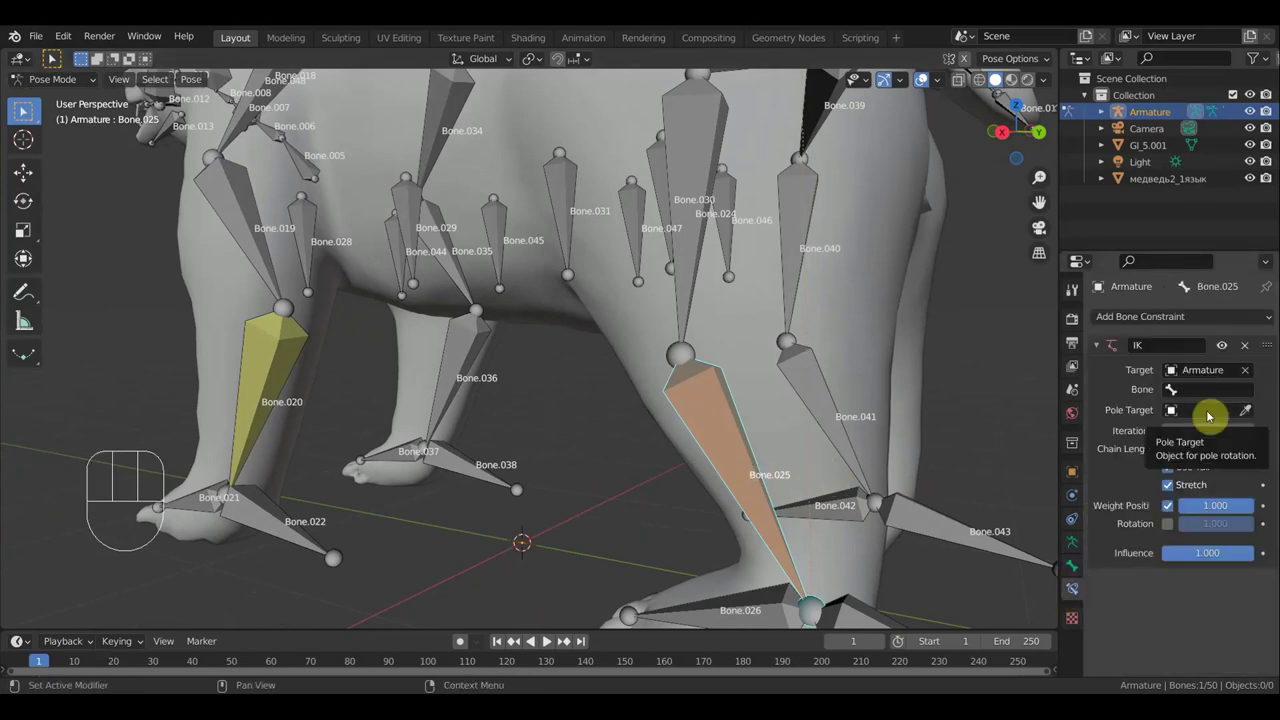
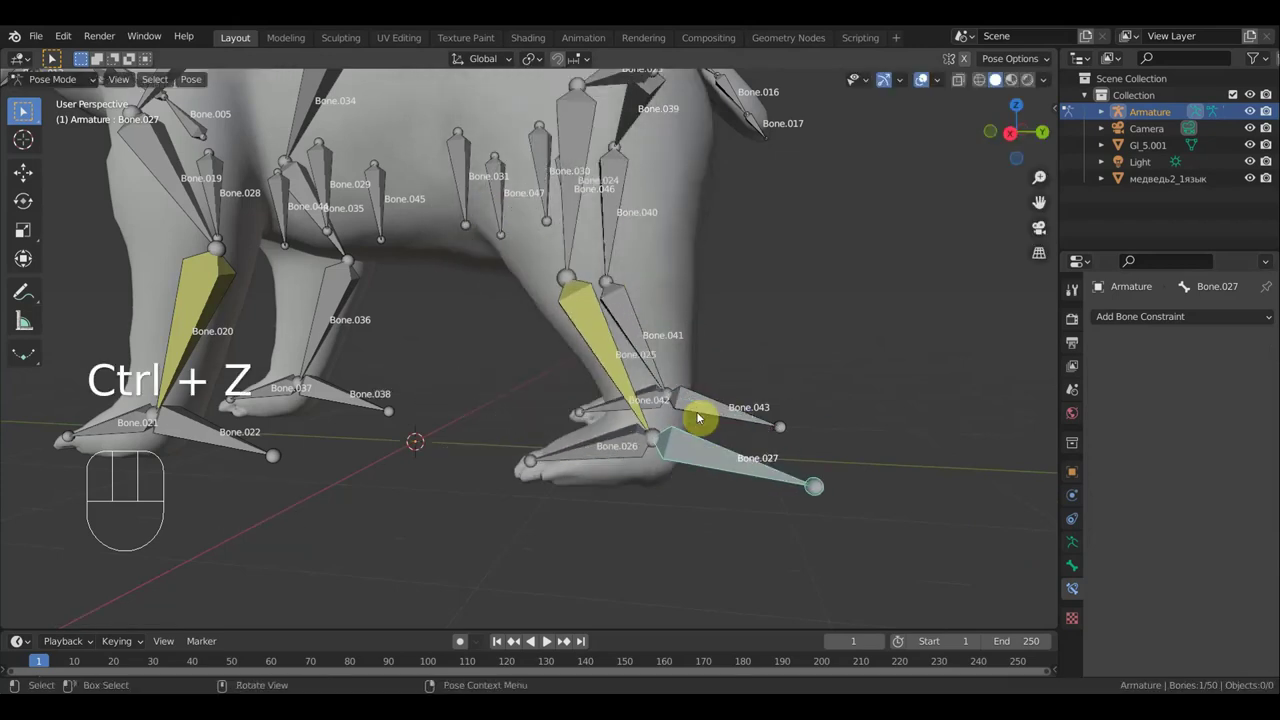
# Add an IK constraint on Bone.041 targeting Bone.043 with chain length 3
pyautogui.moveTo(839, 330); pyautogui.dragTo(927, 394)
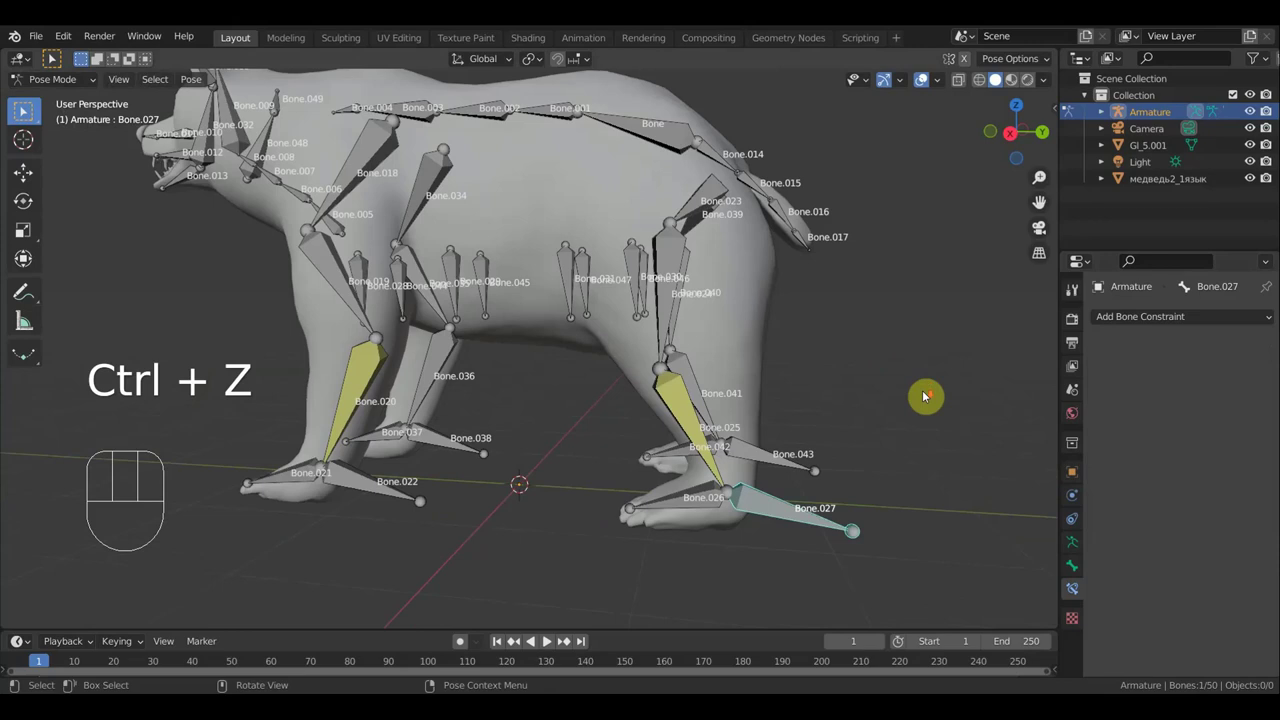
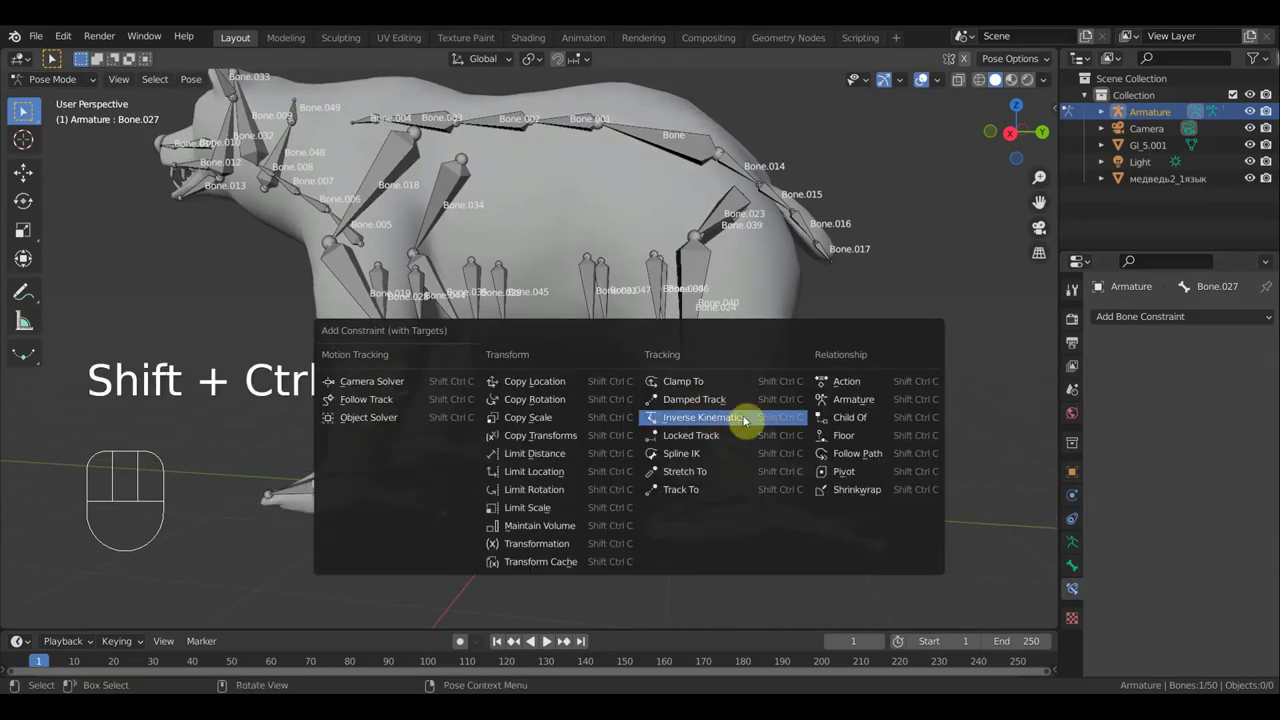
pyautogui.moveTo(878, 387); pyautogui.dragTo(811, 458)
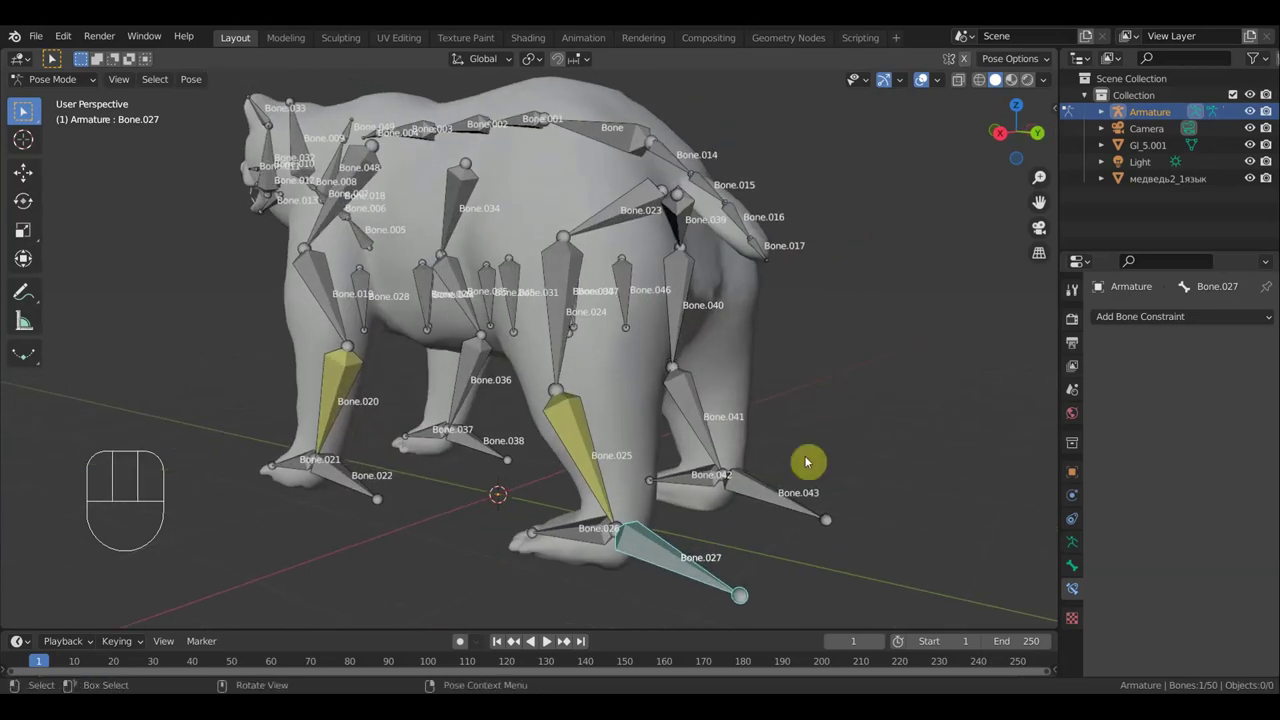
pyautogui.click(773, 490)
pyautogui.click(695, 419)
pyautogui.press('ctrl+shift+c')
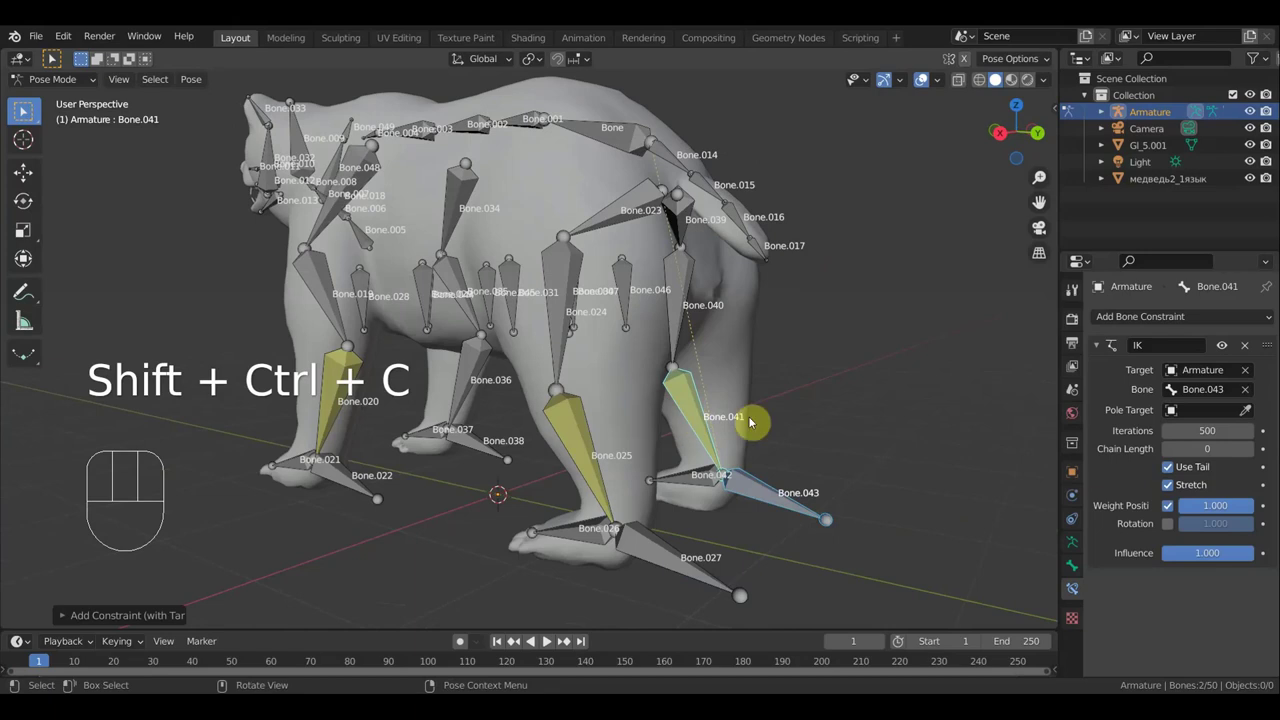
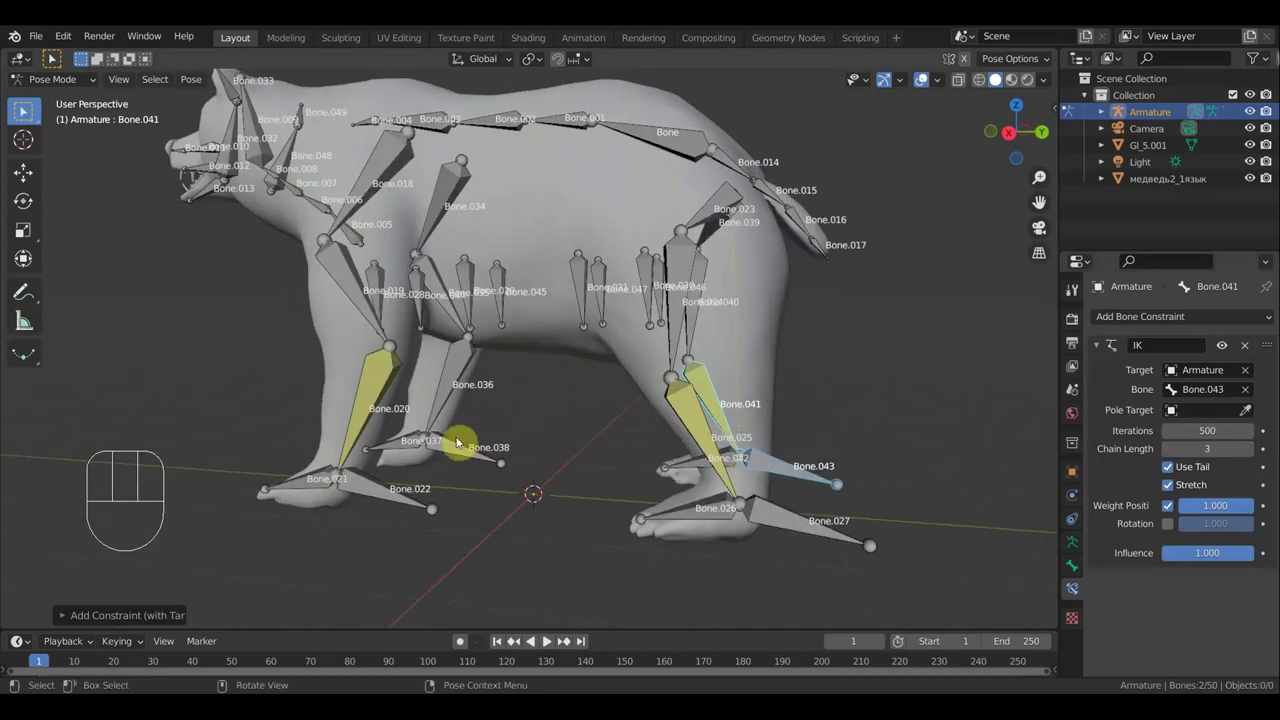
# Select Bone.038 then Bone.036 to constrain the next leg the same way
pyautogui.click(462, 449)
pyautogui.click(452, 381)
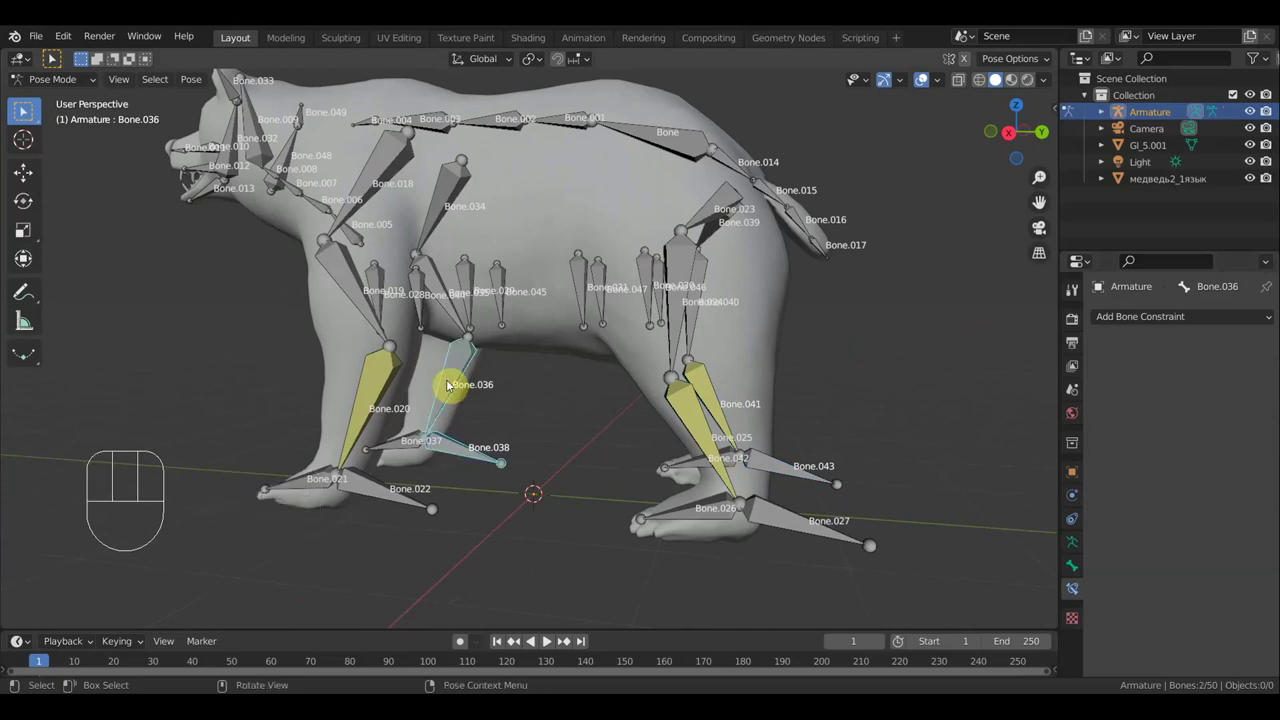
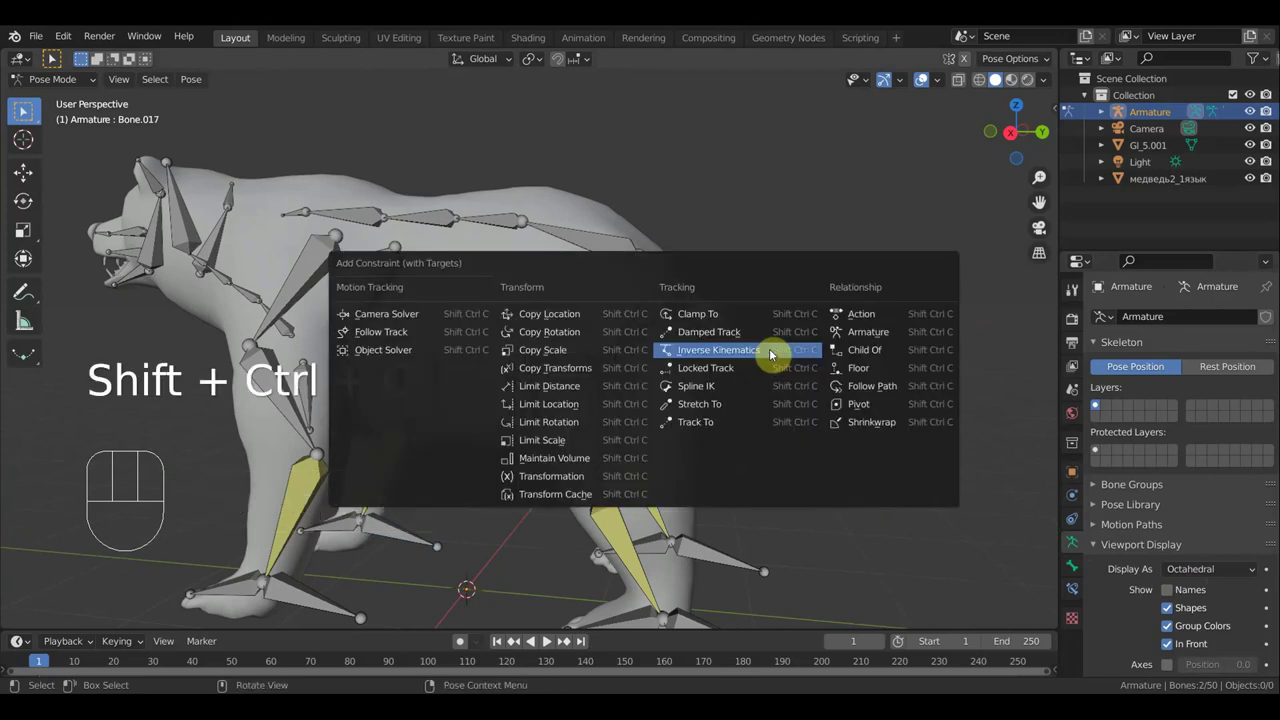
# Give tail-tip Bone.017 an untargeted IK constraint with chain length 3
pyautogui.click(1078, 585)
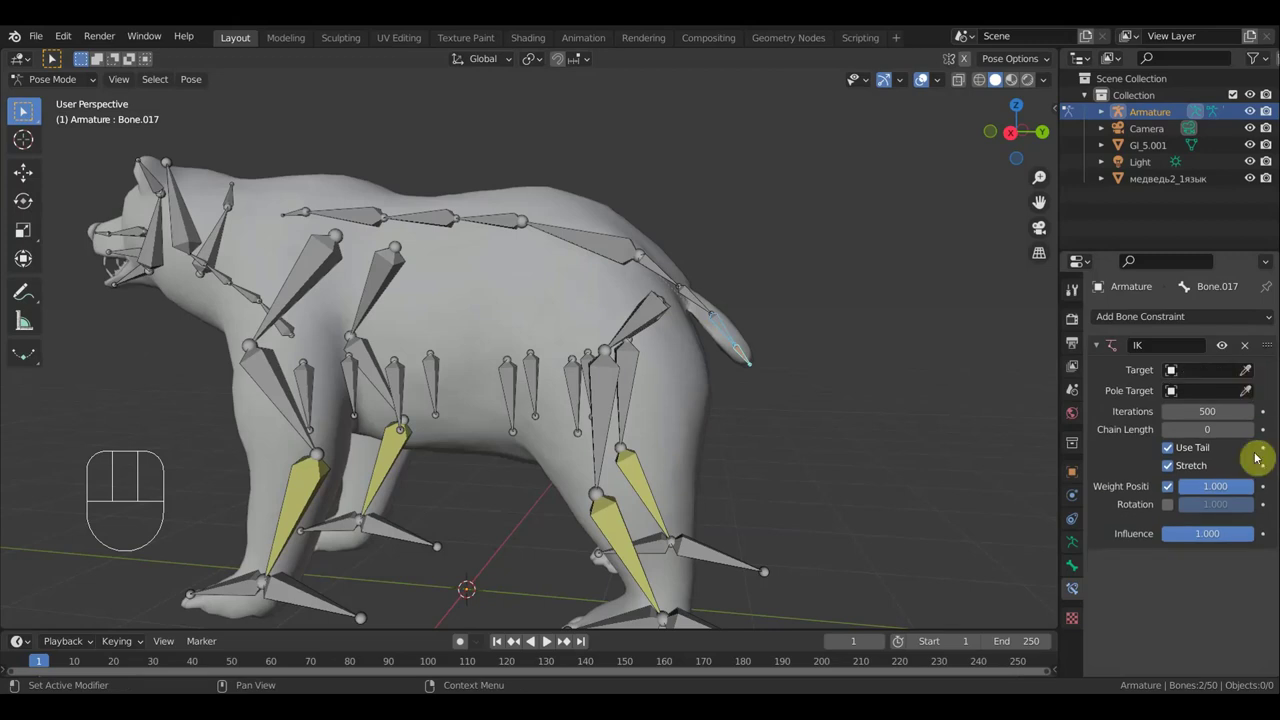
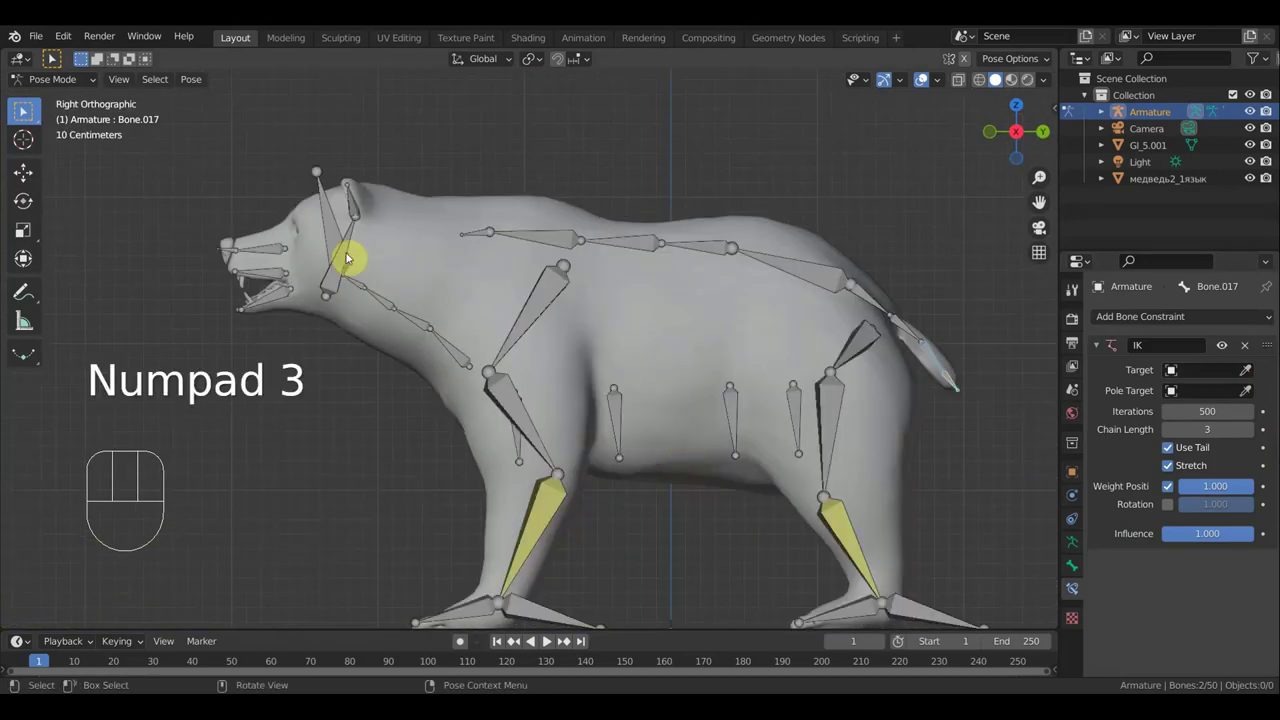
pyautogui.click(335, 216)
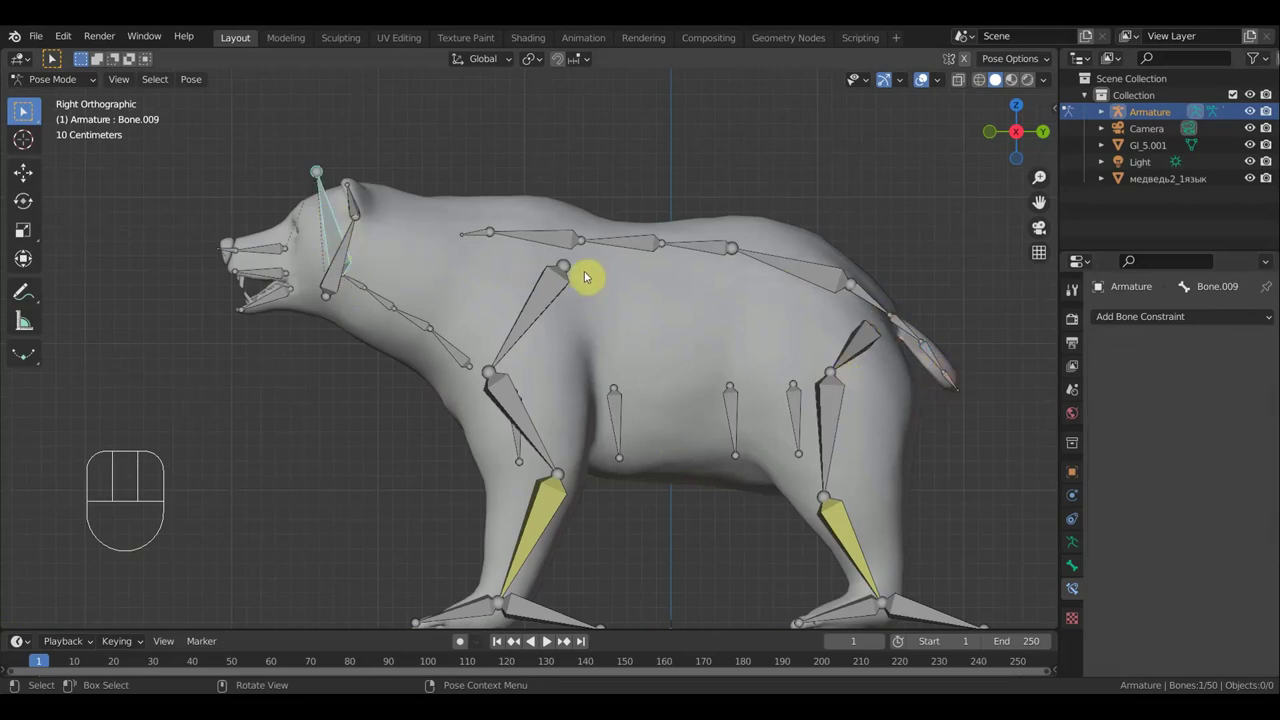
pyautogui.press('r')
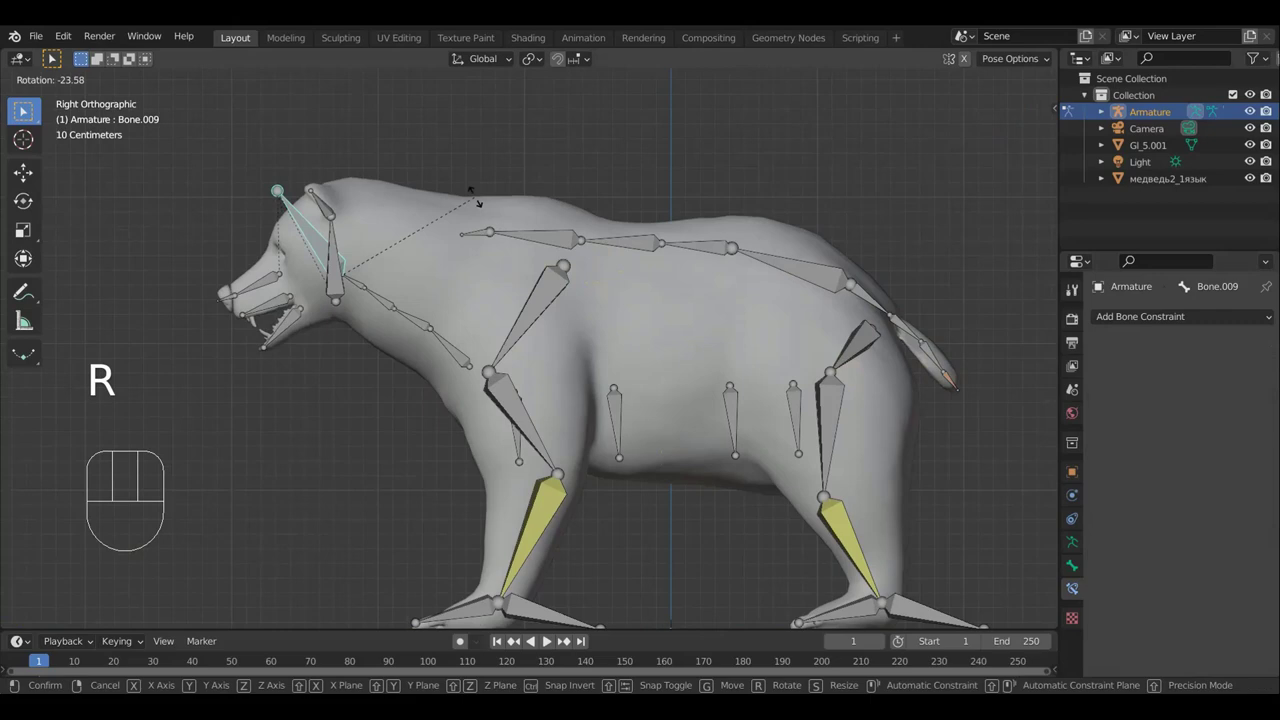
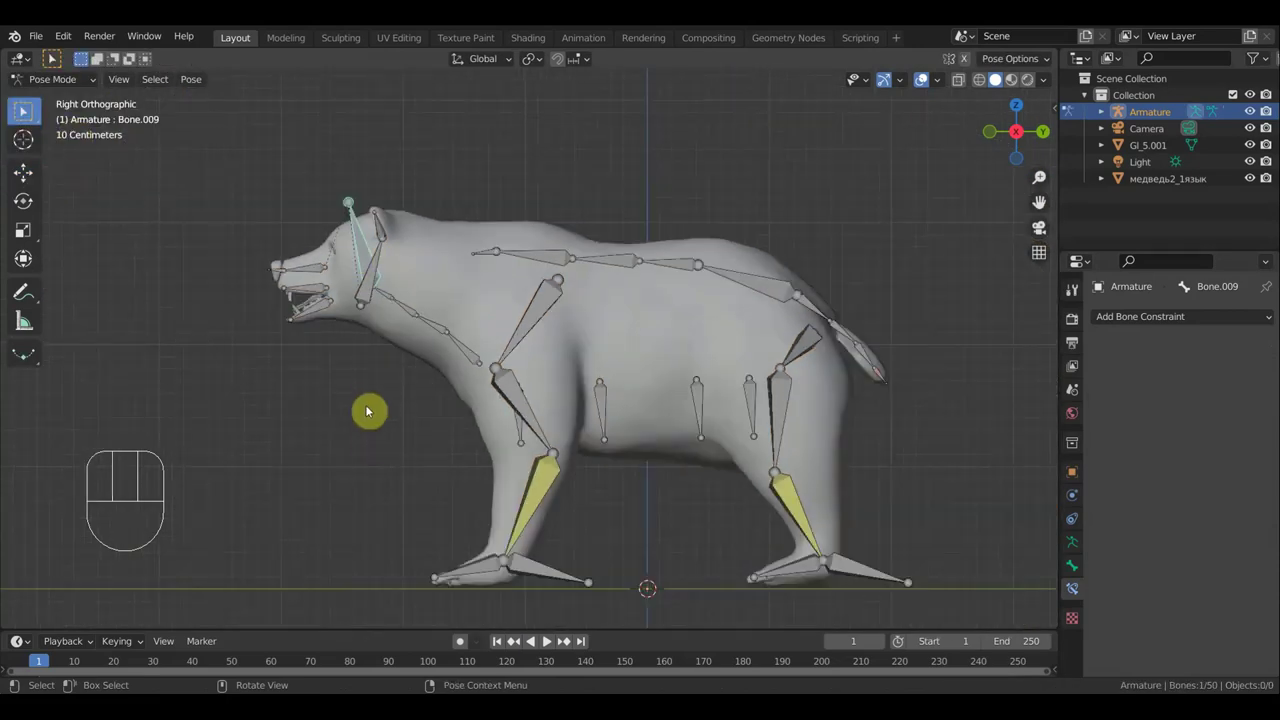
pyautogui.press('ctrl+z')
pyautogui.press('ctrl+z')
pyautogui.press('ctrl+z')
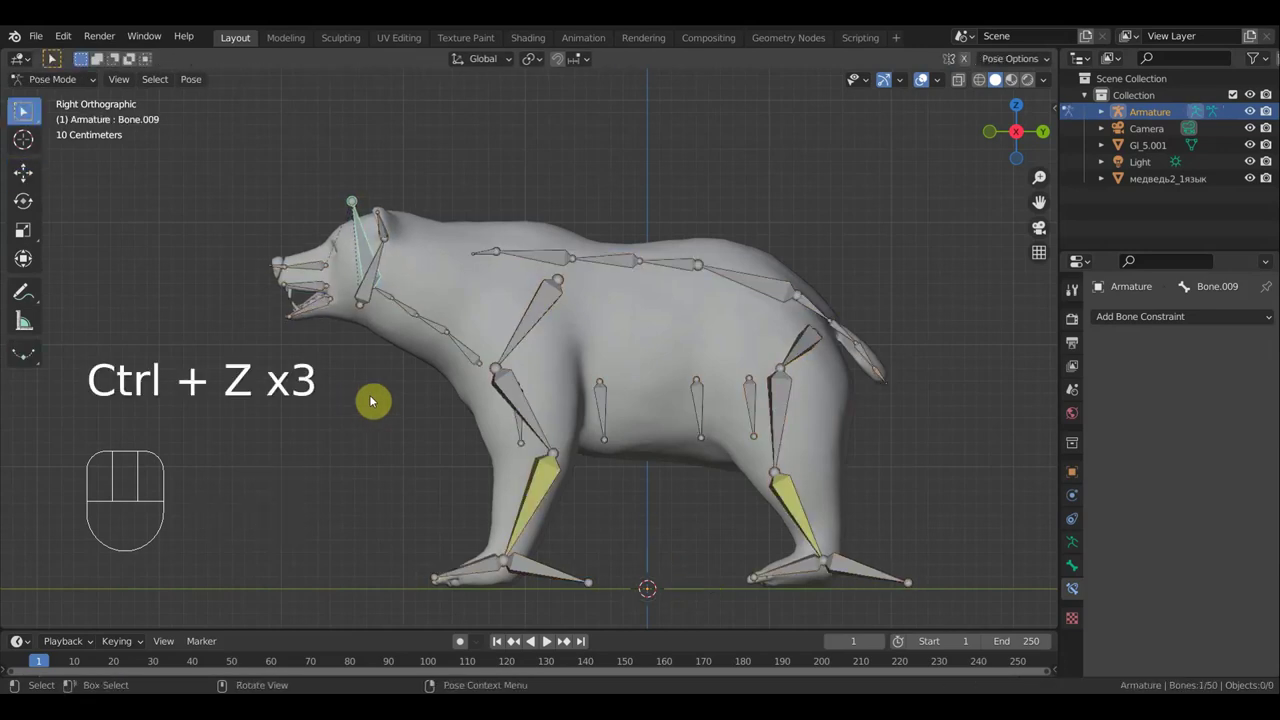
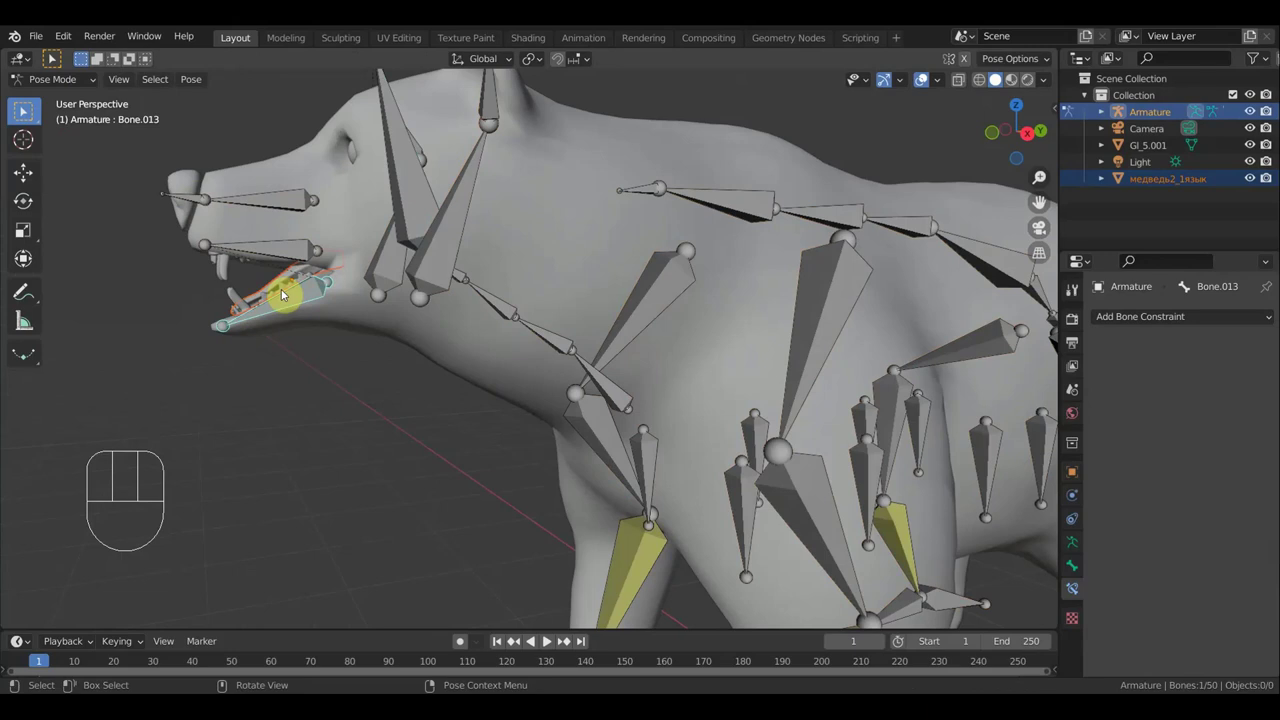
# Parent the медведь2_1язык tongue to the armature bone, check it in side view and select Bone.005
pyautogui.press('ctrl+p')
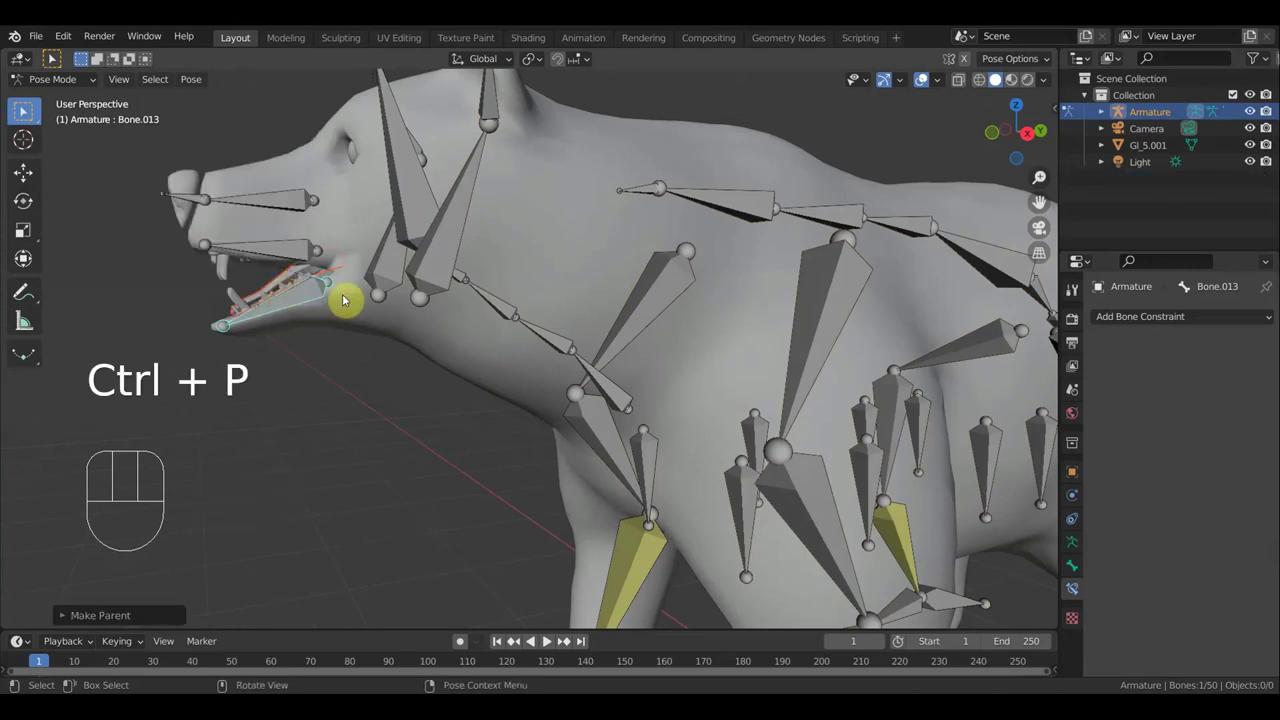
pyautogui.press('KP_3')
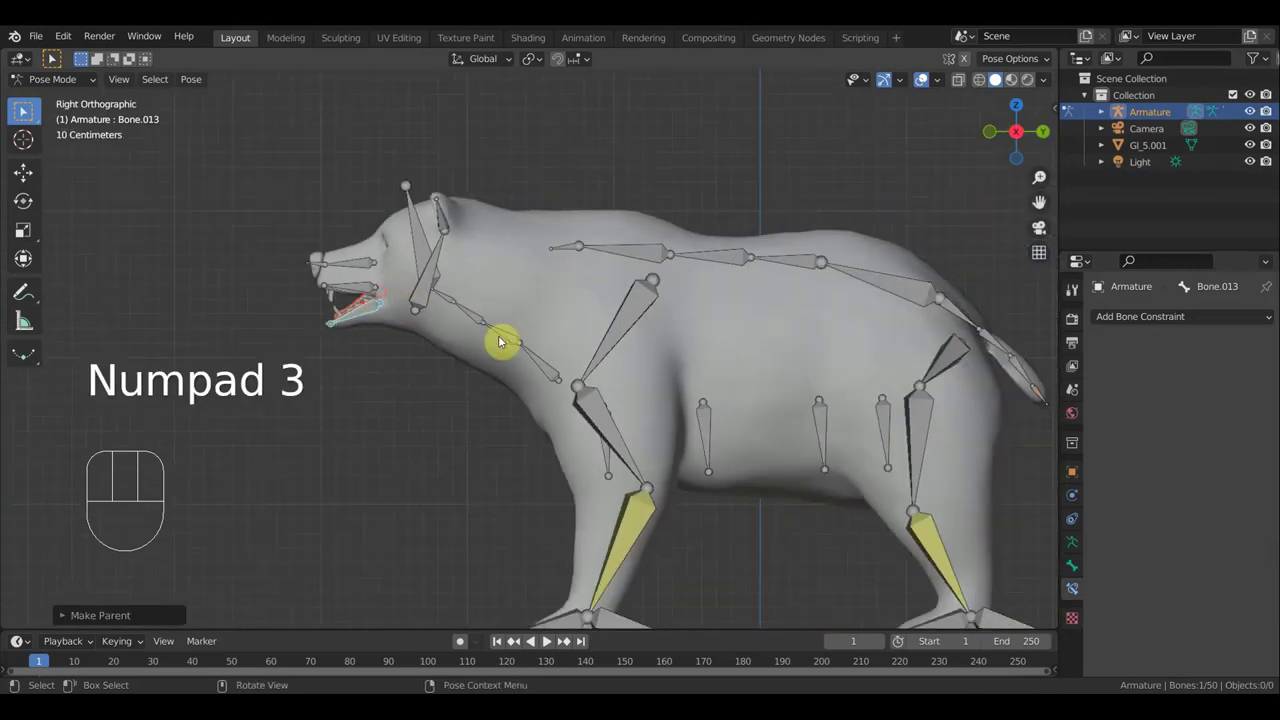
pyautogui.moveTo(493, 339); pyautogui.dragTo(378, 307)
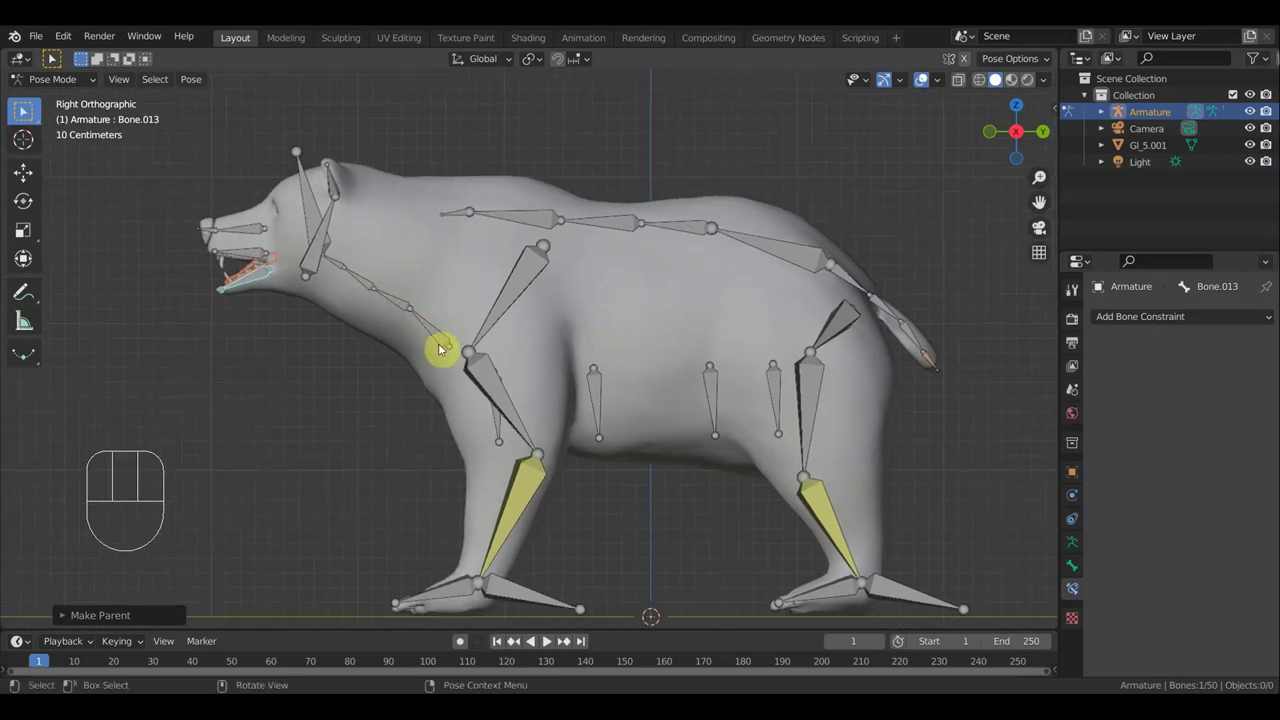
pyautogui.moveTo(441, 335); pyautogui.dragTo(422, 351)
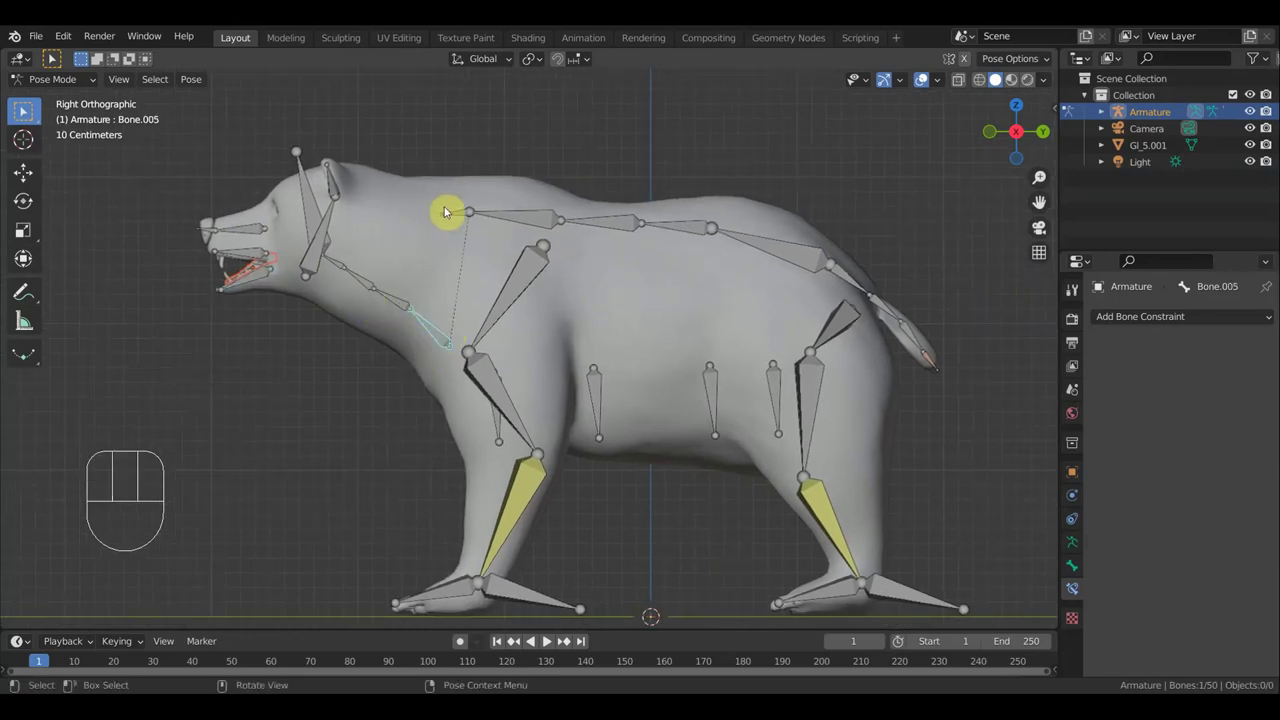
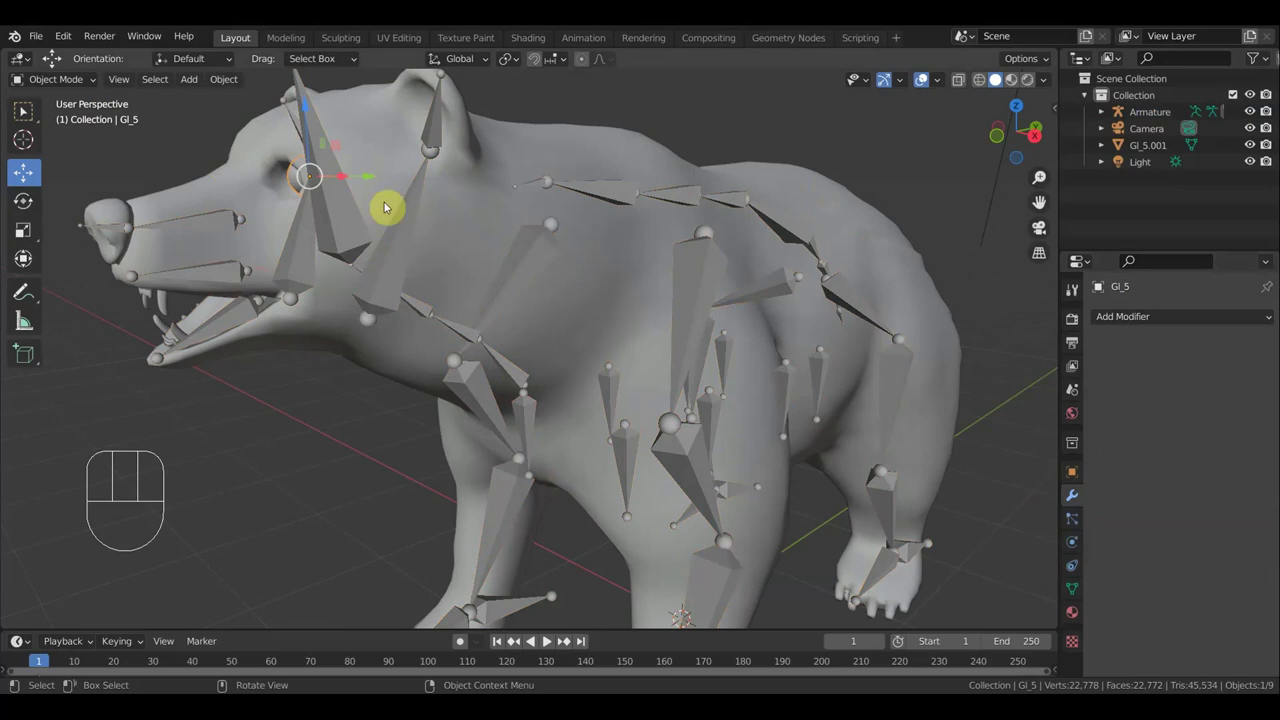
# Select the bear's armature and switch it into pose mode via the viewport mode dropdown
pyautogui.click(350, 221)
pyautogui.click(66, 88)
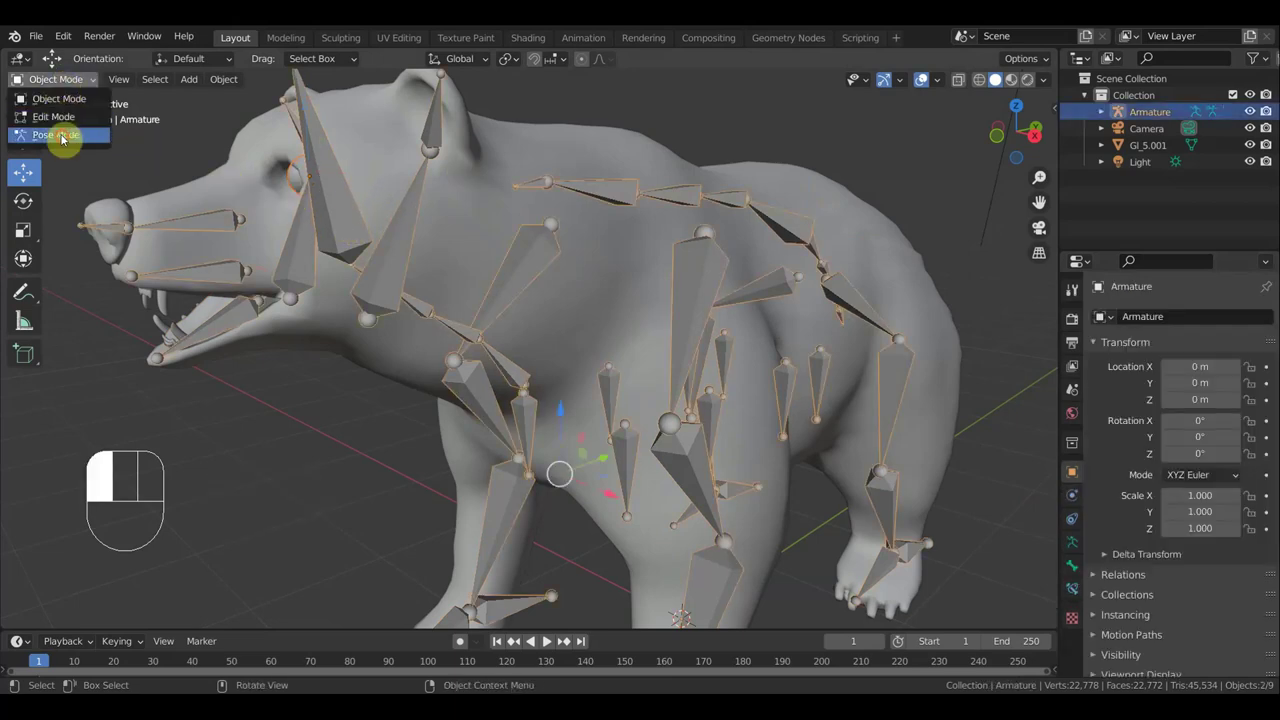
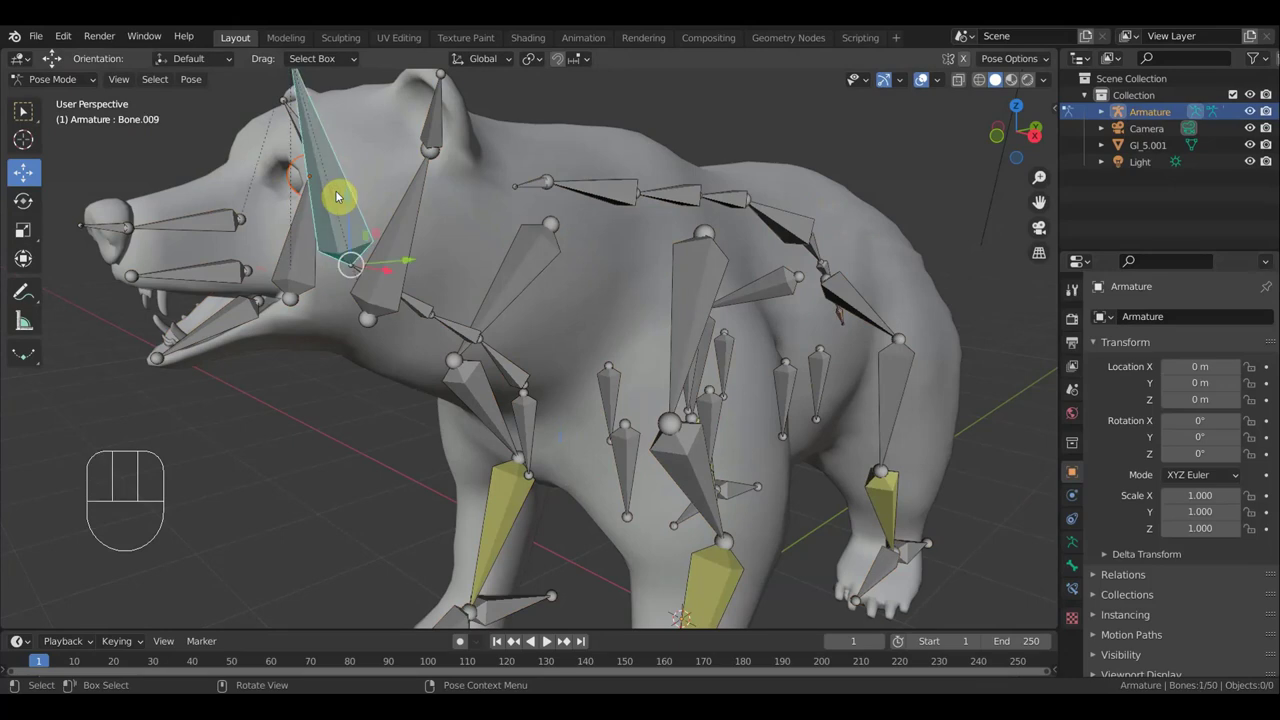
pyautogui.press('ctrl+p')
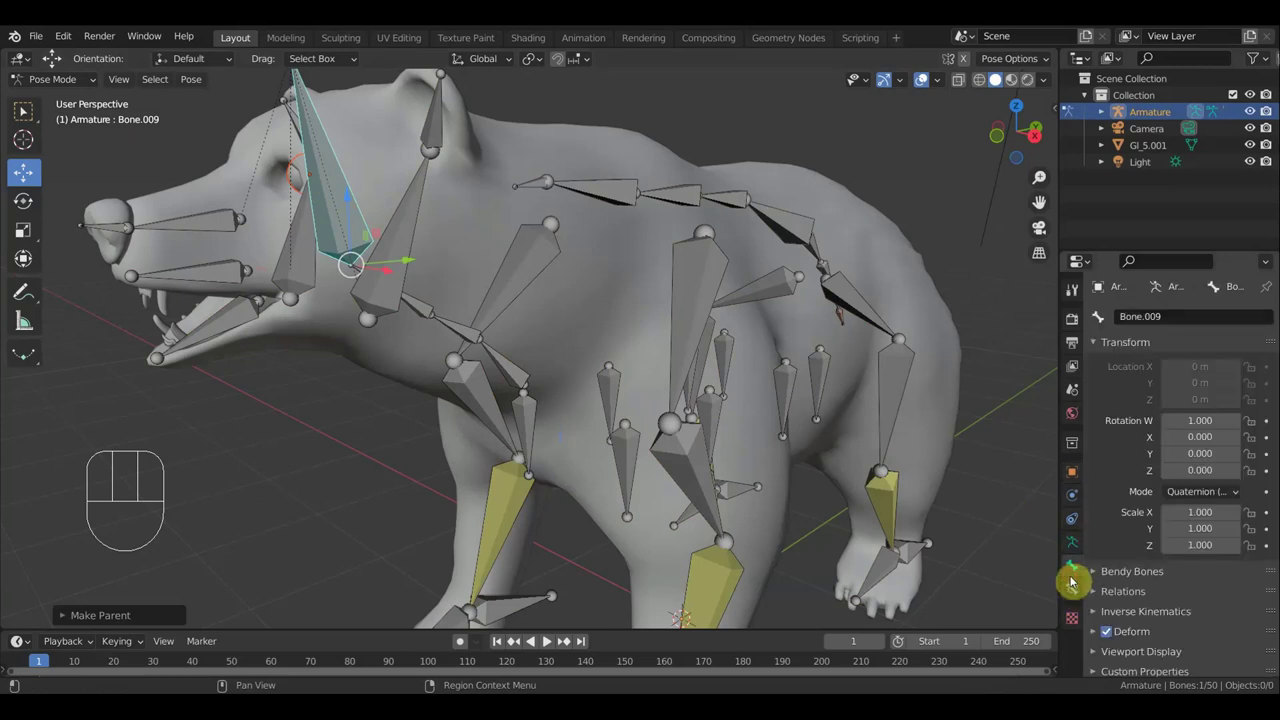
pyautogui.moveTo(63, 78); pyautogui.dragTo(652, 237)
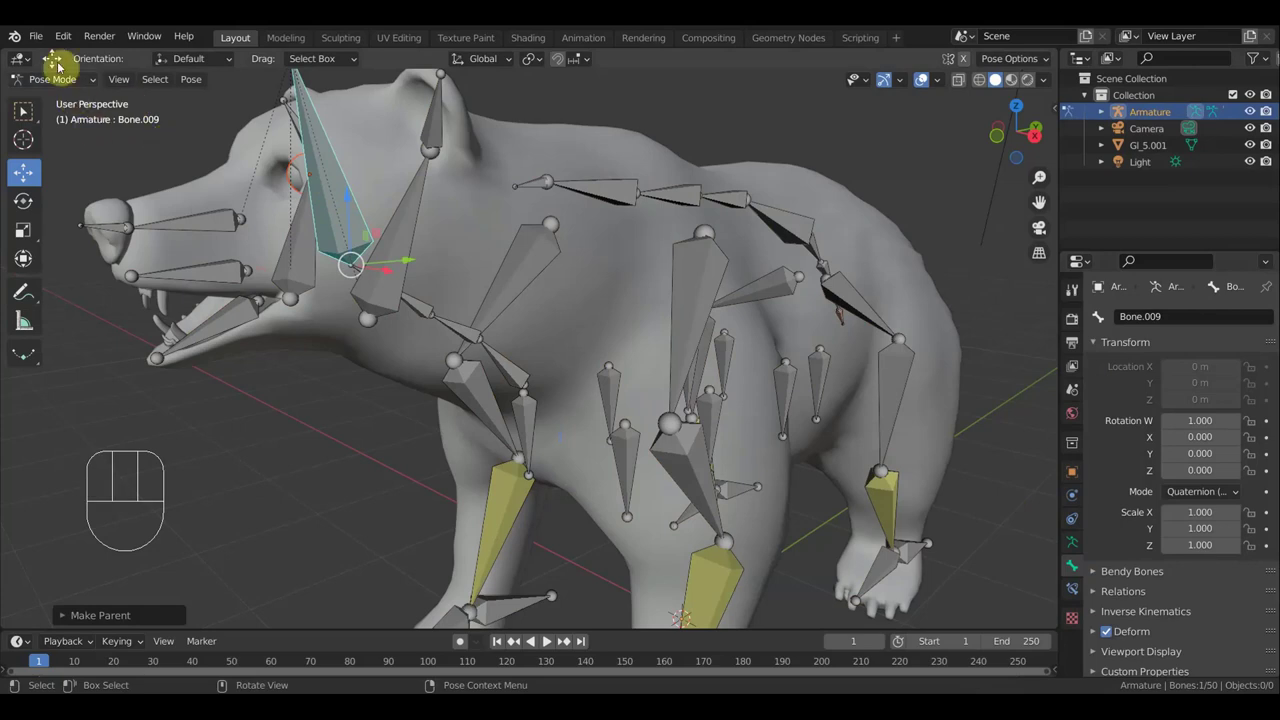
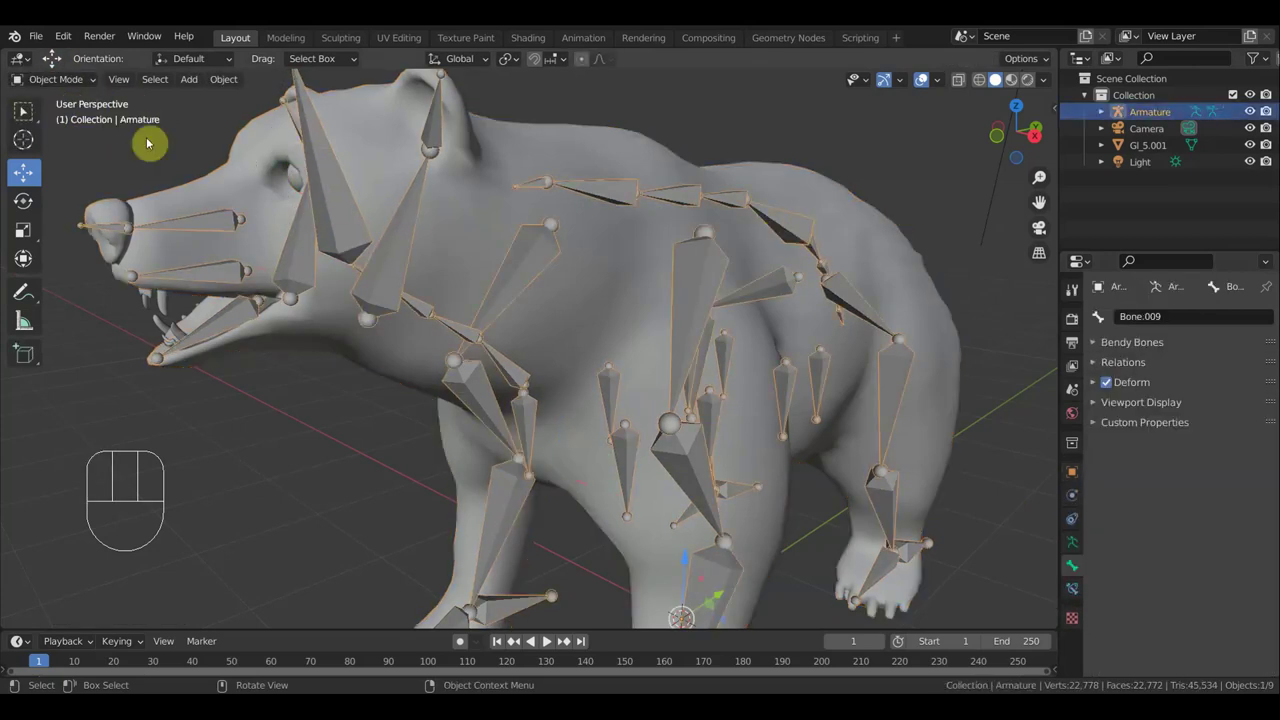
pyautogui.moveTo(62, 98); pyautogui.dragTo(488, 251)
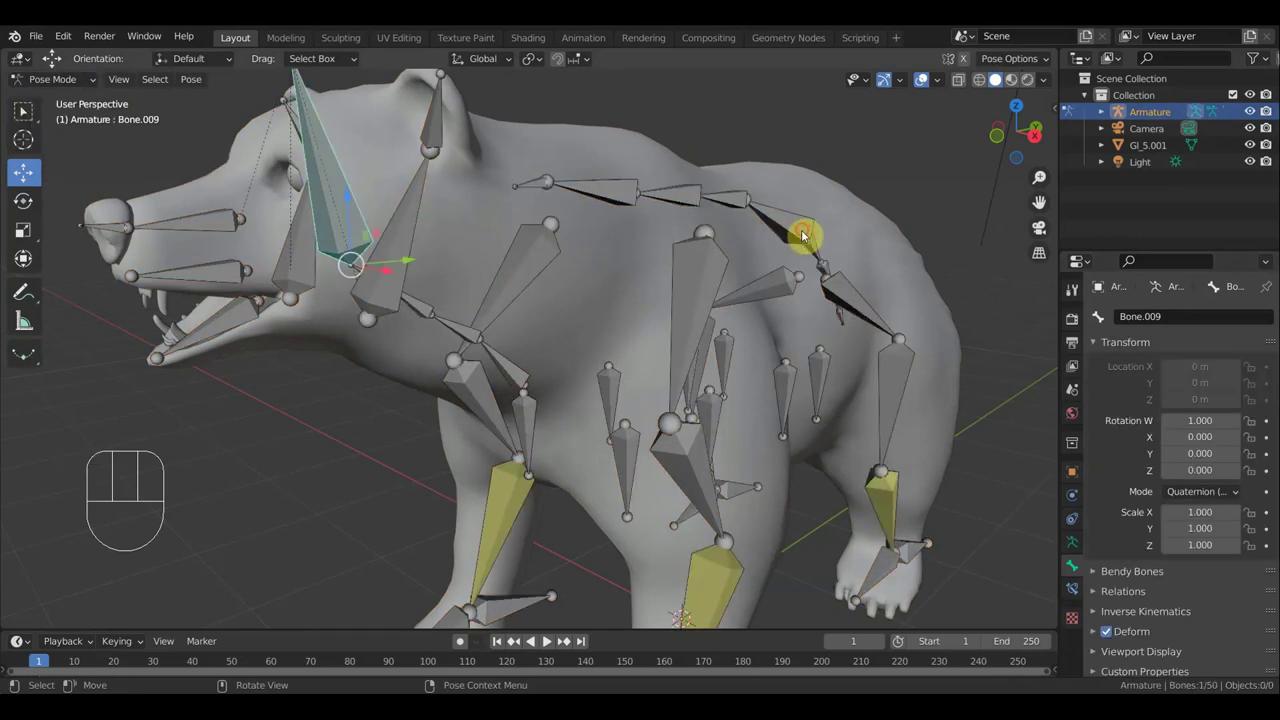
# Test-move the root spine bone, undo it back to rest, and return the armature to Object Mode
pyautogui.middleClick(732, 244)
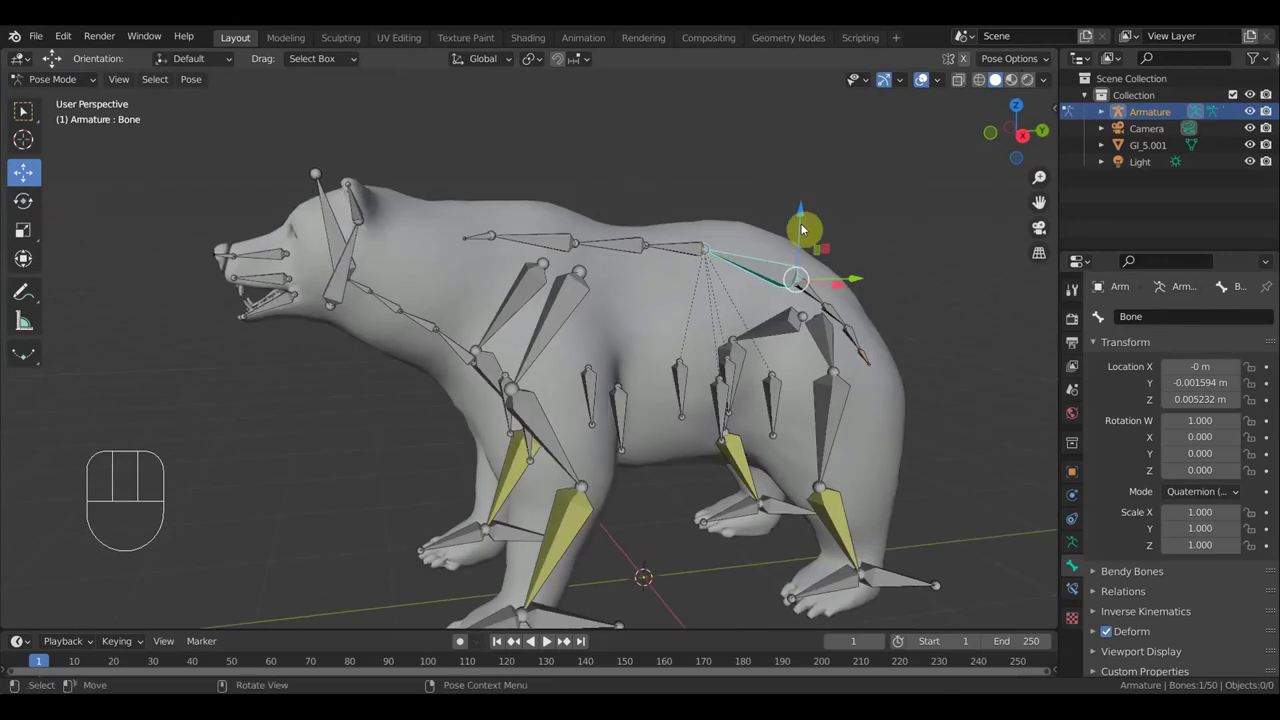
pyautogui.moveTo(803, 210); pyautogui.dragTo(811, 225)
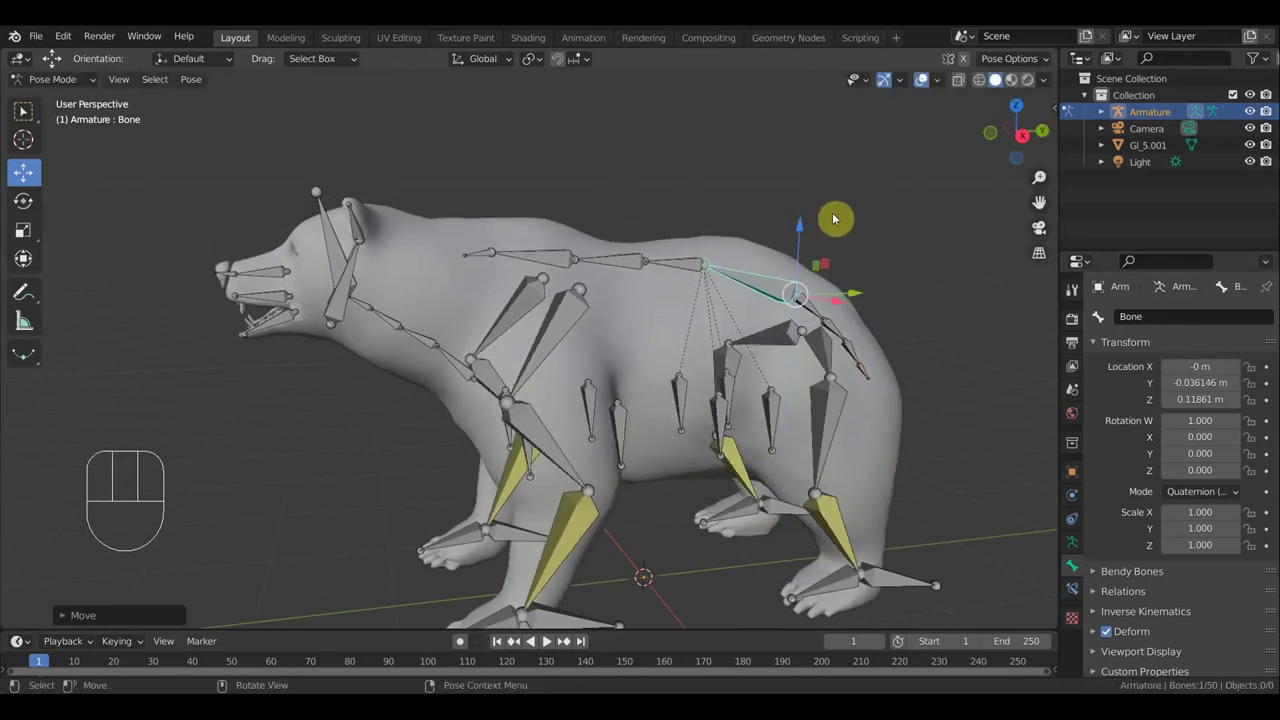
pyautogui.press('ctrl+z')
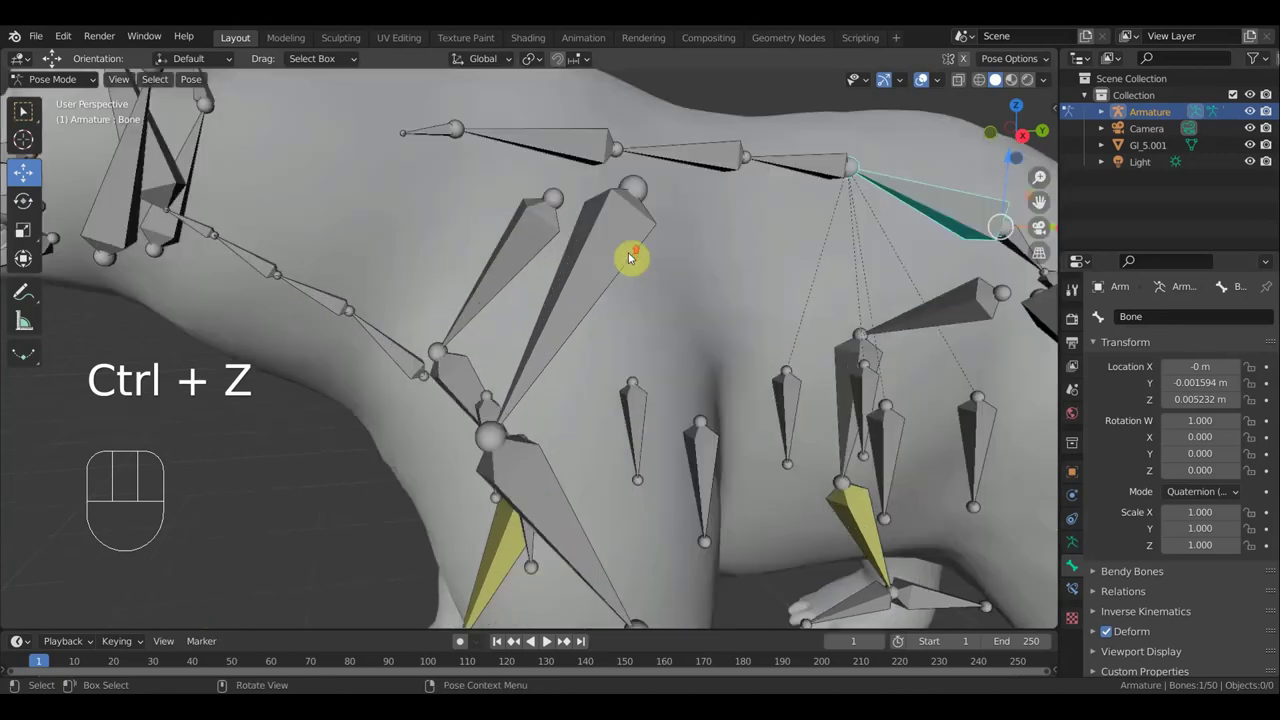
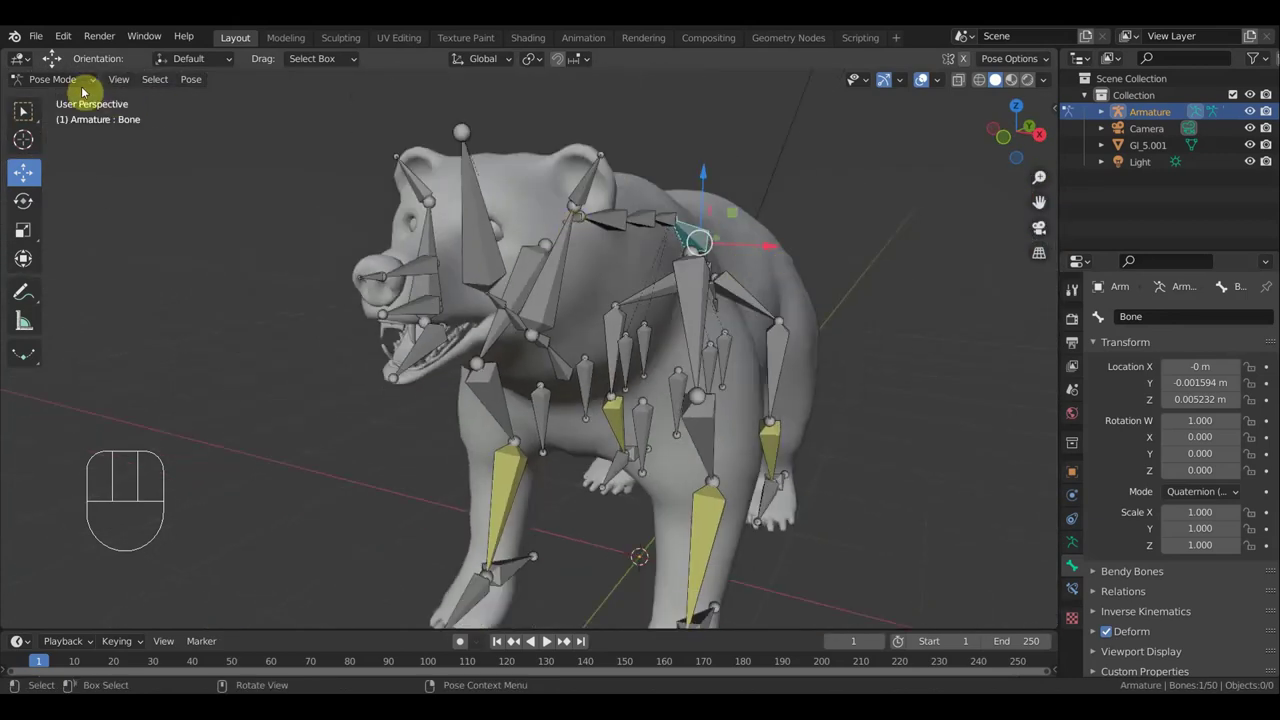
pyautogui.click(70, 80)
# Hide the armature and select the bear's second eye object GI_5.001
pyautogui.middleClick(457, 284)
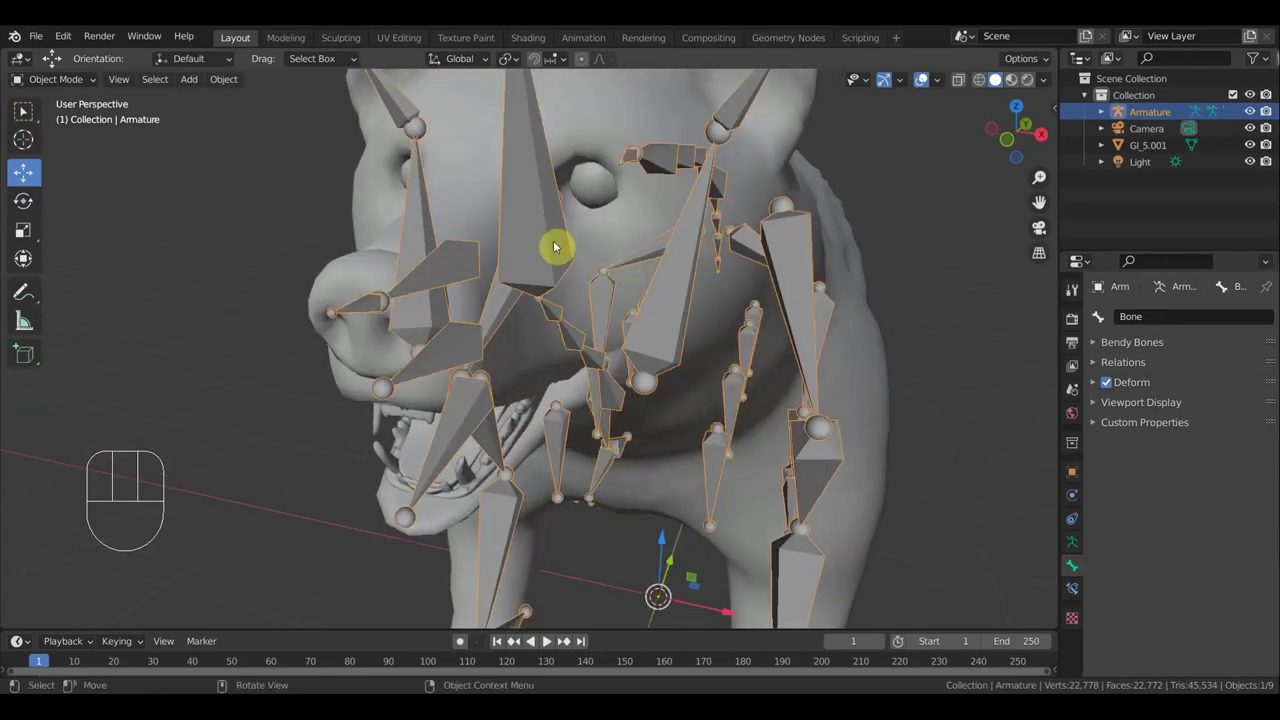
pyautogui.press('h')
pyautogui.click(576, 240)
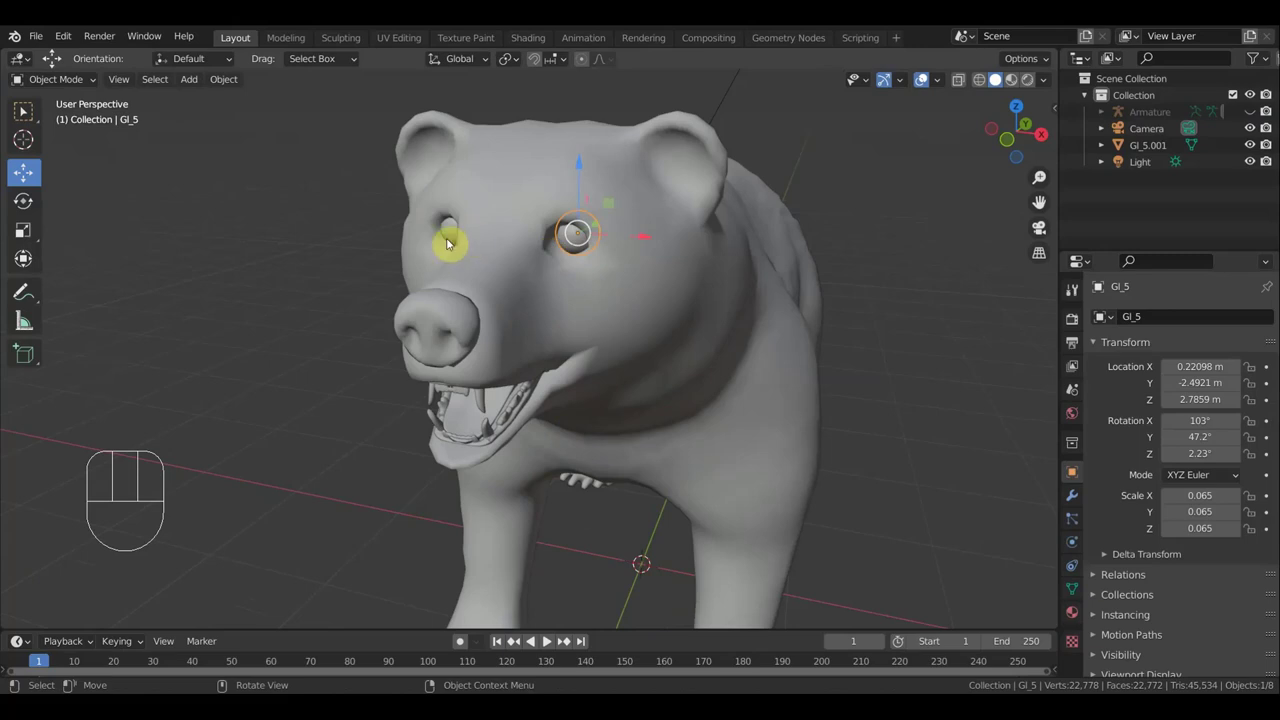
pyautogui.moveTo(538, 242); pyautogui.dragTo(522, 242)
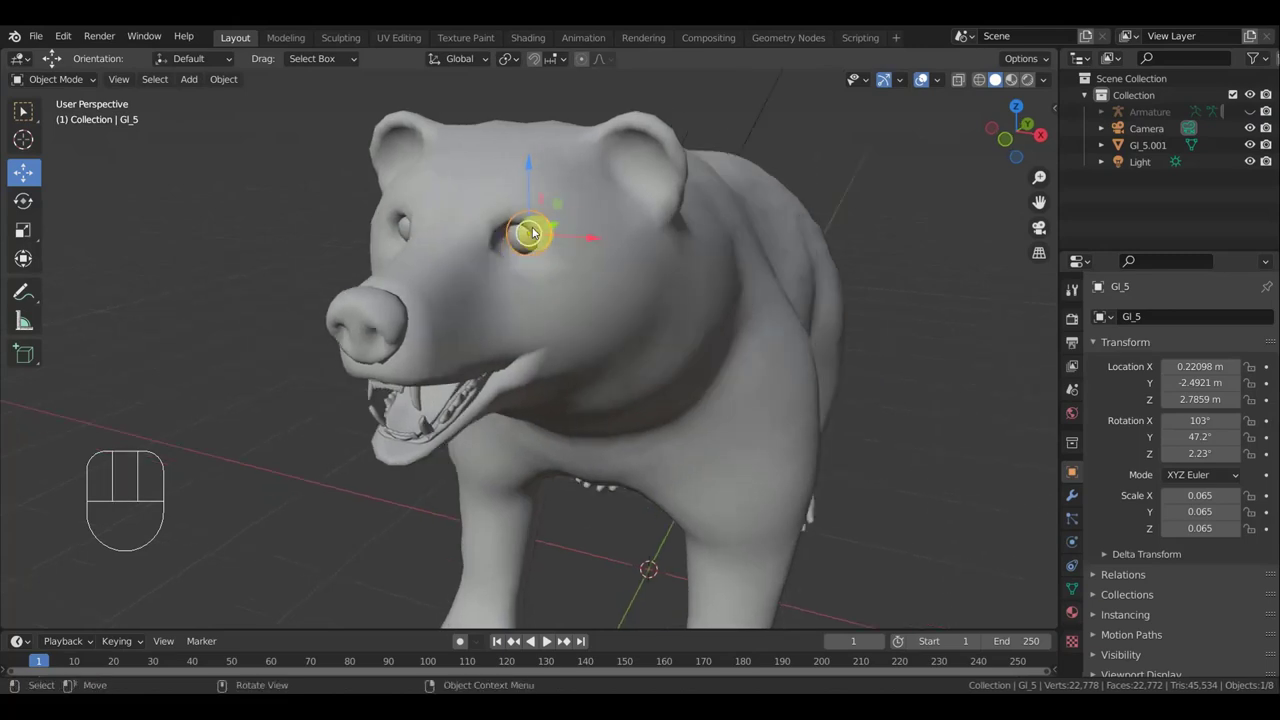
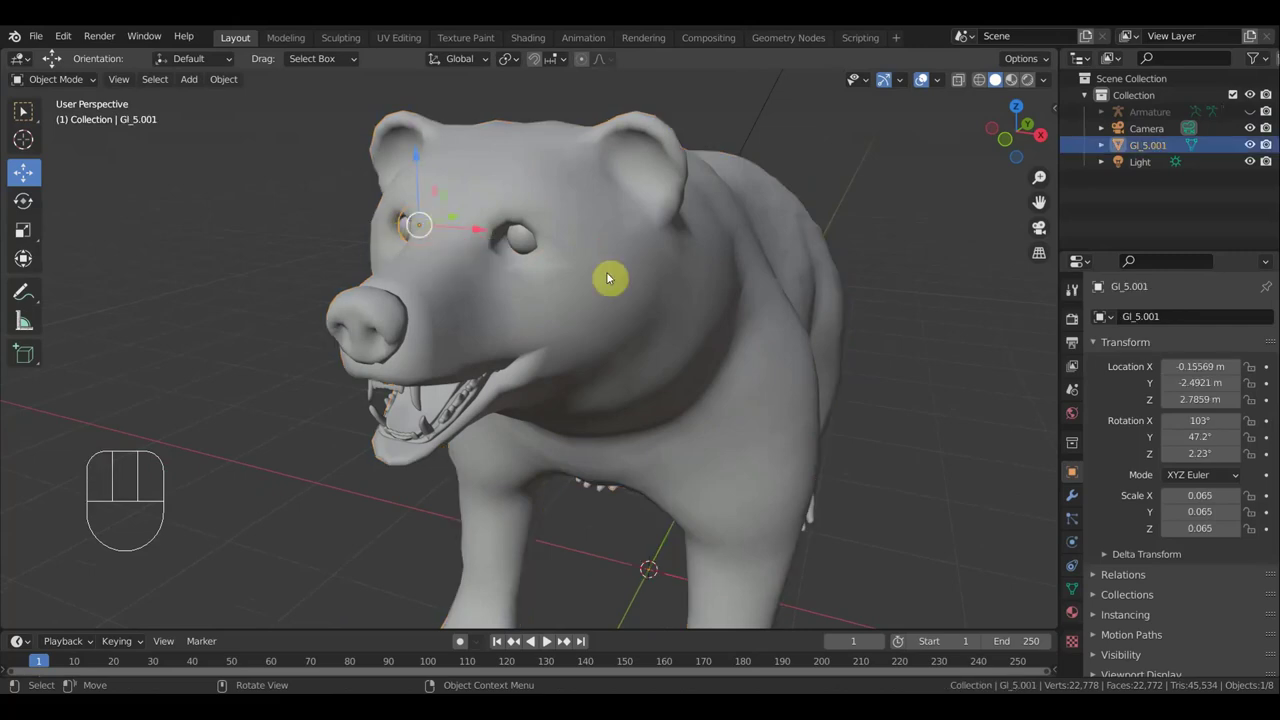
# Unhide the armature and parent the eye to head bone Bone.009 with Ctrl+P > Bone
pyautogui.press('alt+h')
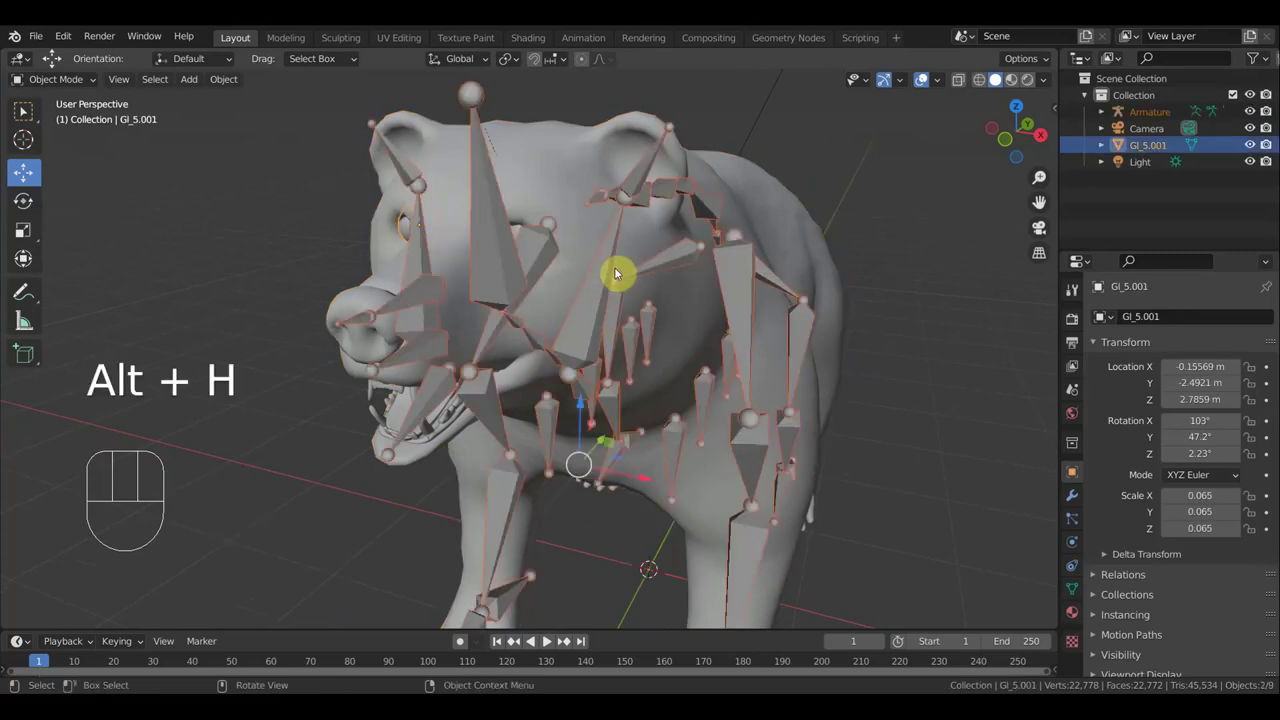
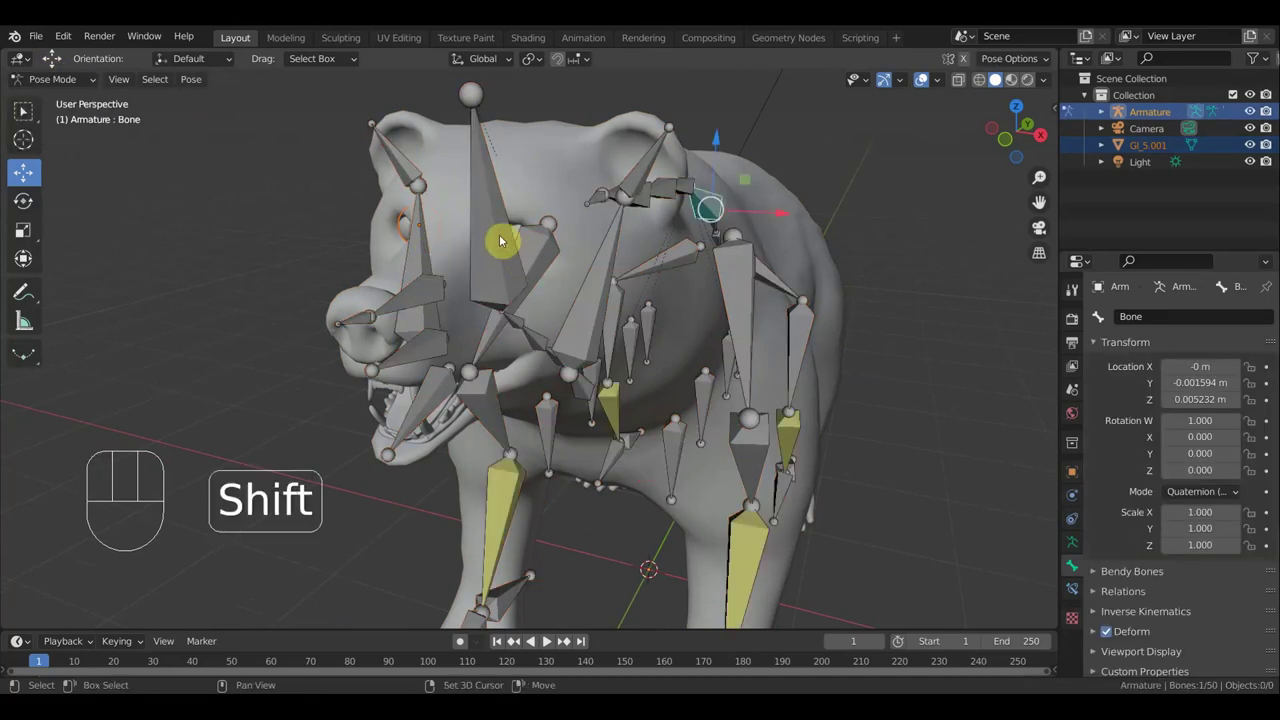
pyautogui.click(498, 232)
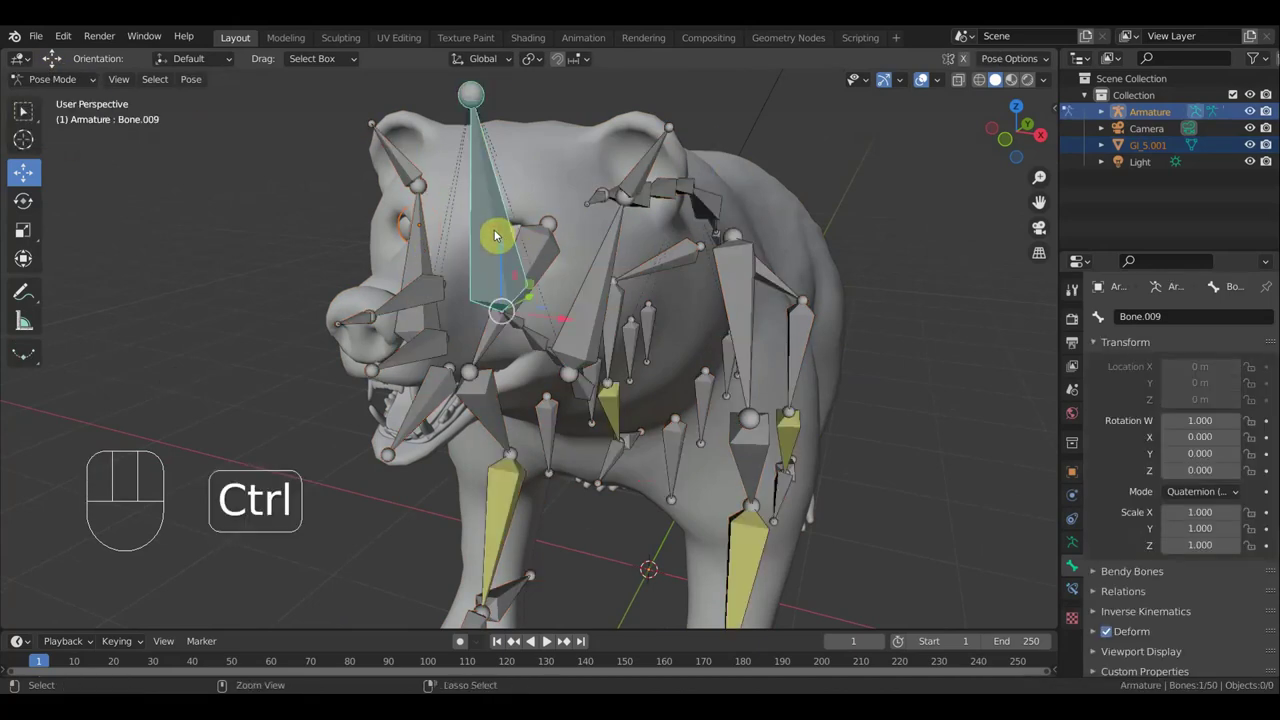
pyautogui.press('ctrl+p')
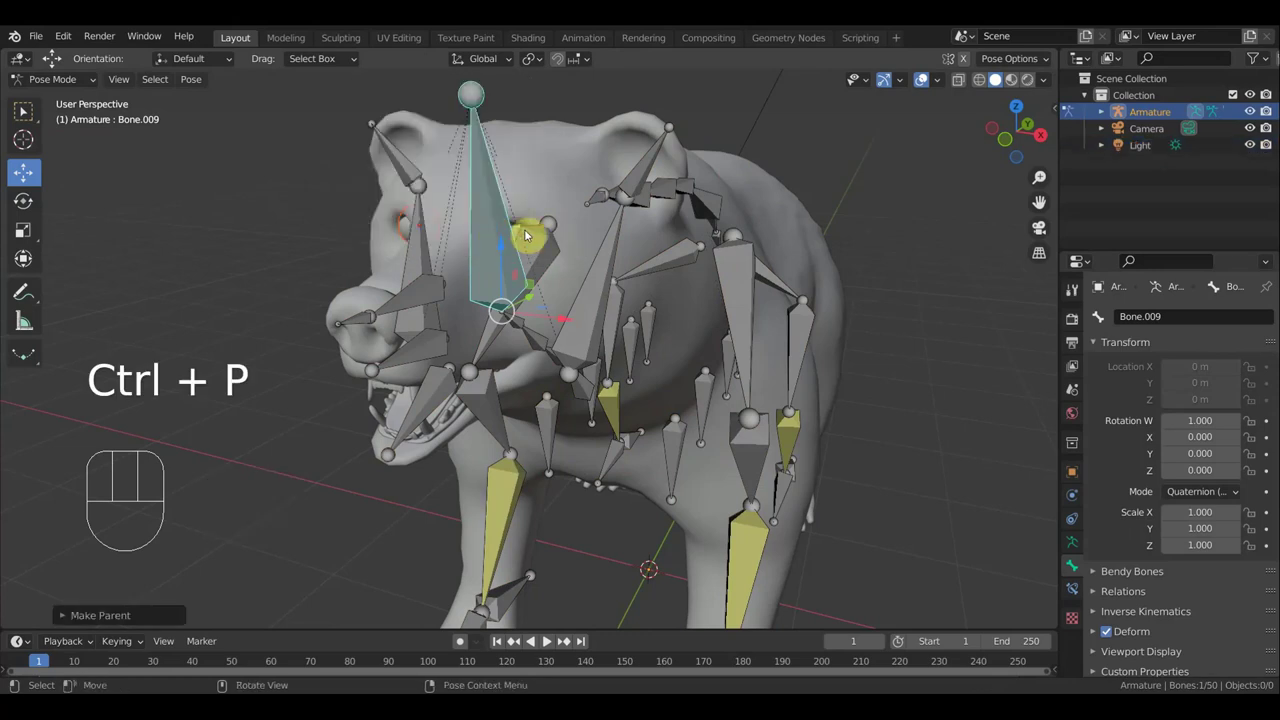
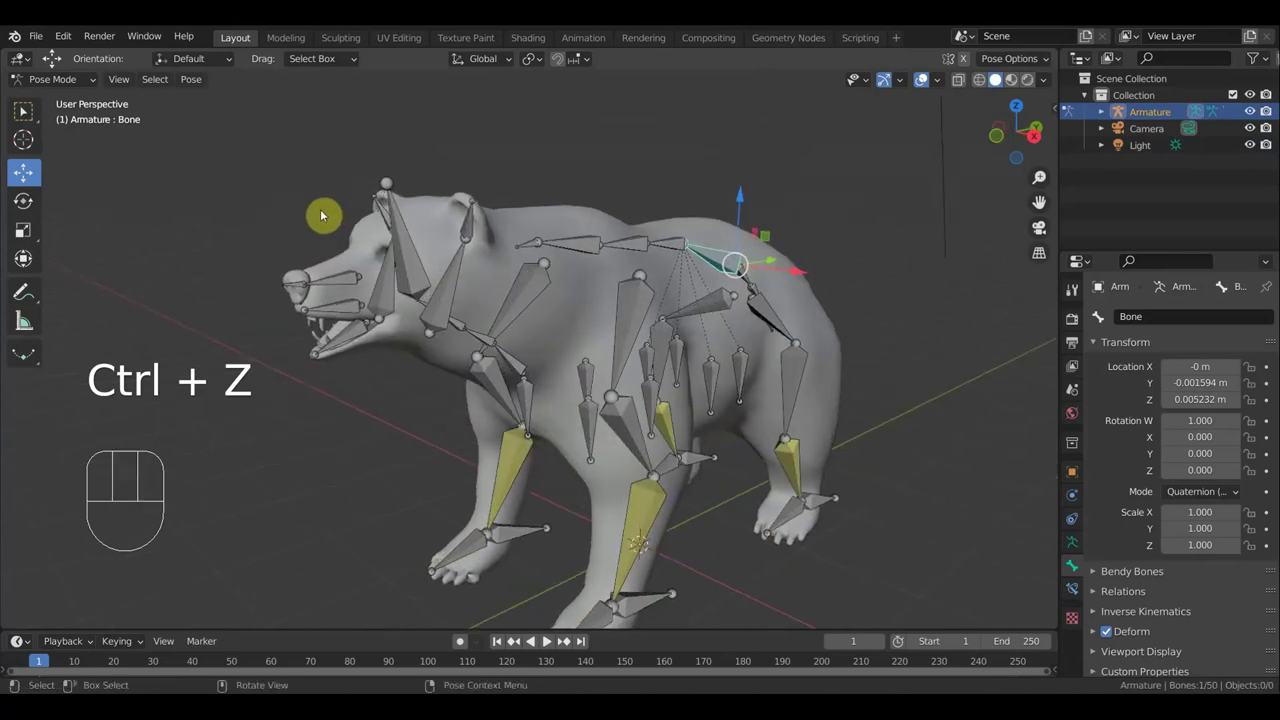
# Return to object mode, zoom in on the head and select the eye object GI_5.001
pyautogui.moveTo(80, 78); pyautogui.dragTo(94, 111)
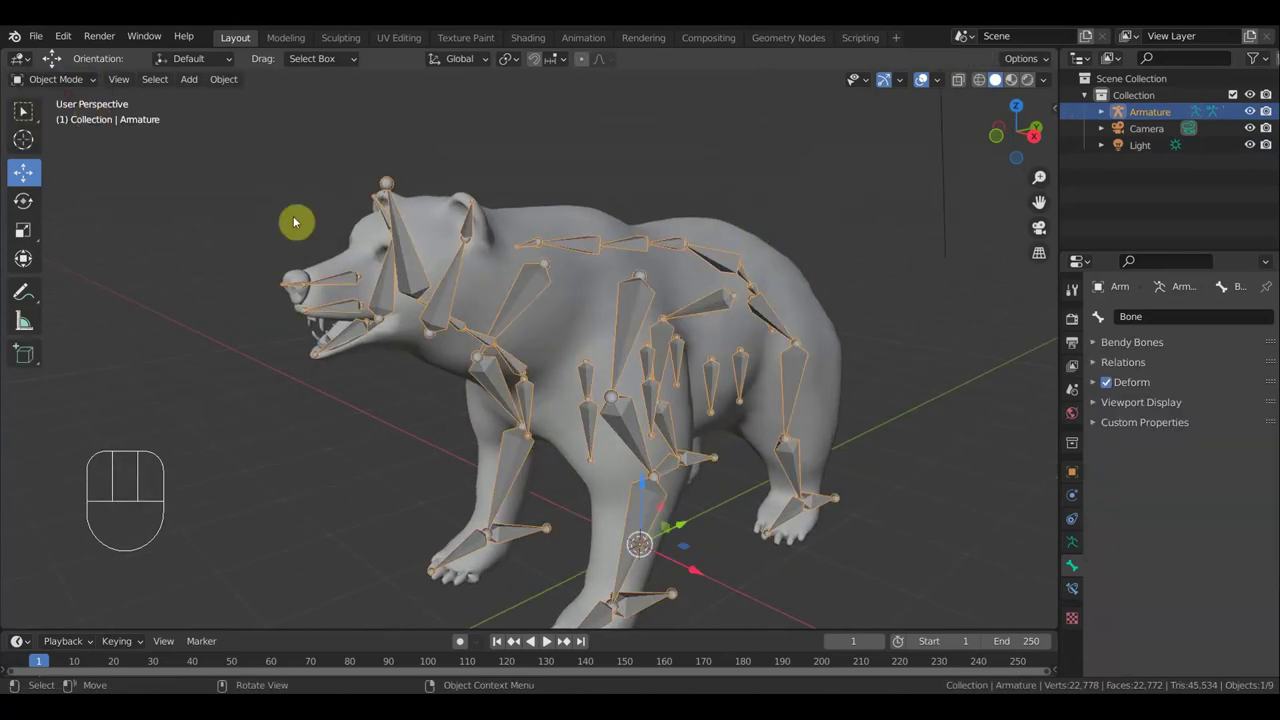
pyautogui.middleClick(351, 248)
pyautogui.moveTo(397, 267); pyautogui.dragTo(445, 275)
pyautogui.click(349, 200)
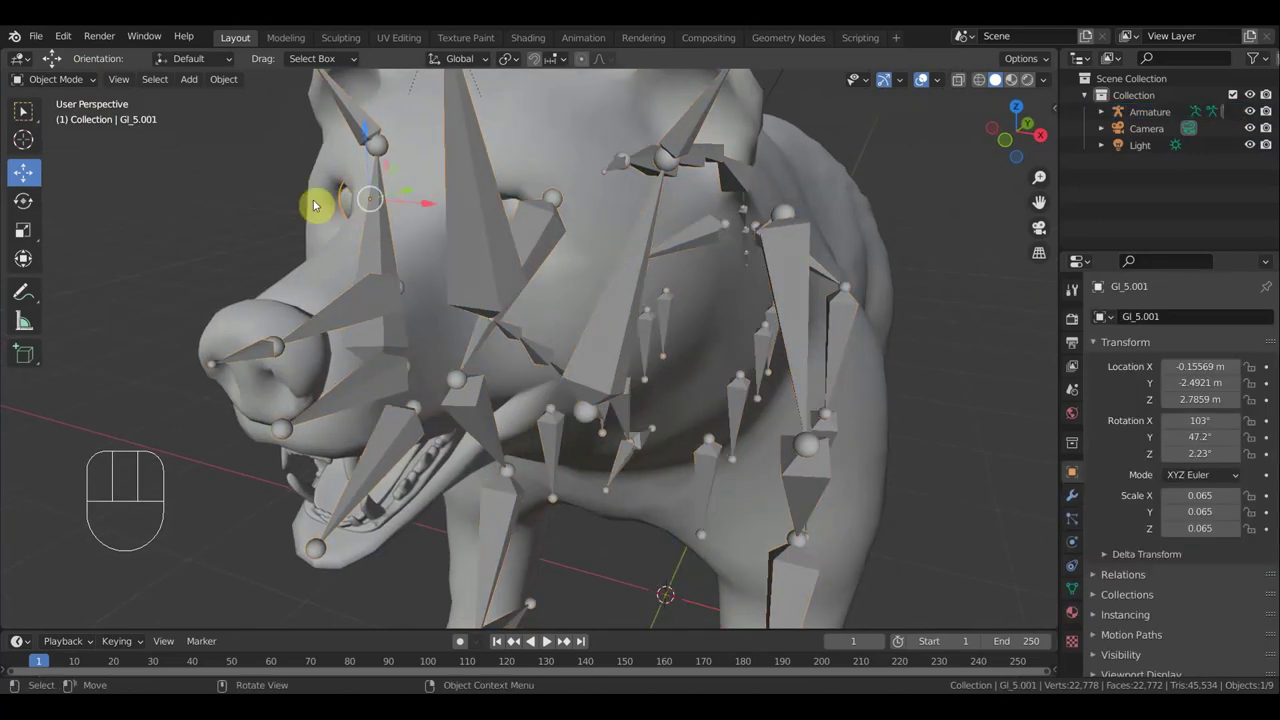
# Enter edit mode on the eye and select all 608 of its vertices
pyautogui.moveTo(67, 78); pyautogui.dragTo(26, 107)
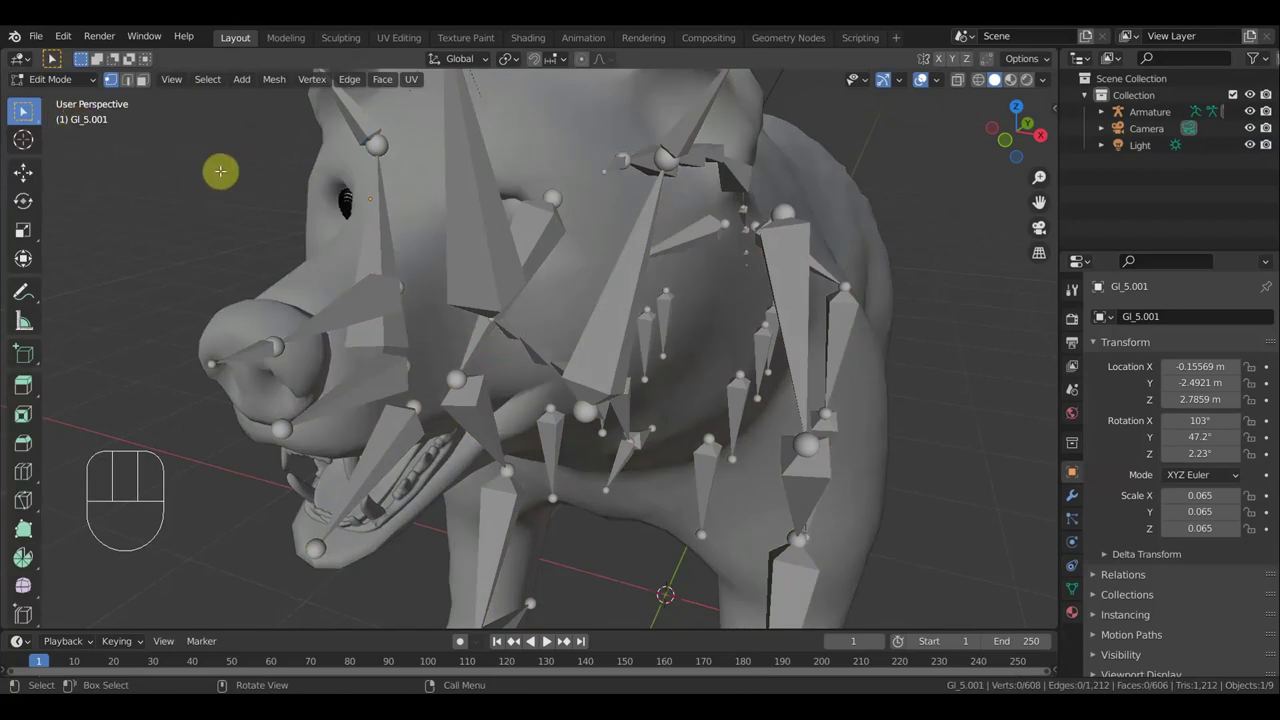
pyautogui.press('a')
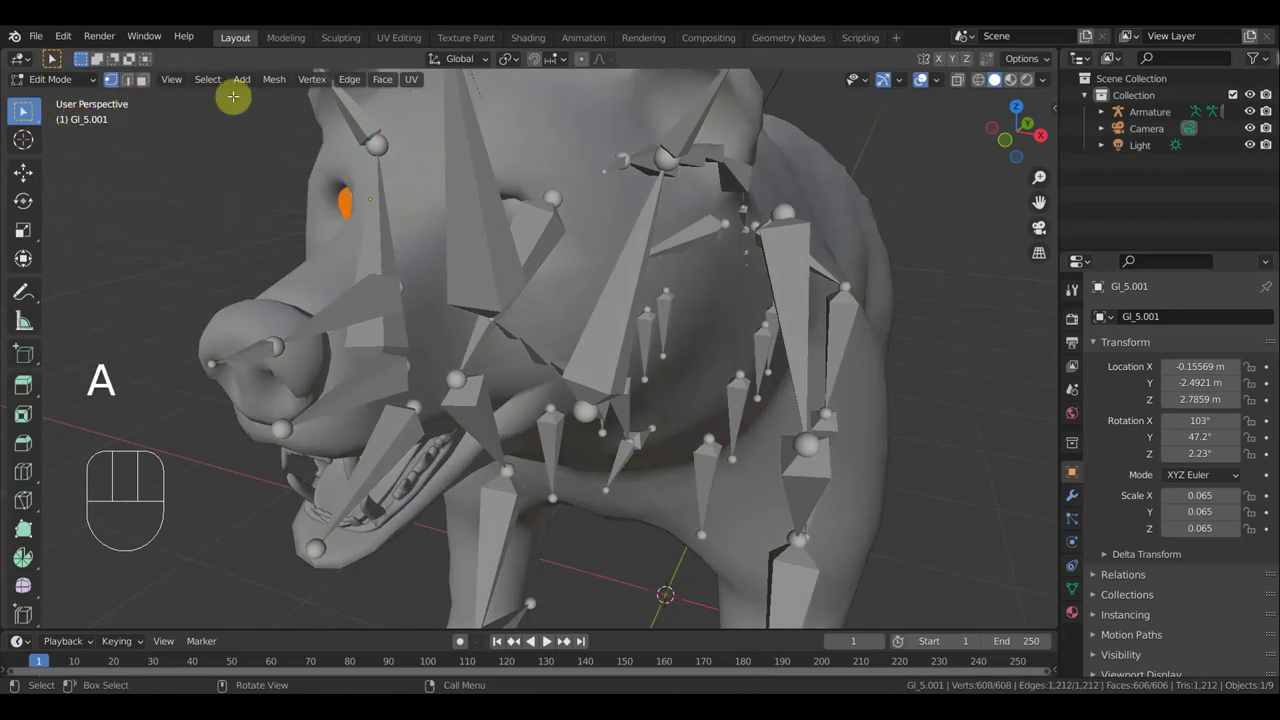
pyautogui.moveTo(26, 107); pyautogui.dragTo(26, 107)
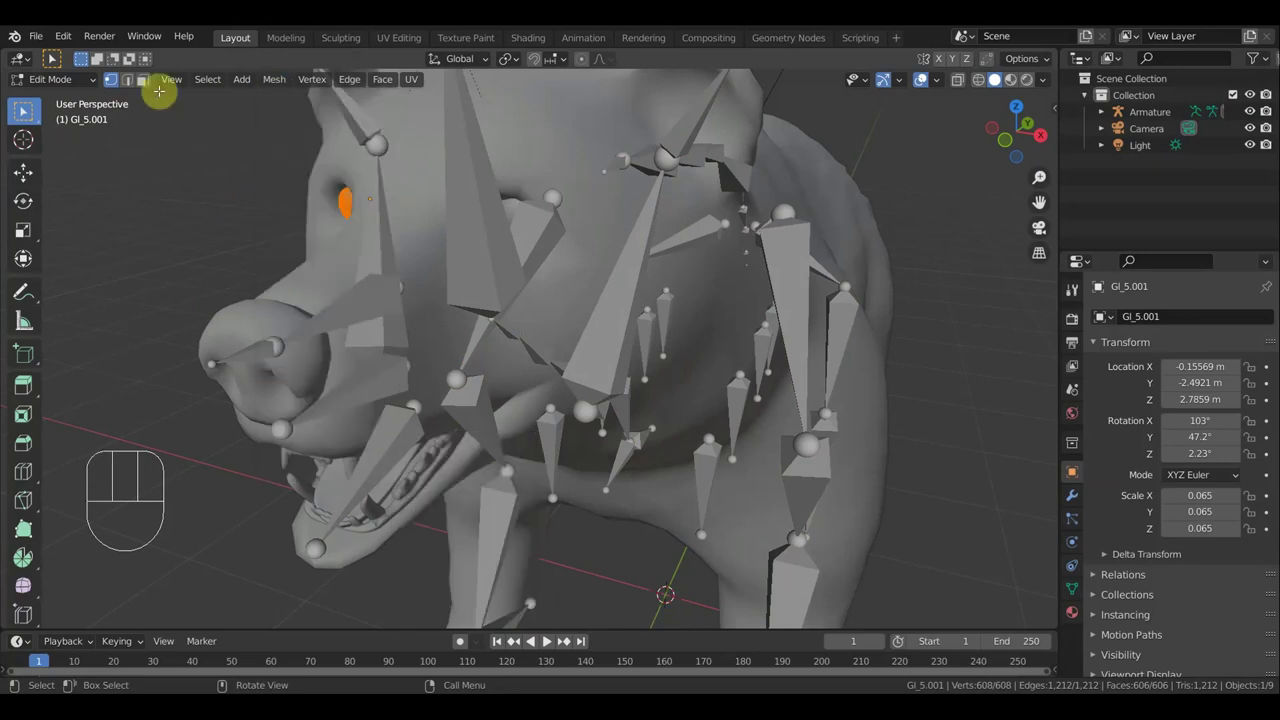
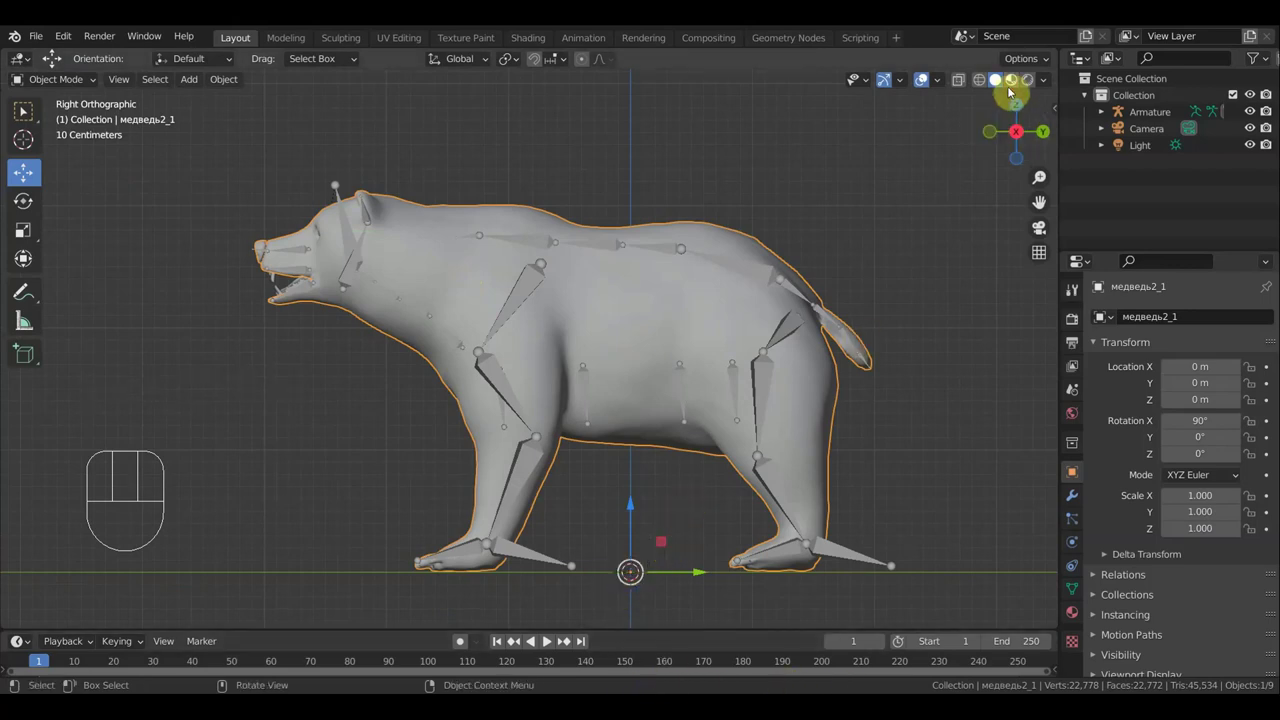
# Orbit the view around the bear to look over its fur-textured body mesh
pyautogui.moveTo(990, 118); pyautogui.dragTo(903, 237)
pyautogui.moveTo(878, 279); pyautogui.dragTo(911, 297)
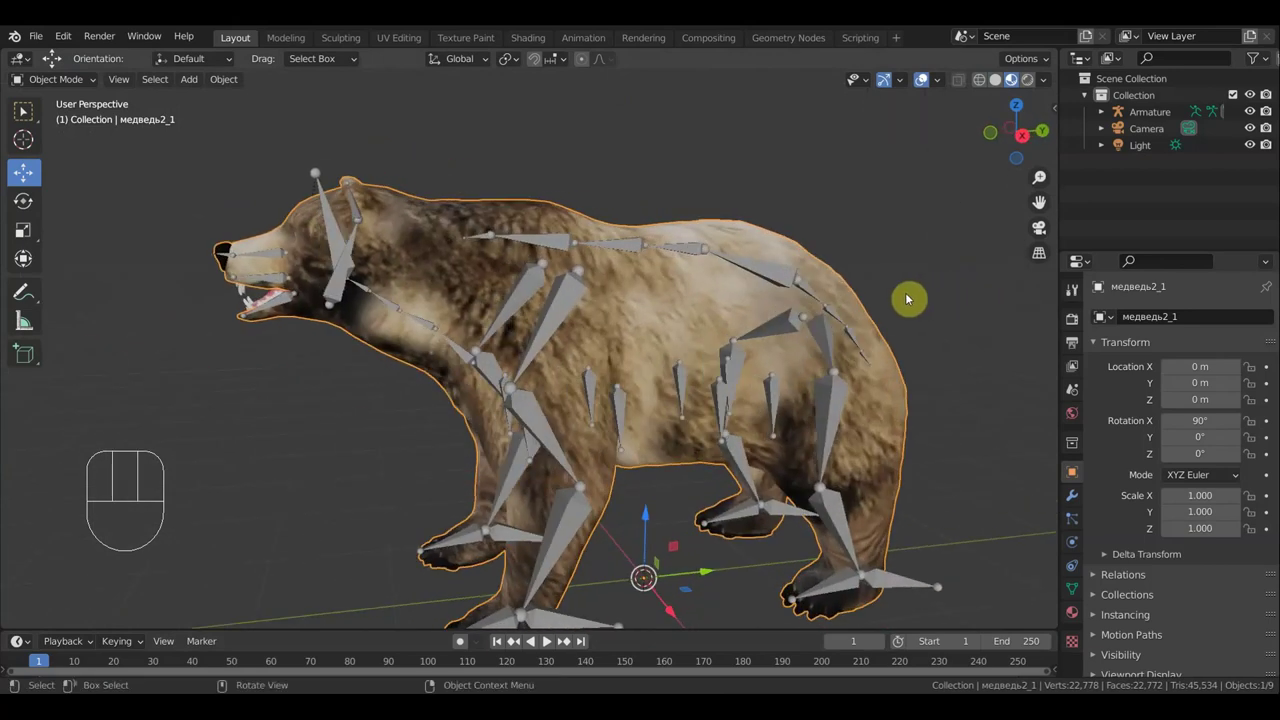
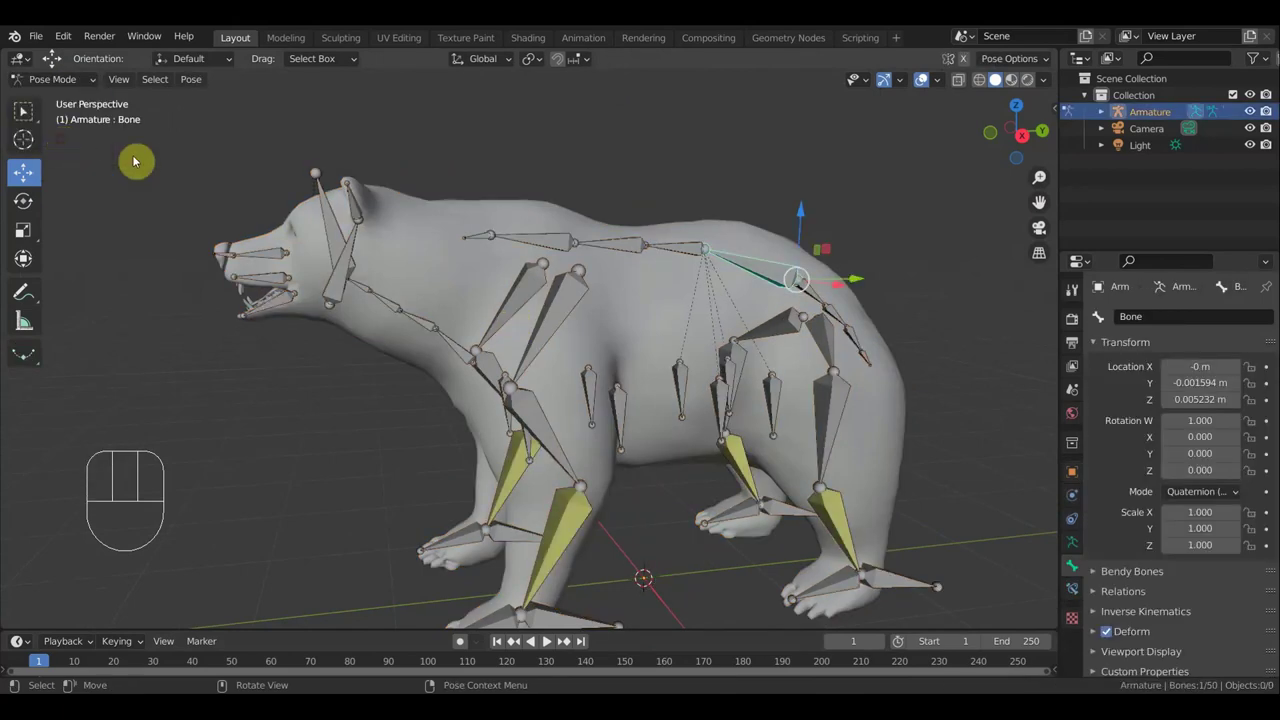
# Show the N side panel to reach the Rig Tools bone widget add-on
pyautogui.press('n')
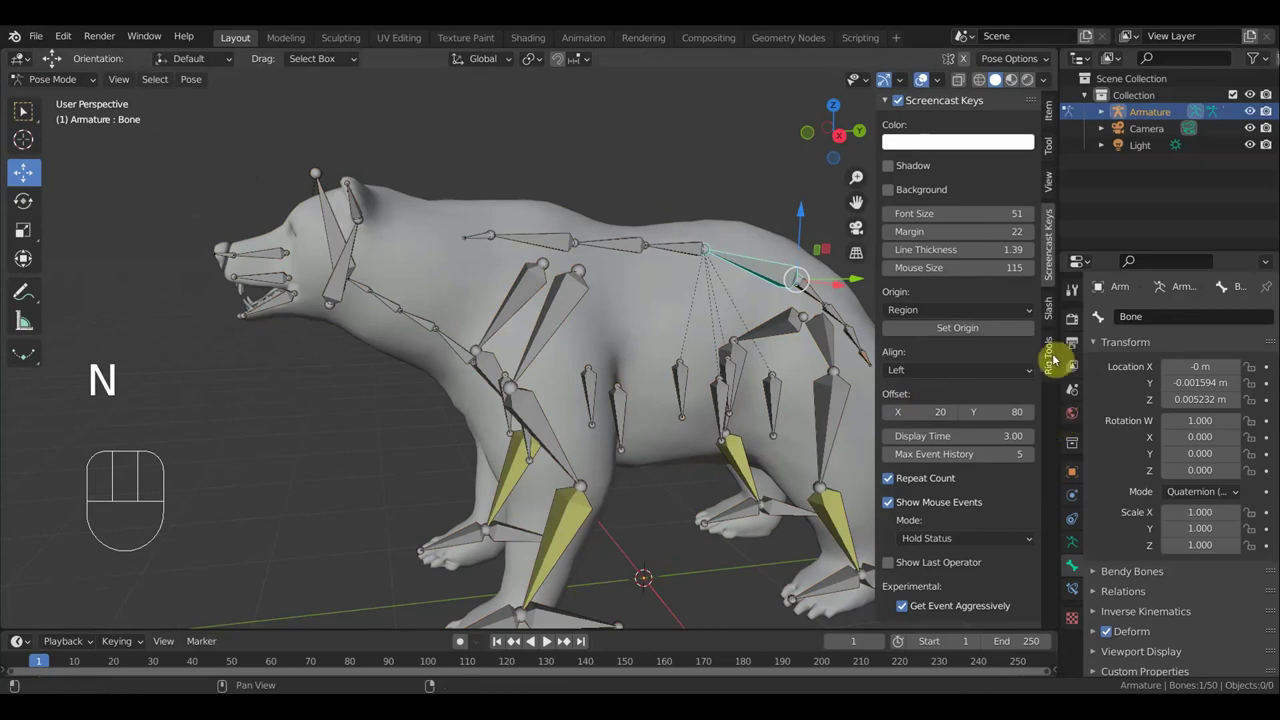
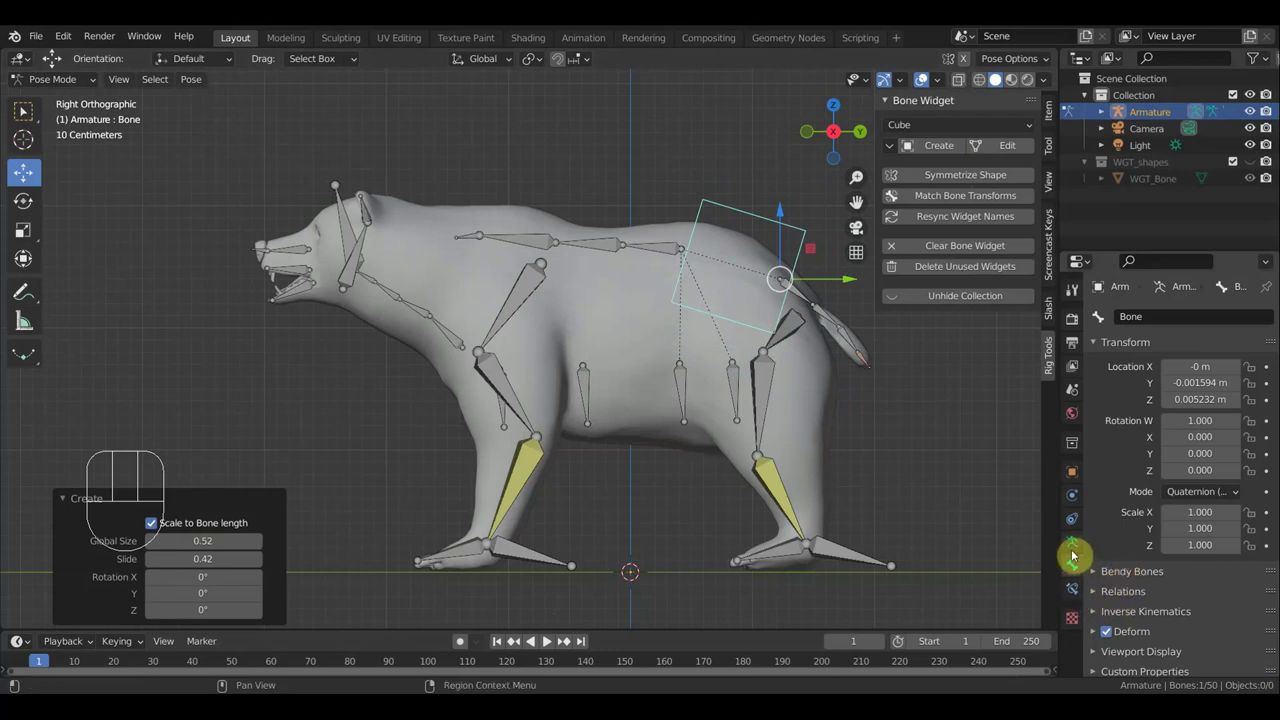
# In the armature's Object Data properties add a new bone group named Group and pick its colour set
pyautogui.click(1078, 591)
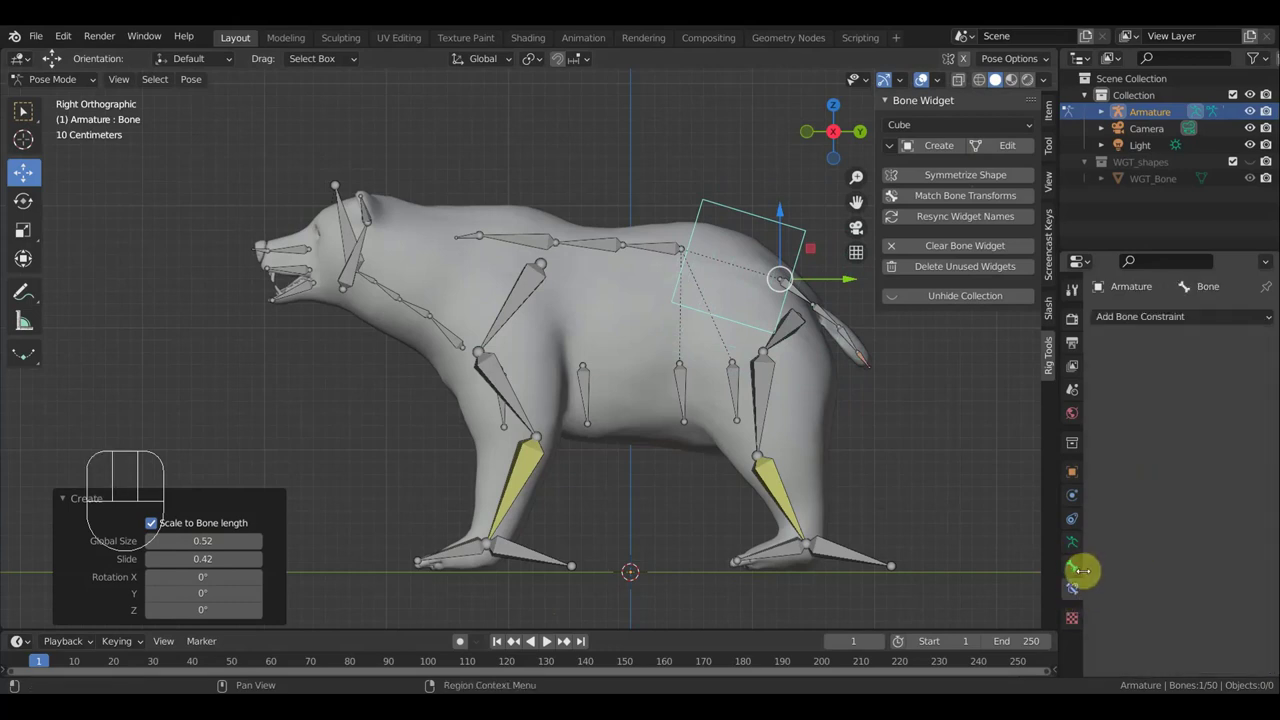
pyautogui.click(1080, 572)
pyautogui.click(1073, 550)
pyautogui.click(1148, 491)
pyautogui.click(1269, 507)
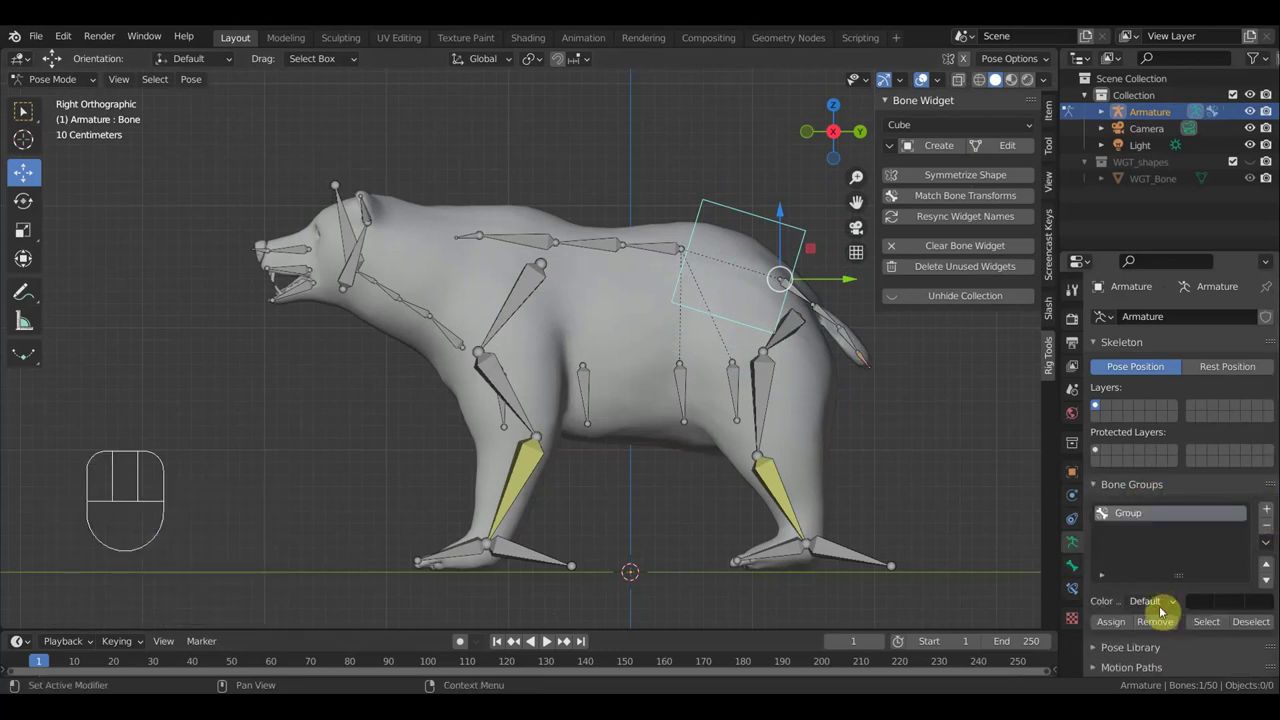
pyautogui.moveTo(1168, 609); pyautogui.dragTo(963, 577)
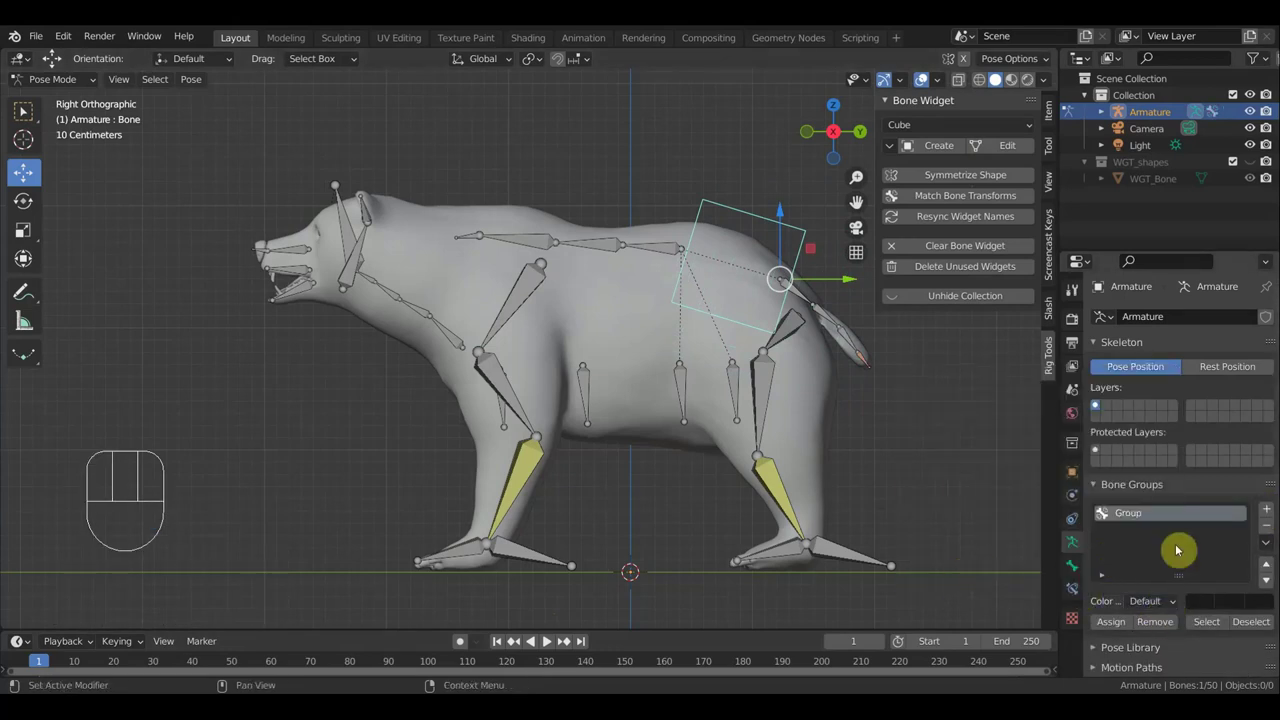
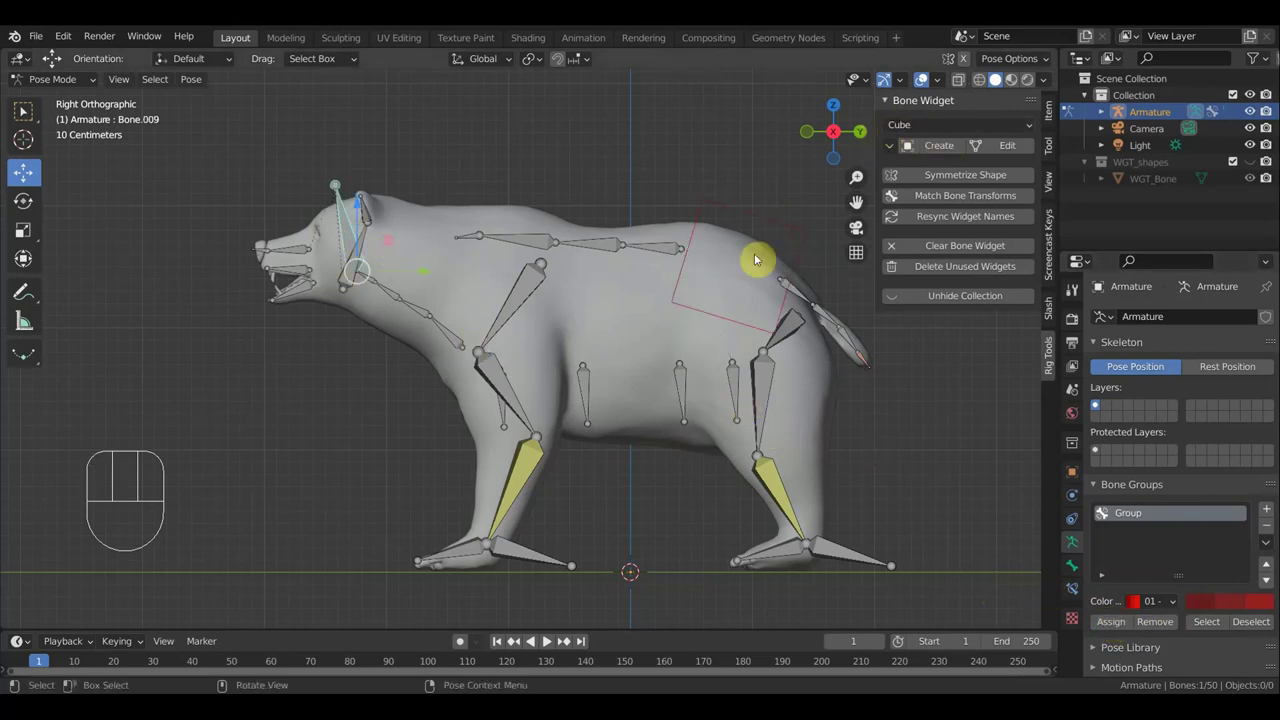
# Give the foot control bones cube widgets and set Group's colour set to 01 red theme
pyautogui.moveTo(593, 588); pyautogui.dragTo(535, 541)
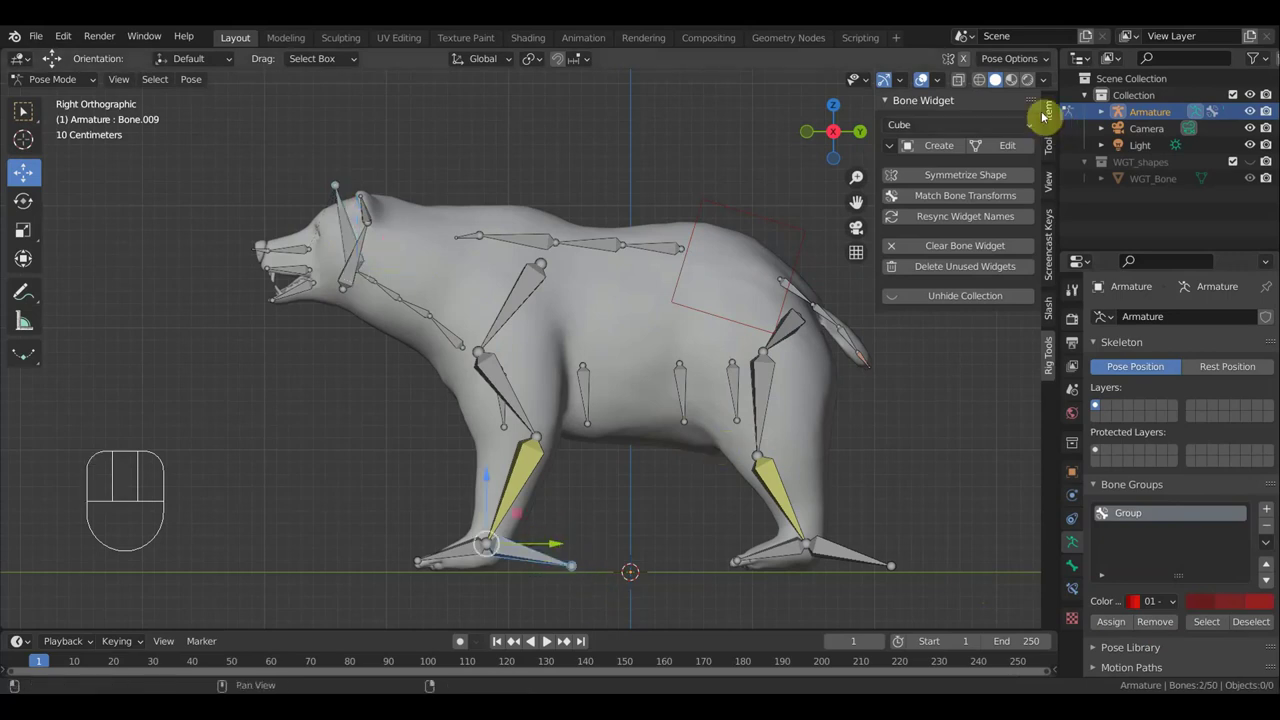
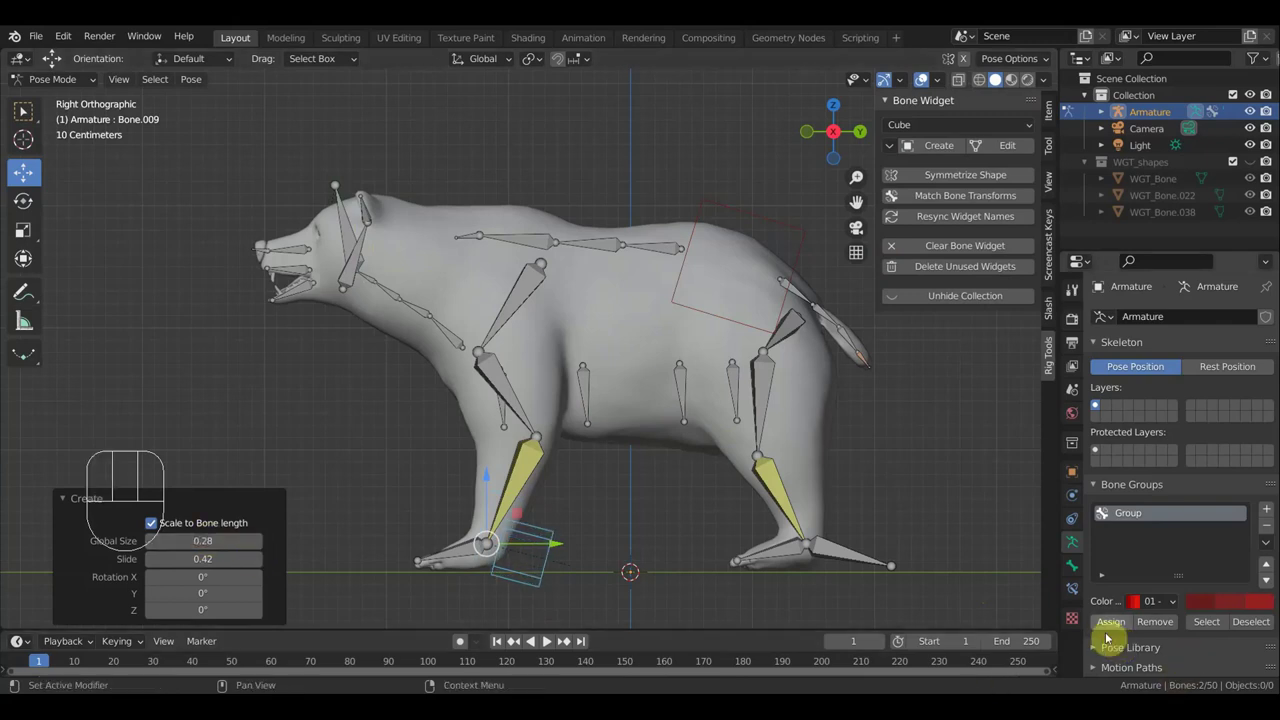
pyautogui.click(1109, 624)
pyautogui.moveTo(869, 564); pyautogui.dragTo(859, 542)
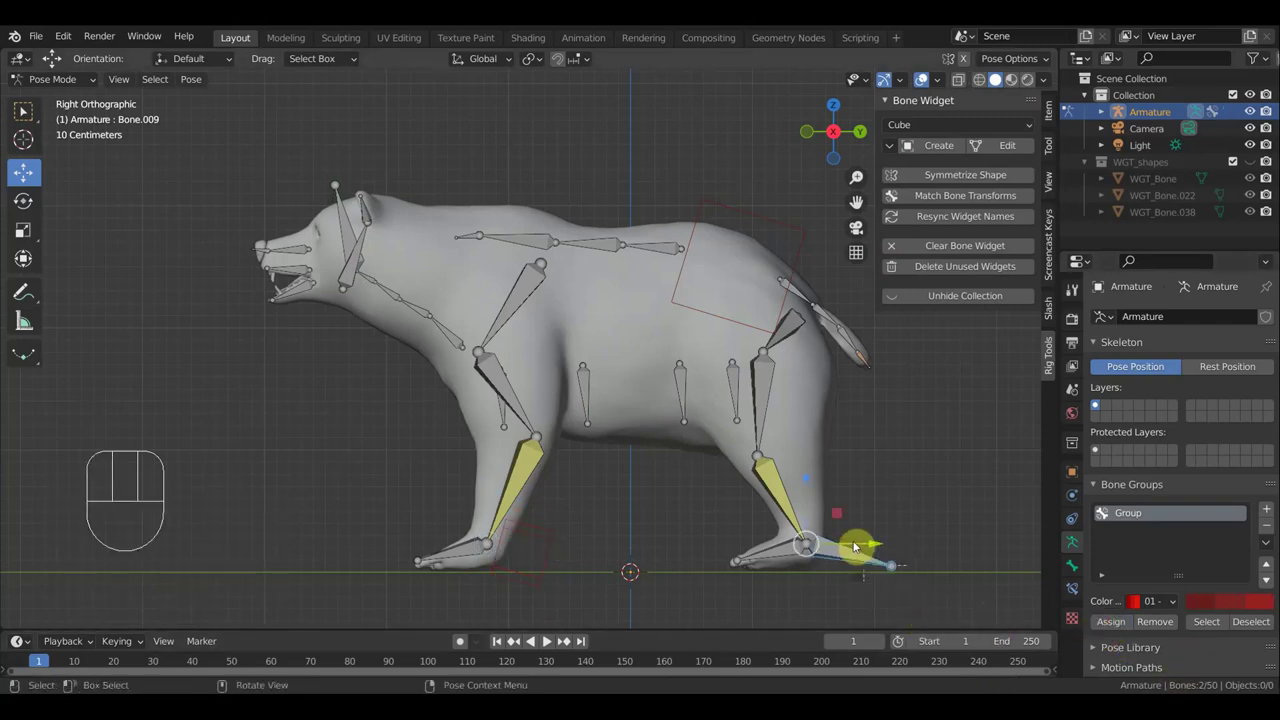
pyautogui.click(942, 144)
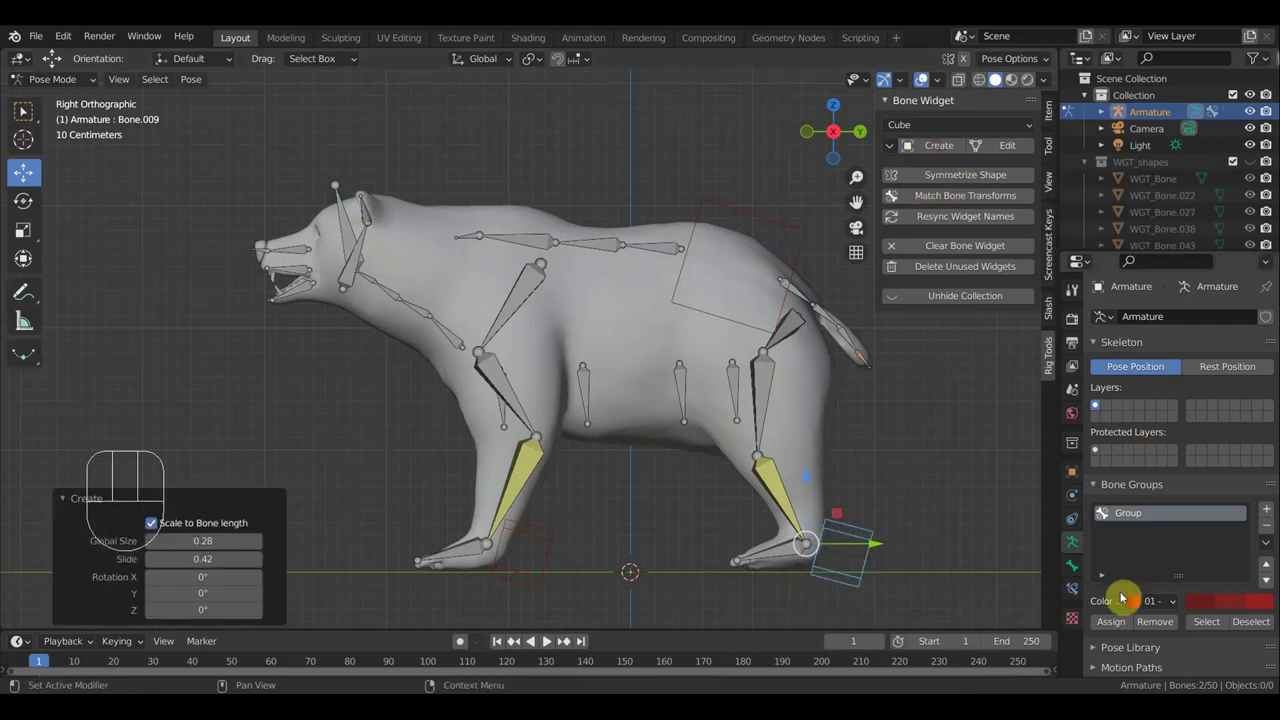
pyautogui.click(1119, 624)
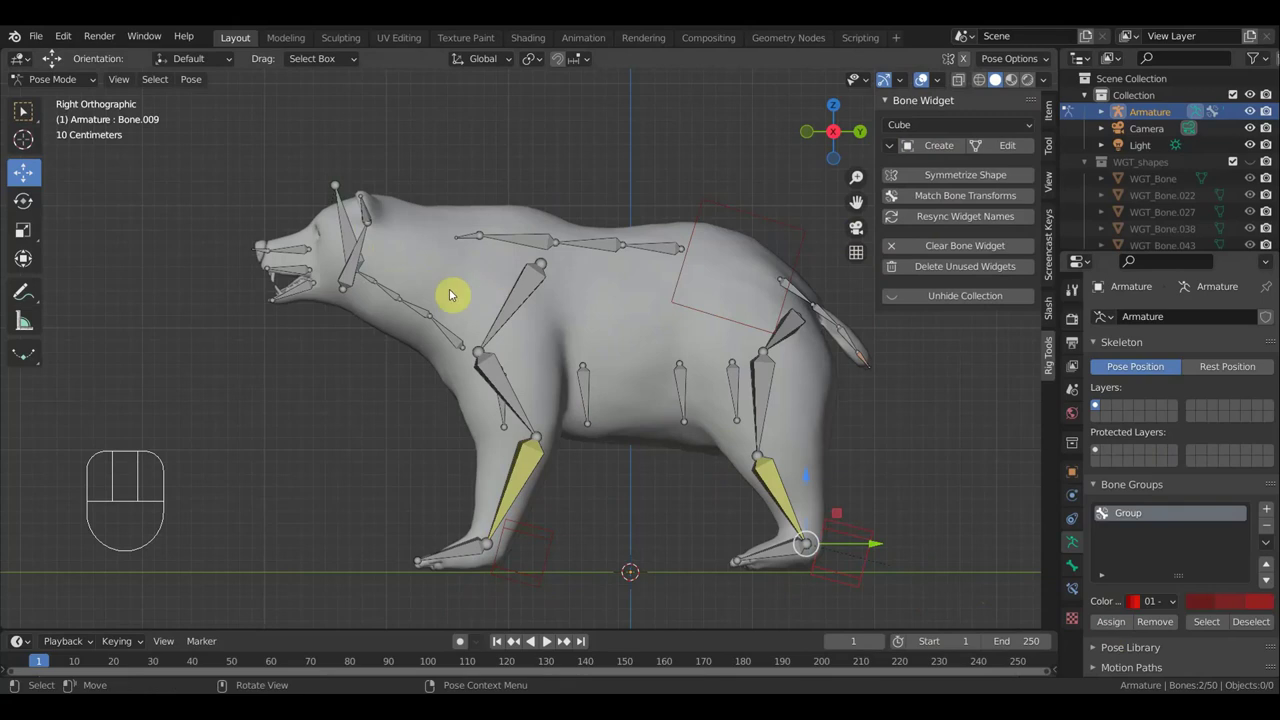
# Shift-select the head, two neck bones and the spine bones along the back for the group
pyautogui.moveTo(354, 236); pyautogui.dragTo(442, 221)
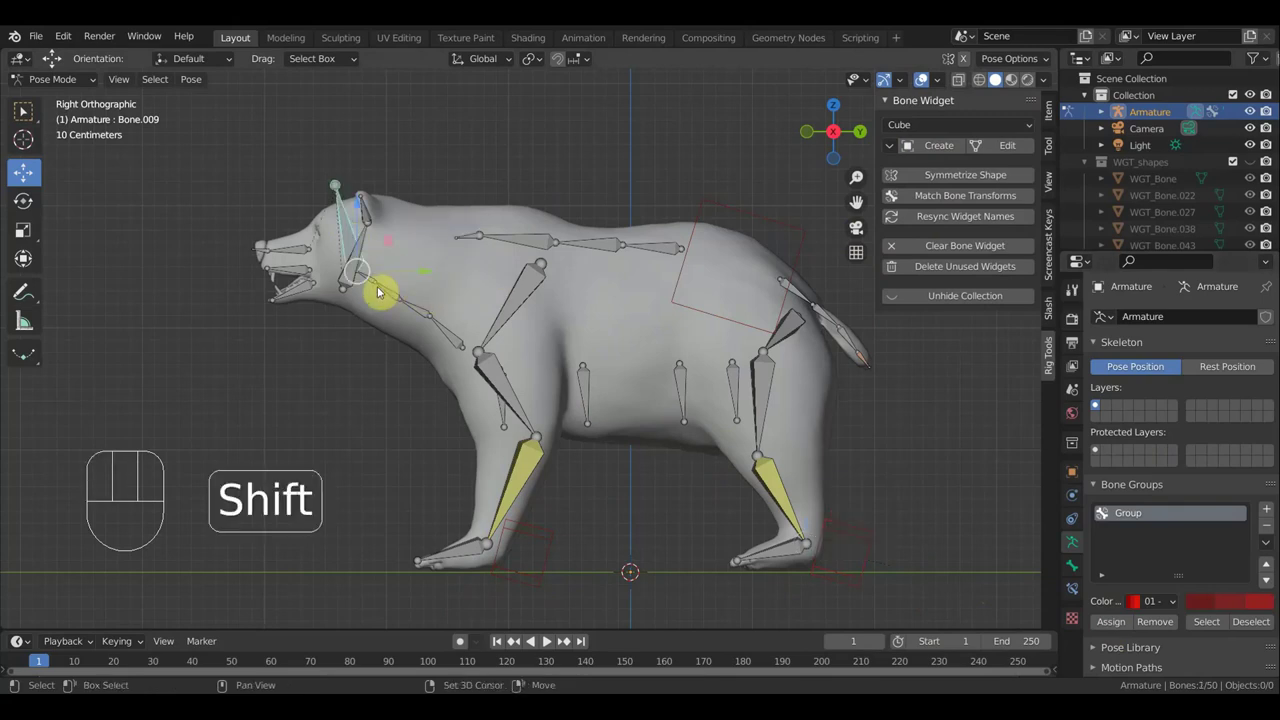
pyautogui.moveTo(374, 280); pyautogui.dragTo(397, 295)
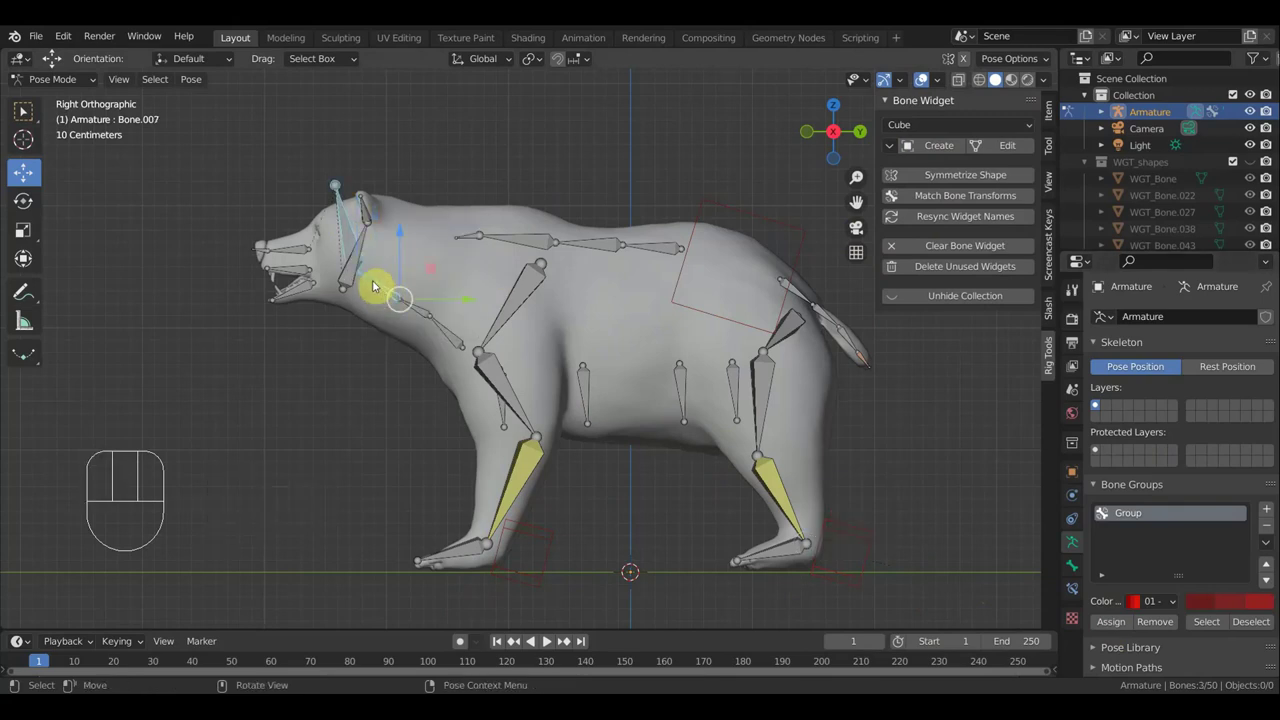
pyautogui.moveTo(420, 310); pyautogui.dragTo(454, 333)
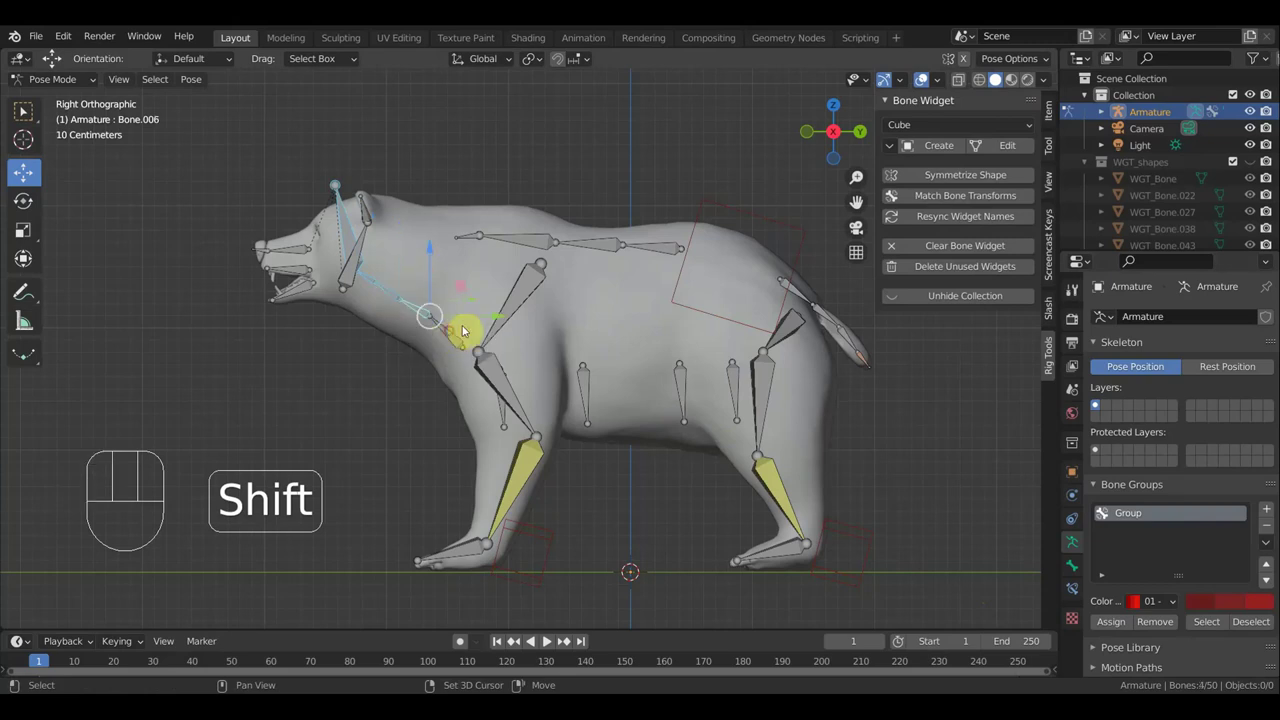
pyautogui.moveTo(528, 242); pyautogui.dragTo(590, 244)
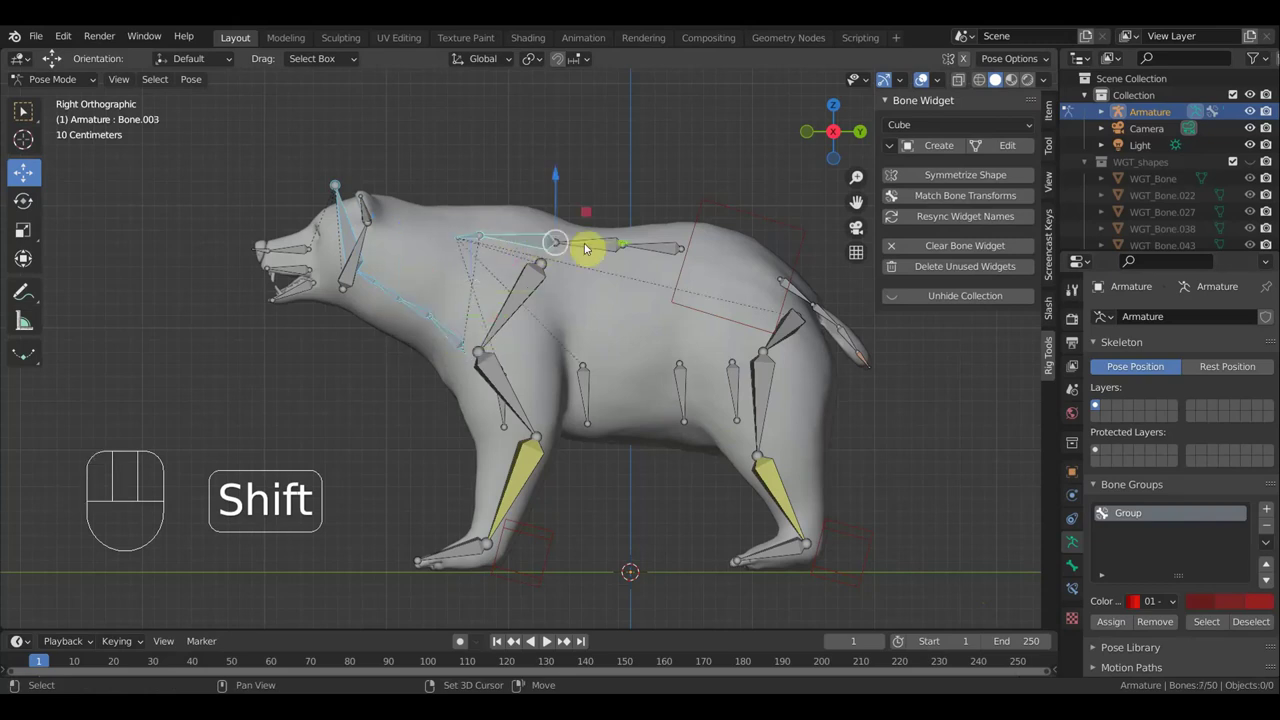
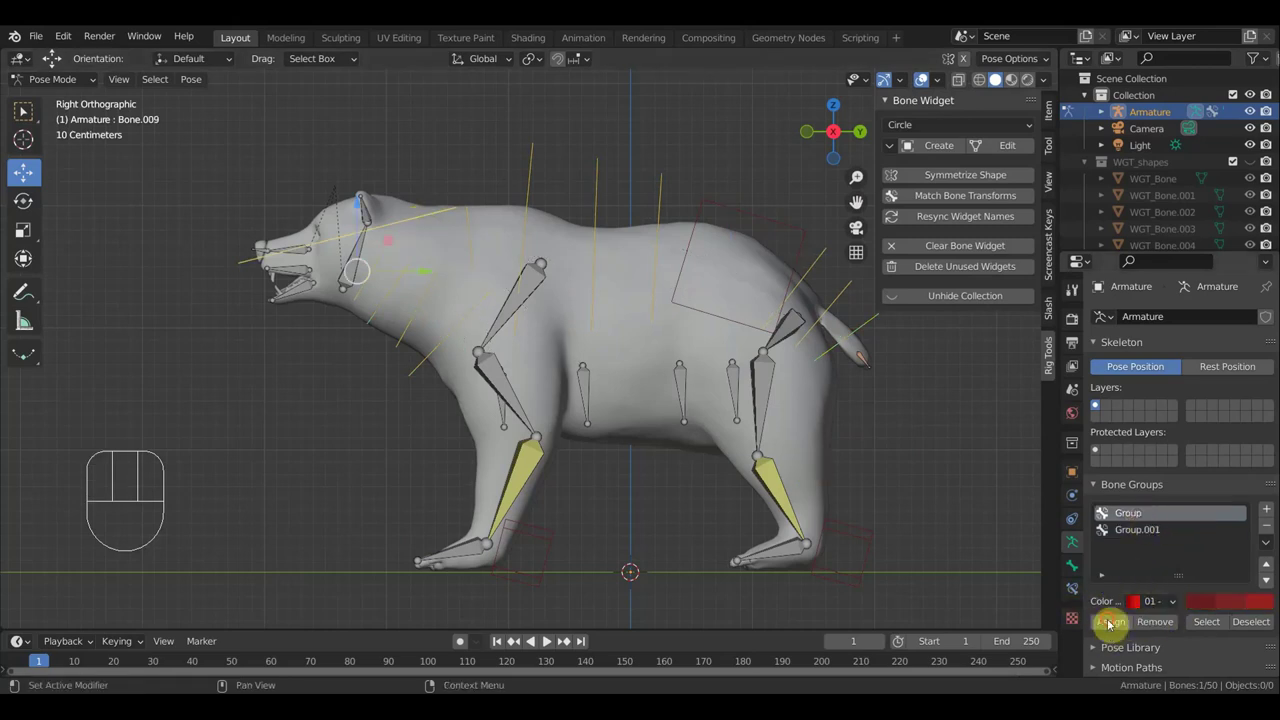
# Assign the selected spine bones to the red group, then select the tail bone
pyautogui.click(1112, 621)
pyautogui.moveTo(867, 362); pyautogui.dragTo(944, 234)
# Choose Cube in Bone Widget and create the cube control on tail bone Bone.017
pyautogui.moveTo(950, 125); pyautogui.dragTo(940, 186)
pyautogui.click(949, 151)
pyautogui.click(1106, 620)
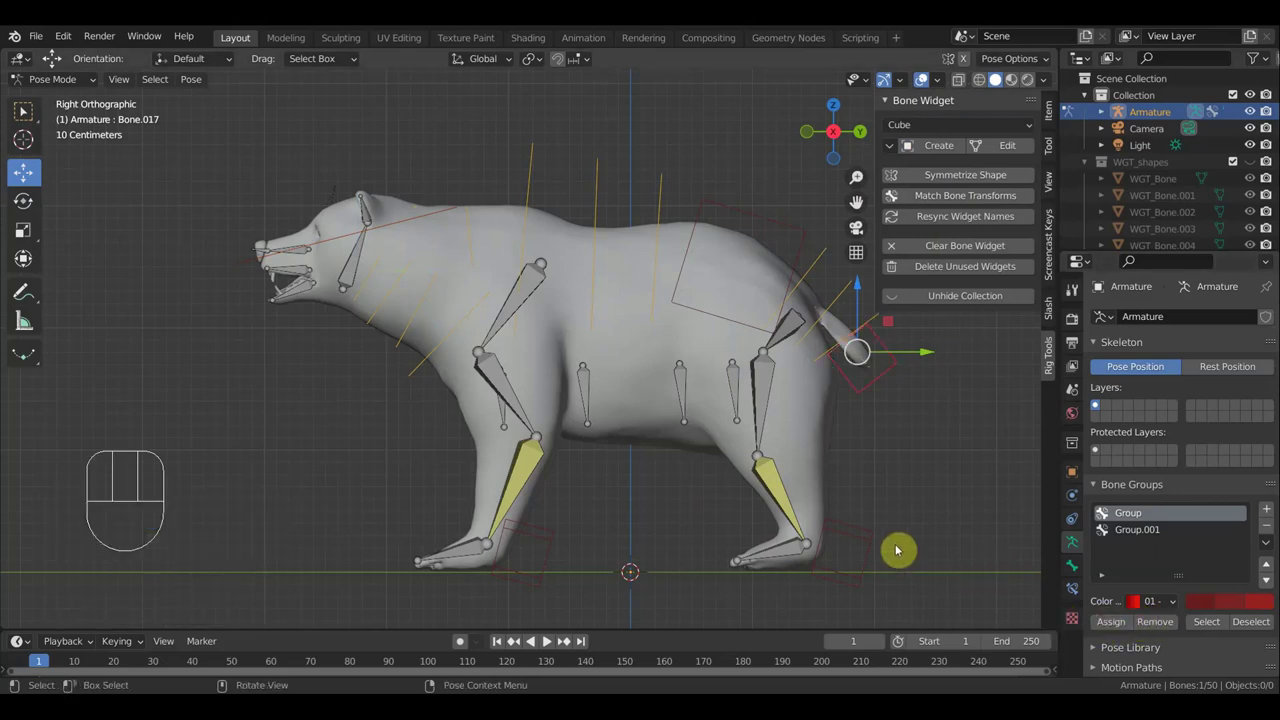
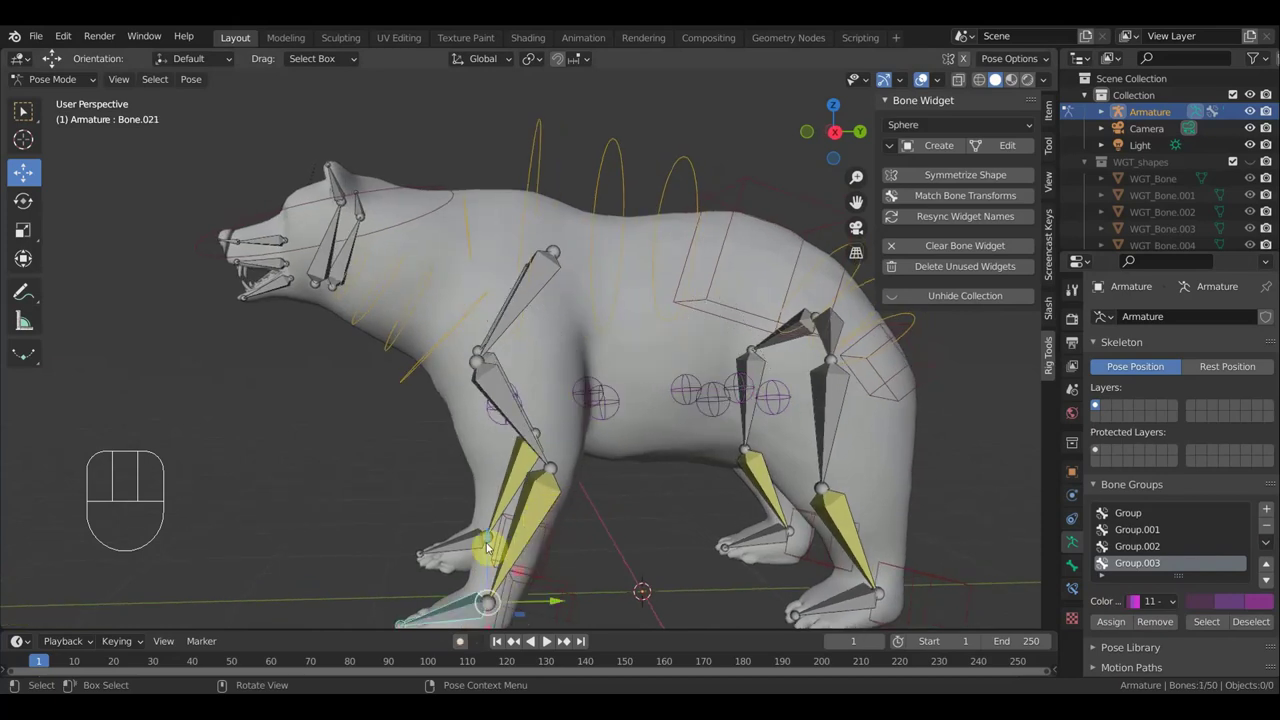
# Orbit around the bear and Shift-select all 15 leg bones across the four legs
pyautogui.moveTo(461, 539); pyautogui.dragTo(522, 485)
pyautogui.moveTo(524, 472); pyautogui.dragTo(539, 494)
pyautogui.moveTo(540, 494); pyautogui.dragTo(528, 415)
pyautogui.moveTo(510, 317); pyautogui.dragTo(554, 330)
pyautogui.moveTo(554, 330); pyautogui.dragTo(559, 312)
pyautogui.click(541, 281)
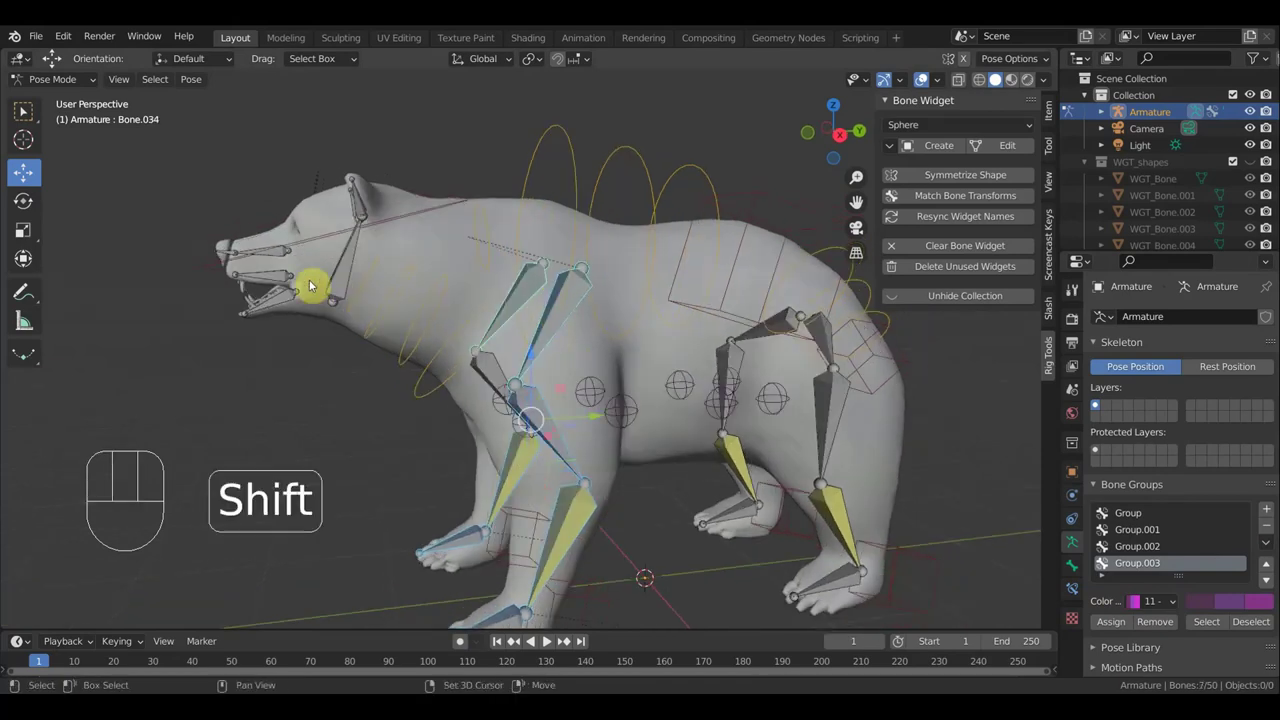
pyautogui.middleClick(610, 412)
pyautogui.moveTo(803, 497); pyautogui.dragTo(776, 503)
pyautogui.moveTo(708, 529); pyautogui.dragTo(719, 493)
pyautogui.click(702, 390)
pyautogui.moveTo(700, 342); pyautogui.dragTo(718, 352)
pyautogui.middleClick(703, 362)
pyautogui.moveTo(696, 357); pyautogui.dragTo(673, 361)
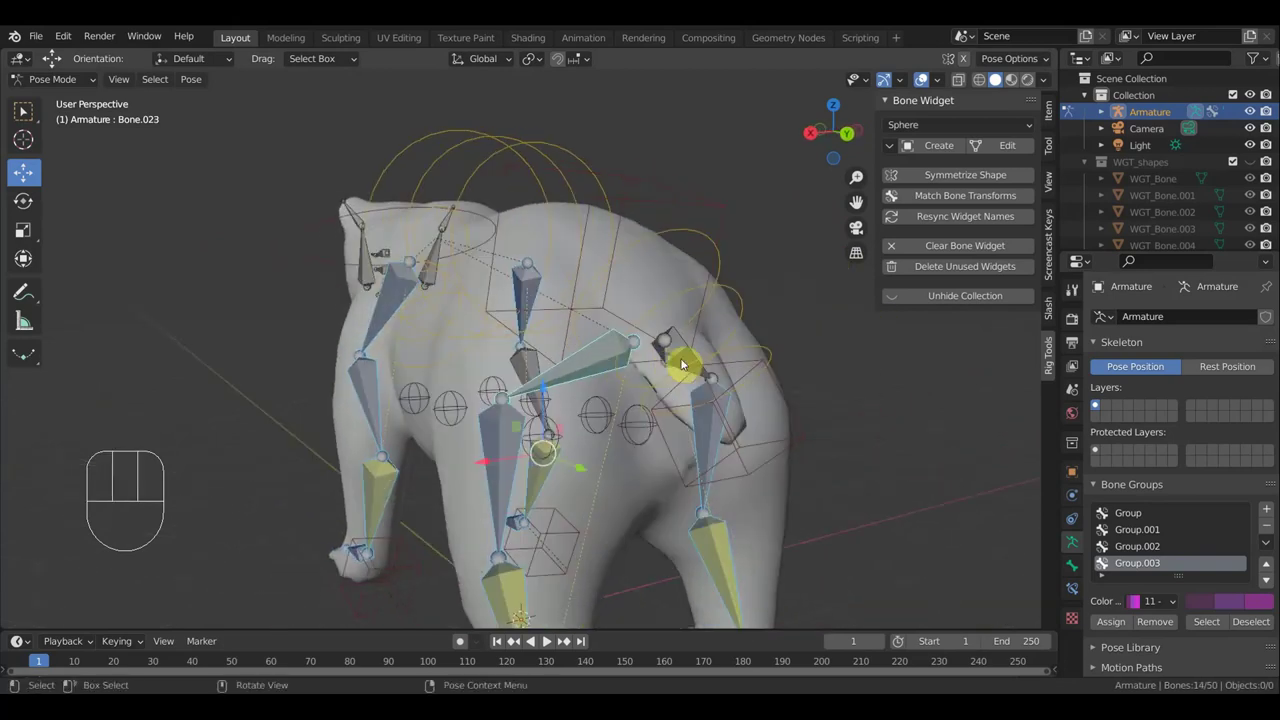
pyautogui.click(684, 348)
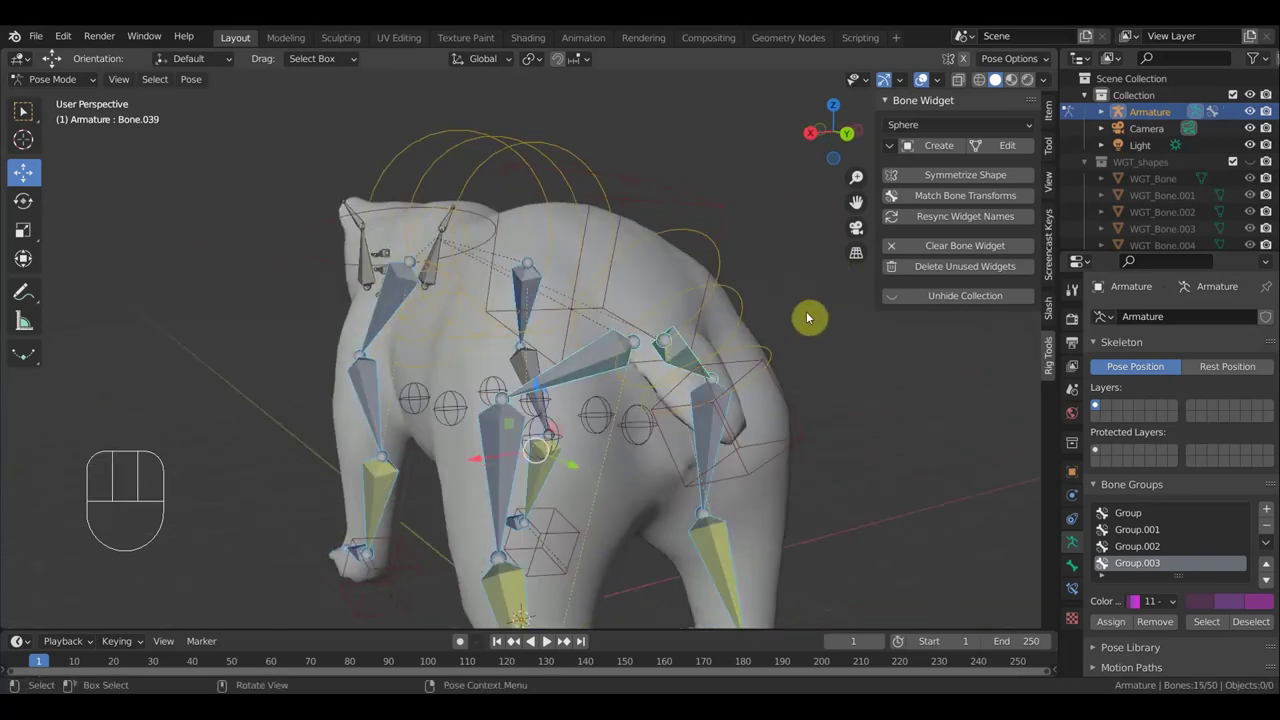
pyautogui.moveTo(740, 435); pyautogui.dragTo(939, 522)
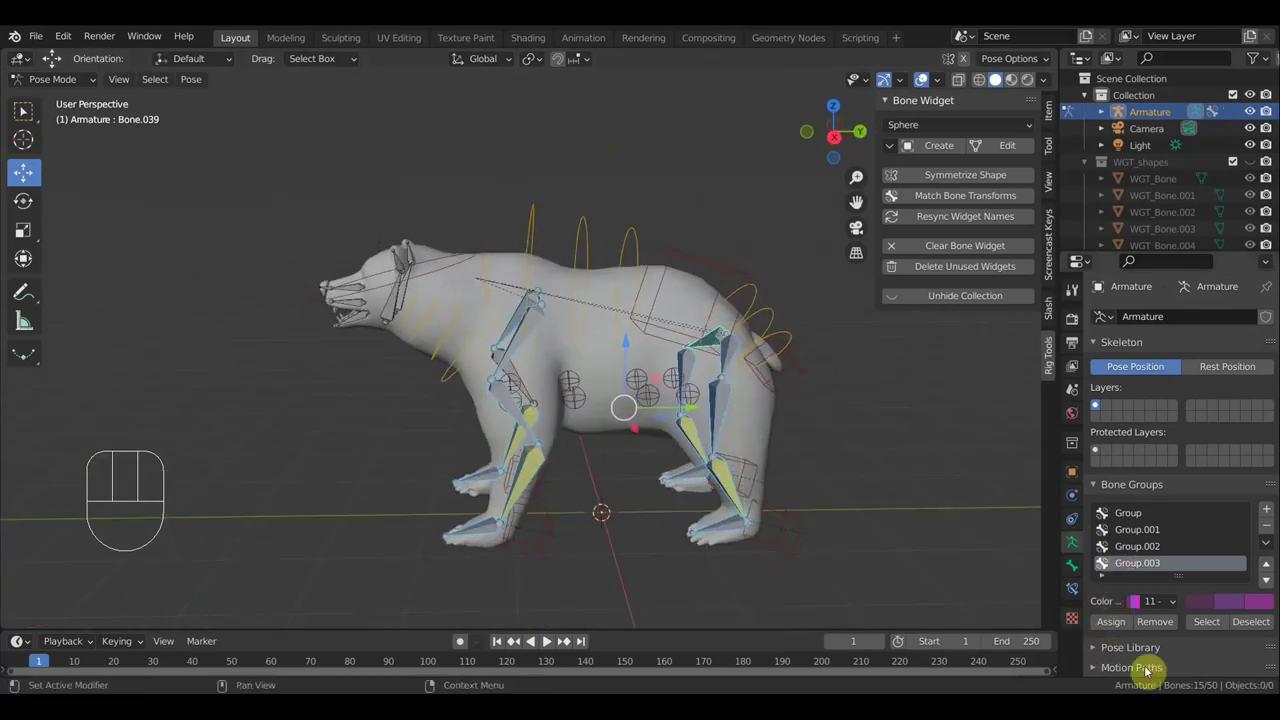
pyautogui.moveTo(1256, 639); pyautogui.dragTo(1200, 577)
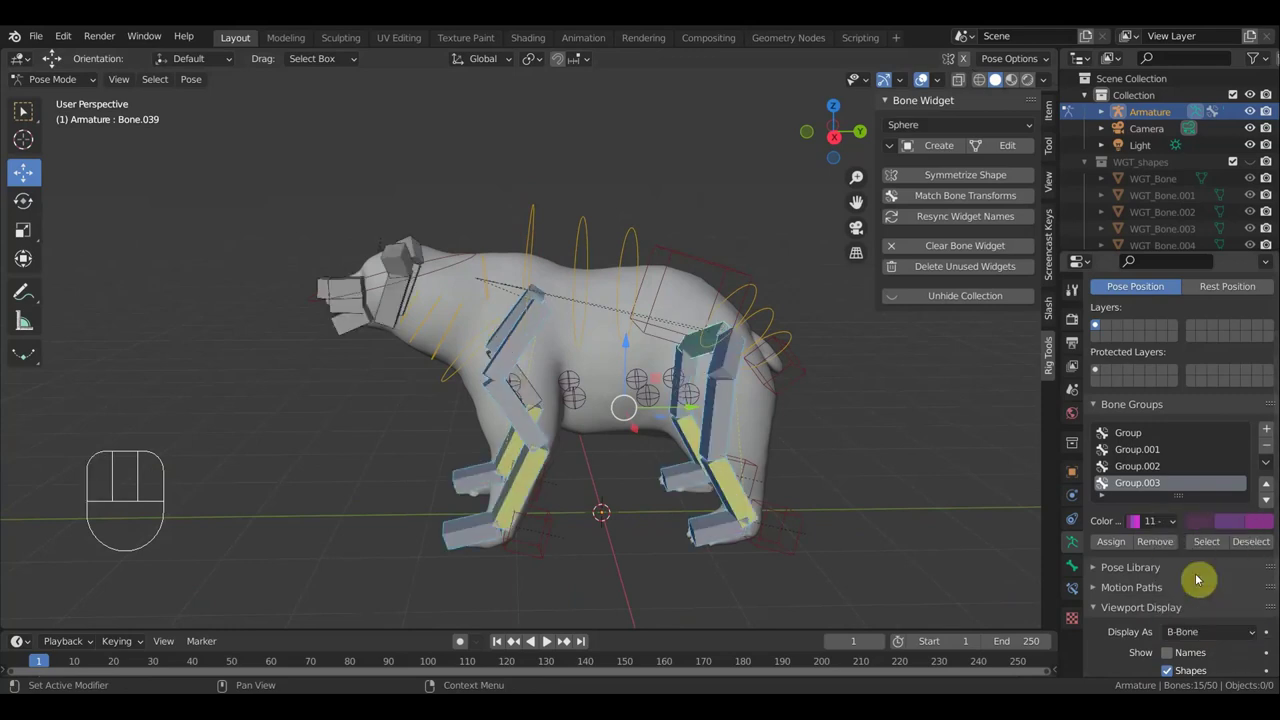
pyautogui.moveTo(922, 539); pyautogui.dragTo(903, 528)
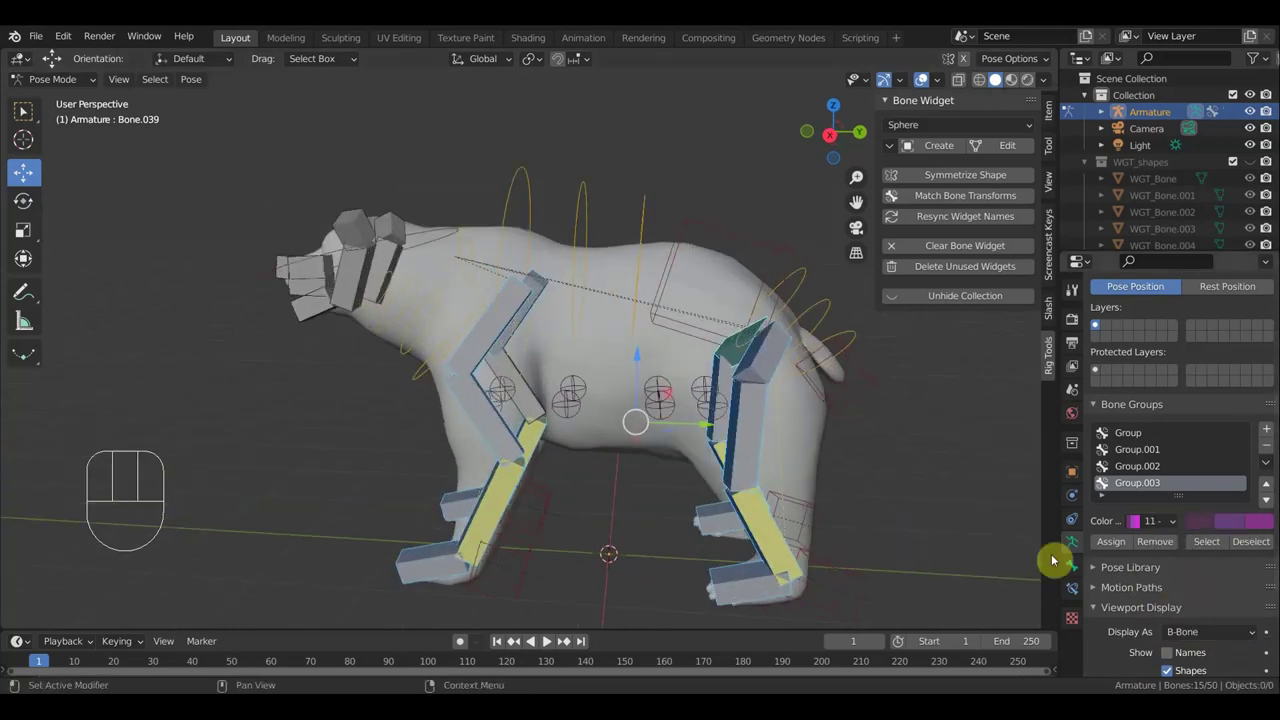
pyautogui.moveTo(1236, 637); pyautogui.dragTo(1199, 599)
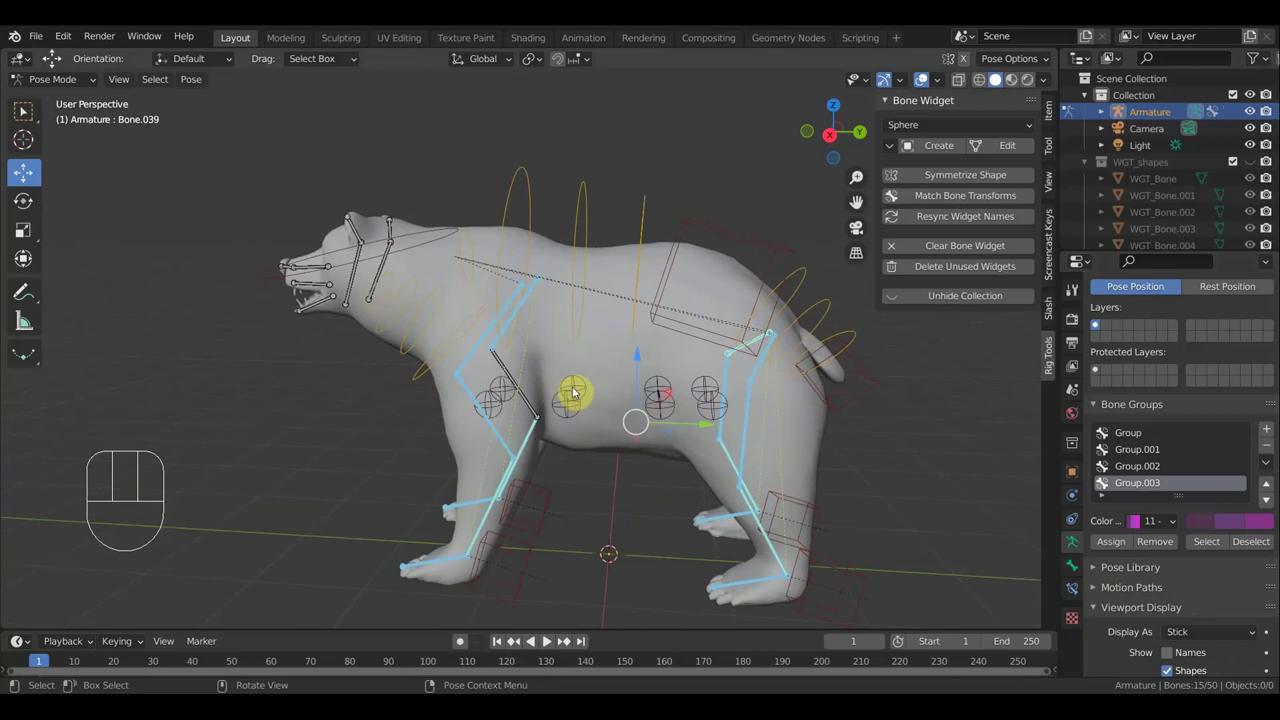
pyautogui.moveTo(1232, 633); pyautogui.dragTo(1202, 563)
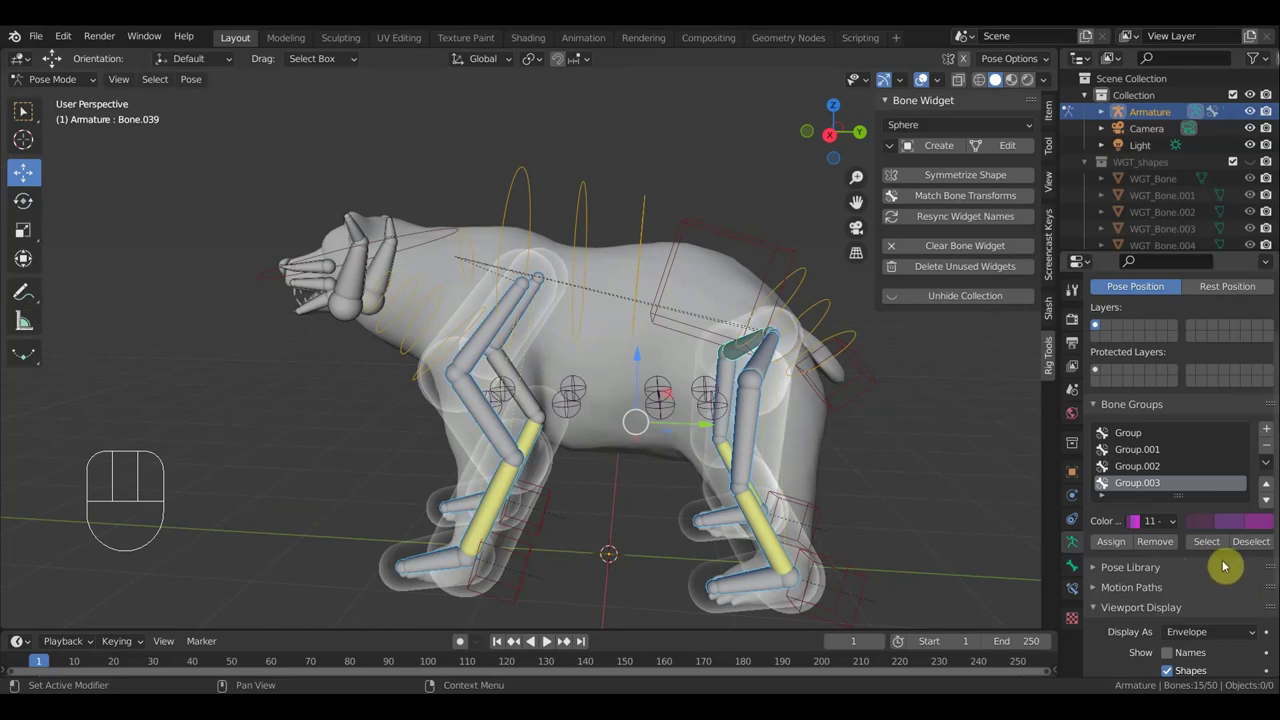
pyautogui.moveTo(1233, 632); pyautogui.dragTo(1216, 624)
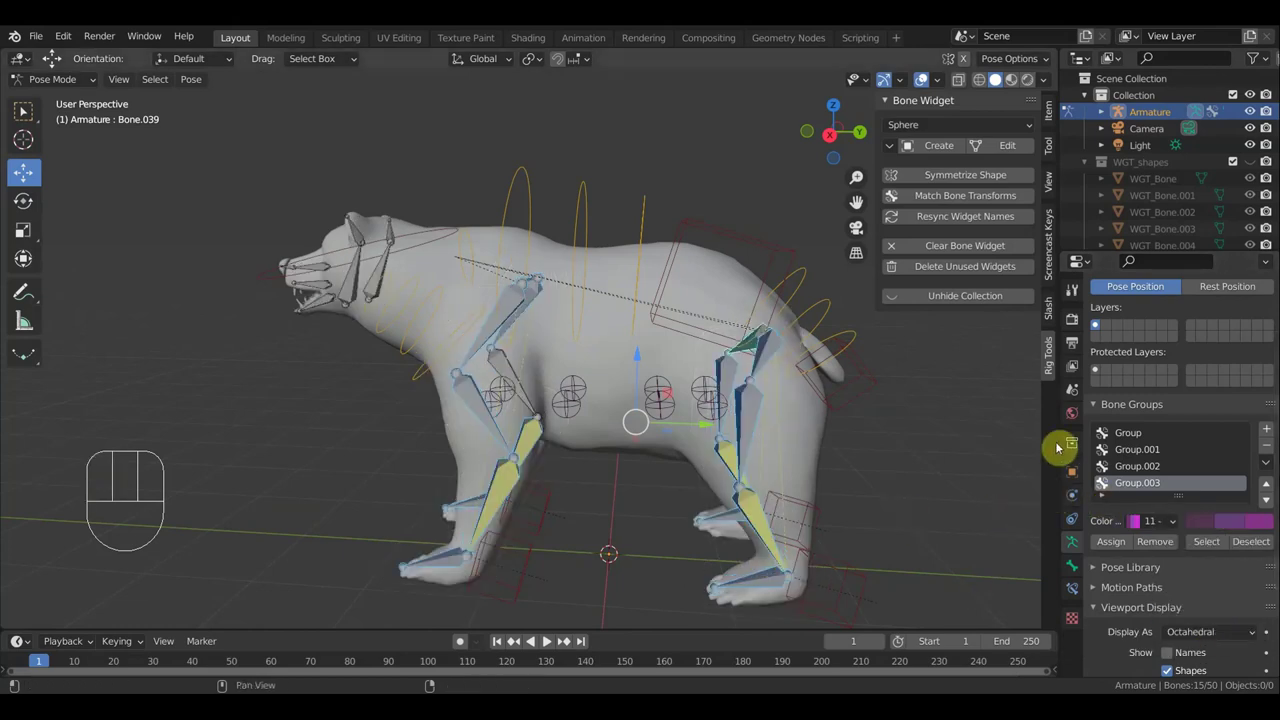
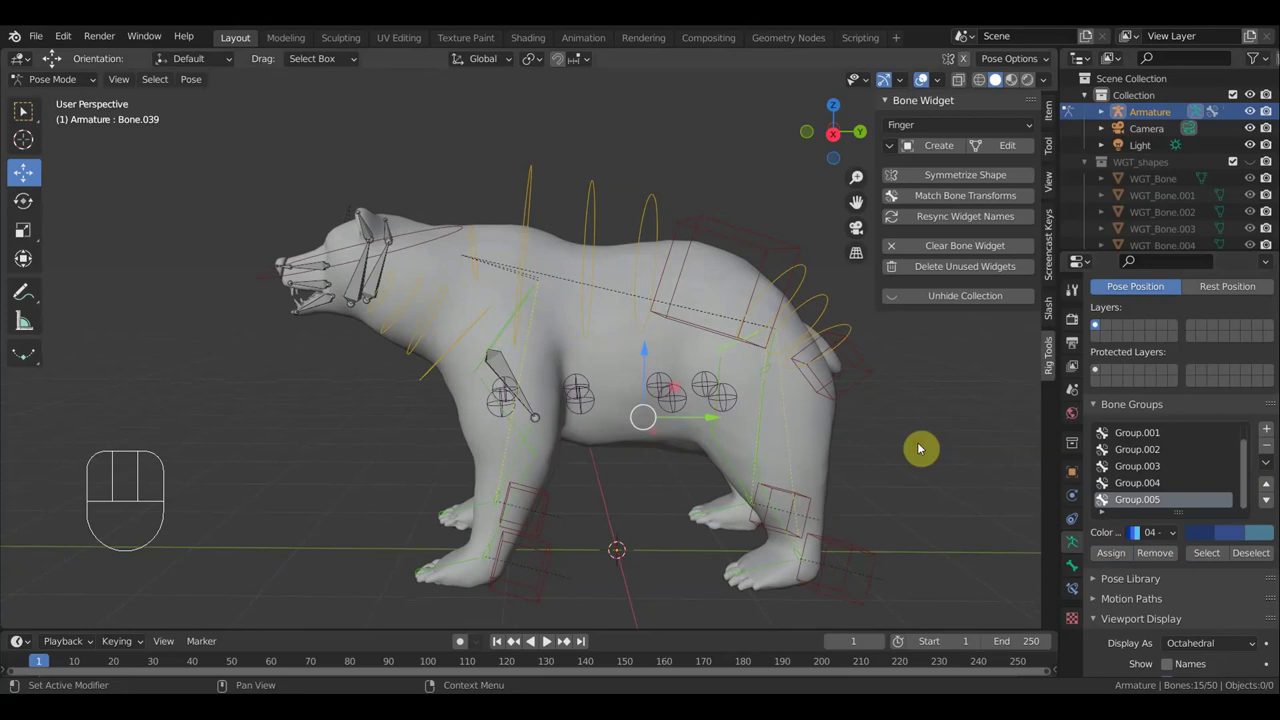
# Select the bear's head control bones for the green Group.004 after assigning the leg group
pyautogui.click(1111, 558)
pyautogui.moveTo(630, 562); pyautogui.dragTo(663, 562)
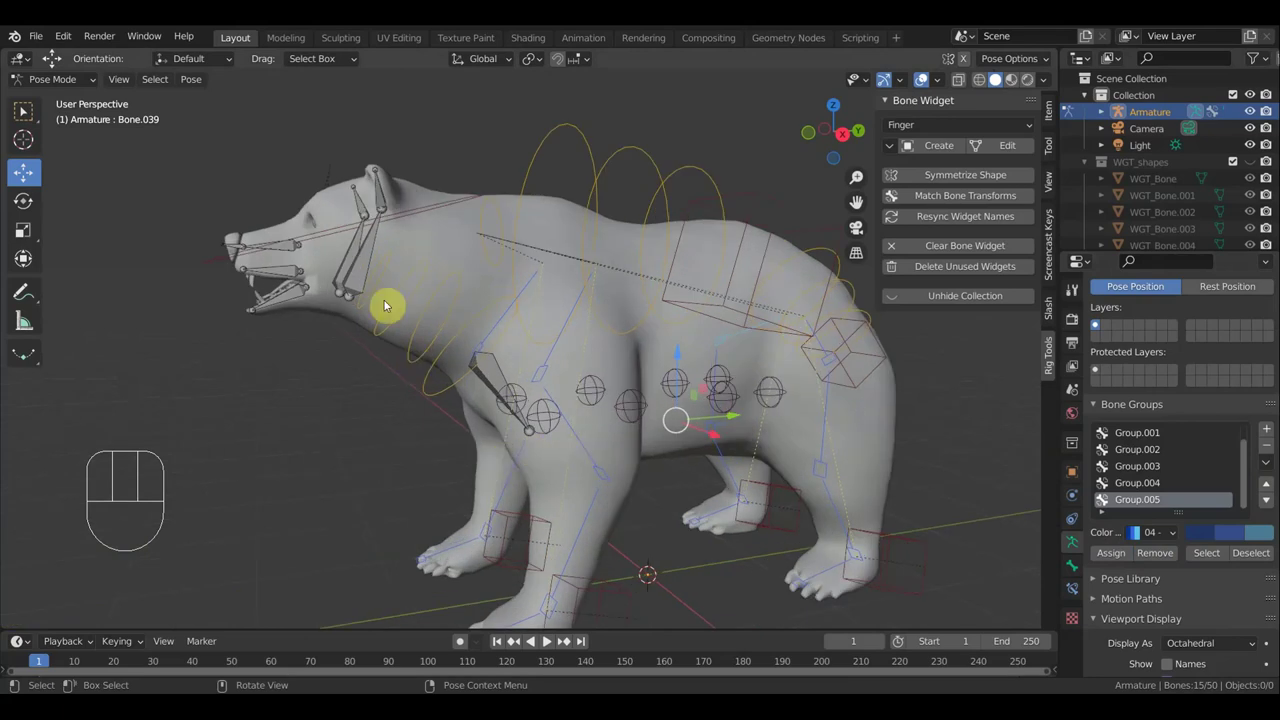
pyautogui.moveTo(394, 295); pyautogui.dragTo(423, 303)
pyautogui.moveTo(404, 285); pyautogui.dragTo(385, 269)
pyautogui.click(376, 253)
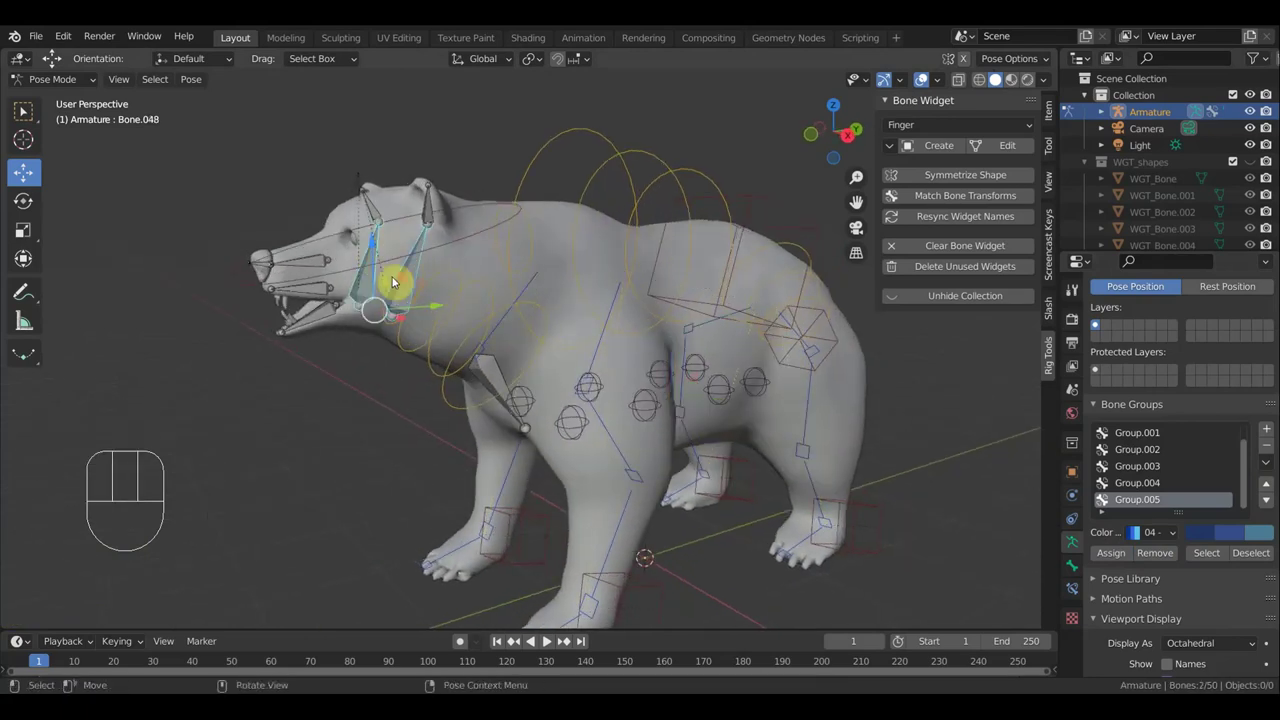
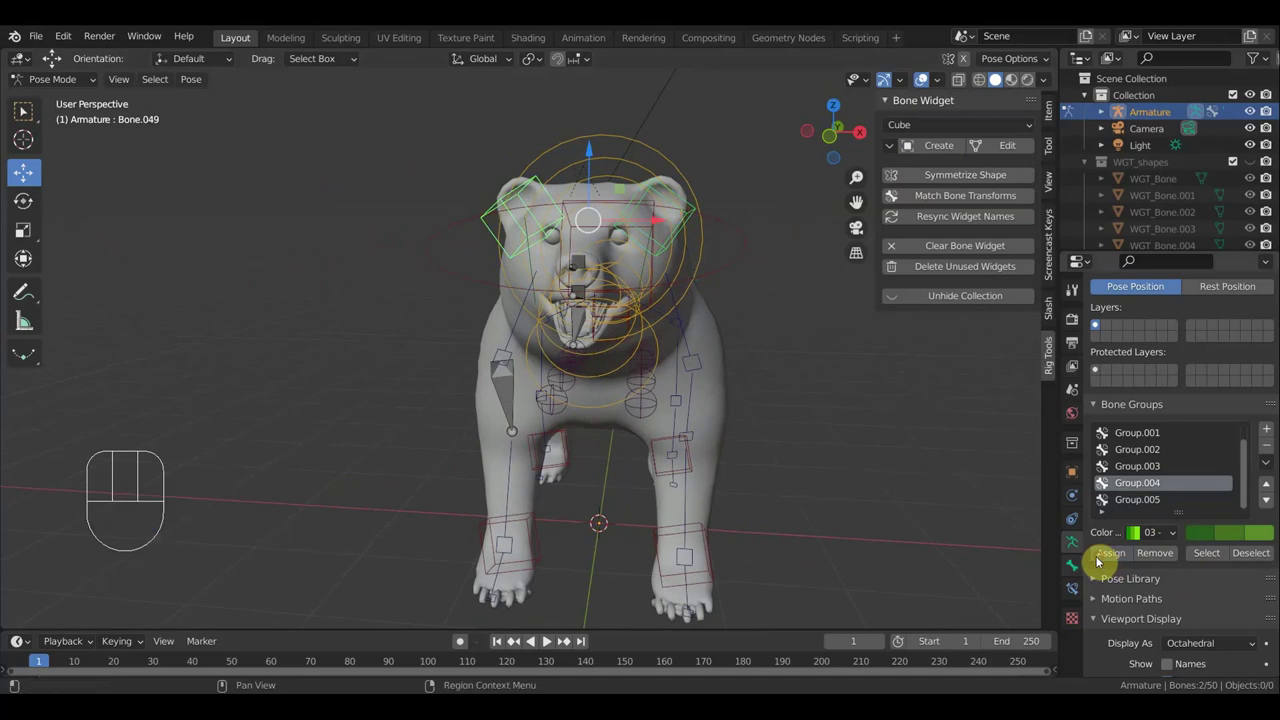
# Give the muzzle bone a Cube widget and put it into the green Group.004
pyautogui.moveTo(896, 507); pyautogui.dragTo(694, 504)
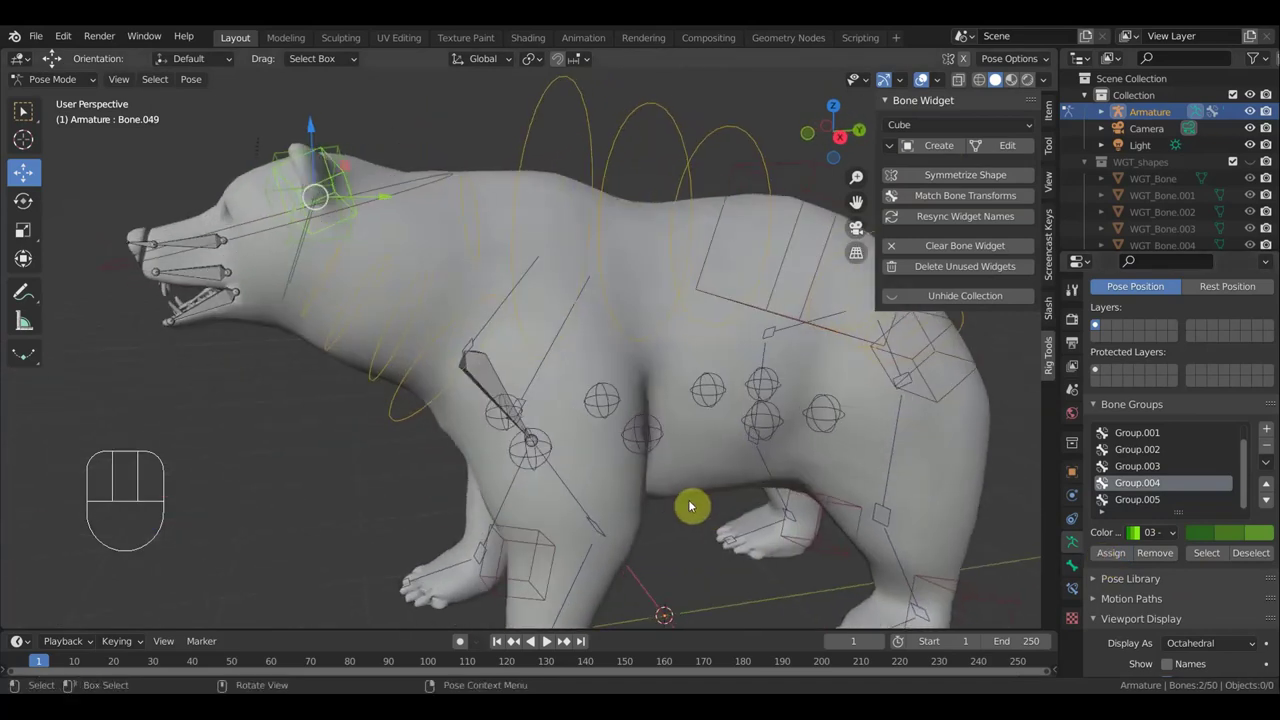
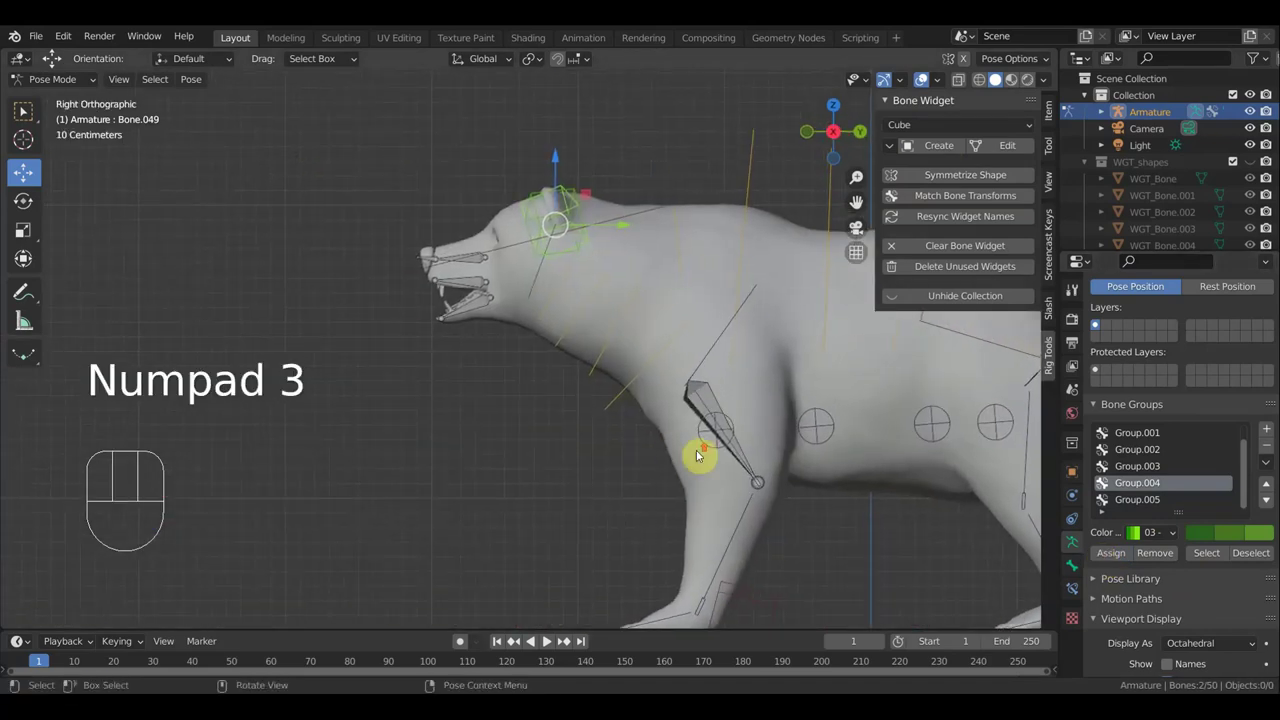
pyautogui.click(440, 223)
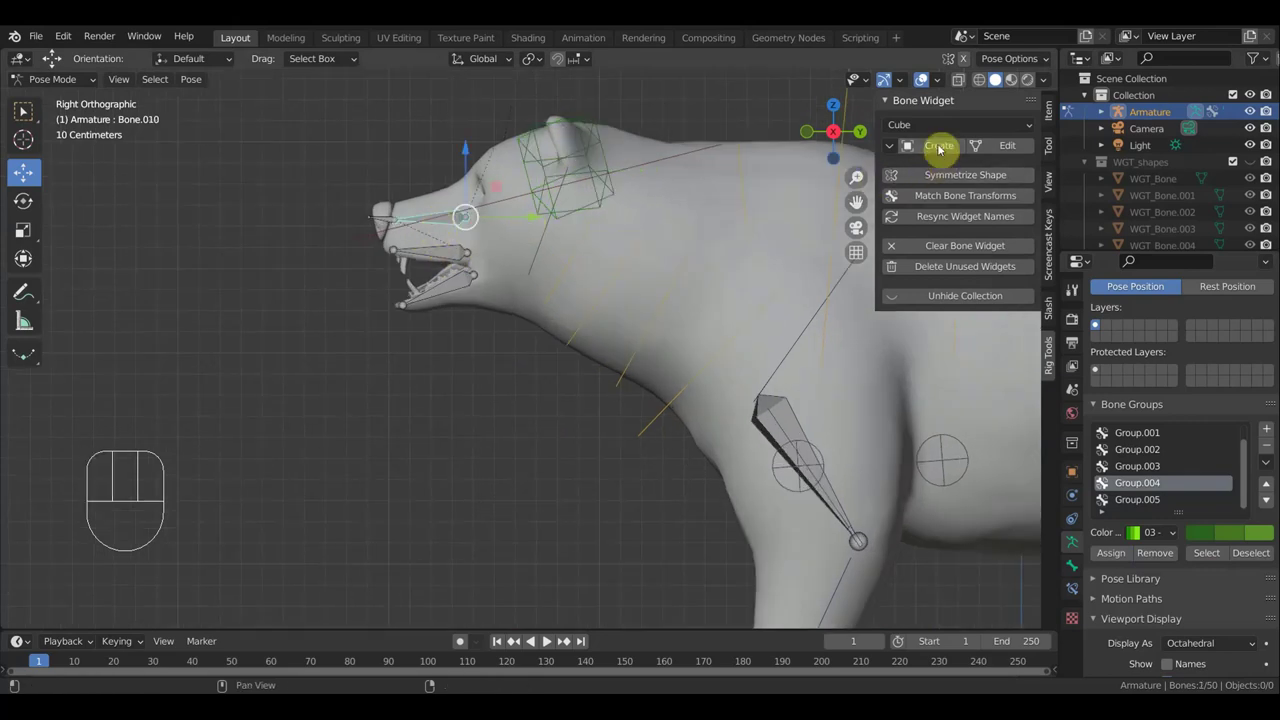
pyautogui.moveTo(949, 134); pyautogui.dragTo(947, 202)
pyautogui.click(947, 150)
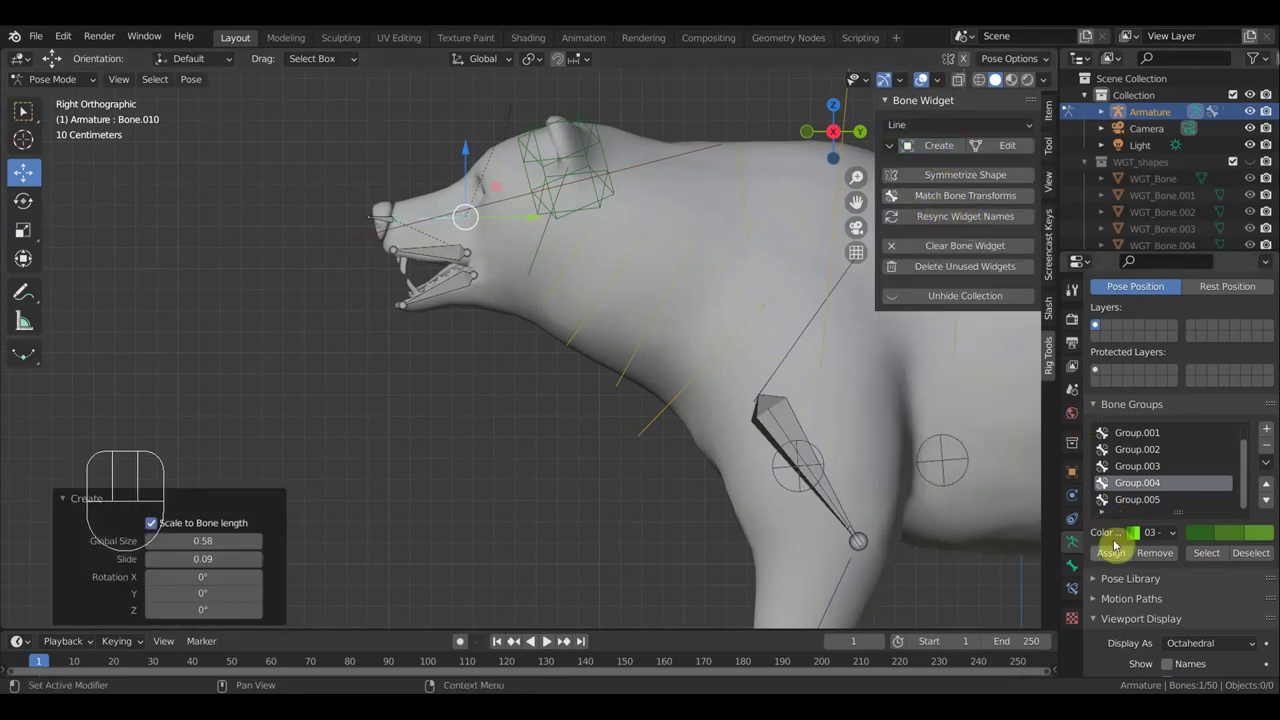
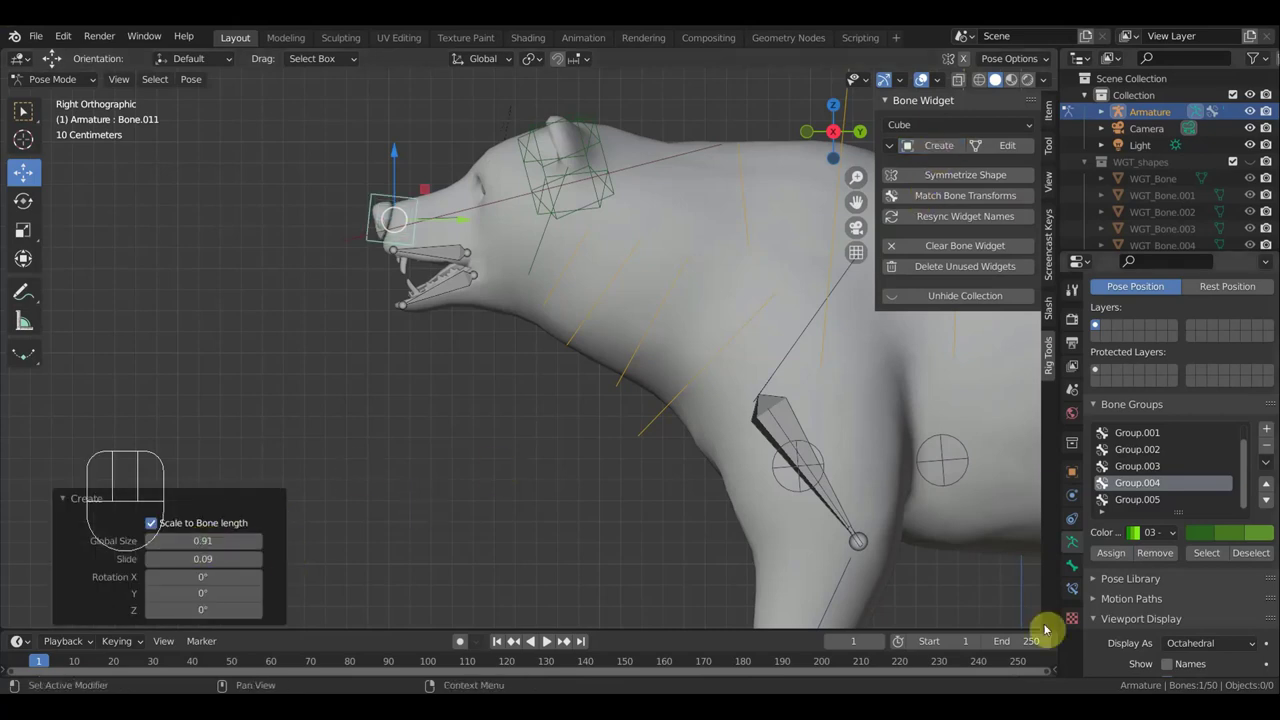
# Switch the active bone group between the yellow group and the first group in the list
pyautogui.click(1156, 436)
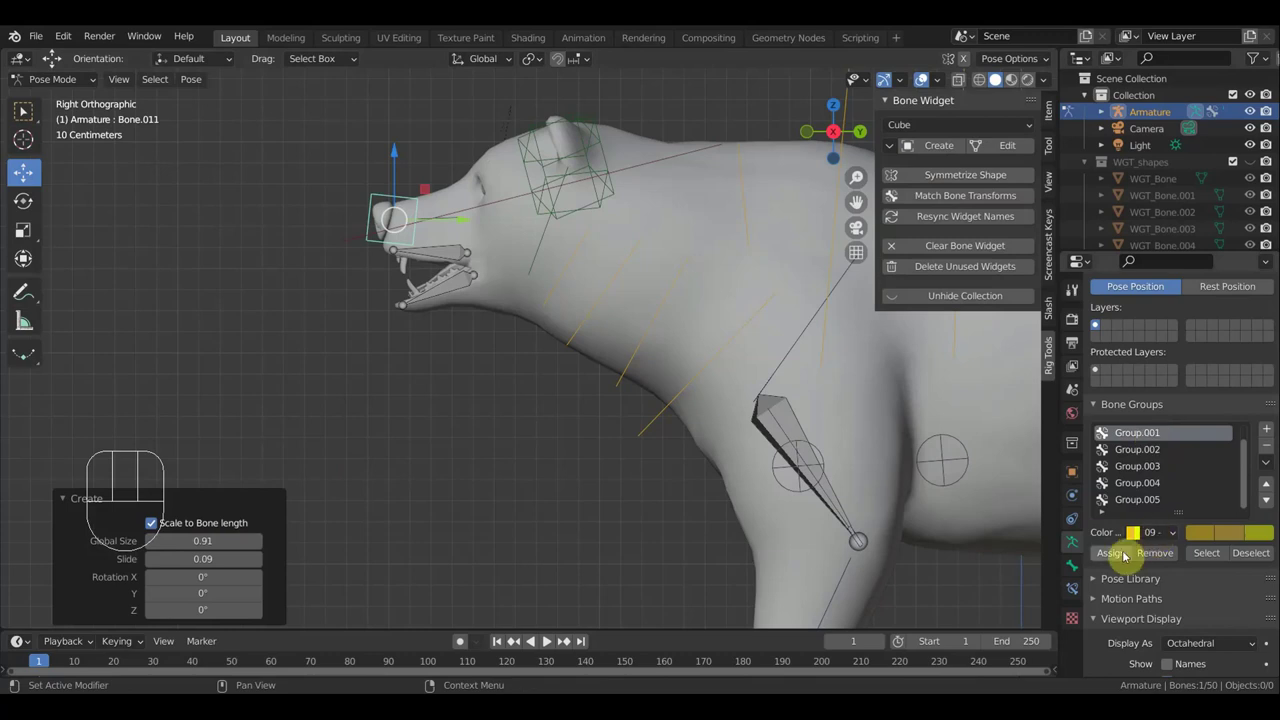
pyautogui.click(1120, 554)
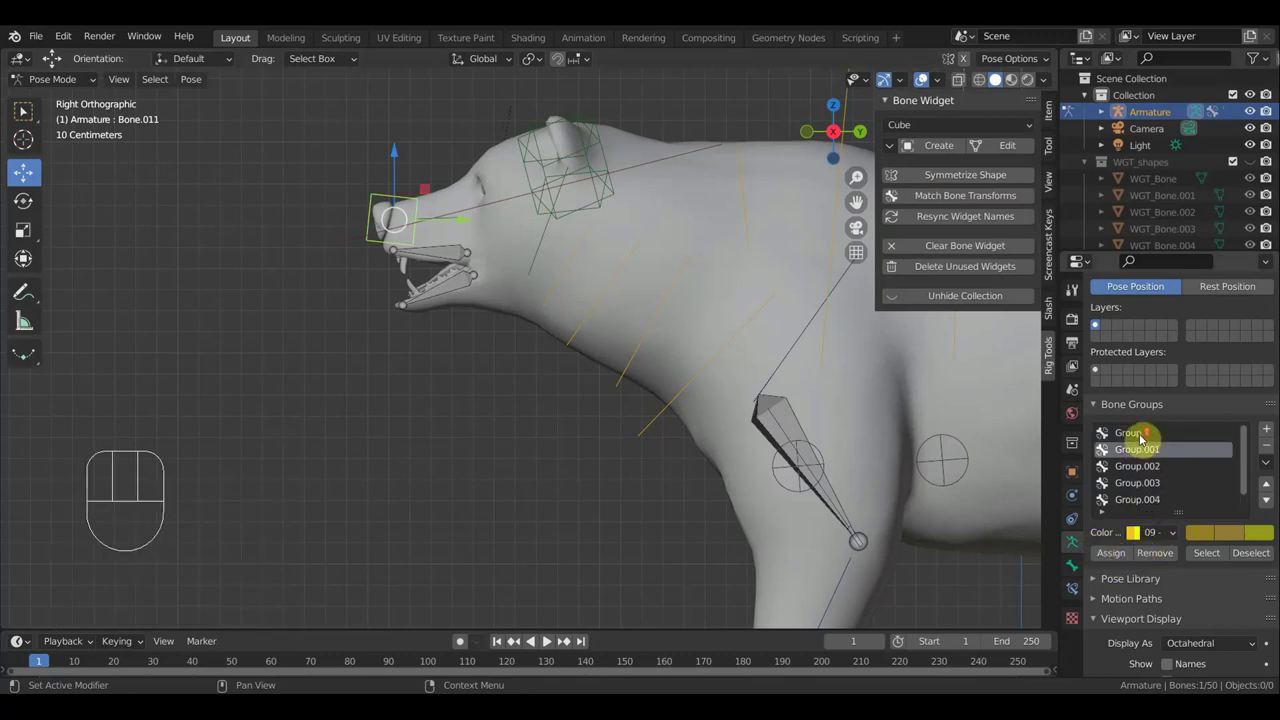
pyautogui.click(1142, 436)
pyautogui.click(1122, 554)
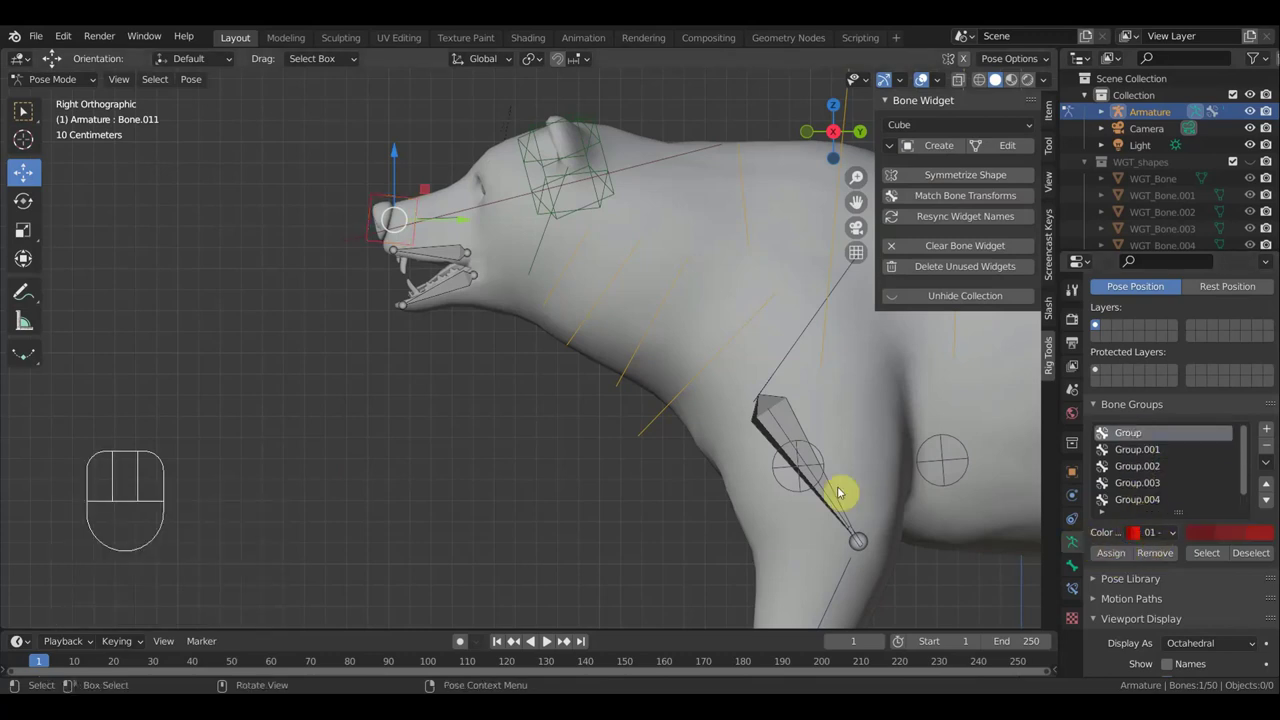
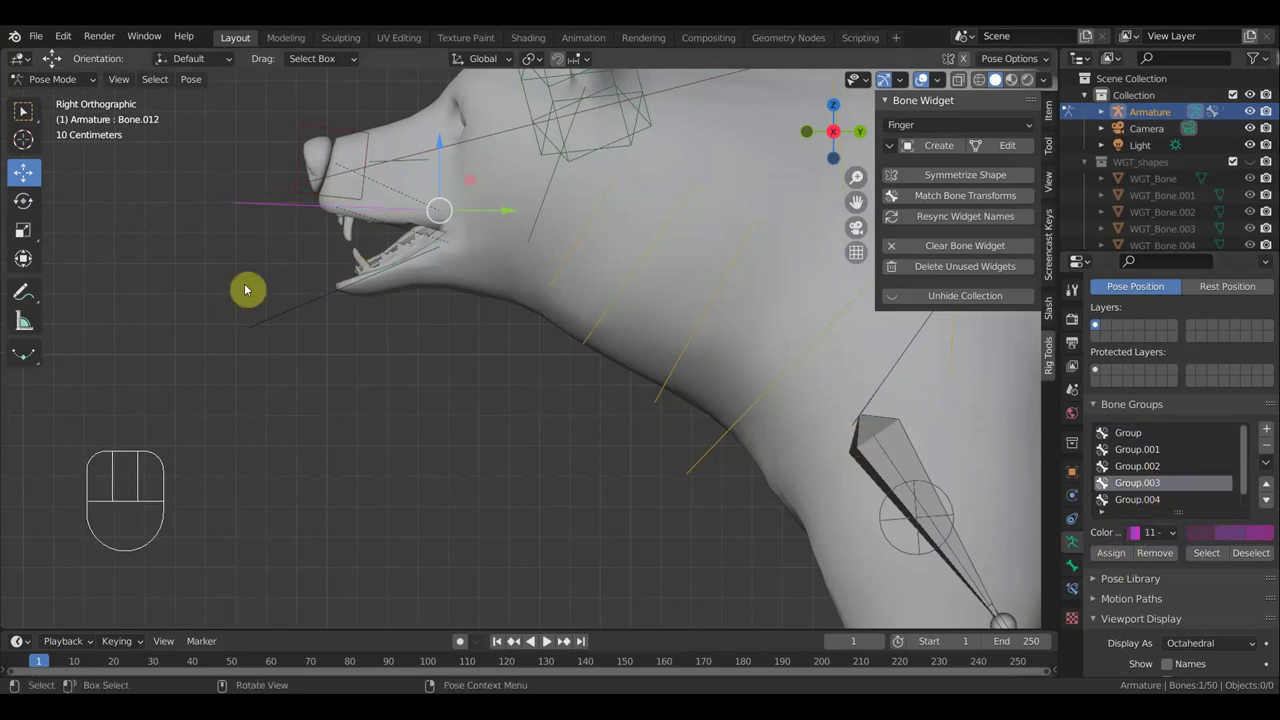
# Add bone group Group.005 for the blue colour set 04
pyautogui.click(281, 320)
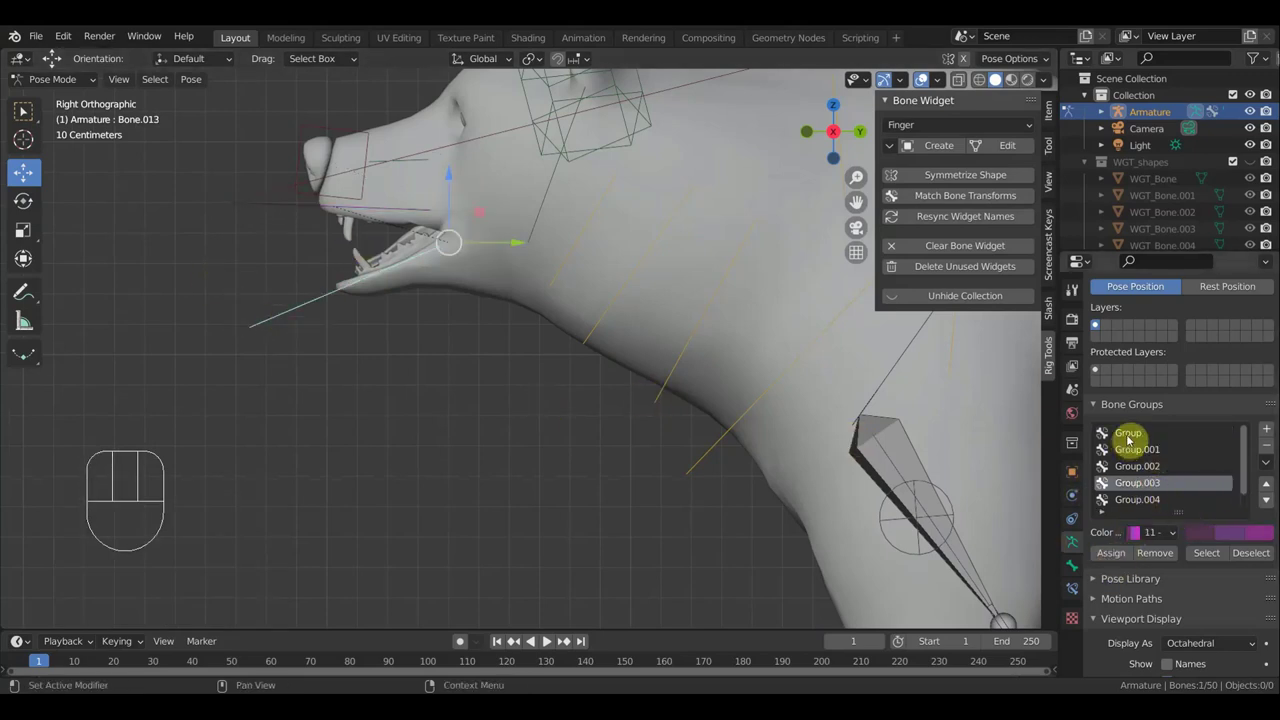
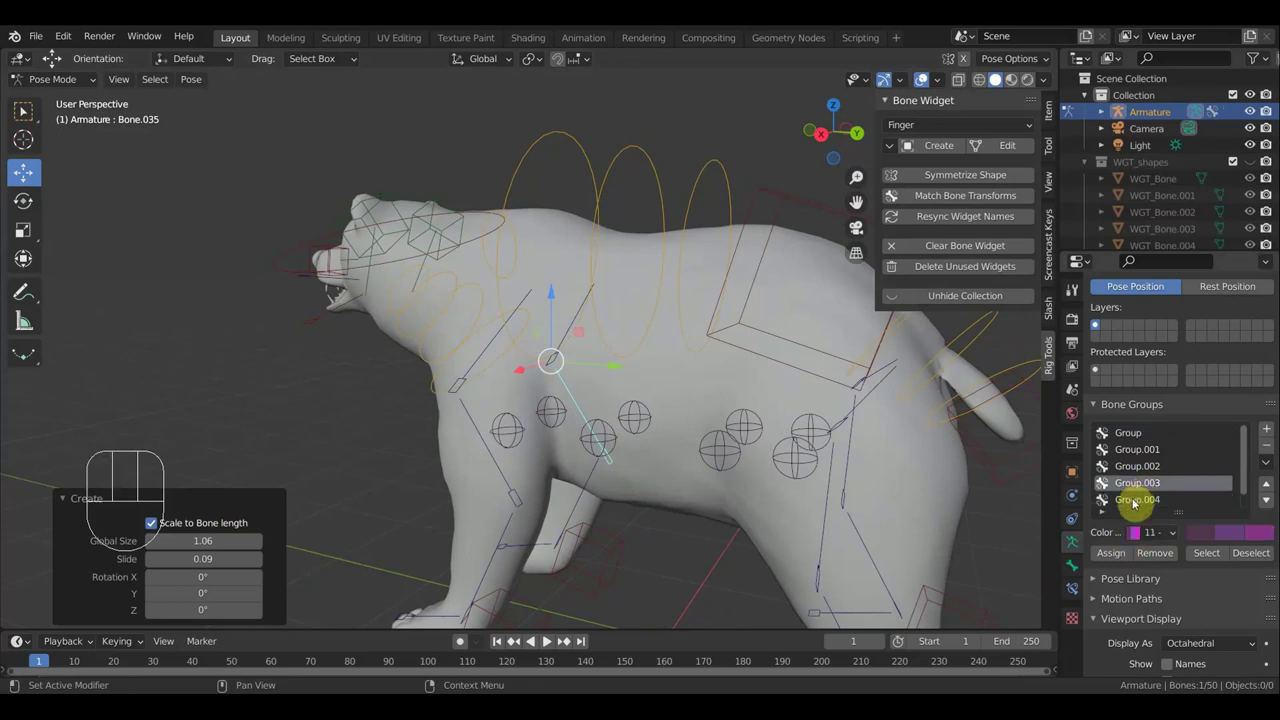
pyautogui.click(1246, 498)
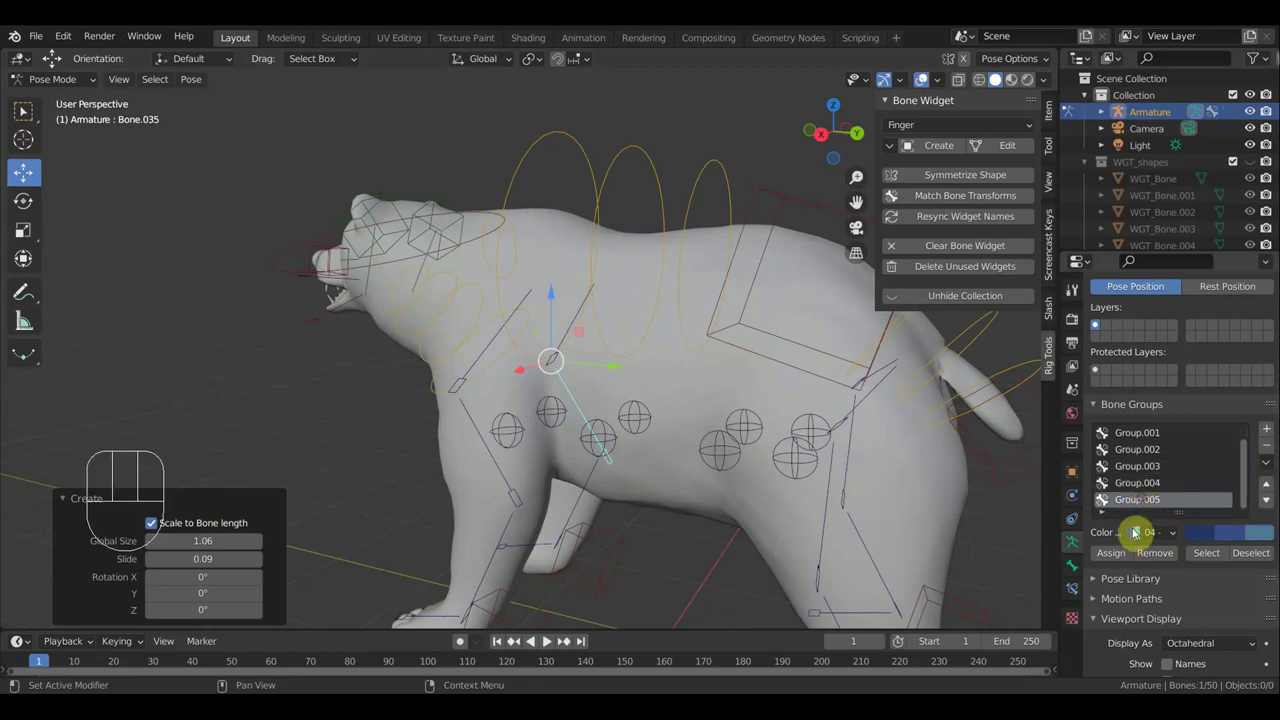
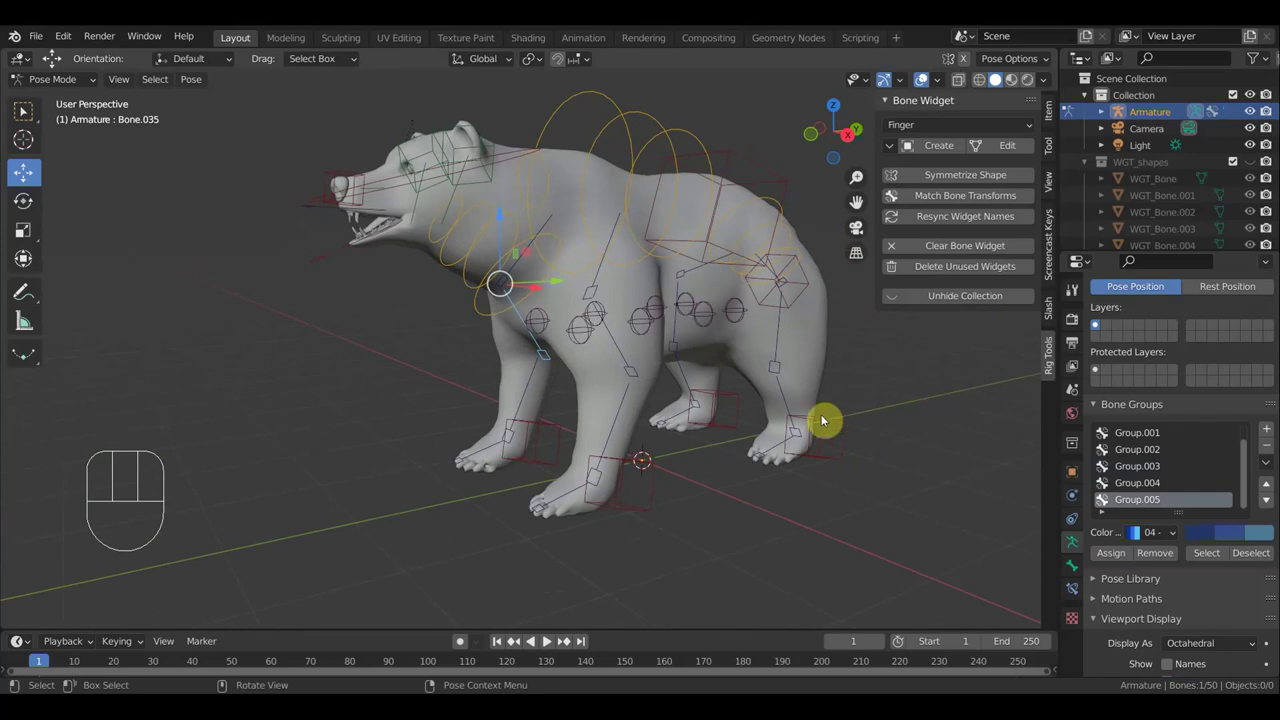
# Frame the bear's hind legs in the Numpad 3 side view
pyautogui.press('KP_3')
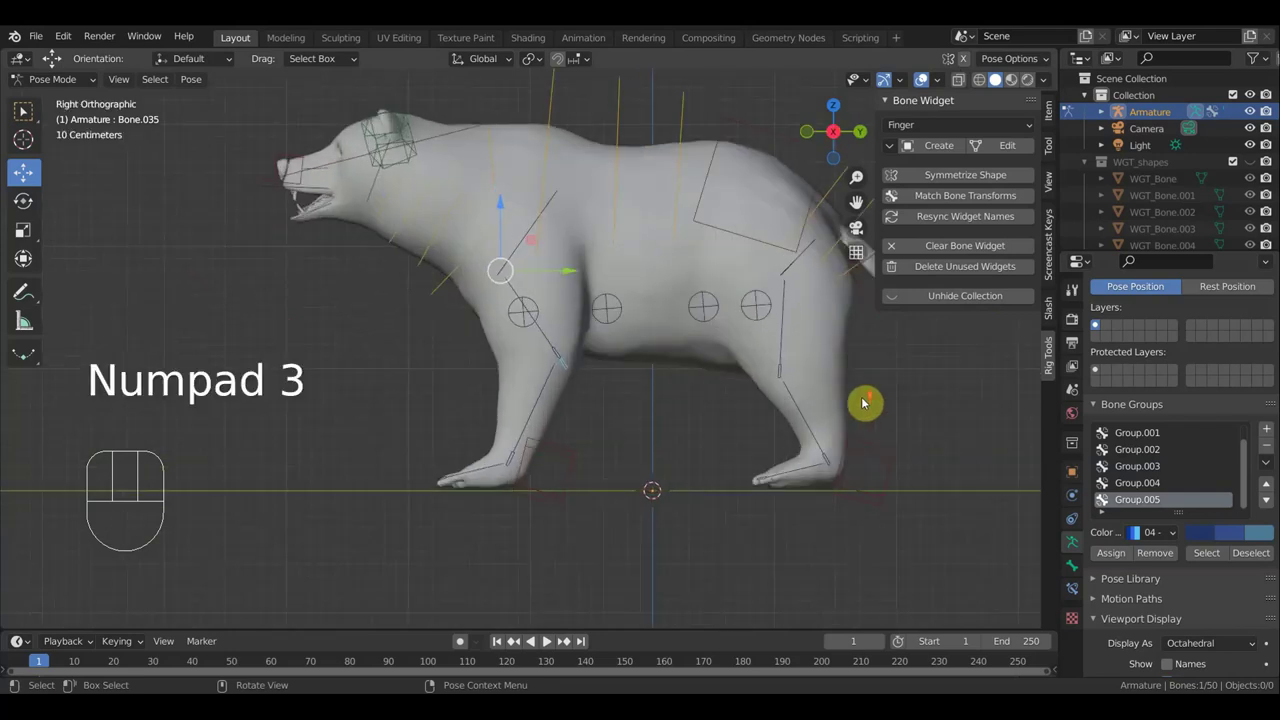
pyautogui.moveTo(807, 440); pyautogui.dragTo(769, 475)
pyautogui.moveTo(807, 466); pyautogui.dragTo(782, 471)
pyautogui.press('KP_3')
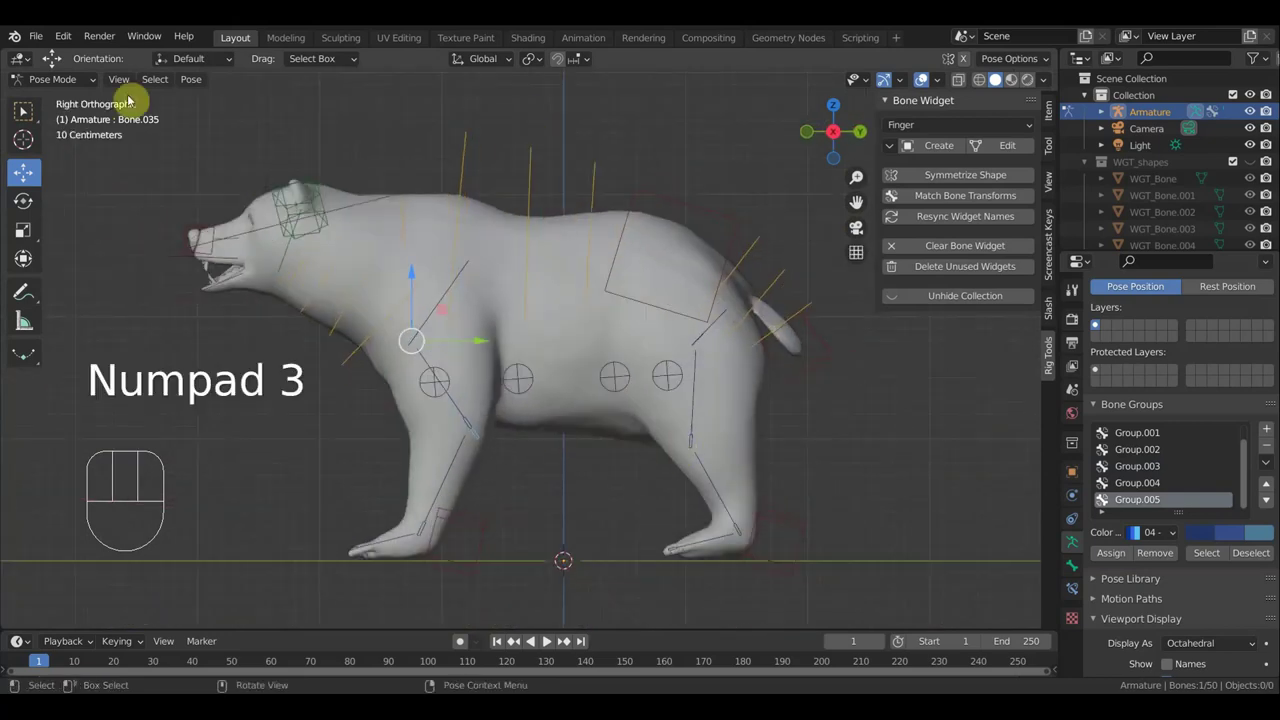
pyautogui.moveTo(46, 37); pyautogui.dragTo(150, 172)
# Test-move a hind-leg bone with G and return to the side view
pyautogui.click(484, 527)
pyautogui.press('g')
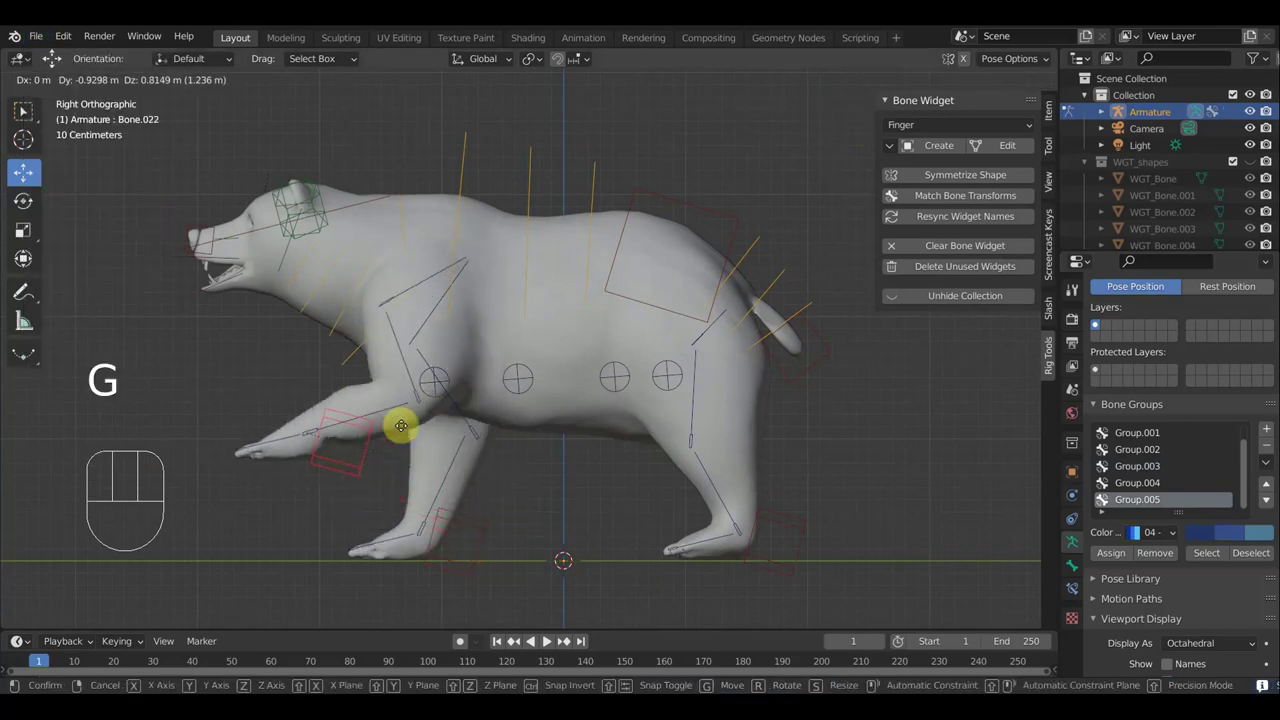
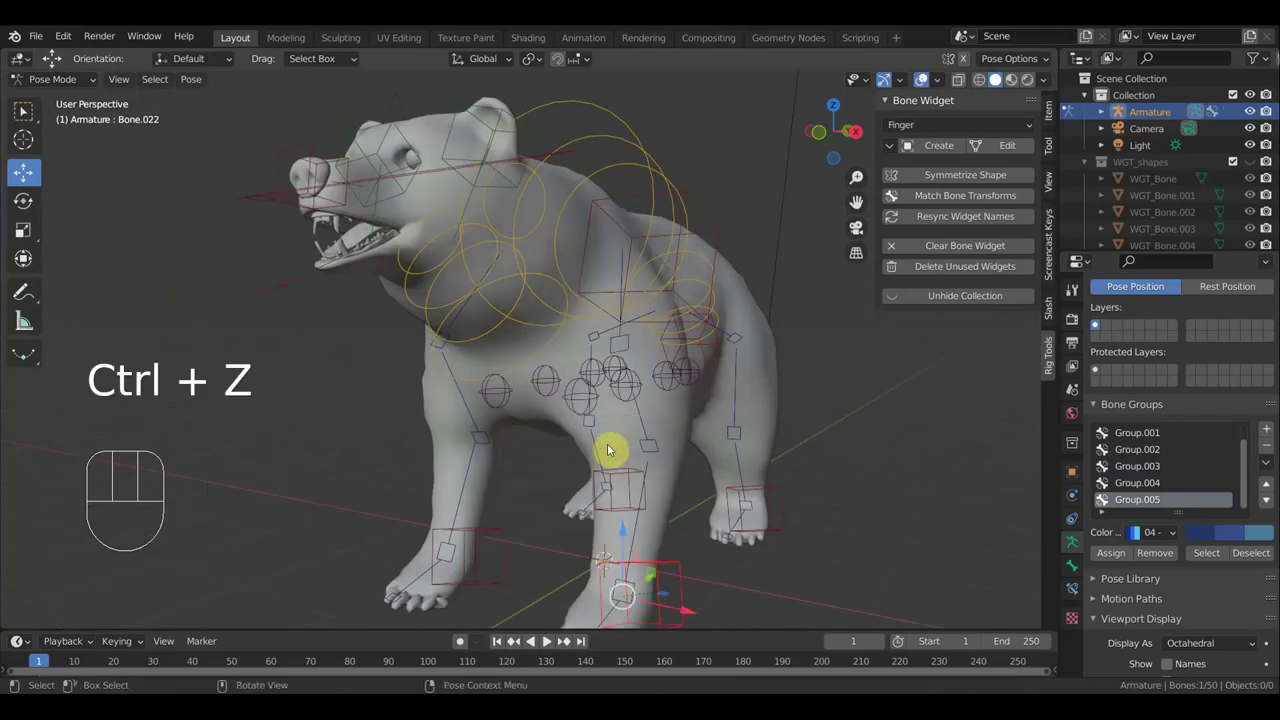
pyautogui.press('KP_3')
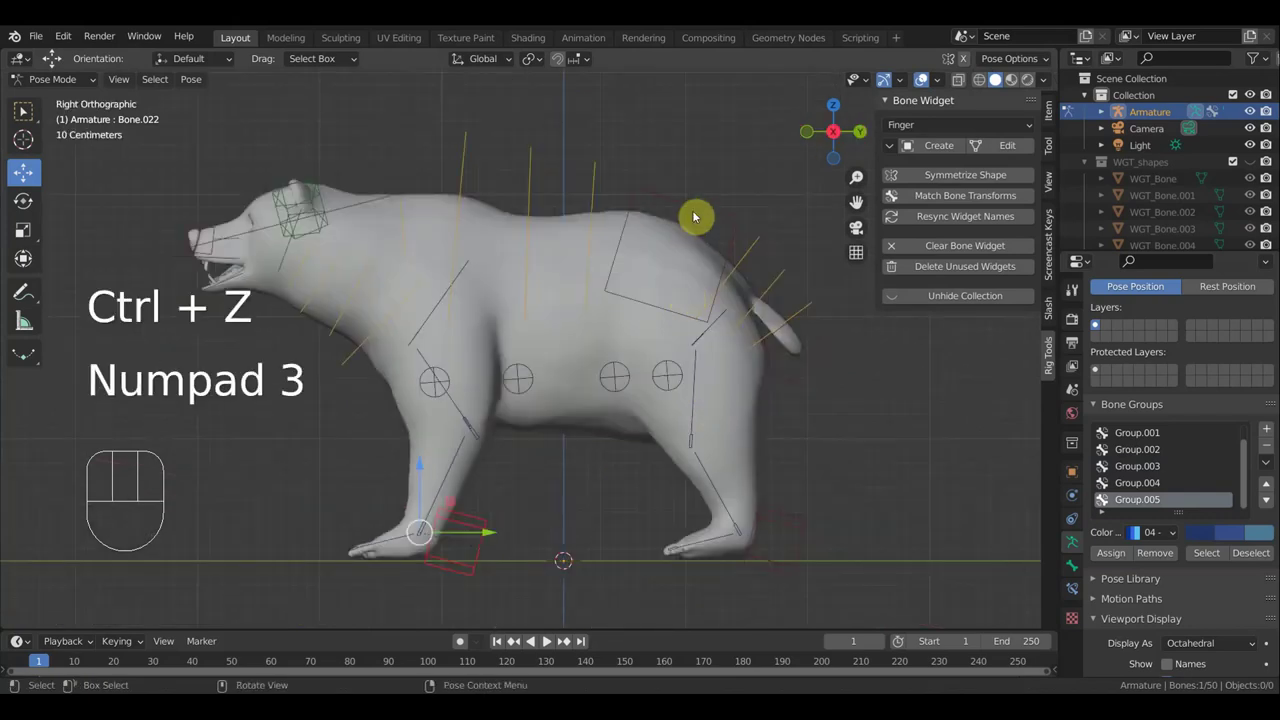
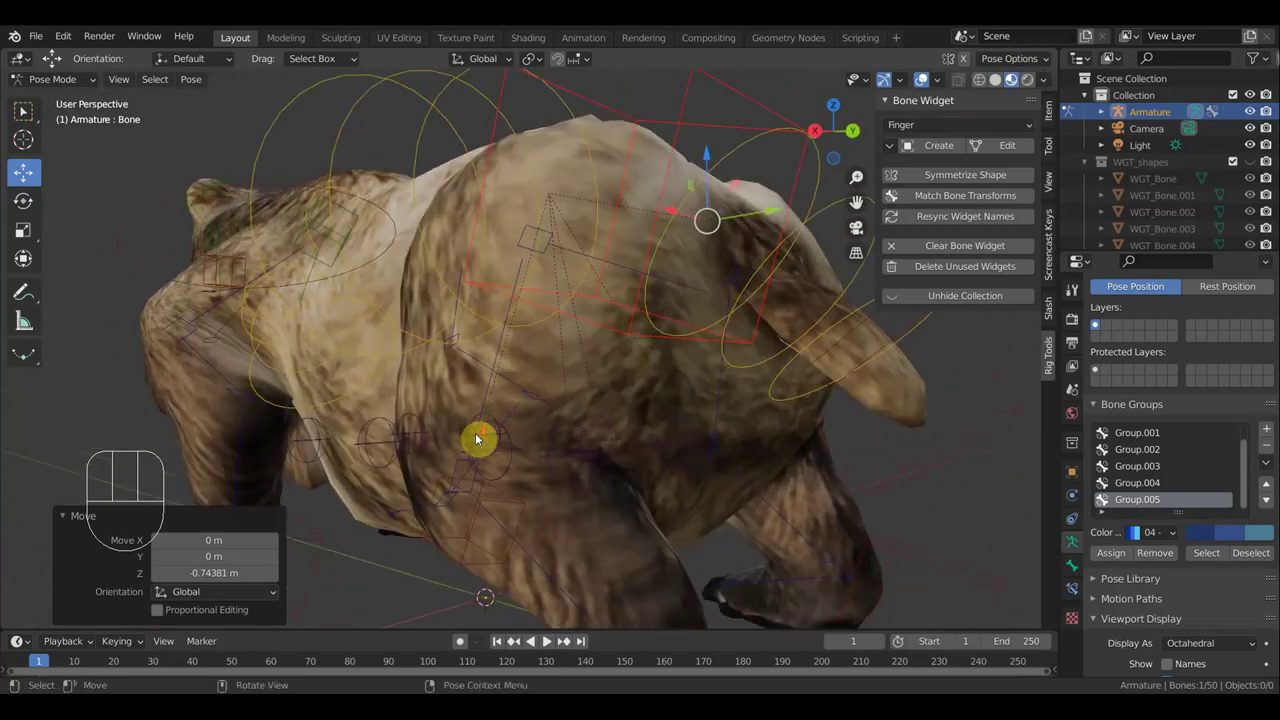
# Test-move a bone on the textured bear and check the deformation from the front
pyautogui.moveTo(508, 416); pyautogui.dragTo(465, 434)
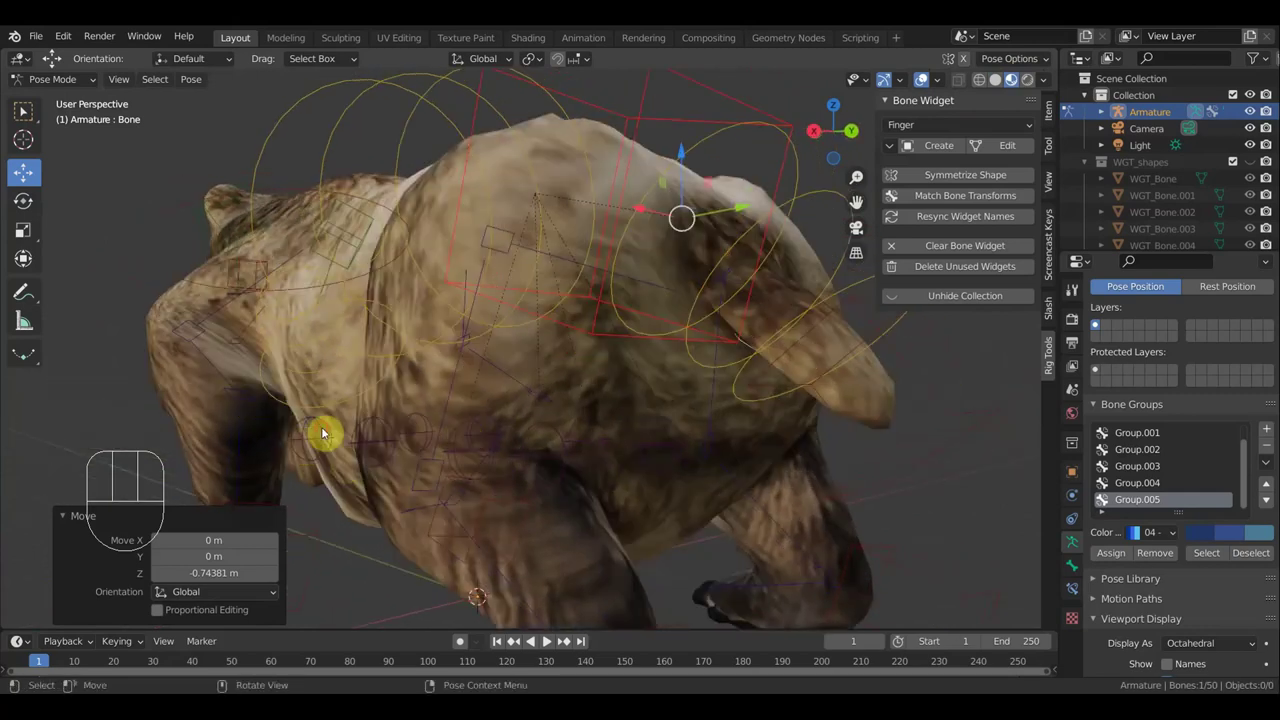
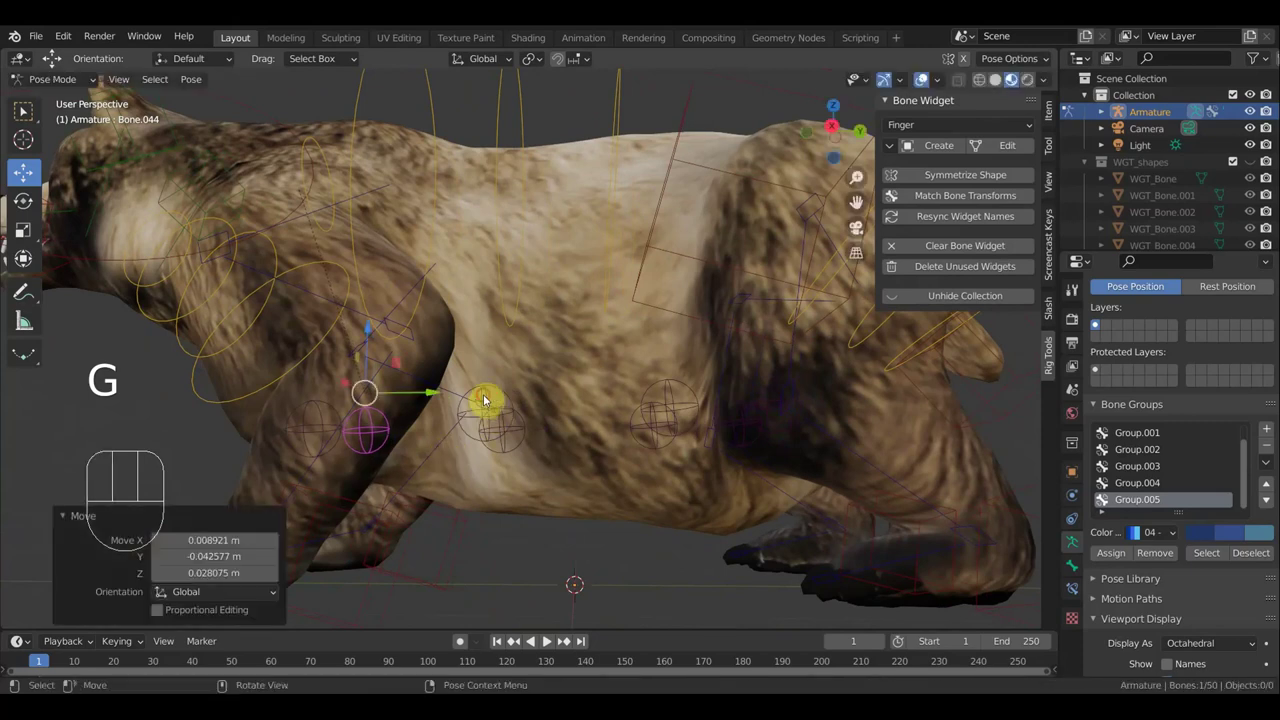
pyautogui.press('g')
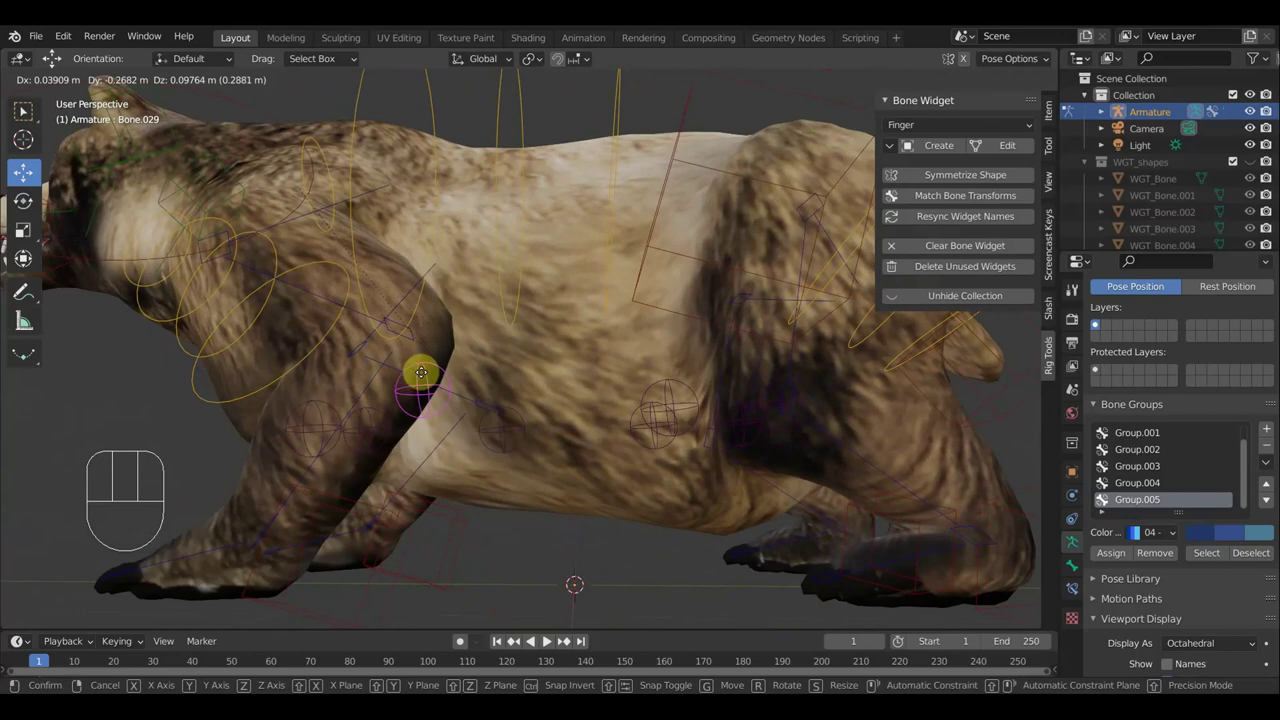
pyautogui.click(404, 375)
pyautogui.moveTo(436, 466); pyautogui.dragTo(654, 397)
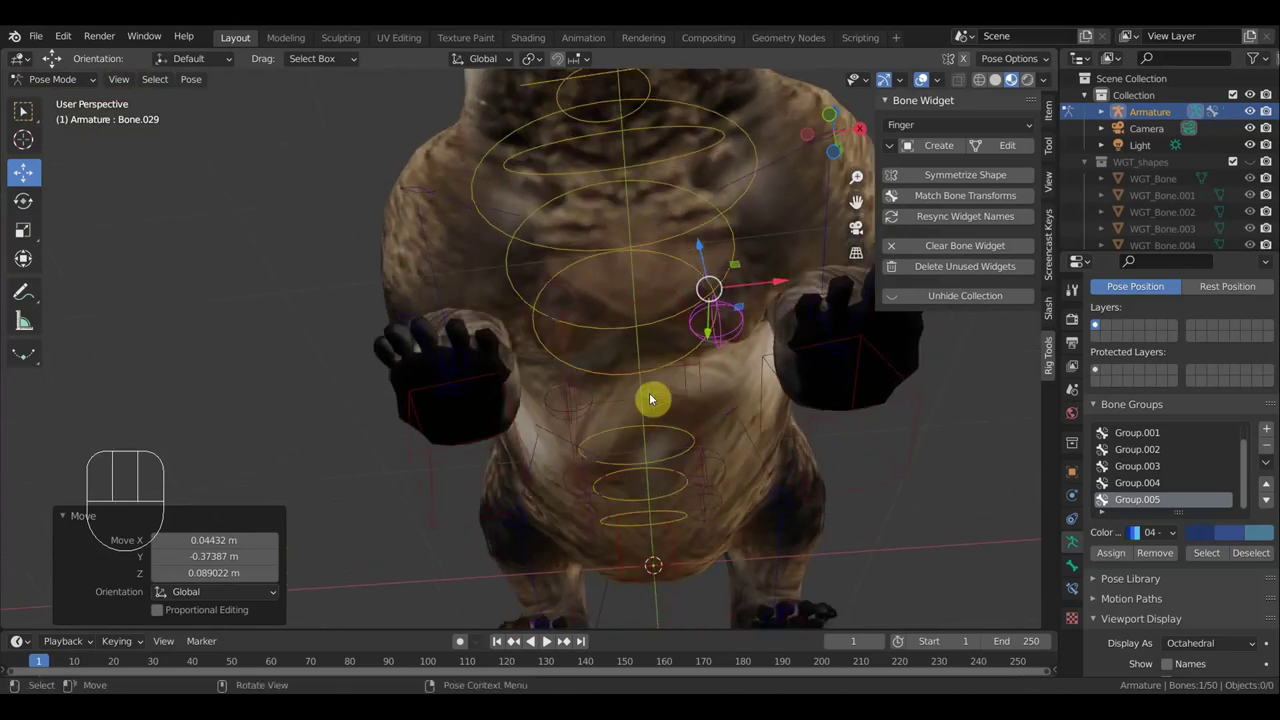
pyautogui.moveTo(748, 343); pyautogui.dragTo(594, 428)
pyautogui.moveTo(616, 434); pyautogui.dragTo(658, 454)
# Undo the test poses back to the rest position and return to the side view
pyautogui.press('ctrl+z')
pyautogui.press('ctrl+z')
pyautogui.press('ctrl+z')
pyautogui.press('ctrl+z')
pyautogui.press('ctrl+z')
pyautogui.press('ctrl+z')
pyautogui.press('ctrl+z')
pyautogui.press('KP_3')
# Display the bear mesh as a wireframe and inspect it from the side view
pyautogui.moveTo(856, 446); pyautogui.dragTo(847, 525)
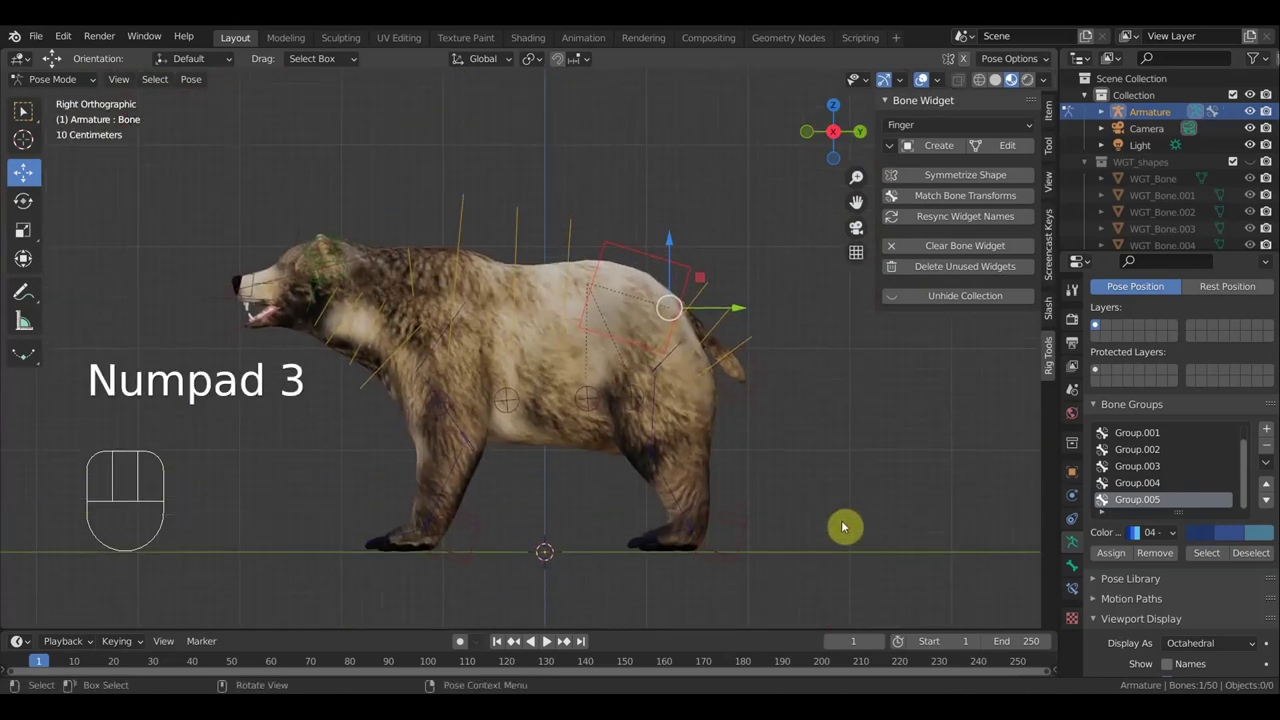
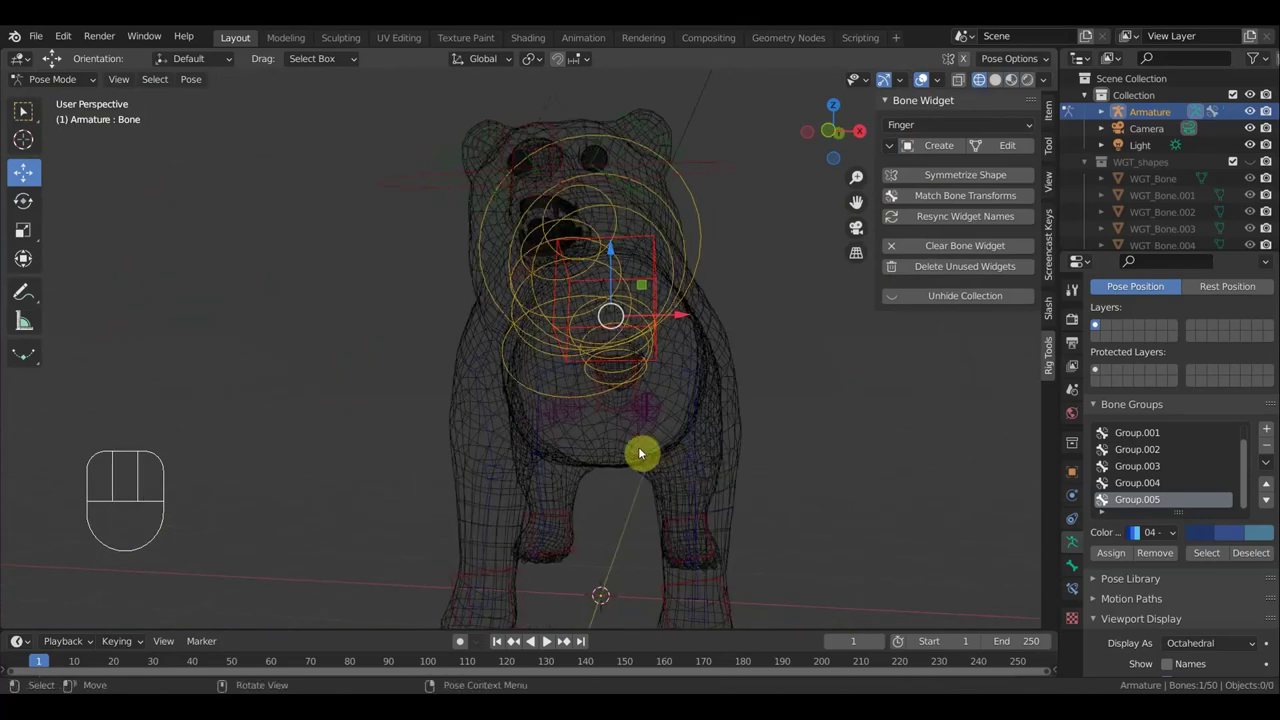
pyautogui.moveTo(703, 440); pyautogui.dragTo(553, 438)
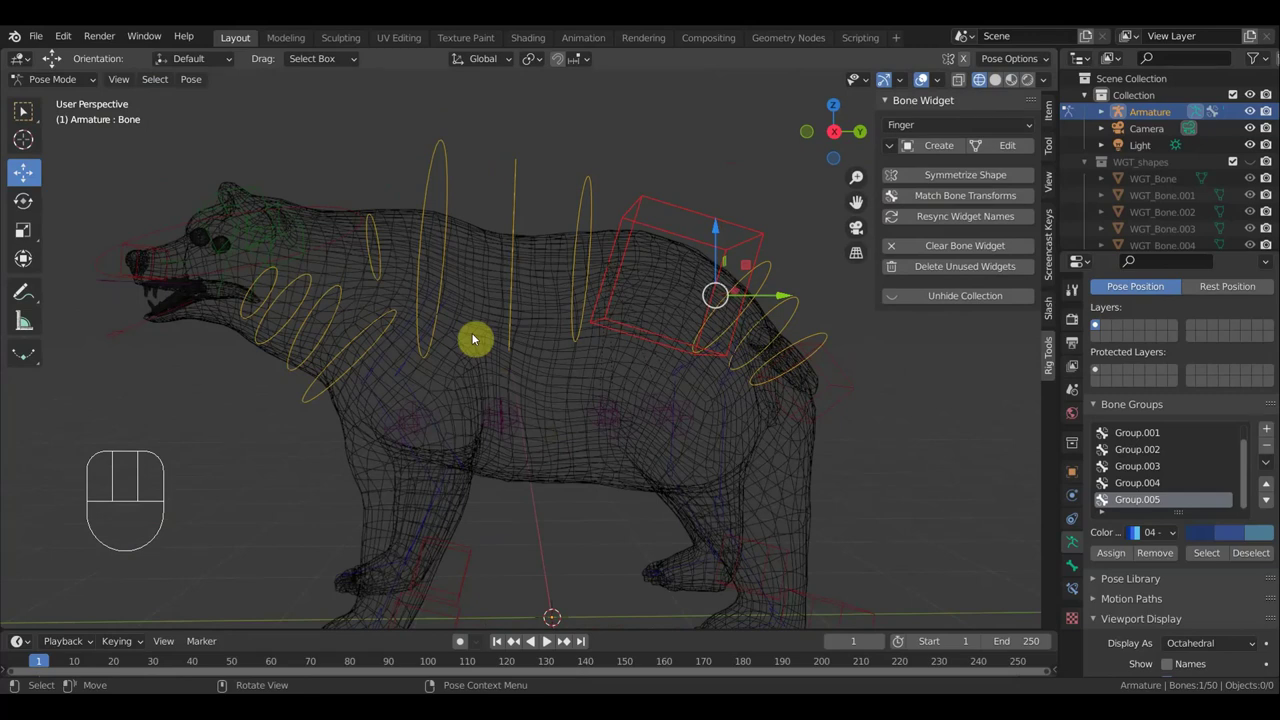
pyautogui.moveTo(438, 422); pyautogui.dragTo(504, 432)
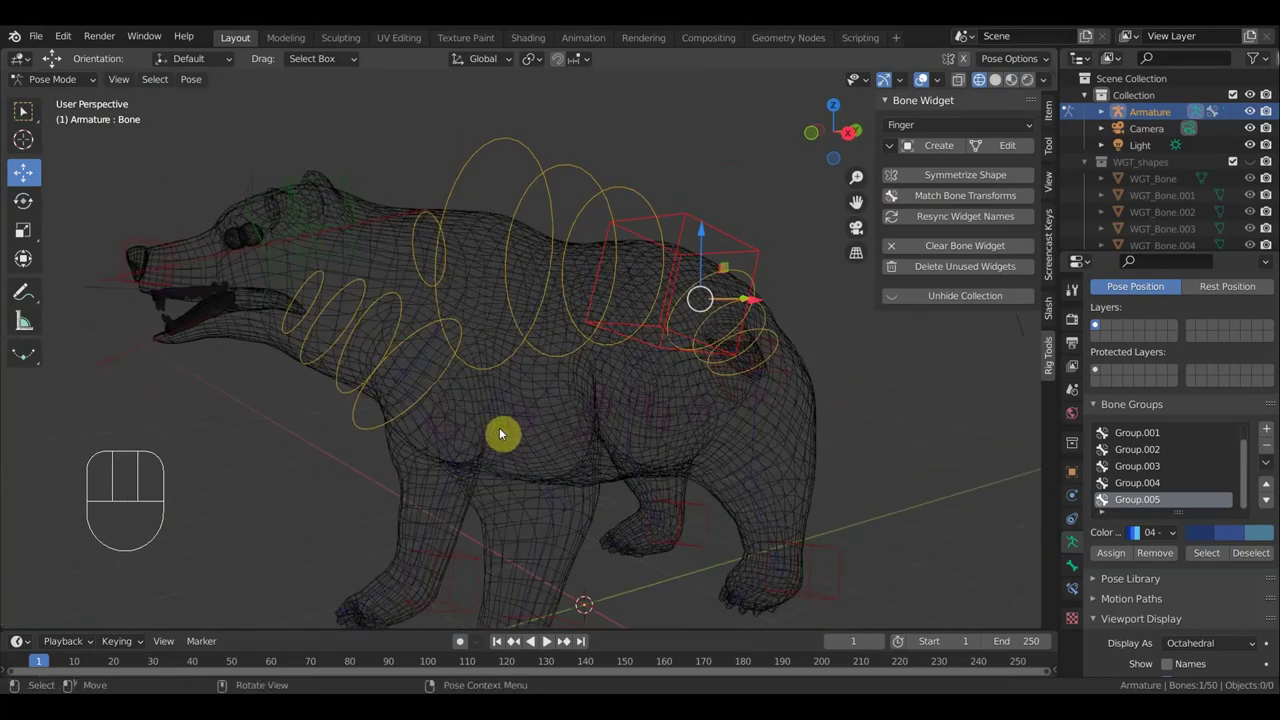
pyautogui.press('KP_3')
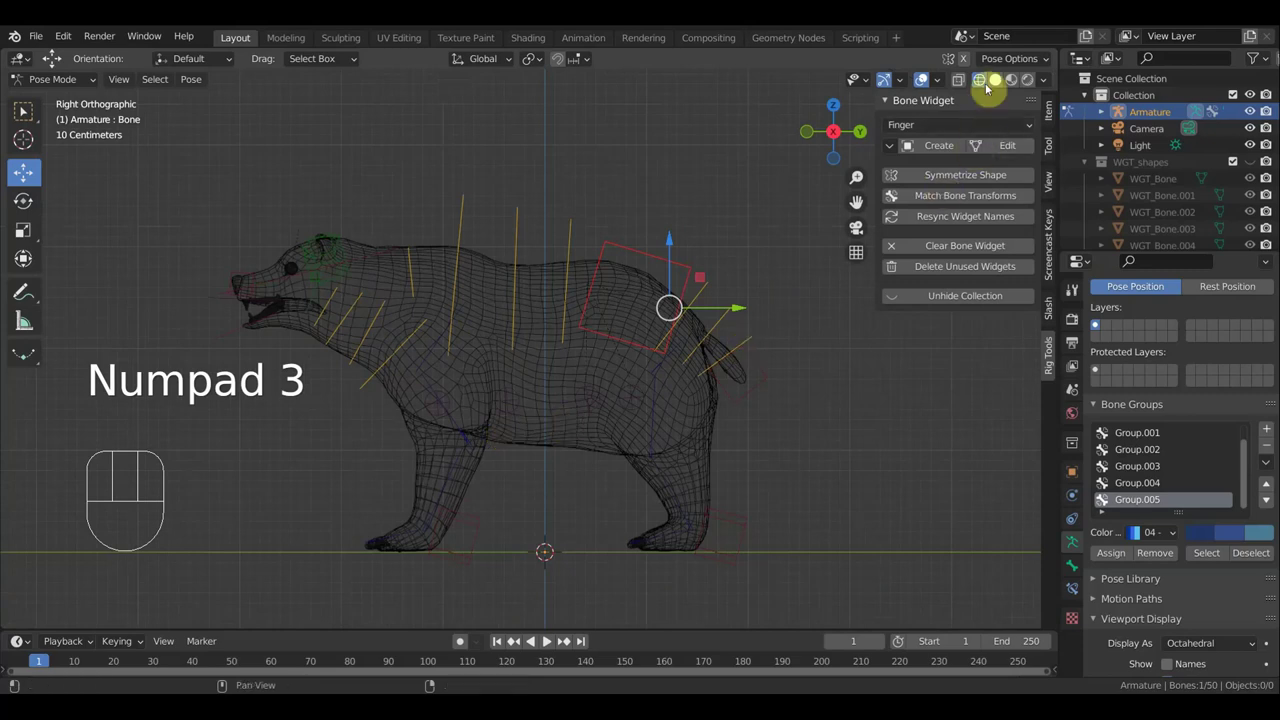
# In solid shading, test-move a chest spine bone and check the deformation from the side
pyautogui.moveTo(767, 336); pyautogui.dragTo(869, 335)
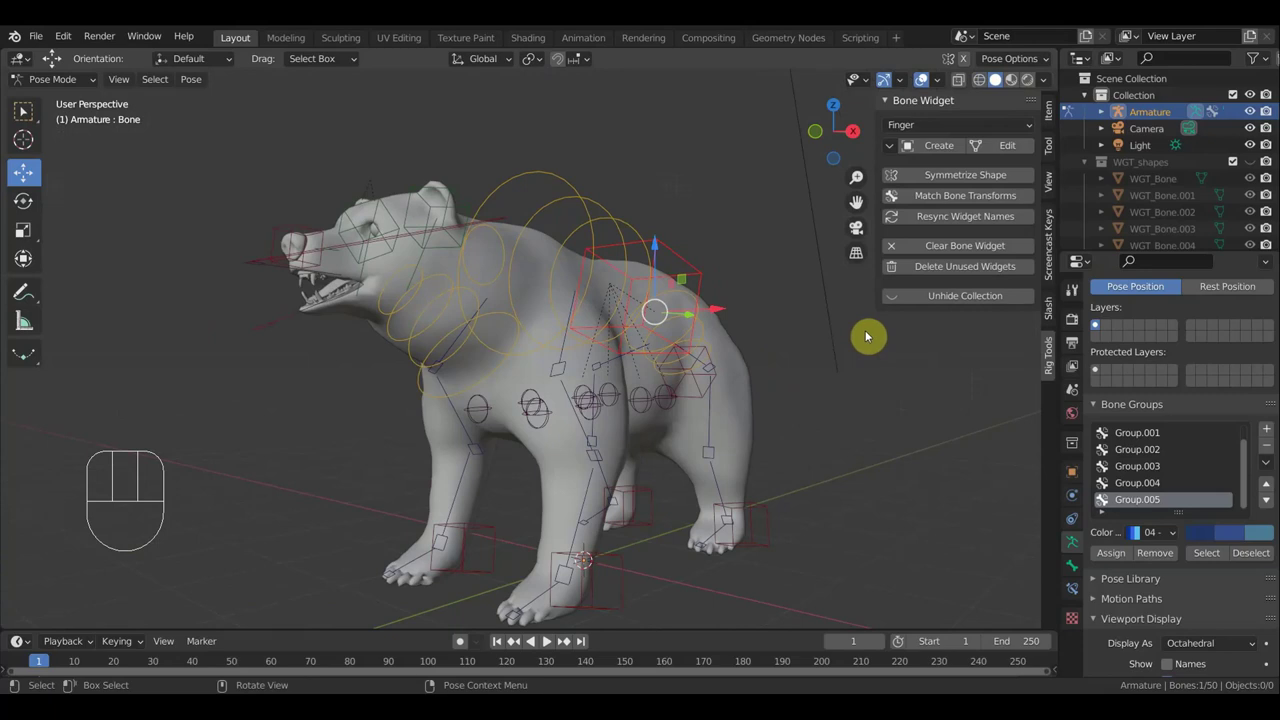
pyautogui.middleClick(747, 429)
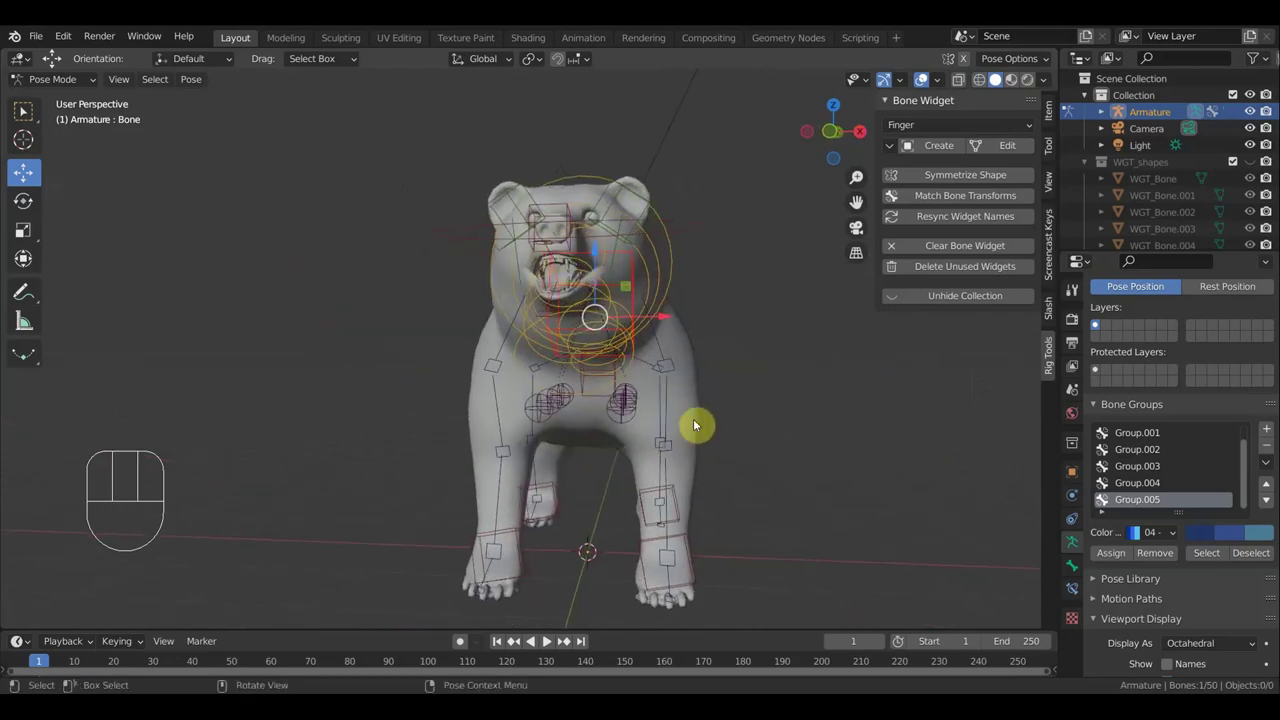
pyautogui.click(623, 420)
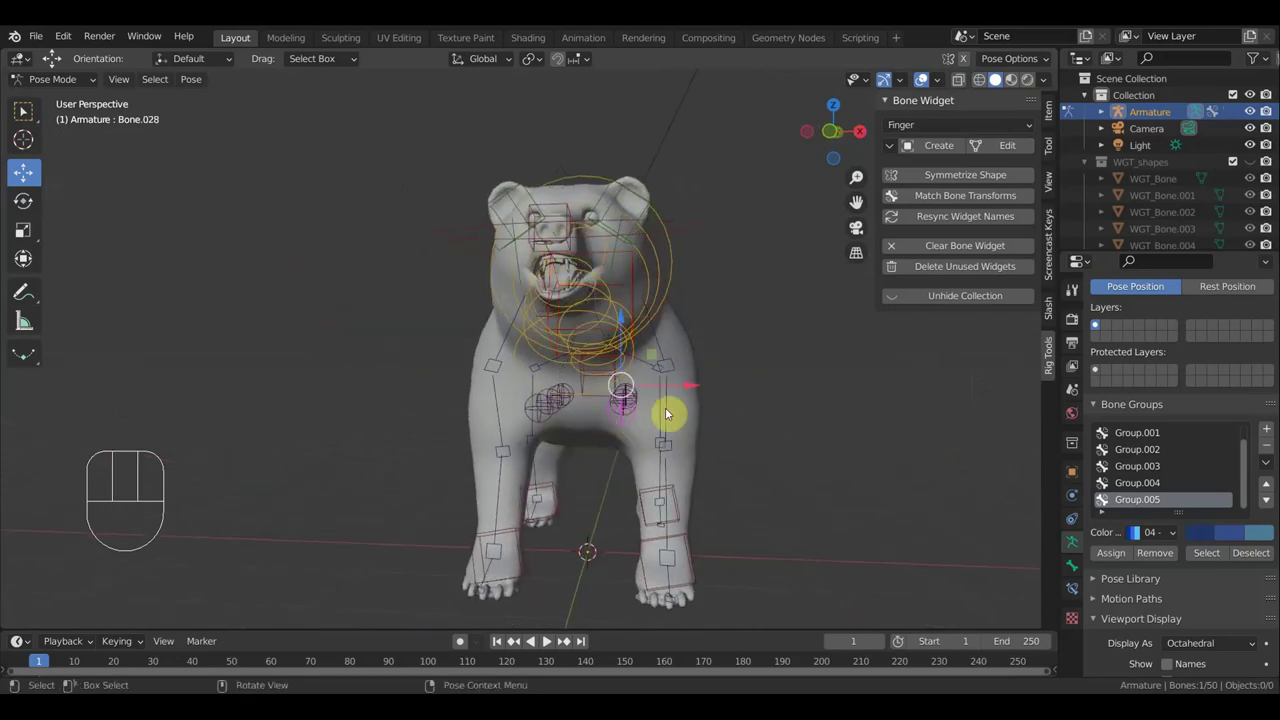
pyautogui.moveTo(709, 420); pyautogui.dragTo(710, 431)
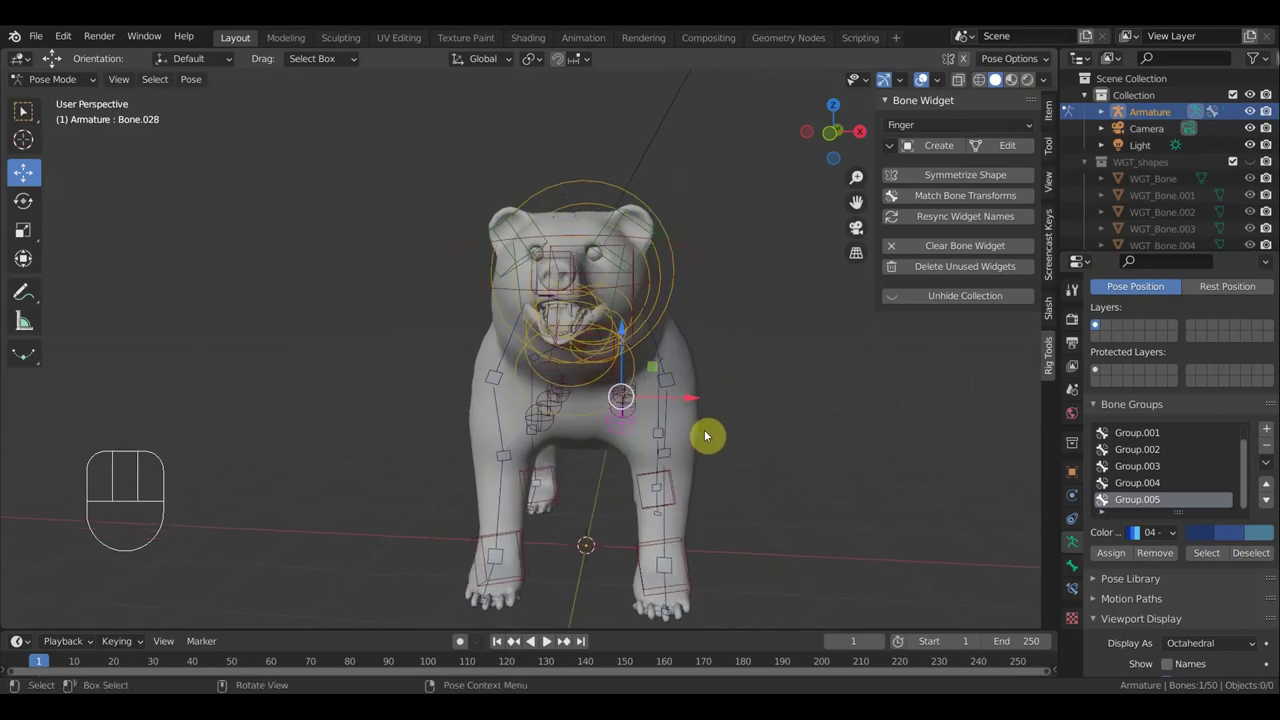
pyautogui.moveTo(711, 419); pyautogui.dragTo(525, 422)
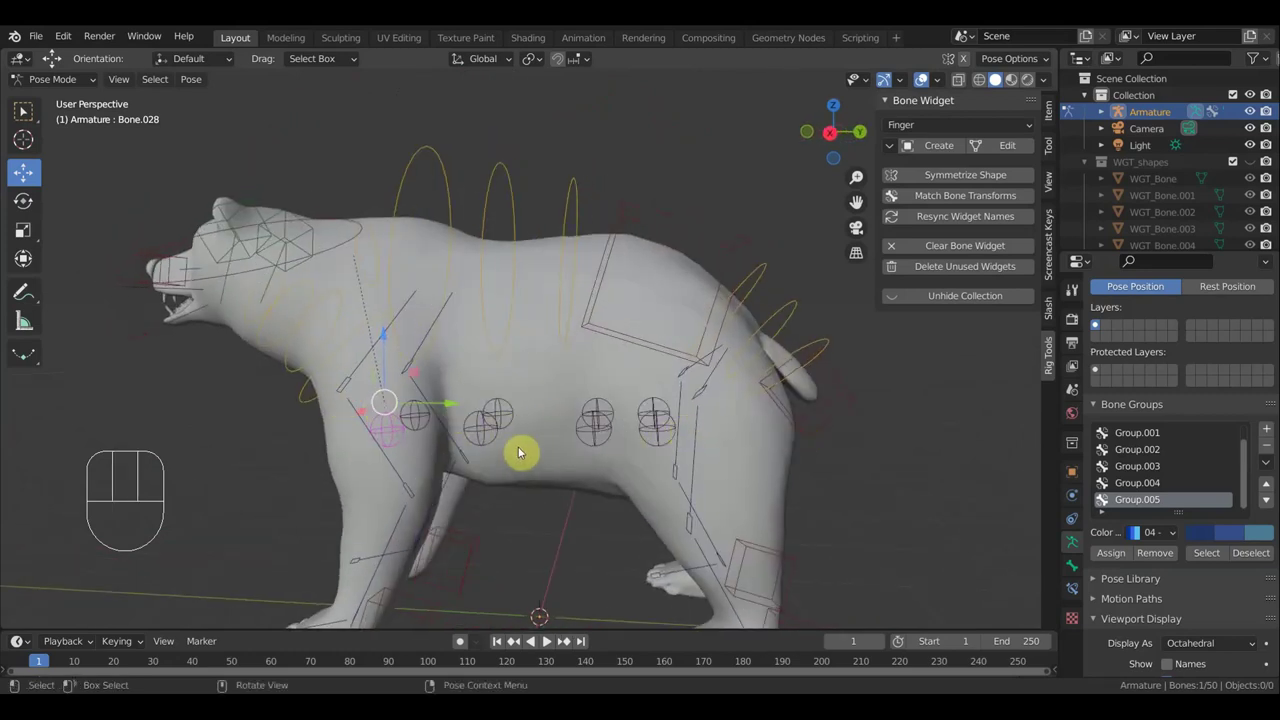
# Pick belly control Bone.029 for a movement test and view the bear from the side and three-quarters
pyautogui.moveTo(430, 458); pyautogui.dragTo(486, 449)
pyautogui.click(470, 443)
pyautogui.moveTo(528, 445); pyautogui.dragTo(483, 448)
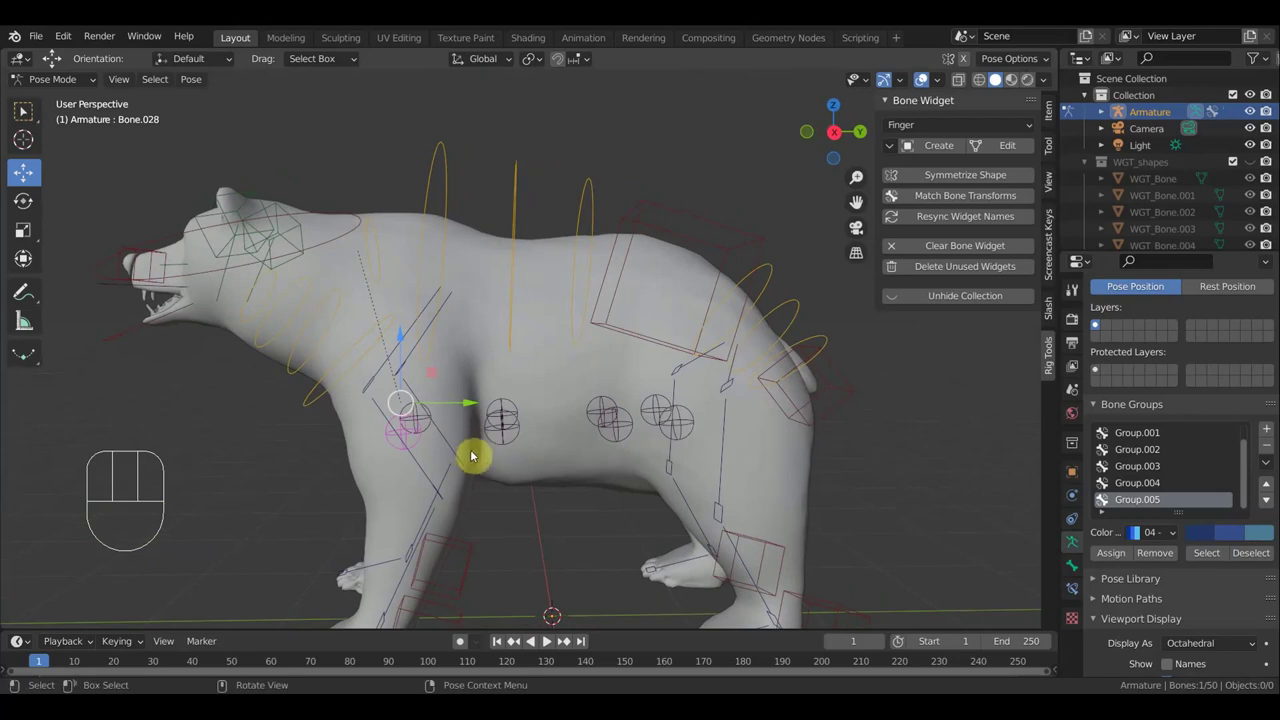
pyautogui.press('KP_3')
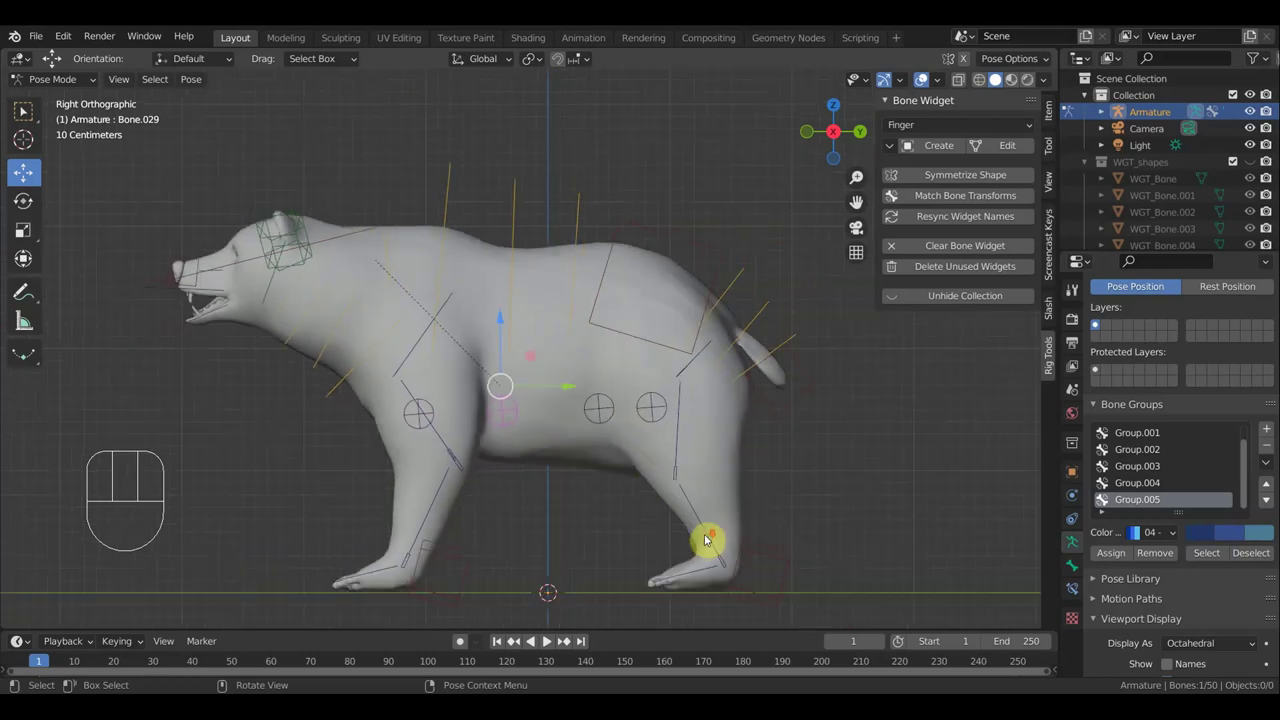
pyautogui.moveTo(671, 487); pyautogui.dragTo(780, 499)
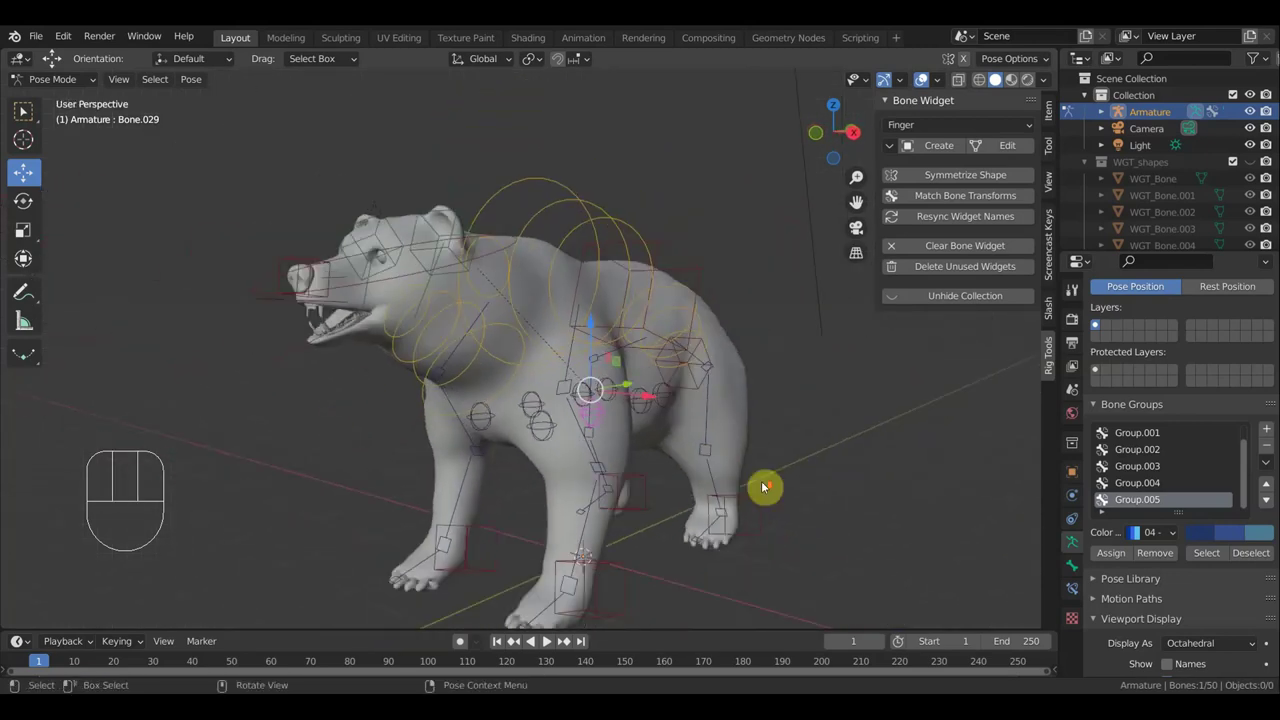
# Orbit around the solid bear rig, then settle on the Right Orthographic view (Numpad 3)
pyautogui.moveTo(766, 486); pyautogui.dragTo(776, 452)
pyautogui.press('n')
pyautogui.middleClick(810, 472)
pyautogui.moveTo(772, 472); pyautogui.dragTo(790, 435)
pyautogui.moveTo(664, 400); pyautogui.dragTo(552, 398)
pyautogui.moveTo(567, 364); pyautogui.dragTo(540, 361)
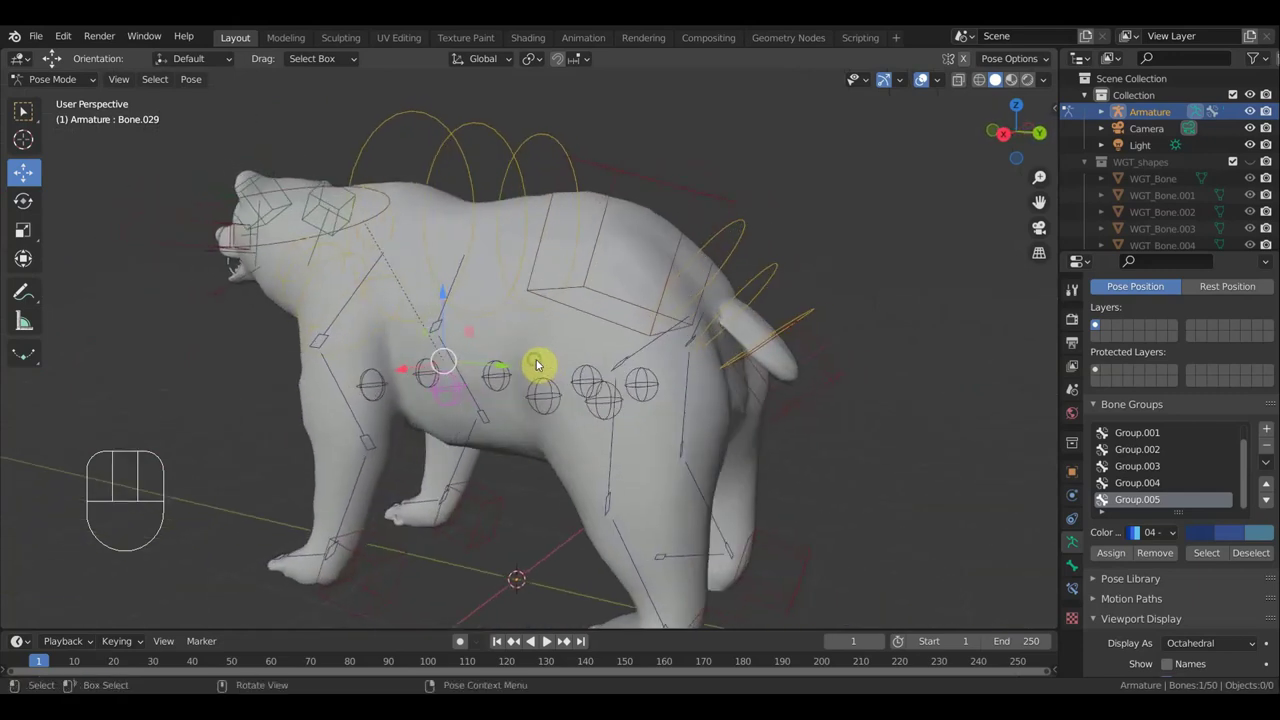
pyautogui.moveTo(586, 364); pyautogui.dragTo(615, 368)
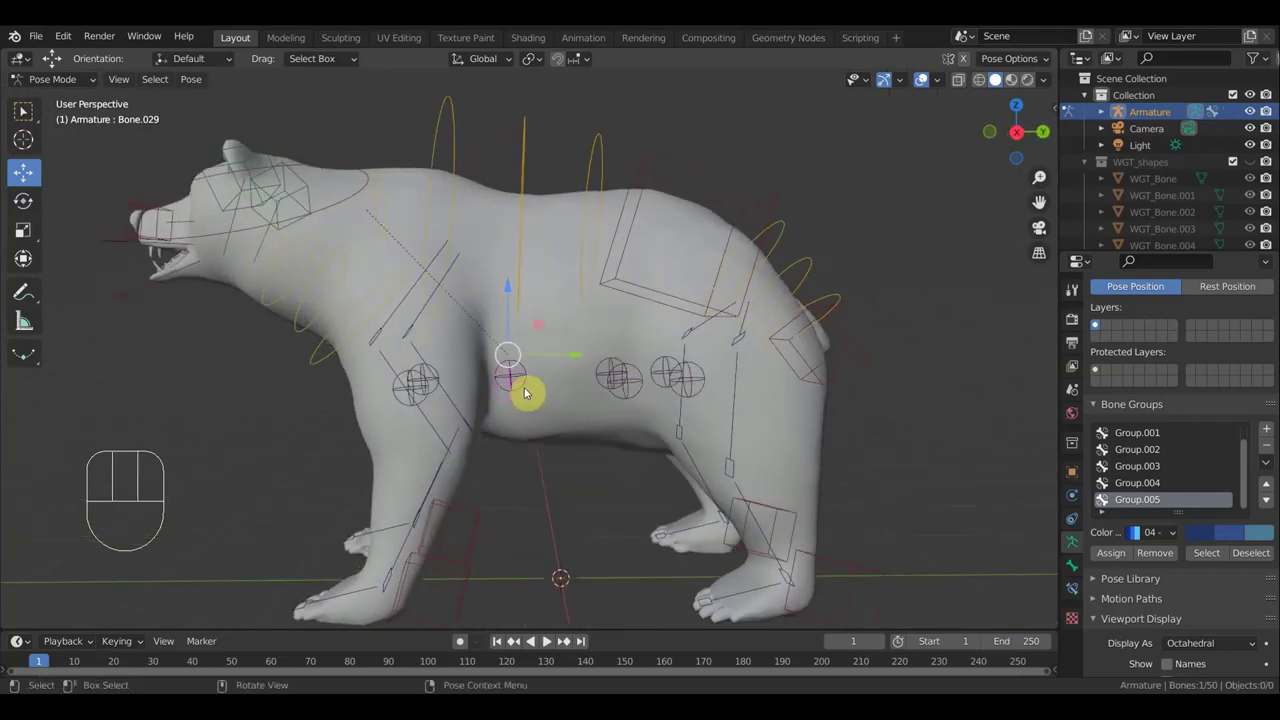
pyautogui.moveTo(600, 379); pyautogui.dragTo(749, 382)
pyautogui.moveTo(739, 387); pyautogui.dragTo(649, 388)
pyautogui.moveTo(634, 425); pyautogui.dragTo(579, 440)
pyautogui.moveTo(516, 558); pyautogui.dragTo(506, 552)
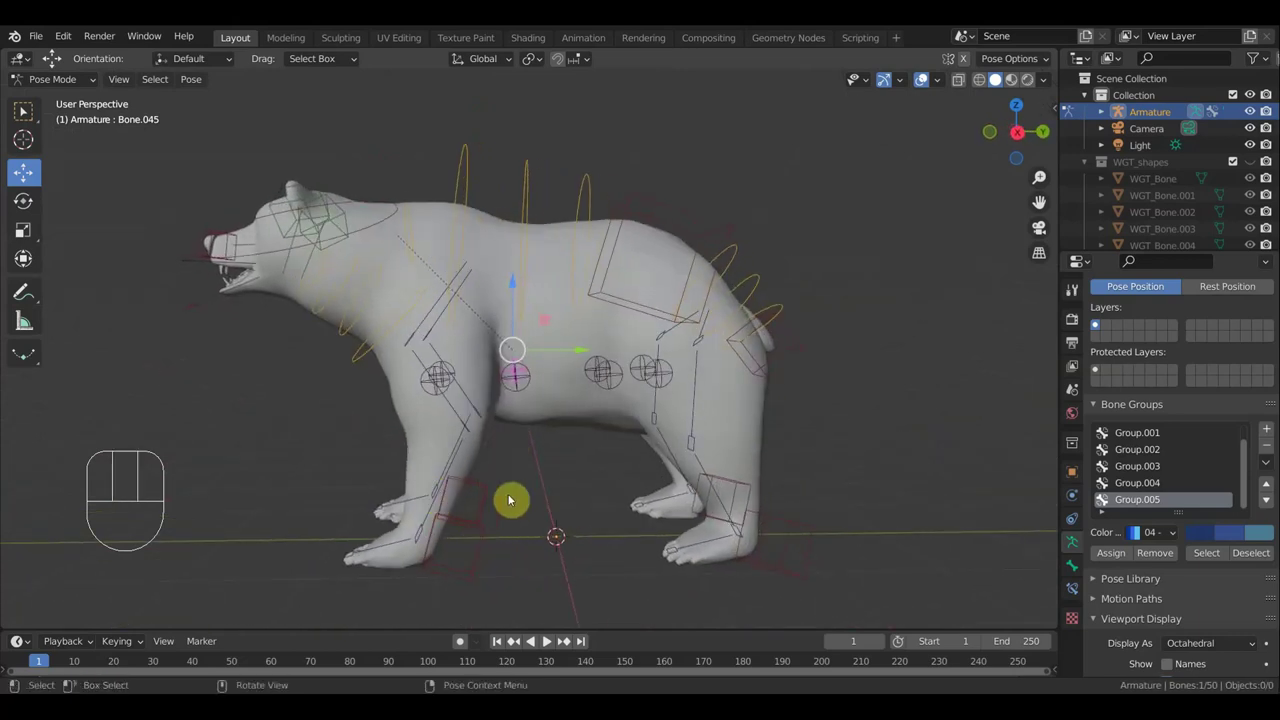
pyautogui.moveTo(523, 447); pyautogui.dragTo(540, 405)
pyautogui.press('KP_4')
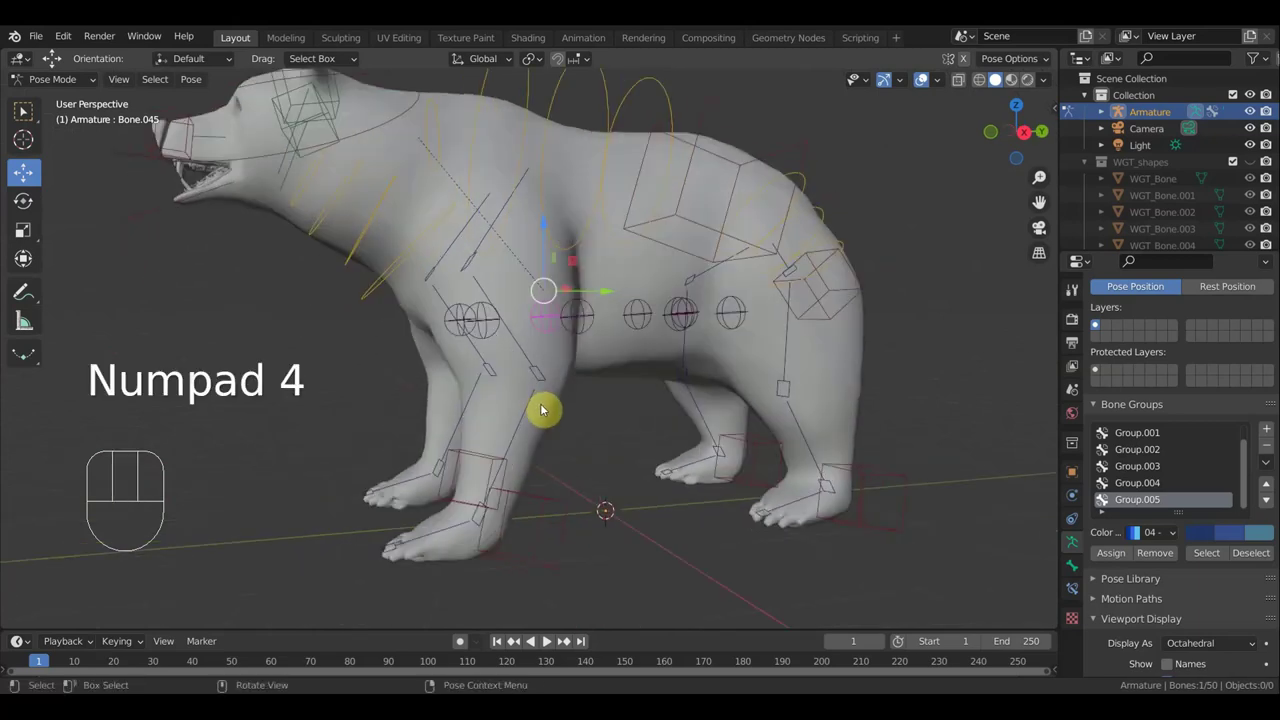
pyautogui.press('KP_3')
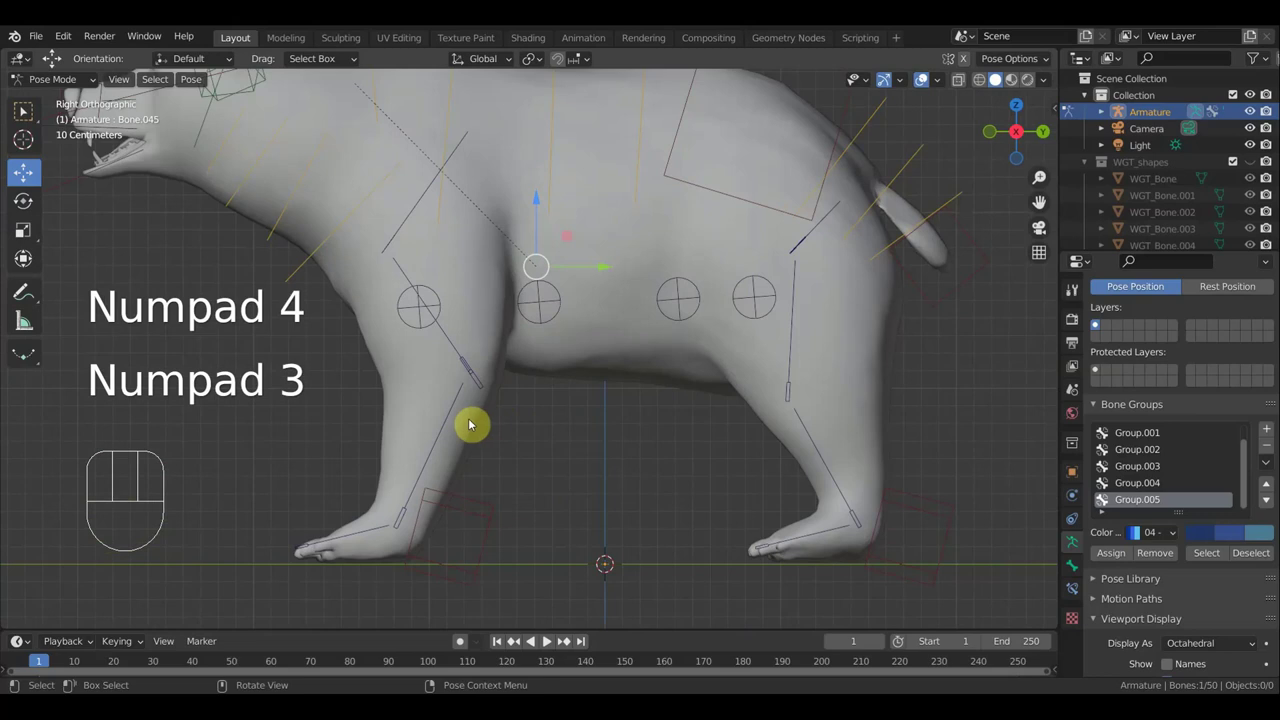
# Test-rotate front leg Bone.020, undo it, and select the armature for the IK constraint
pyautogui.click(446, 429)
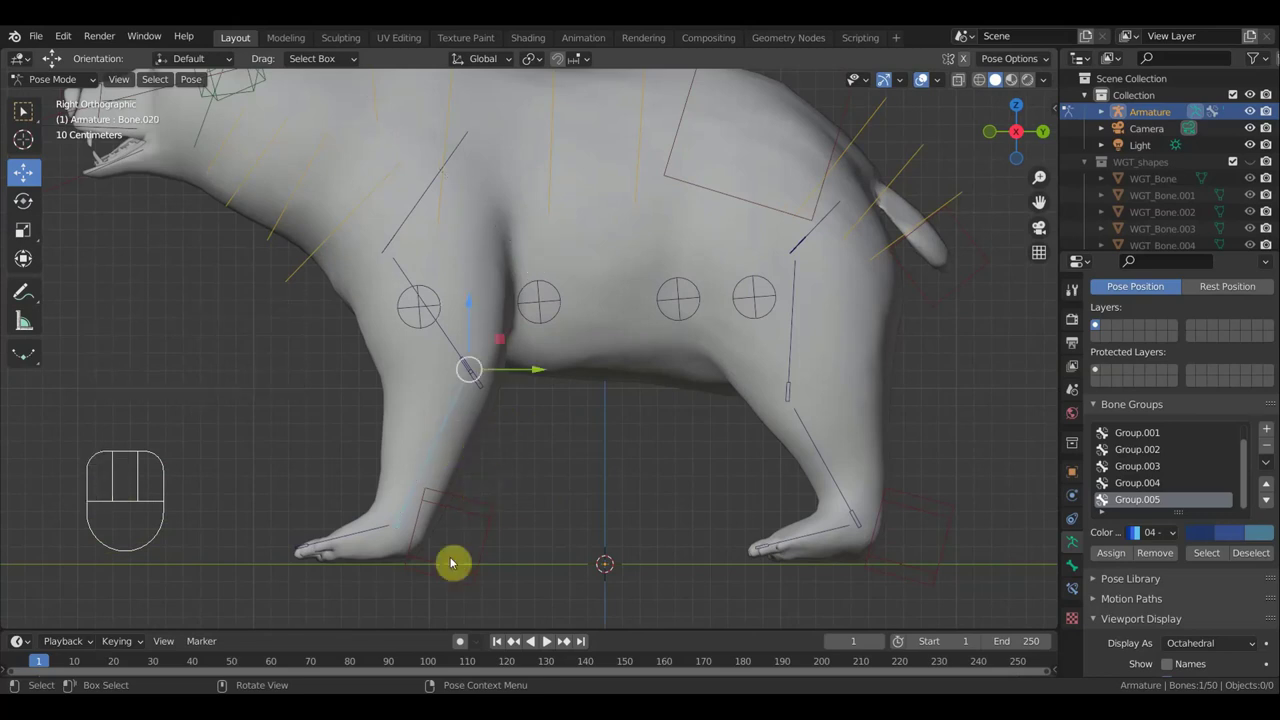
pyautogui.press('r')
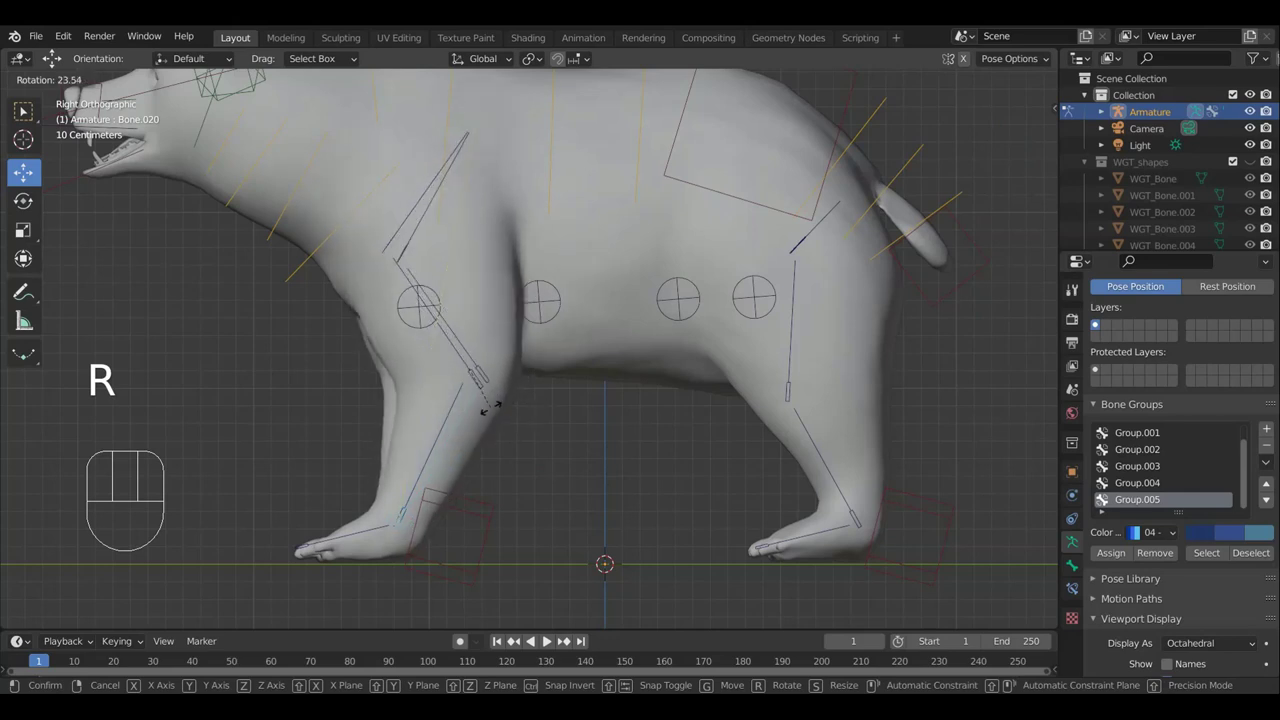
pyautogui.press('ctrl+z')
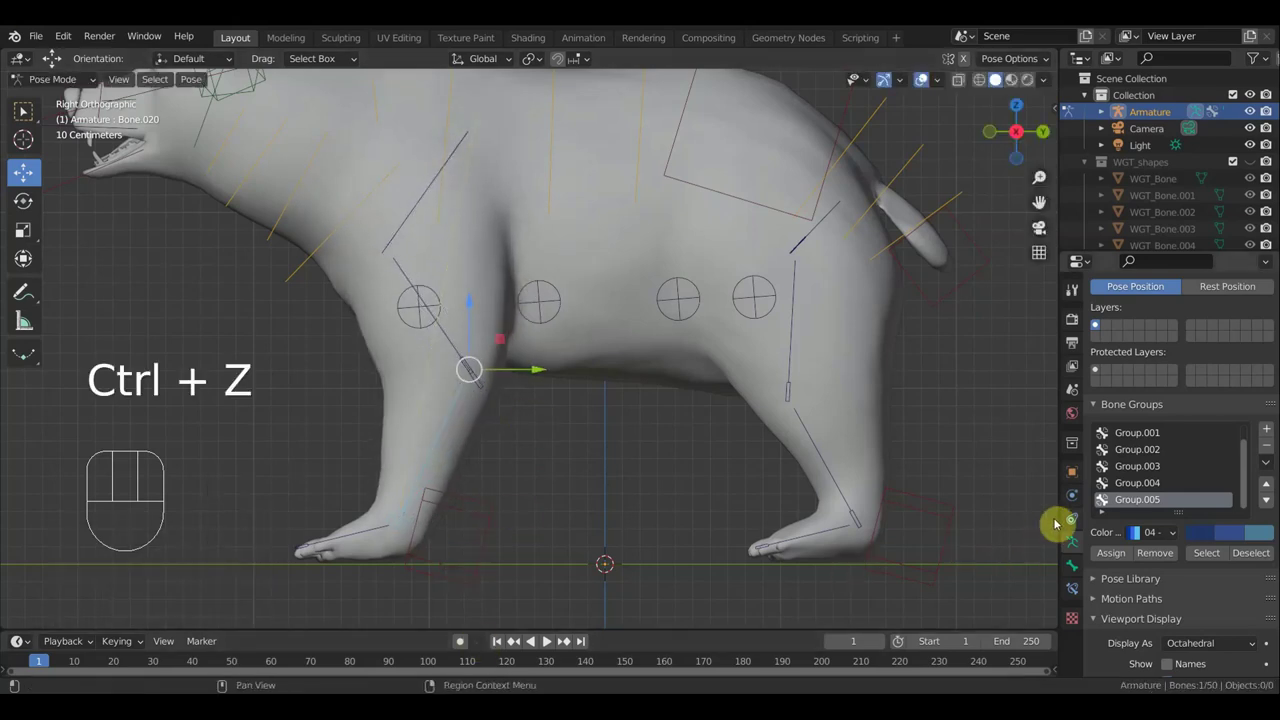
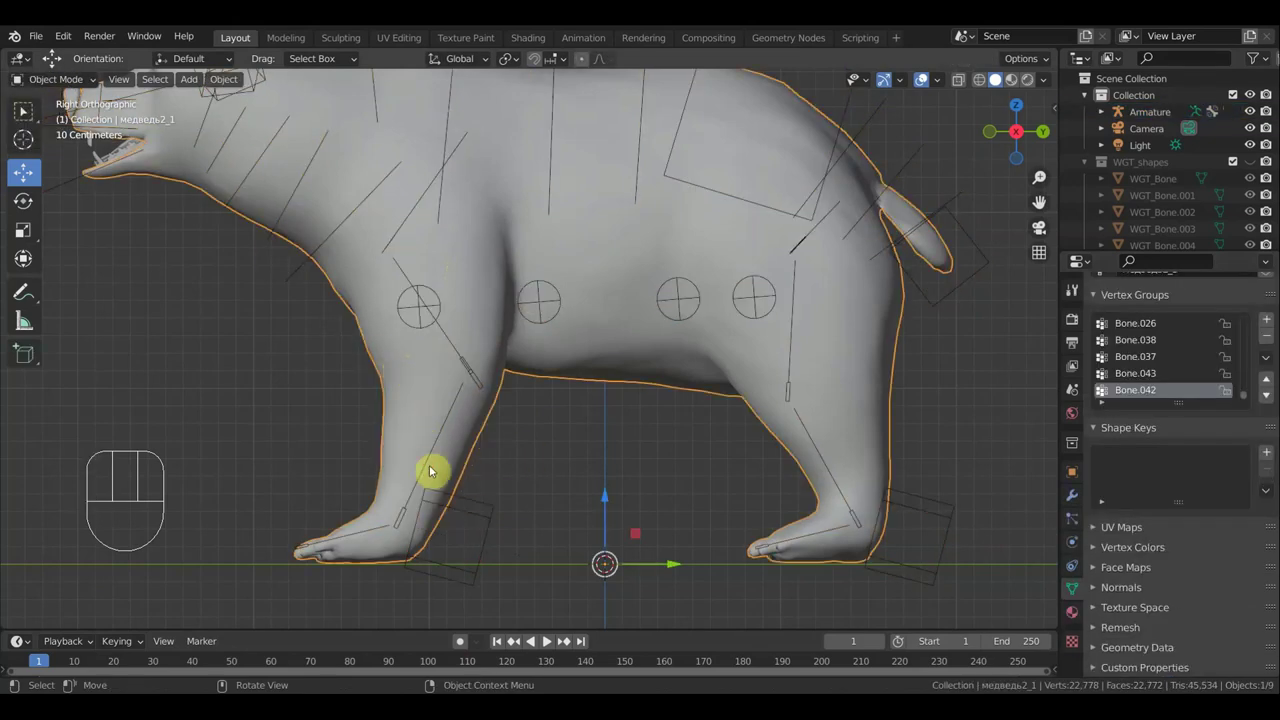
pyautogui.click(432, 461)
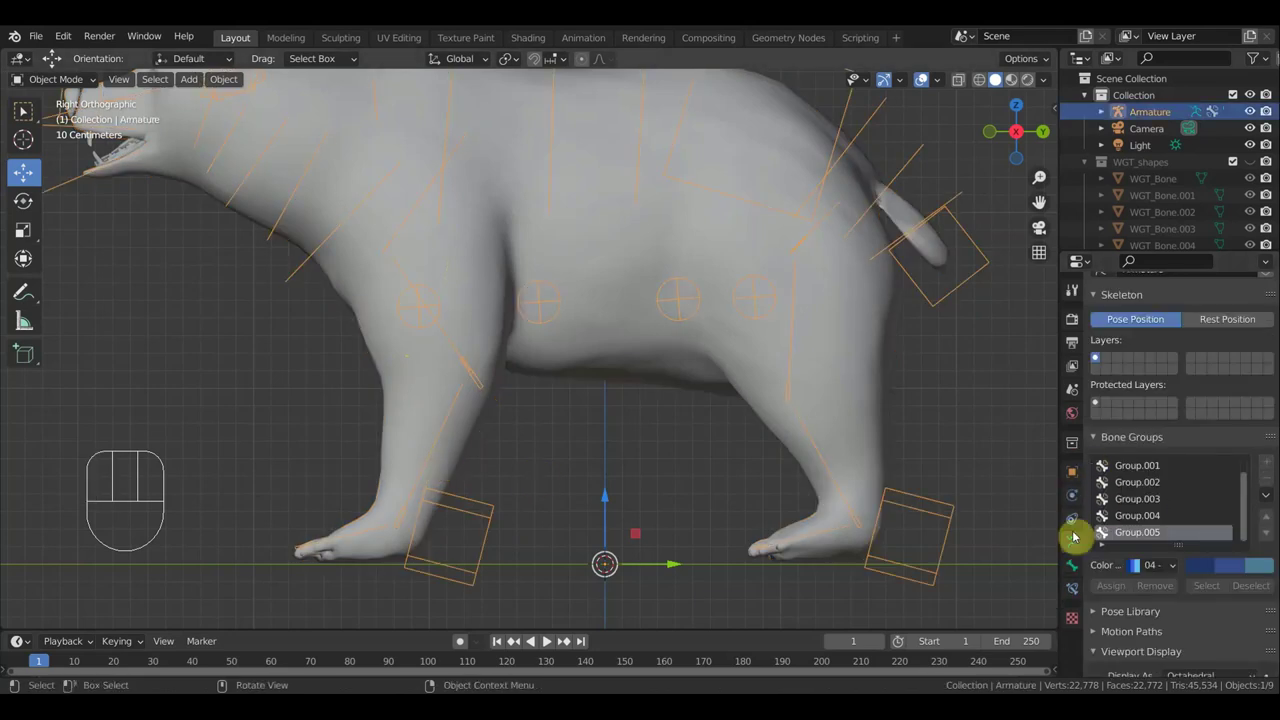
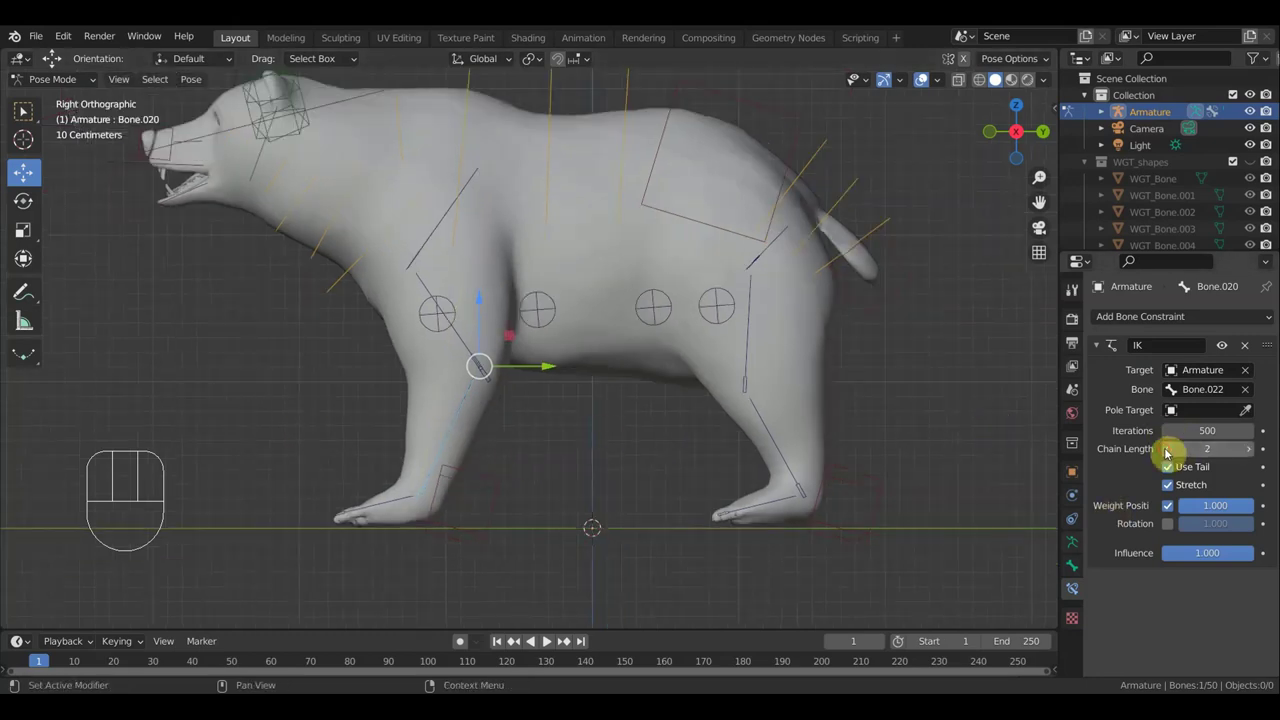
pyautogui.click(500, 513)
pyautogui.press('g')
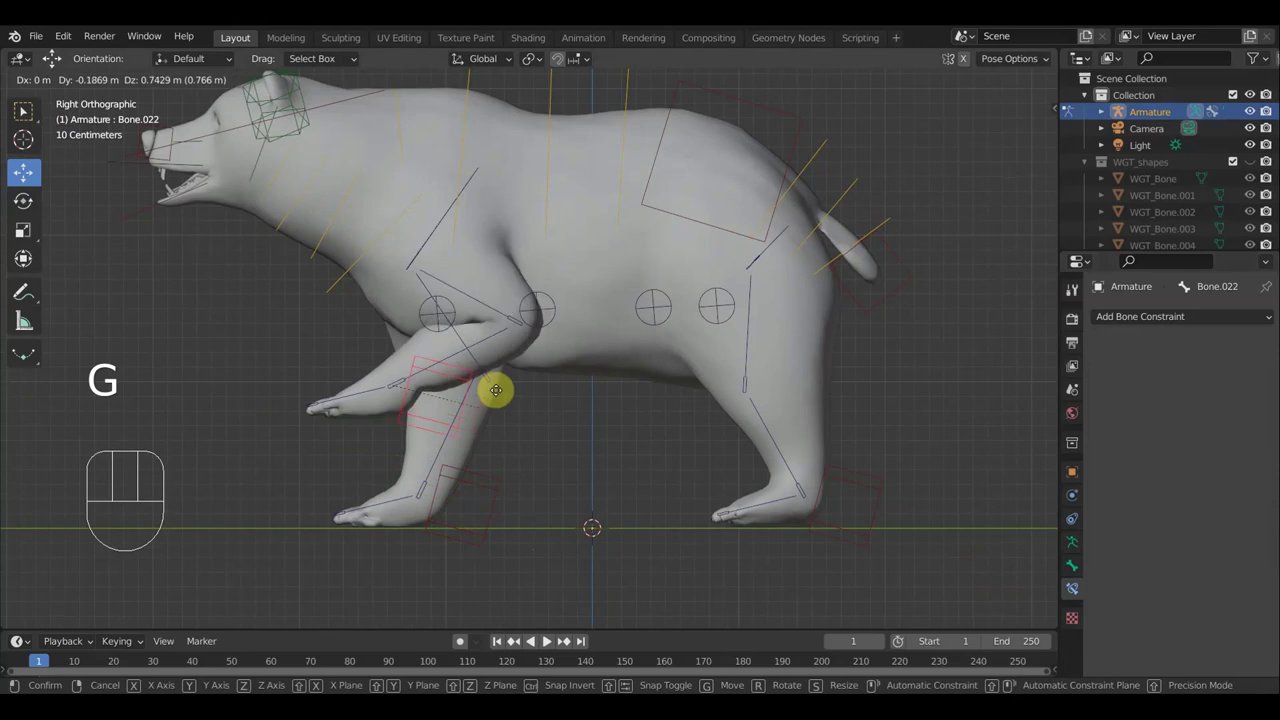
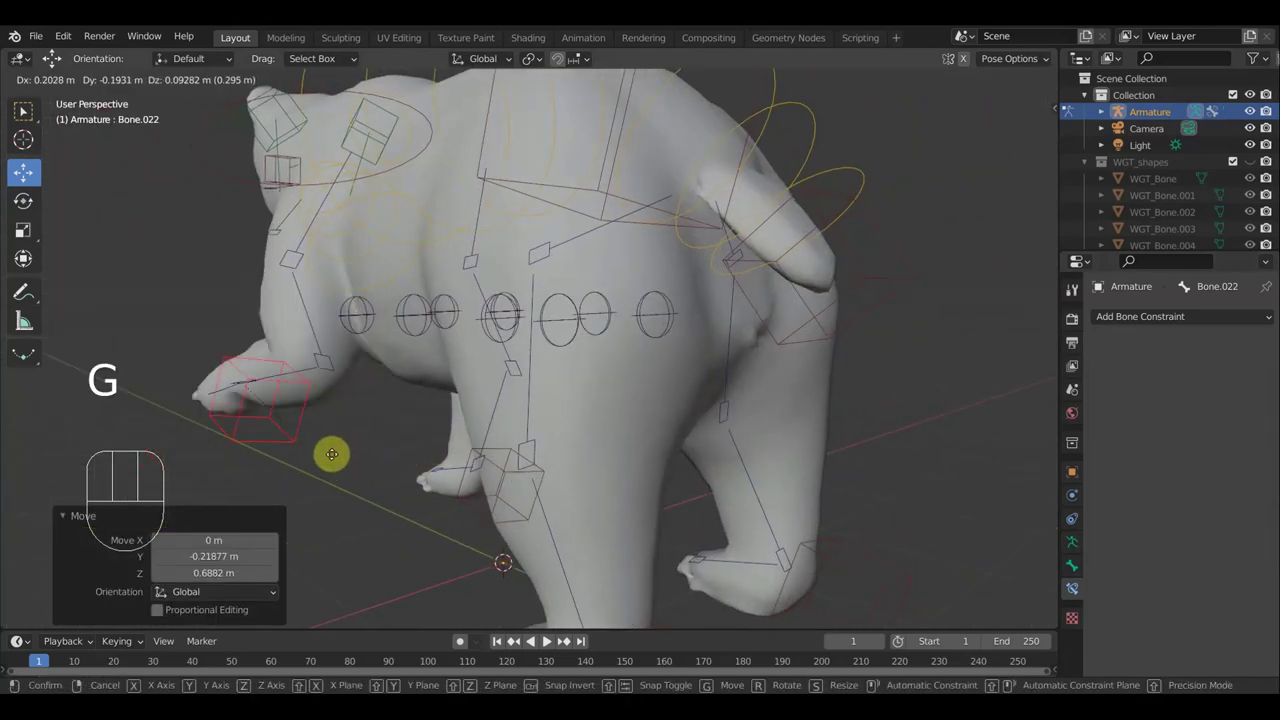
pyautogui.click(429, 412)
pyautogui.moveTo(440, 418); pyautogui.dragTo(530, 415)
pyautogui.press('g')
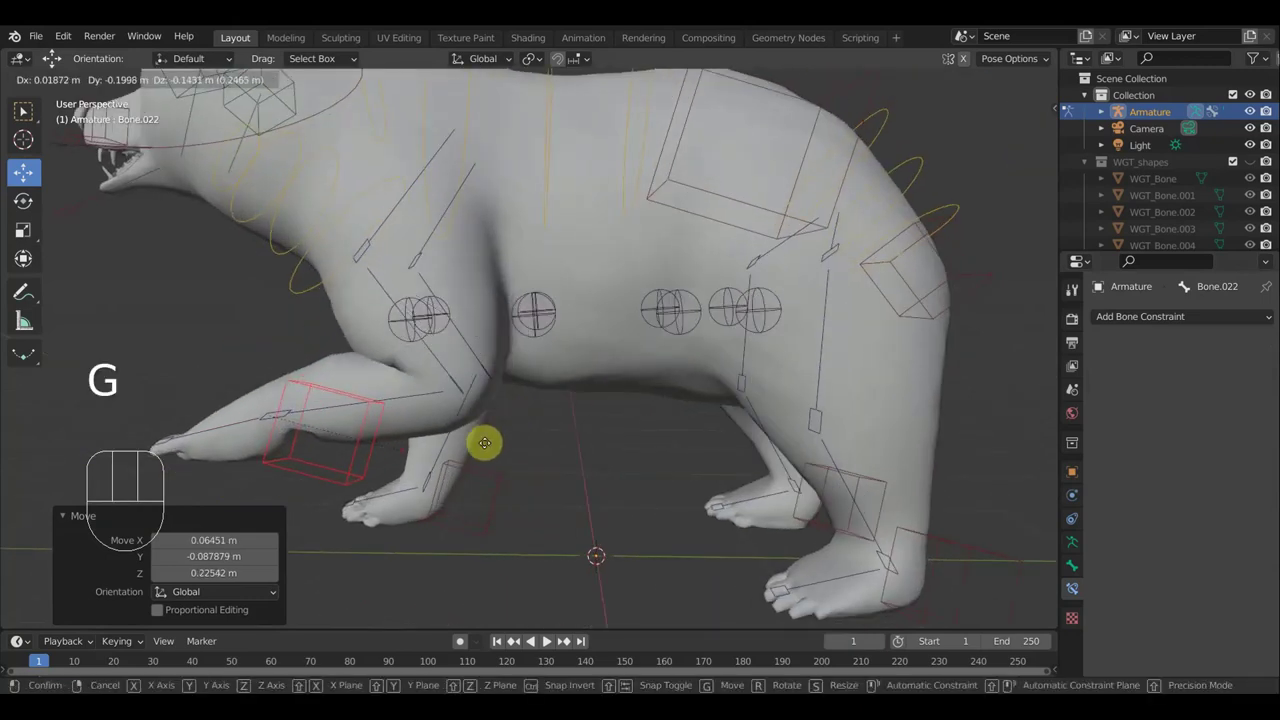
pyautogui.click(489, 446)
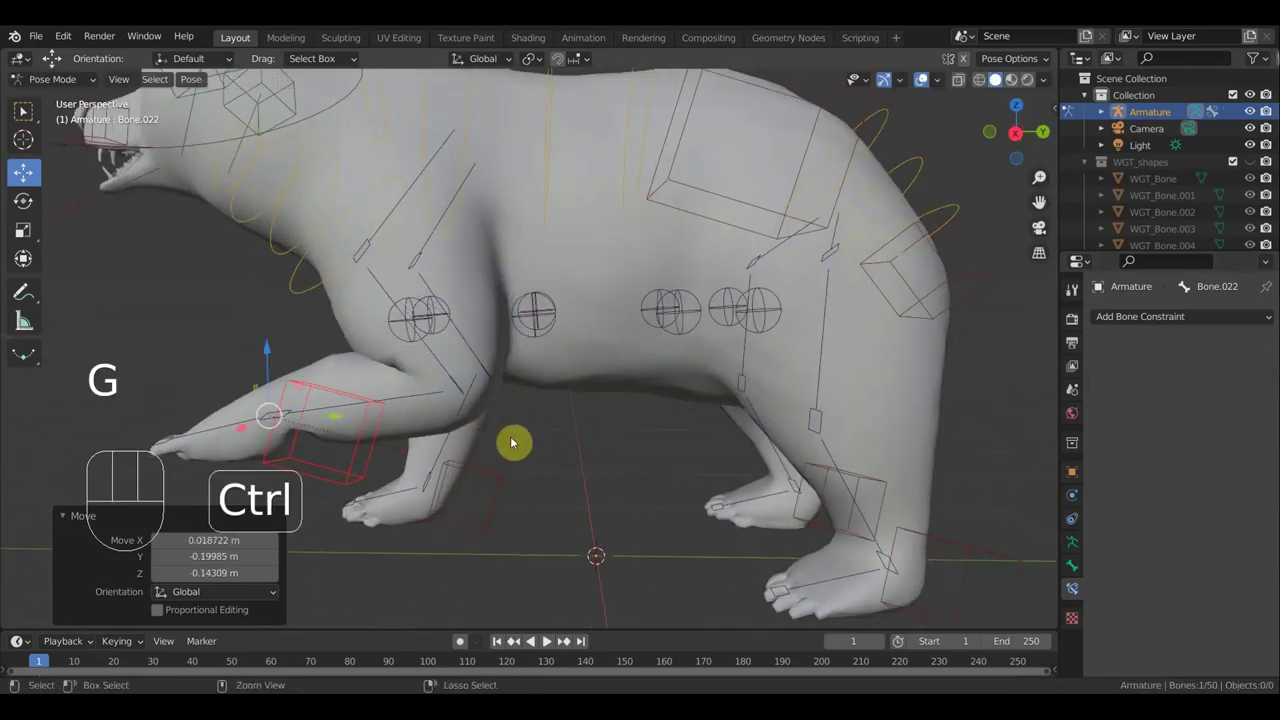
pyautogui.press('ctrl+z')
pyautogui.press('ctrl+z')
pyautogui.press('ctrl+z')
pyautogui.press('KP_3')
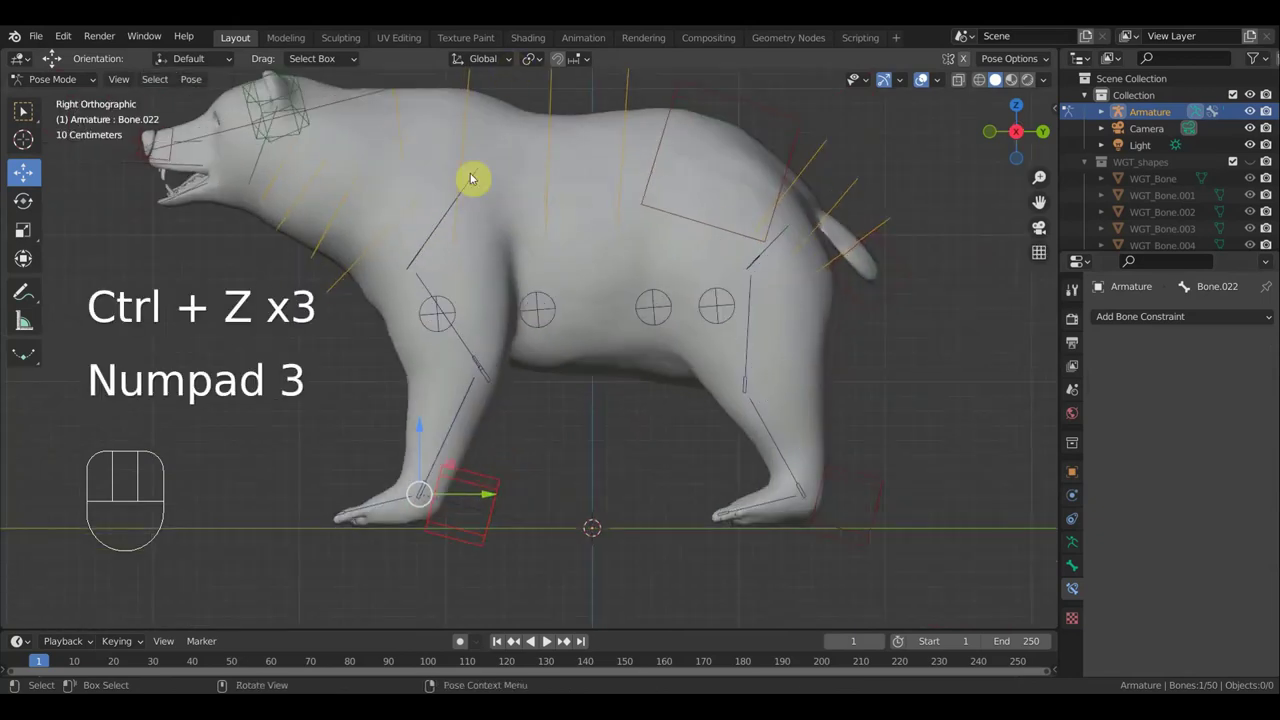
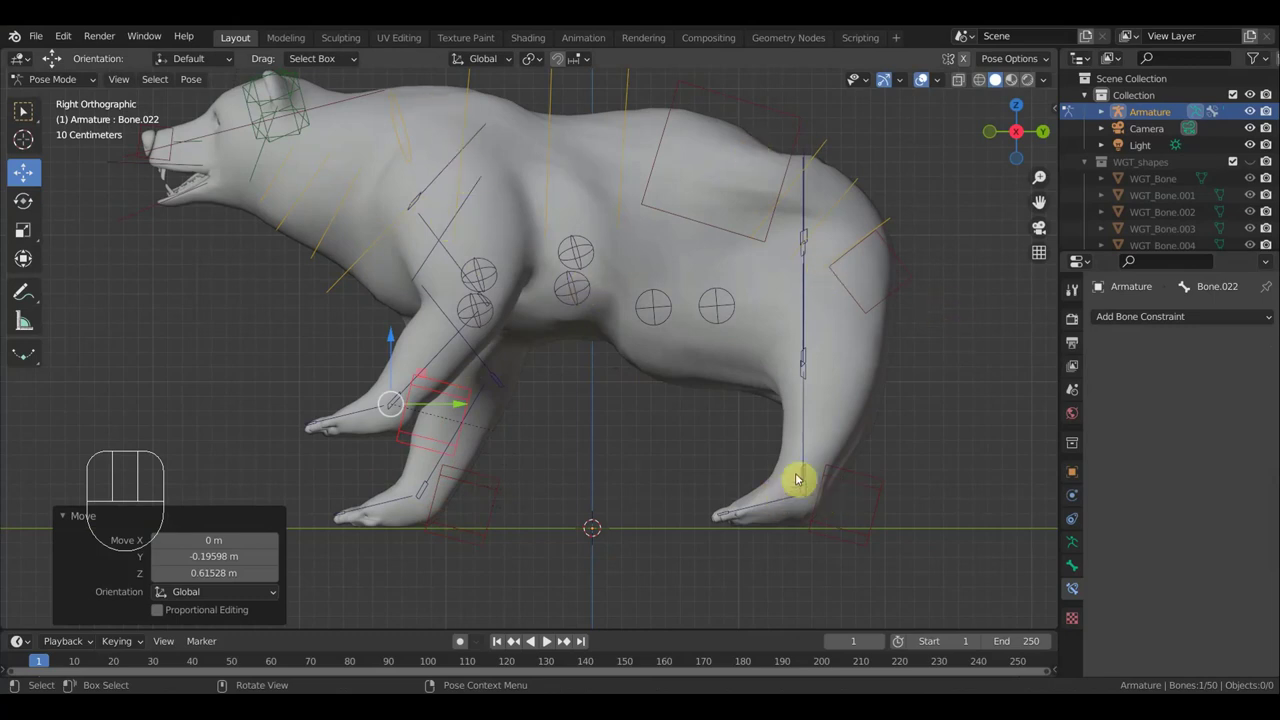
pyautogui.press('ctrl+z')
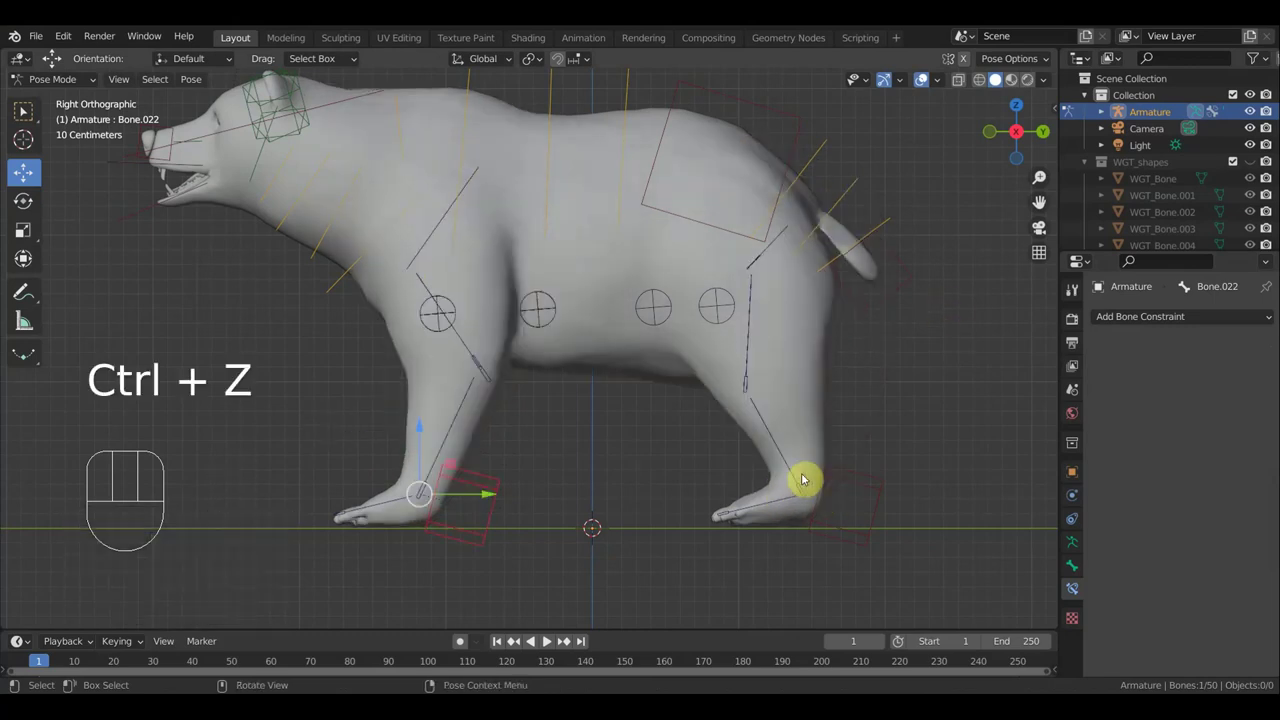
pyautogui.click(462, 406)
pyautogui.click(1174, 451)
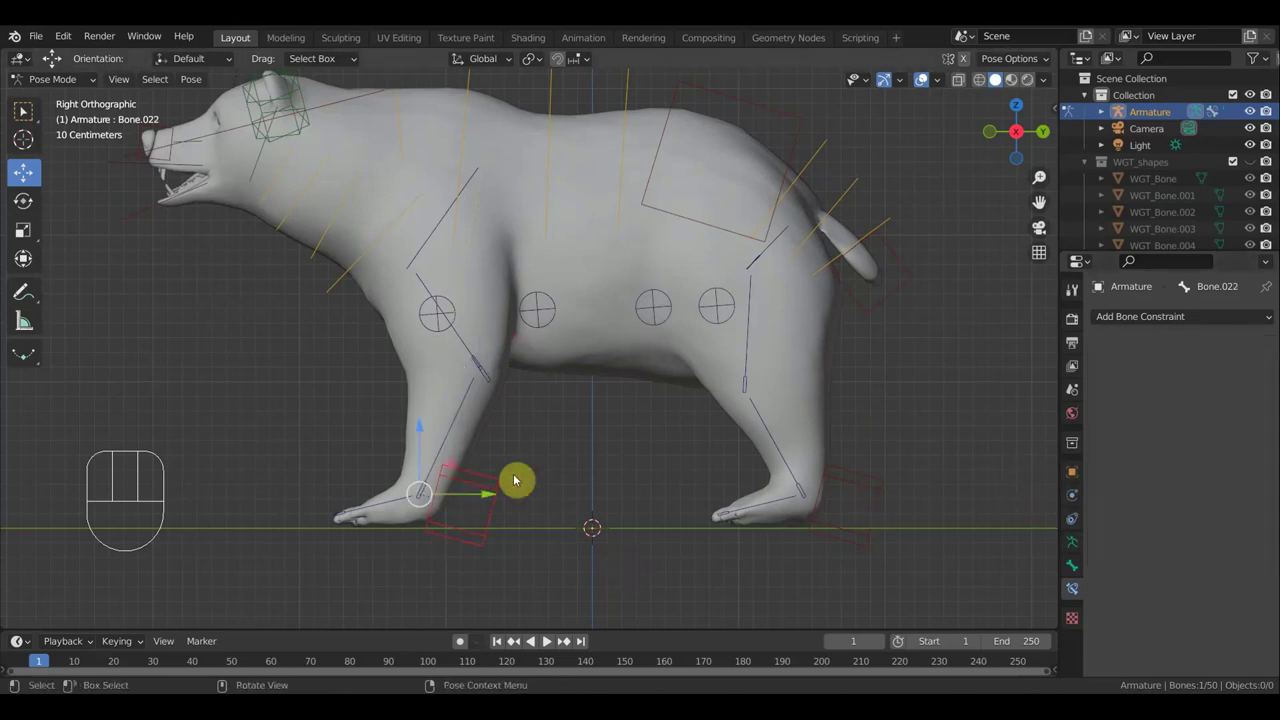
pyautogui.press('g')
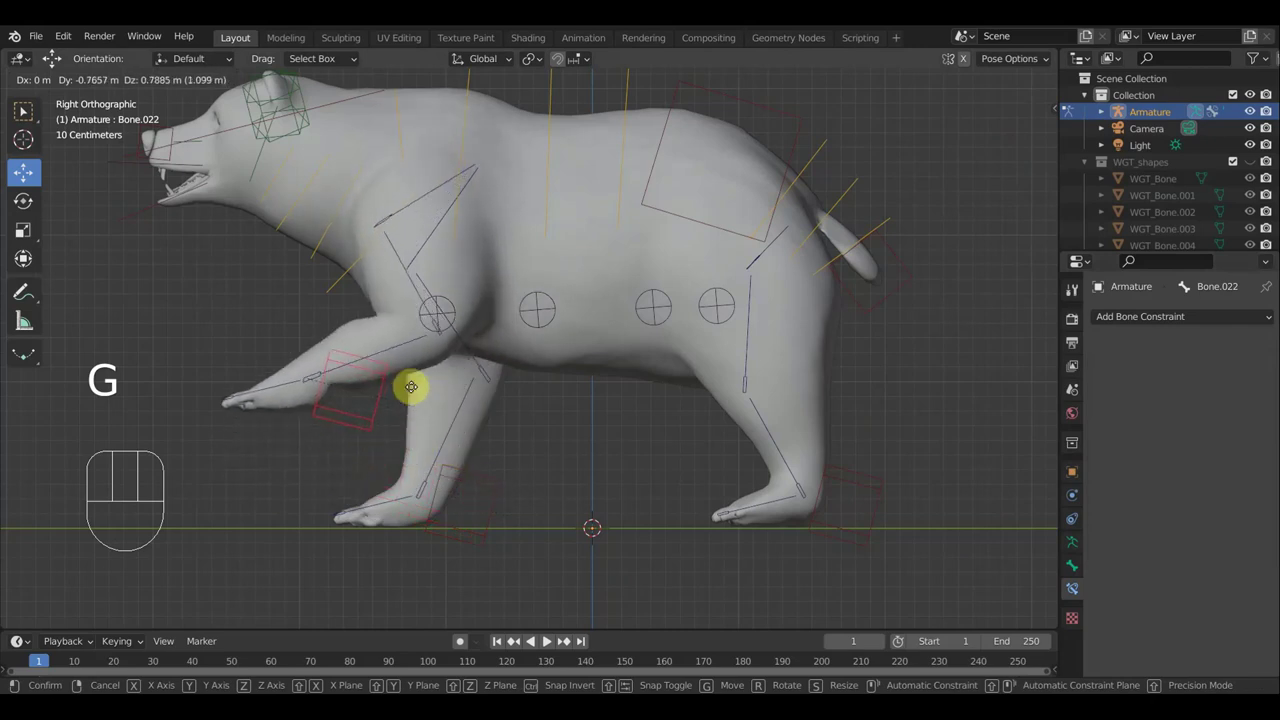
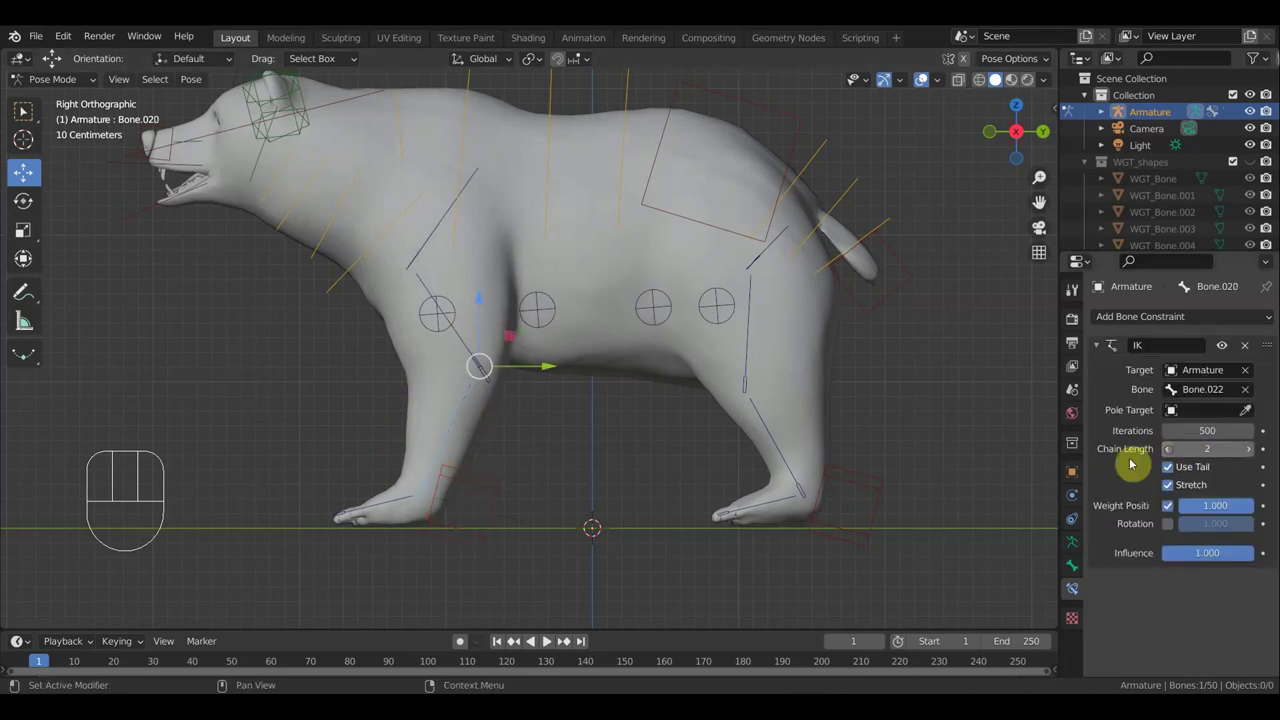
# Test-move foot target Bone.022 with G and cancel the move
pyautogui.click(494, 478)
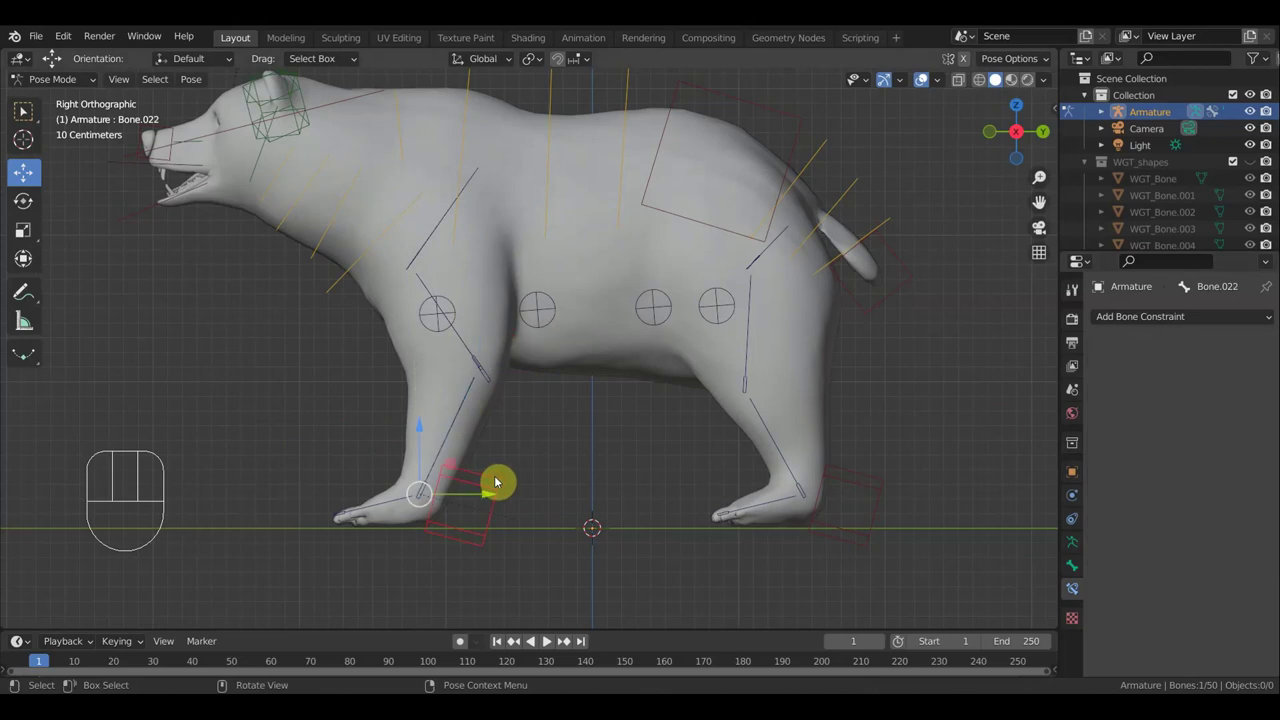
pyautogui.press('g')
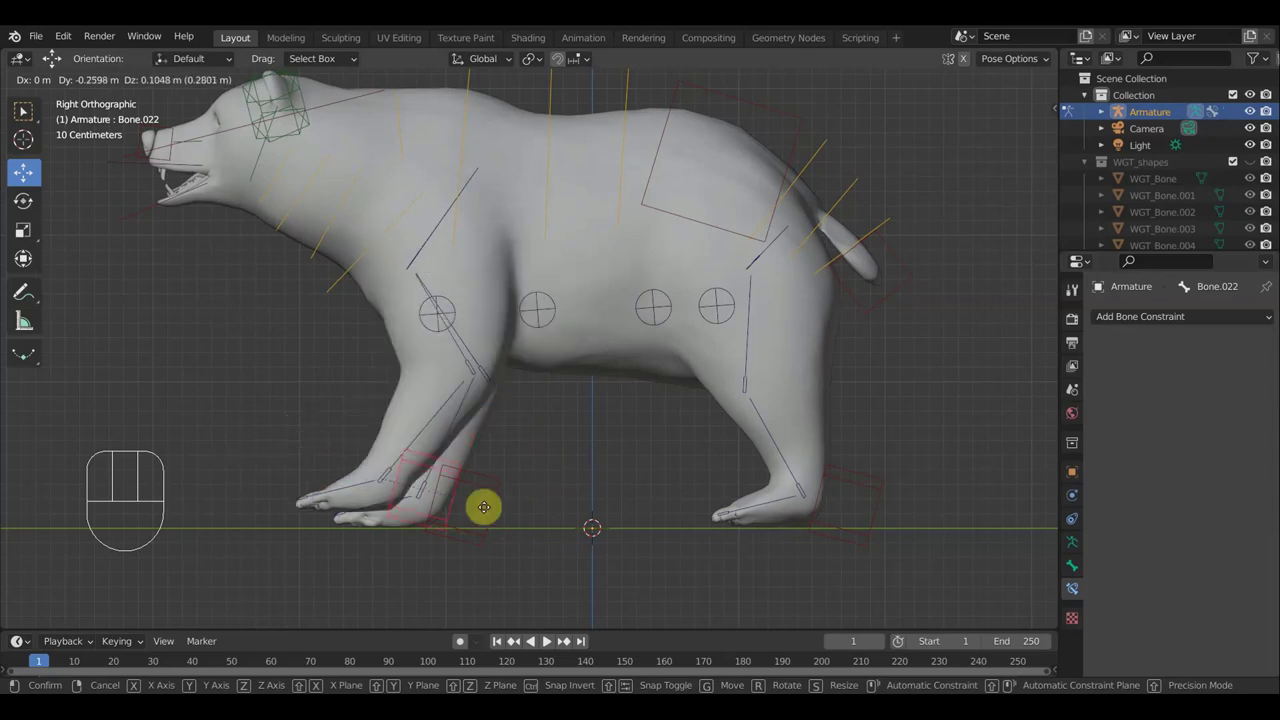
pyautogui.click(541, 472)
pyautogui.press('ctrl+z')
# Raise Bone.020's IK chain length to 3 and check the leg in perspective
pyautogui.click(466, 405)
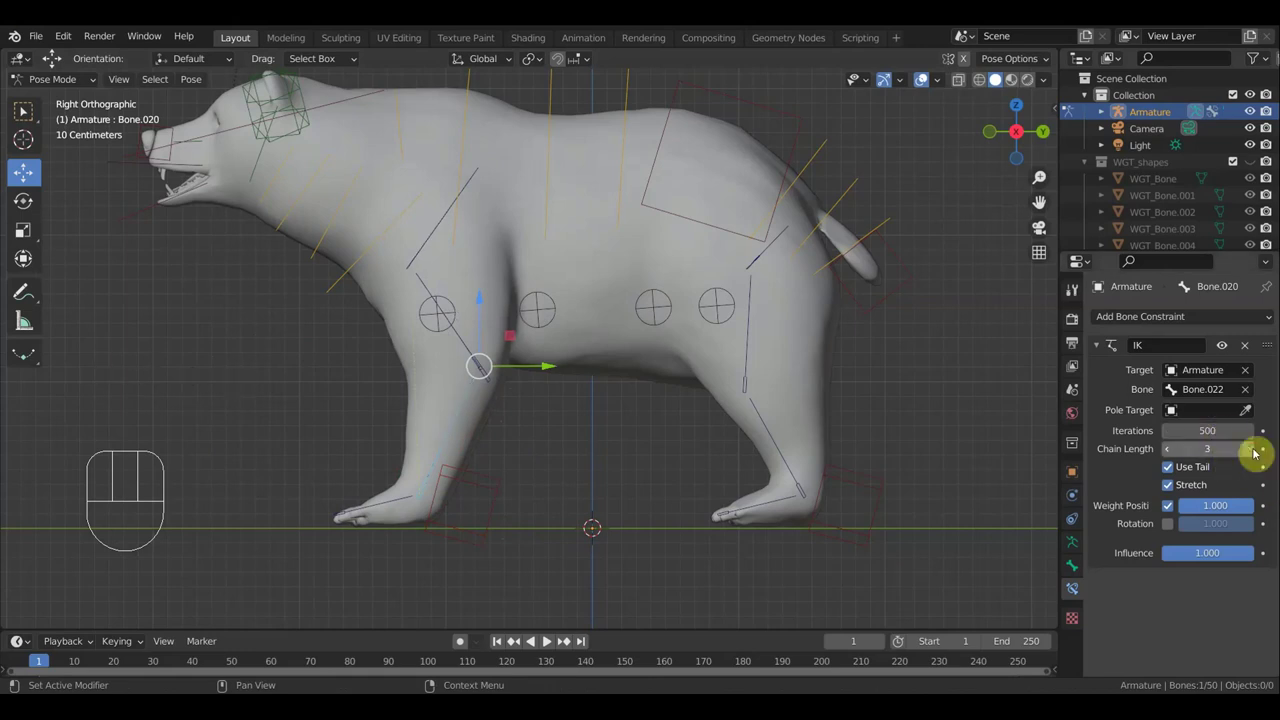
pyautogui.moveTo(899, 514); pyautogui.dragTo(942, 534)
pyautogui.moveTo(897, 482); pyautogui.dragTo(924, 507)
pyautogui.moveTo(935, 487); pyautogui.dragTo(953, 475)
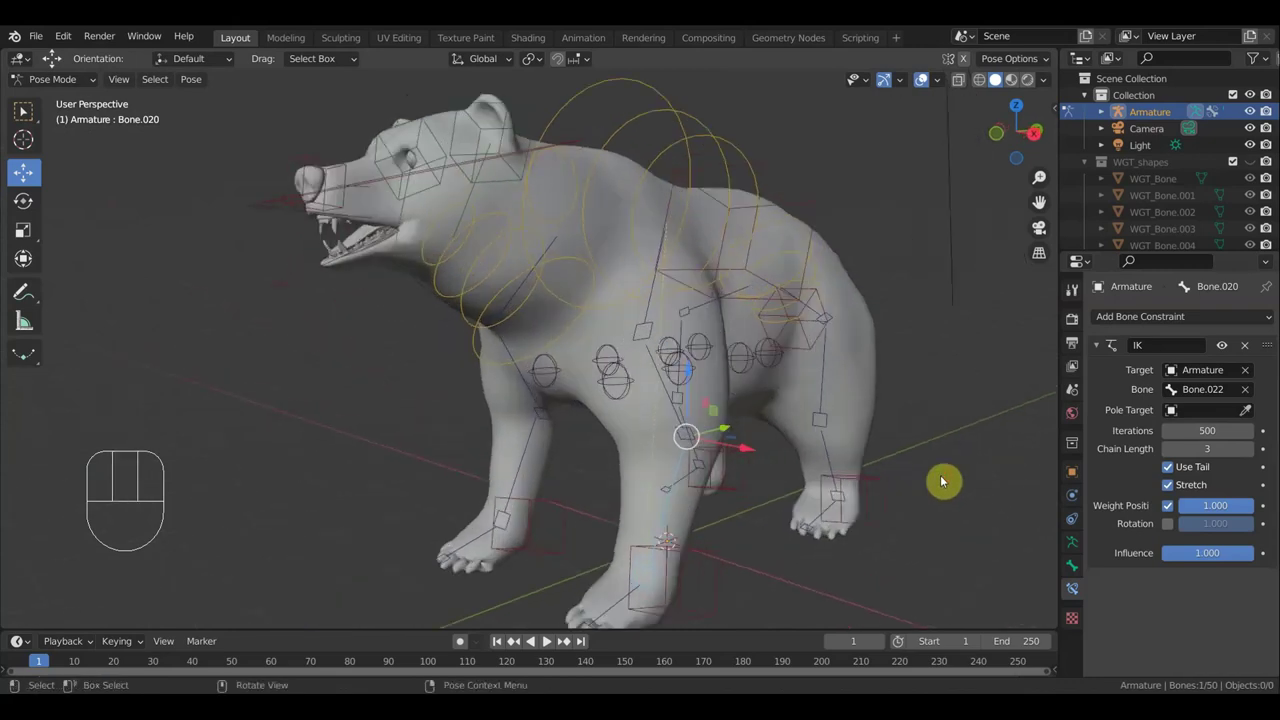